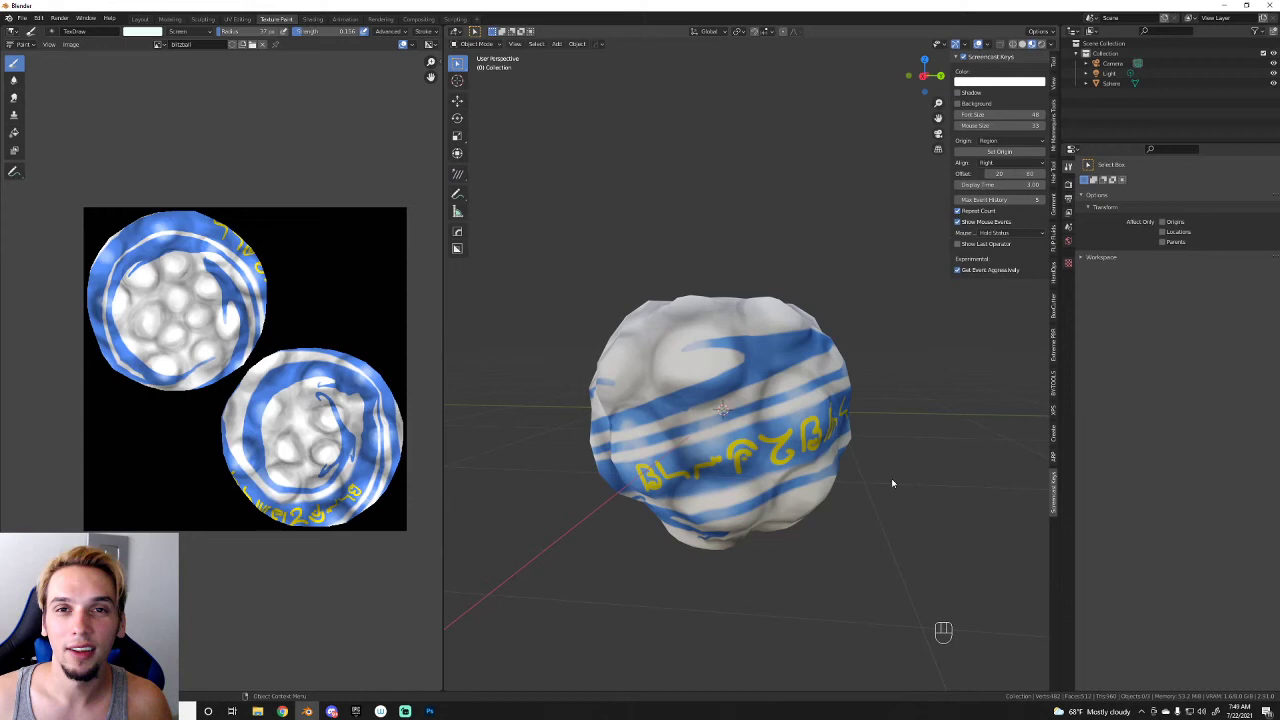
Step: Delete the default cube and add a Plane mesh via Shift+A
drag(896, 477, 911, 474)
middle_click(911, 474)
key(Return)
key(Delete)
key(shift+a)
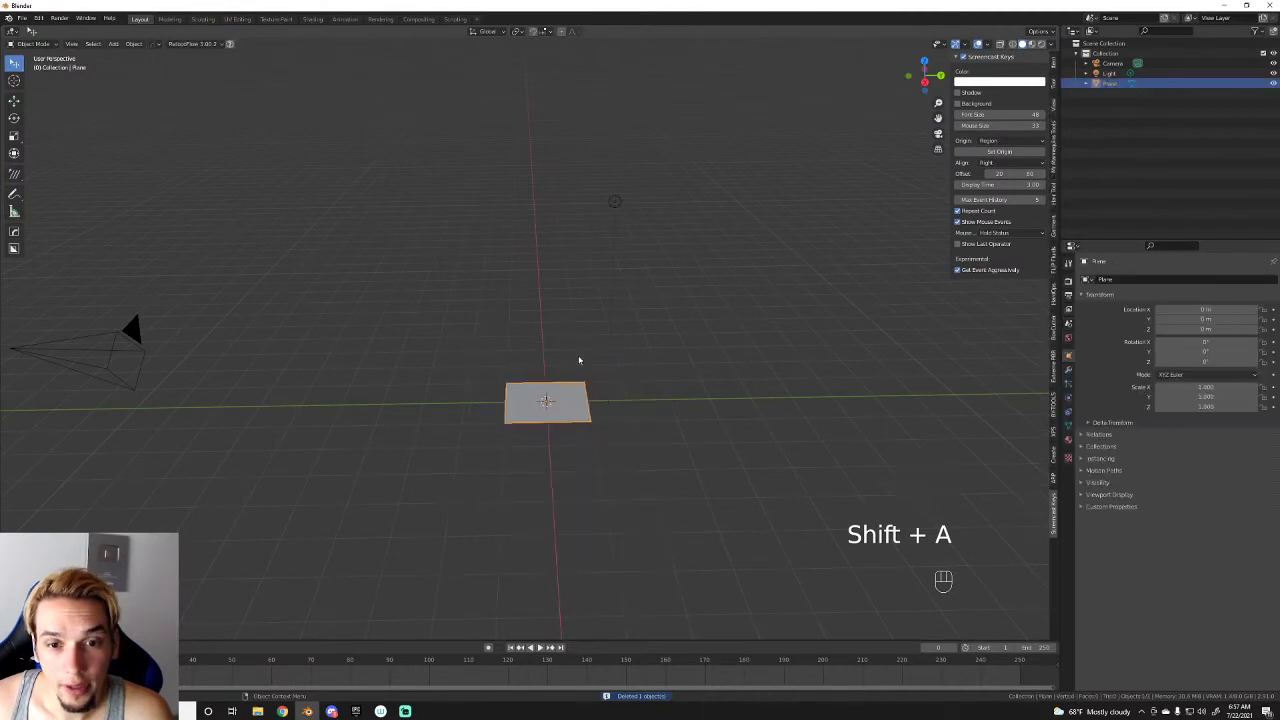
Step: Rotate the reference plane about the X axis and move it aside
key(r)
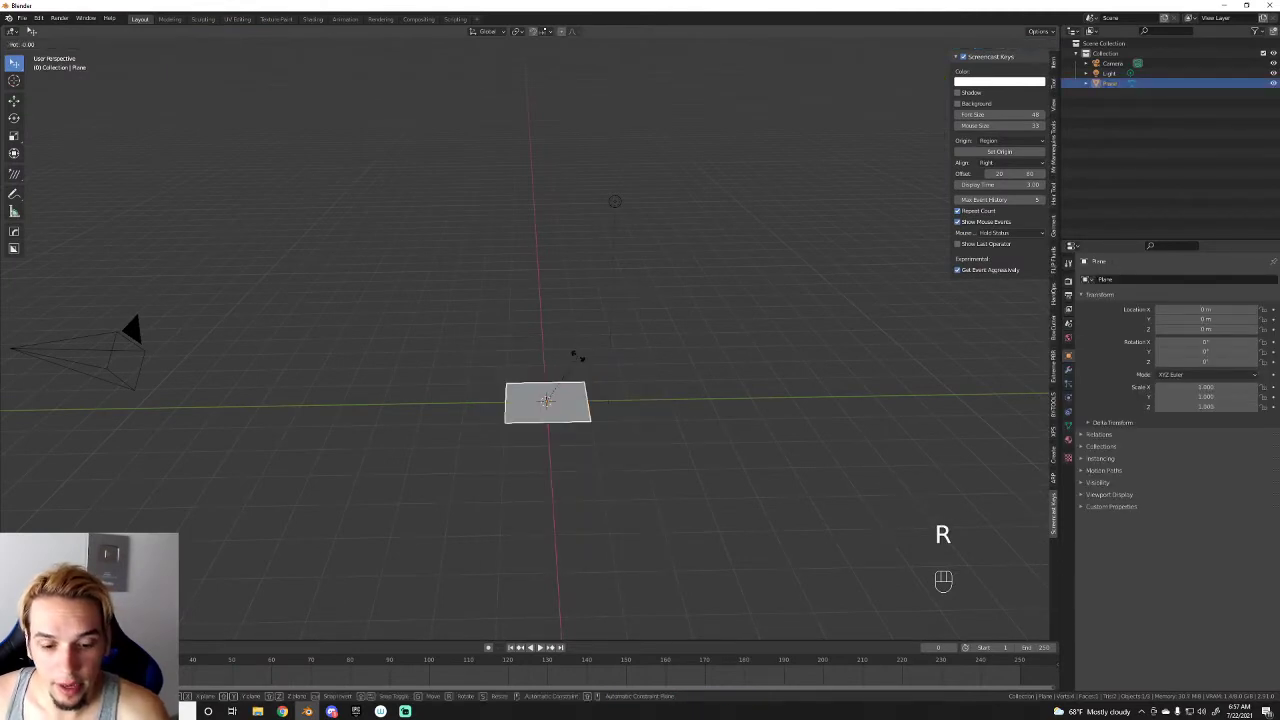
key(x)
key(g)
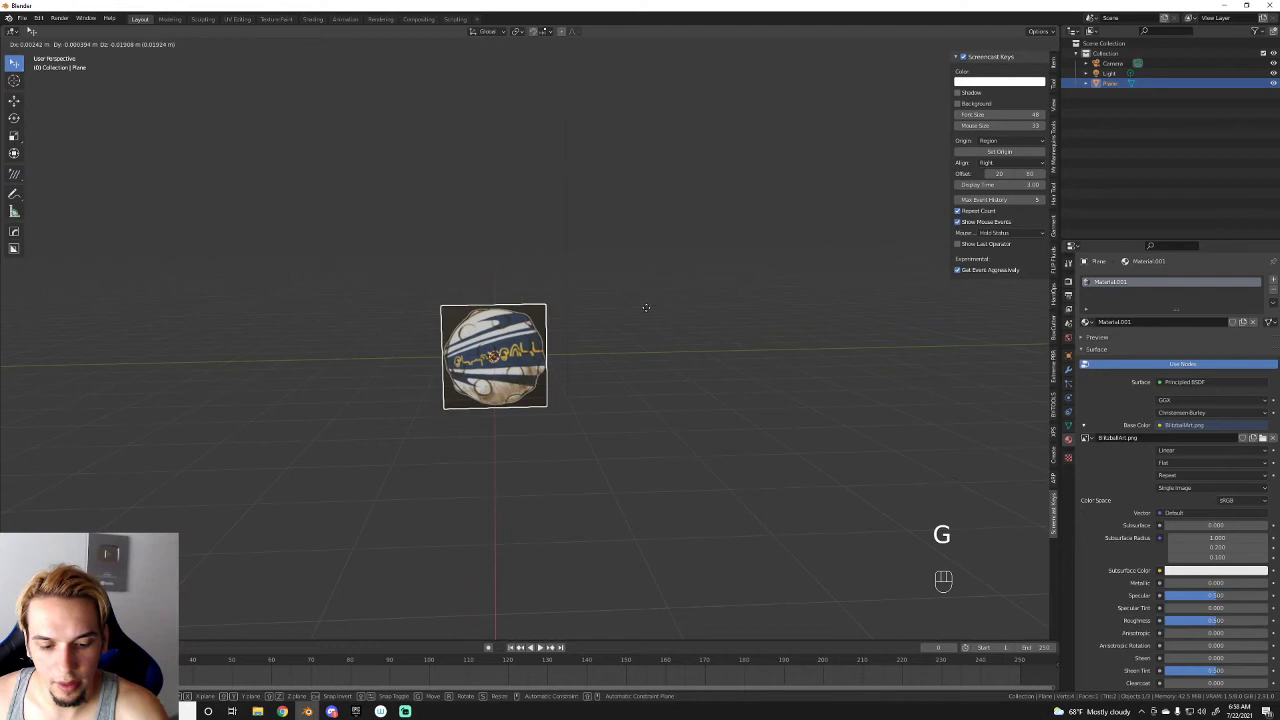
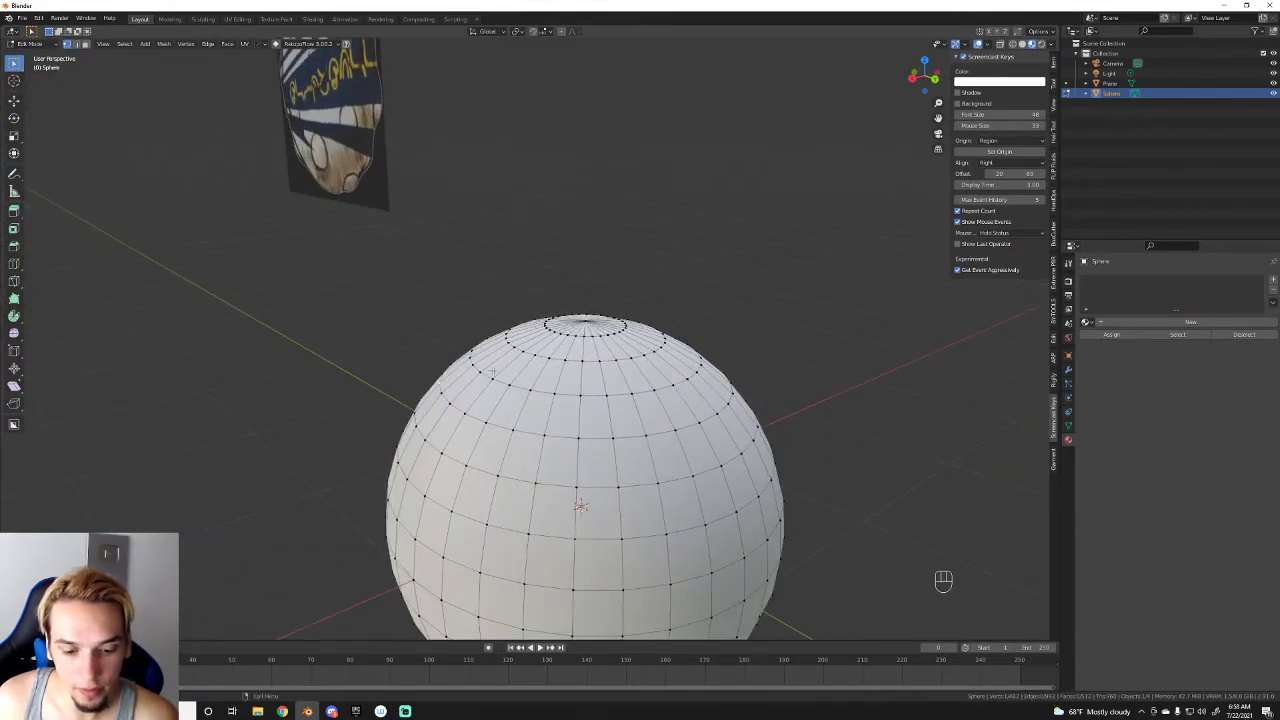
Step: Test pulling part of the sphere outward with proportional editing's soft falloff
key(g)
click(32, 30)
click(565, 35)
key(g)
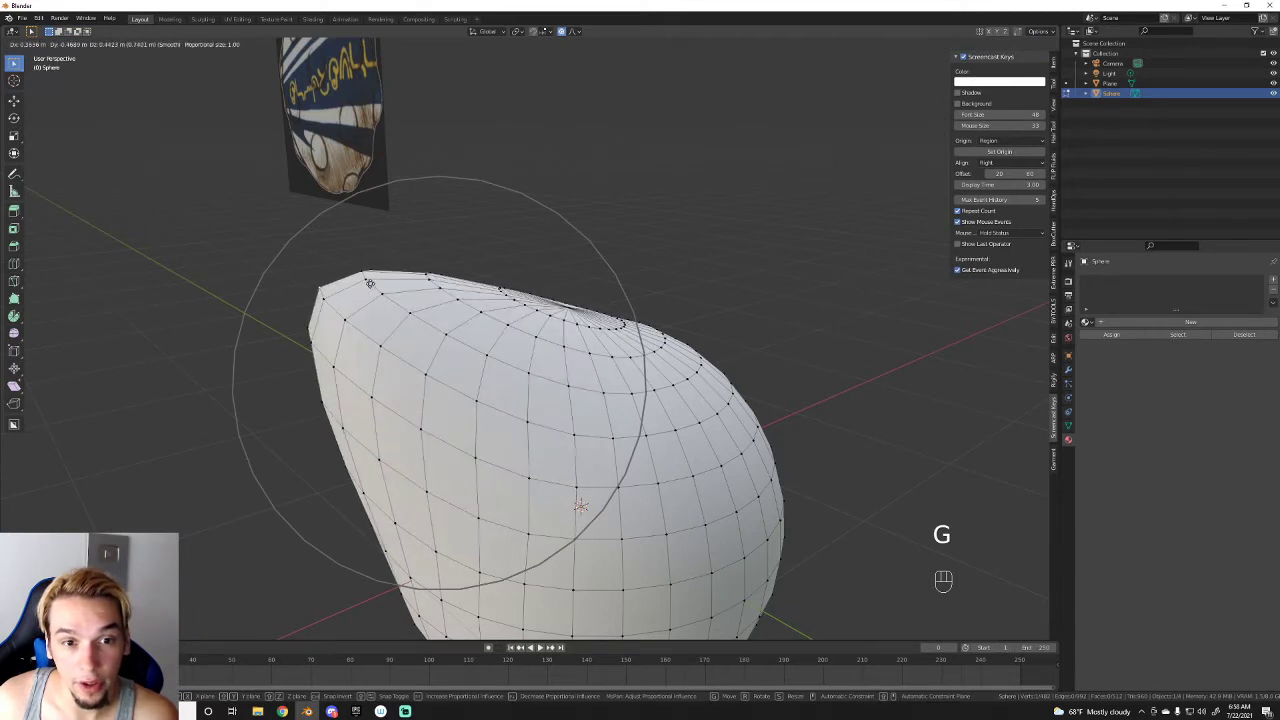
click(32, 30)
key(g)
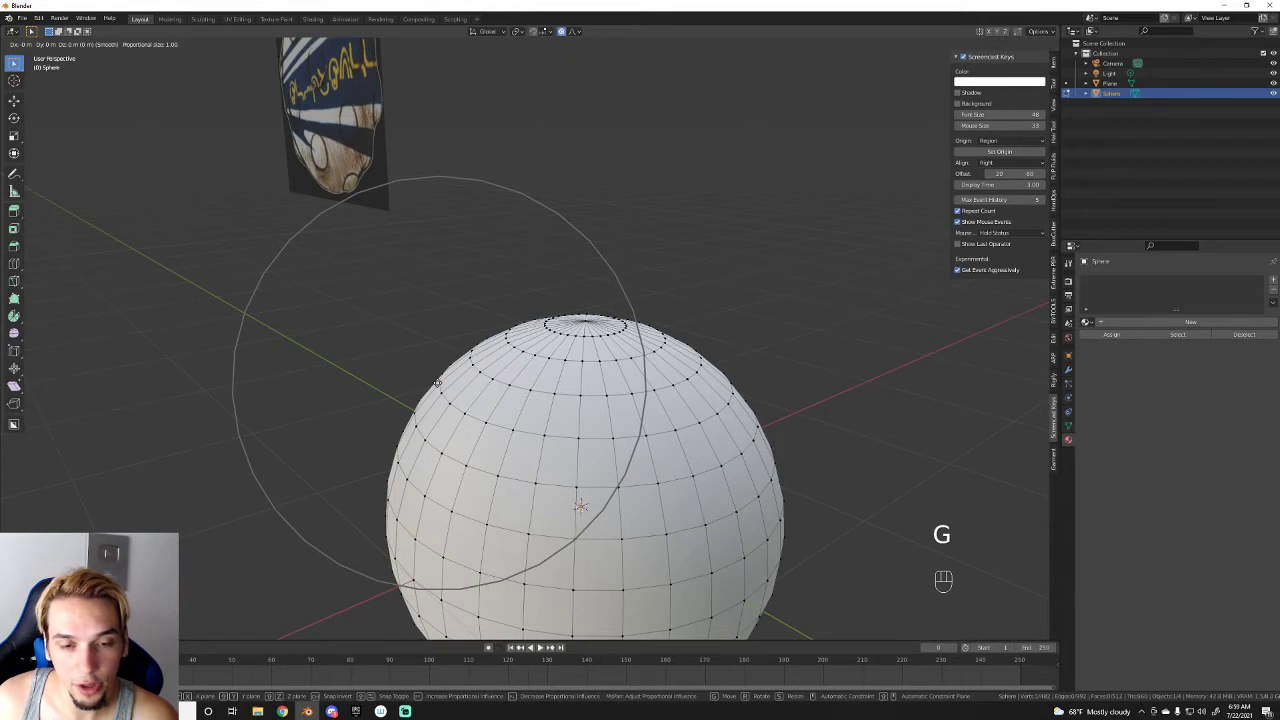
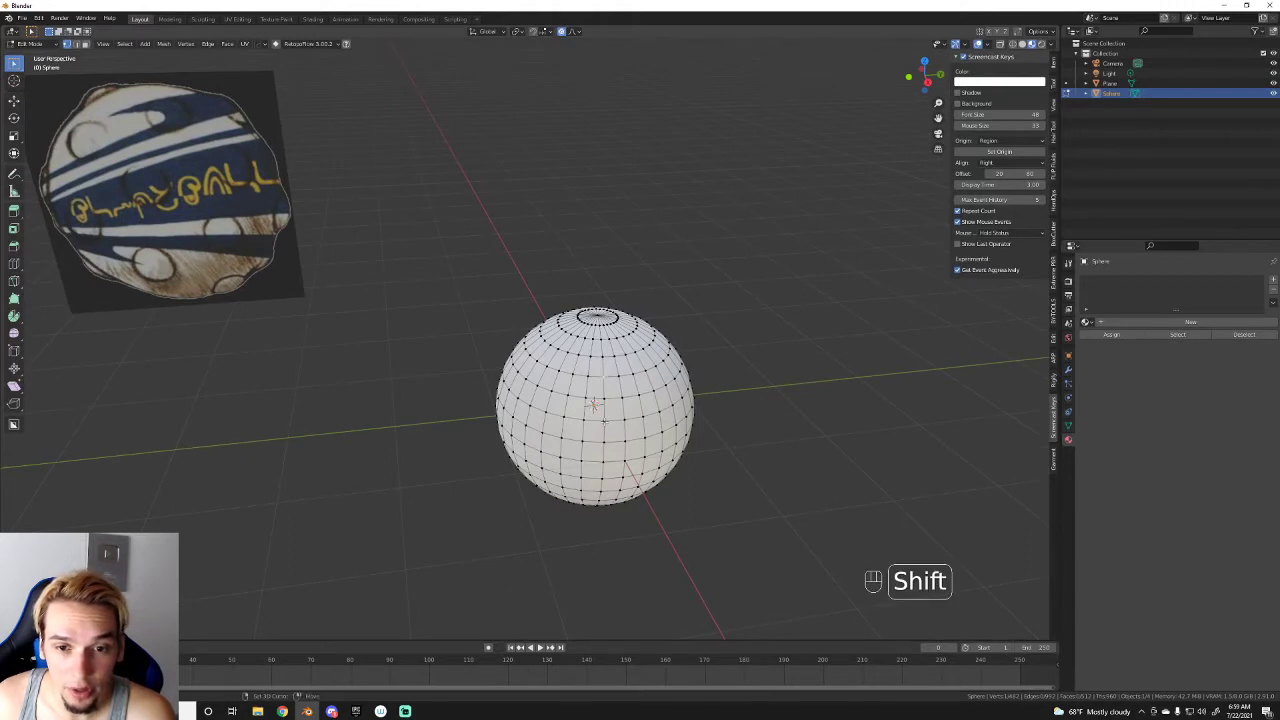
Step: Undo the trial deformation and orbit around the sphere
click(32, 30)
drag(32, 30, 32, 30)
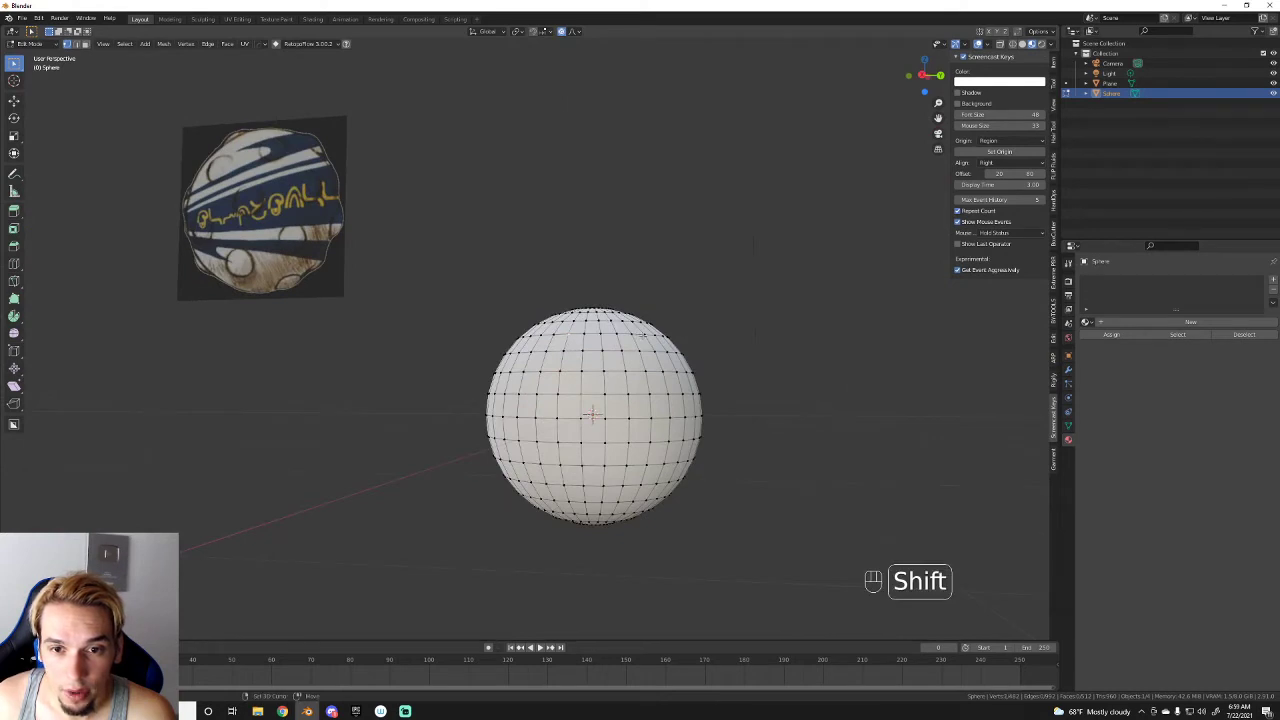
click(32, 30)
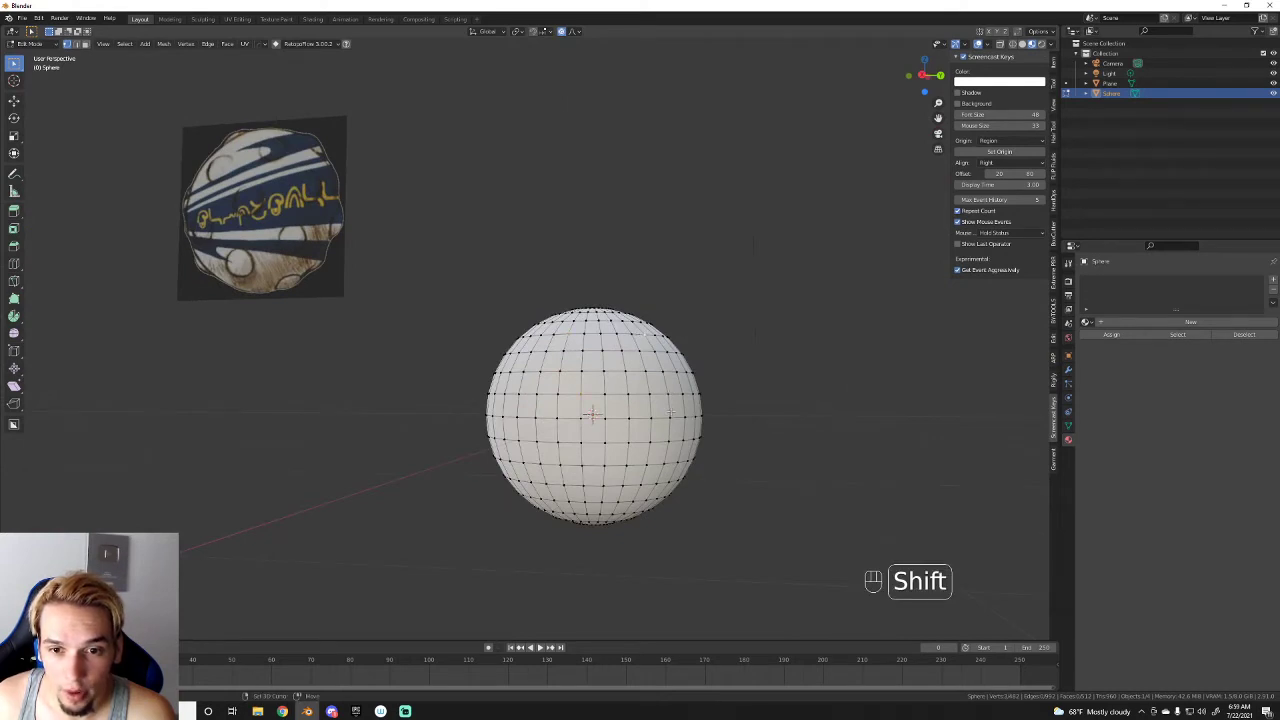
click(32, 30)
middle_click(32, 30)
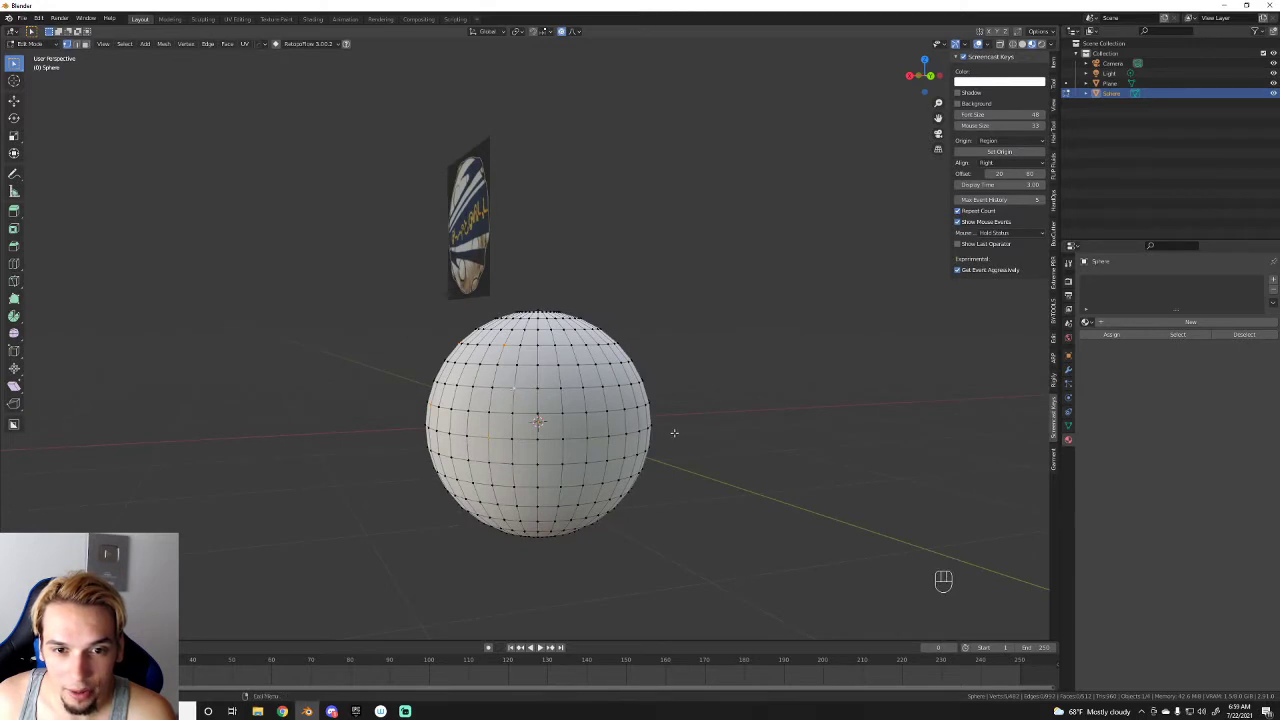
key(ctrl+z)
middle_click(32, 30)
middle_click(32, 30)
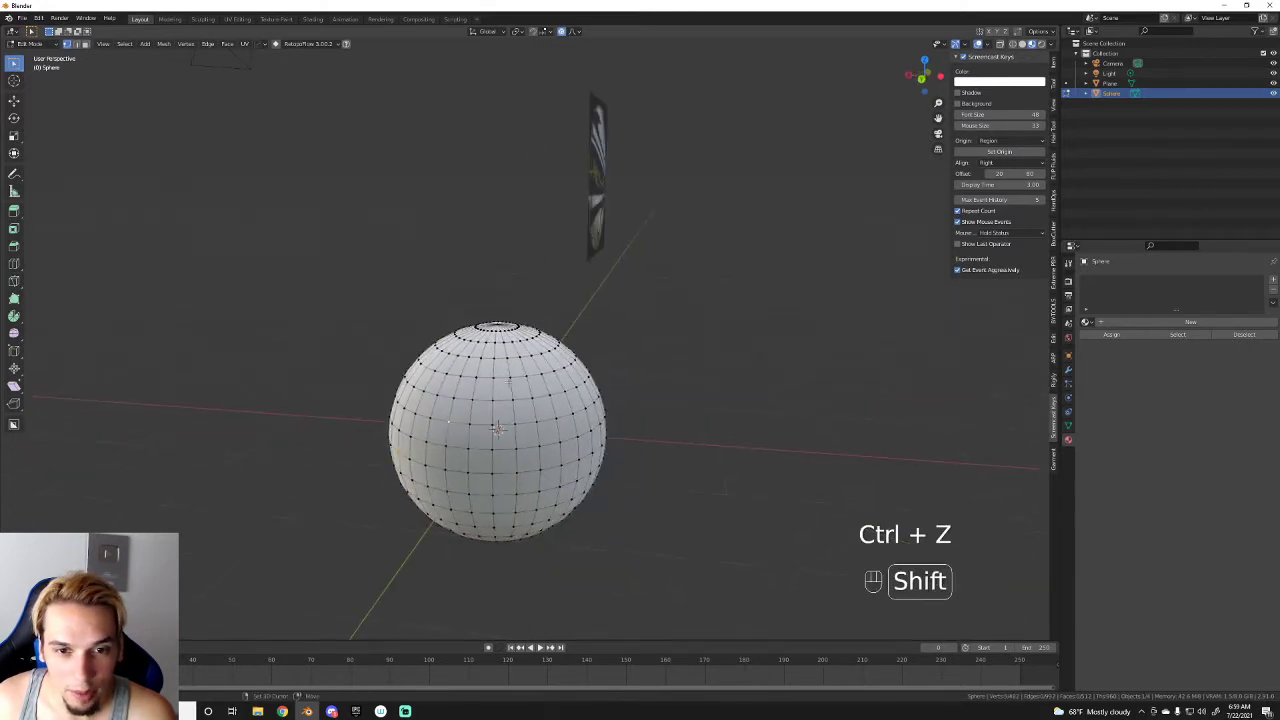
Step: Select a random scattering of the sphere's vertices with Select > Select Random
click(32, 30)
click(14, 62)
middle_click(14, 62)
click(14, 62)
middle_click(14, 62)
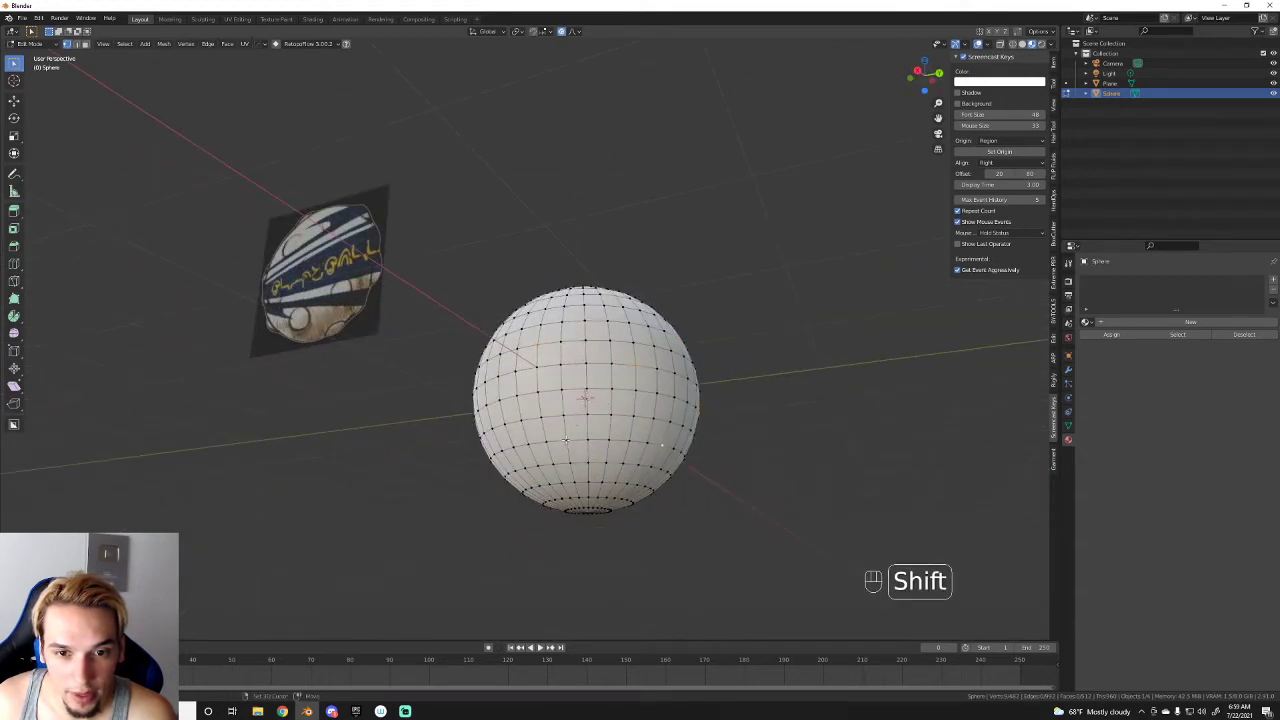
middle_click(14, 62)
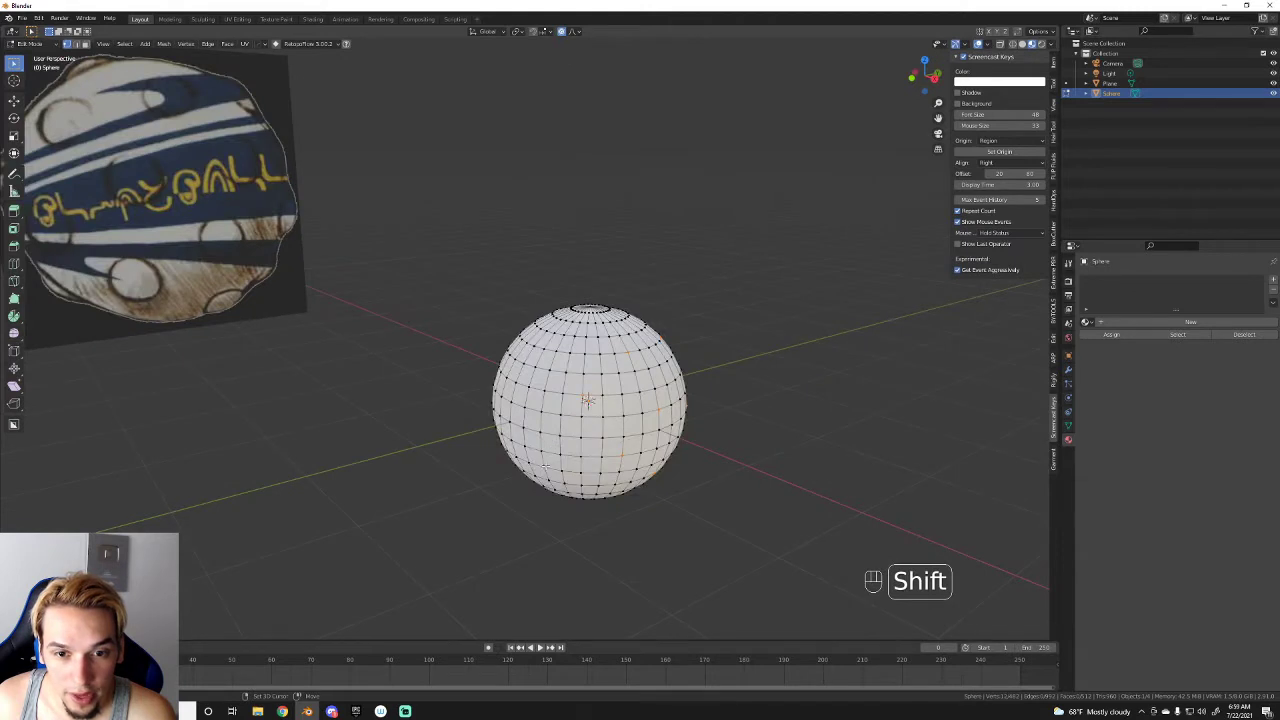
middle_click(32, 30)
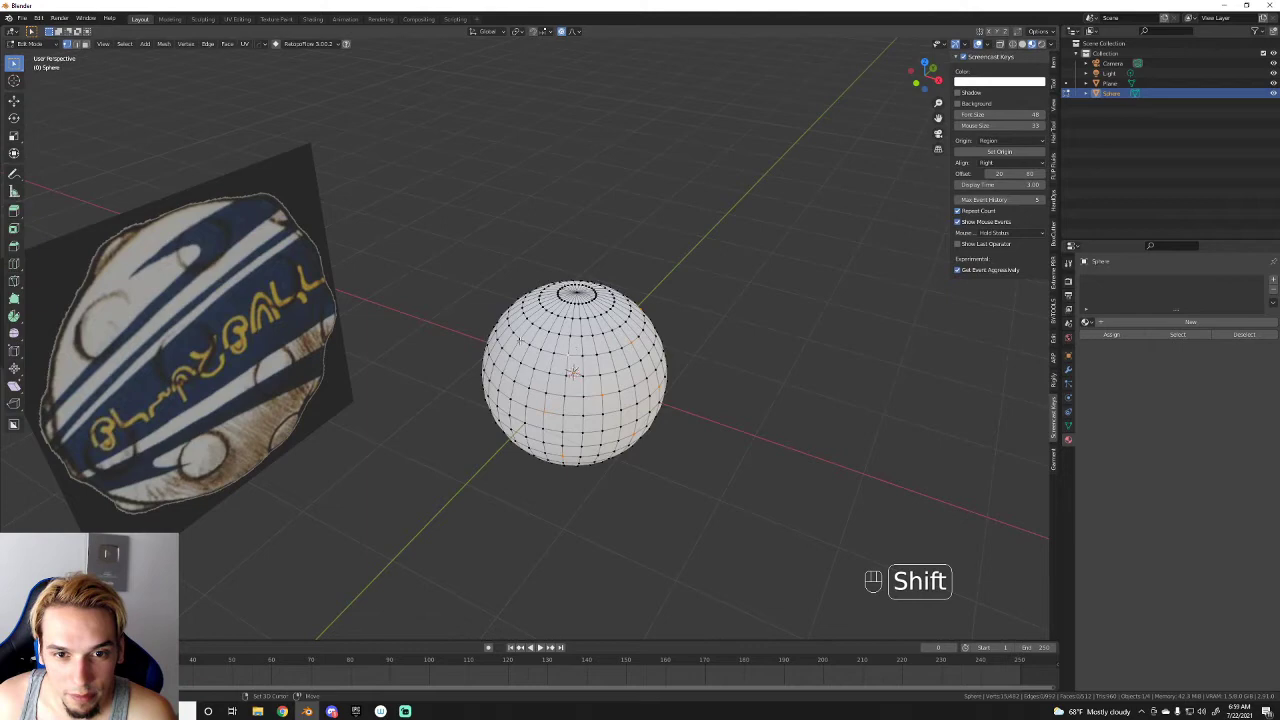
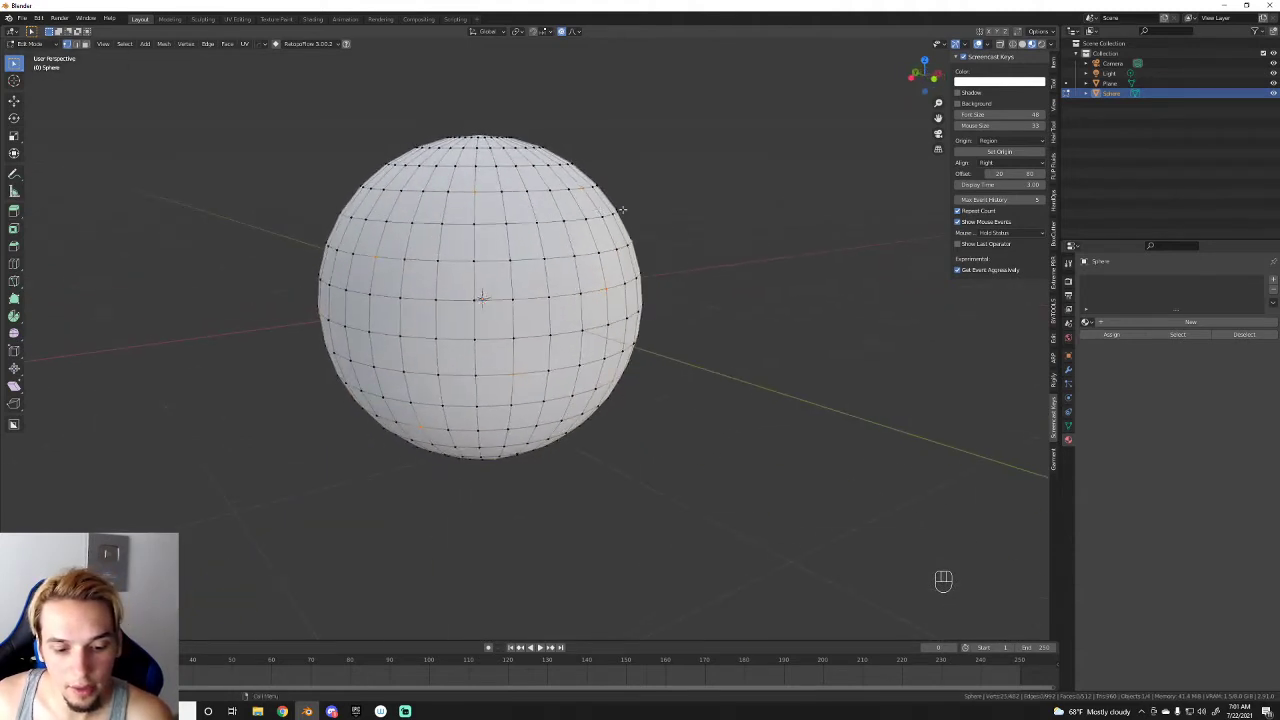
Step: Scale the random vertices with proportional falloff, adjusting the radius, to form lumps
key(s)
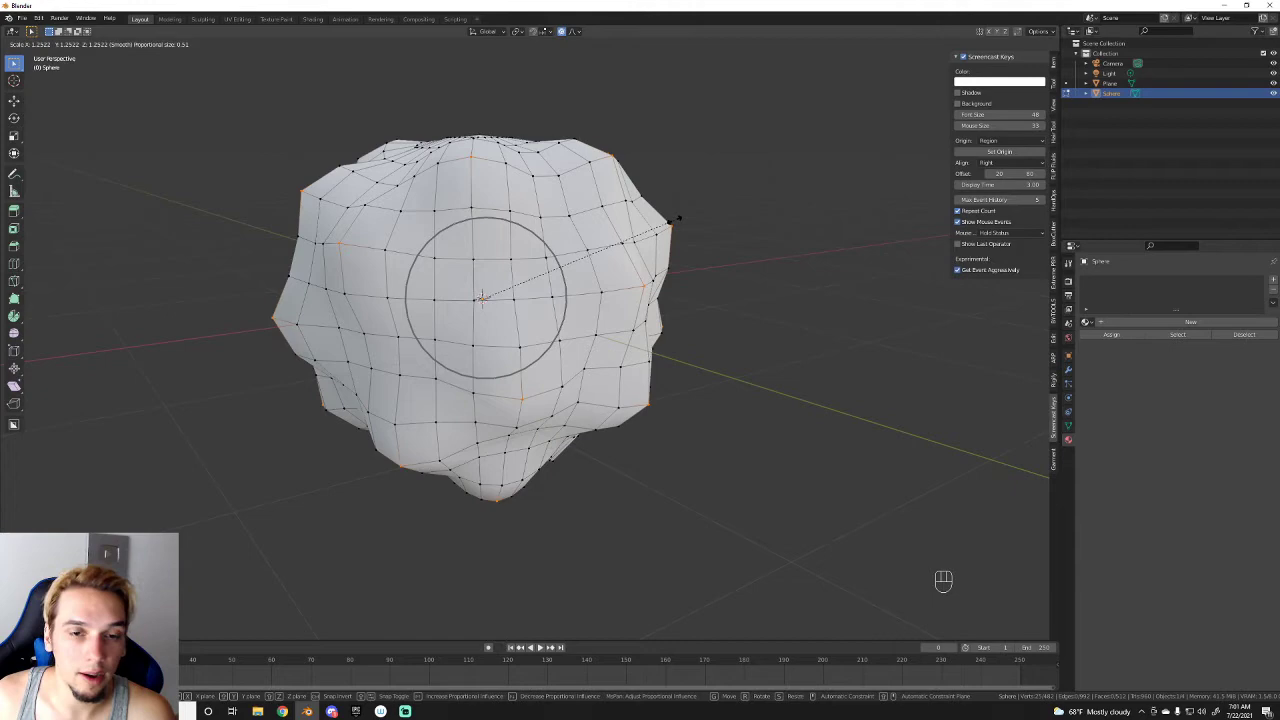
click(32, 30)
drag(32, 30, 32, 30)
key(s)
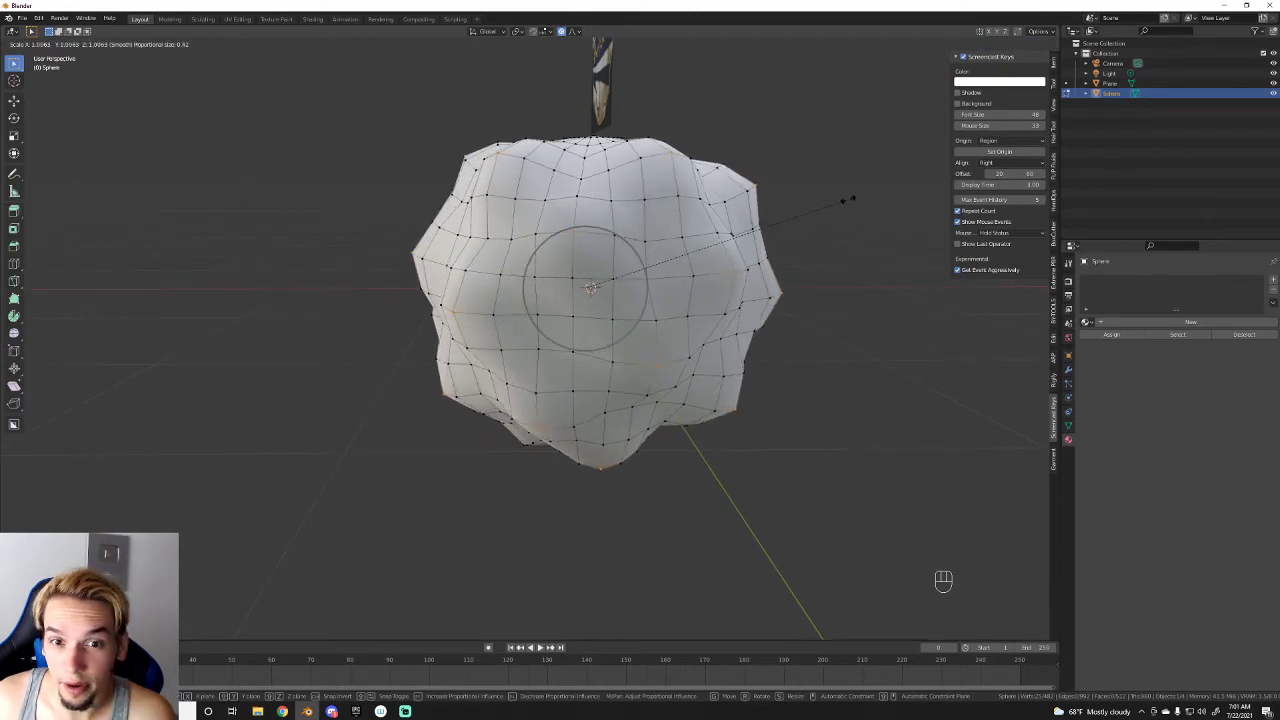
click(32, 30)
drag(32, 30, 13, 59)
Step: Leave Edit Mode and apply Shade Smooth to the lumpy sphere
key(Tab)
middle_click(12, 60)
click(12, 60)
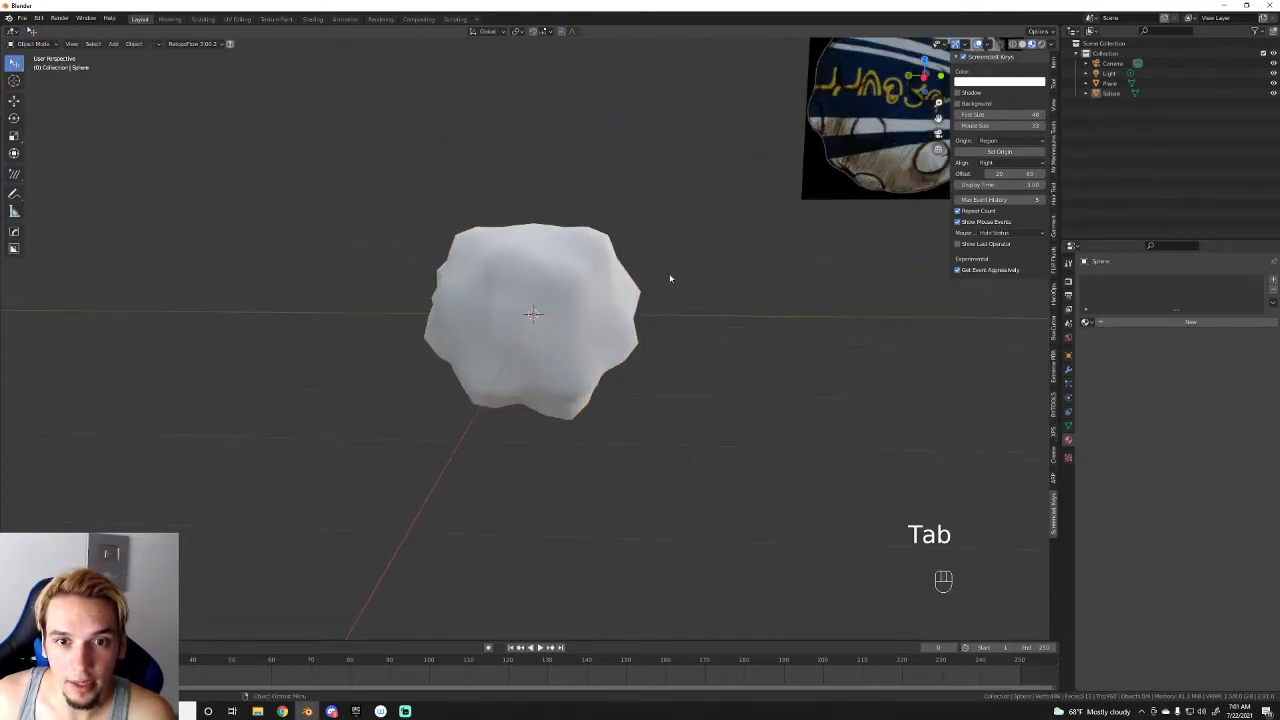
Step: Select the lumpy sphere in Object Mode, undoing a stray edit
middle_click(12, 59)
click(12, 60)
key(ctrl+z)
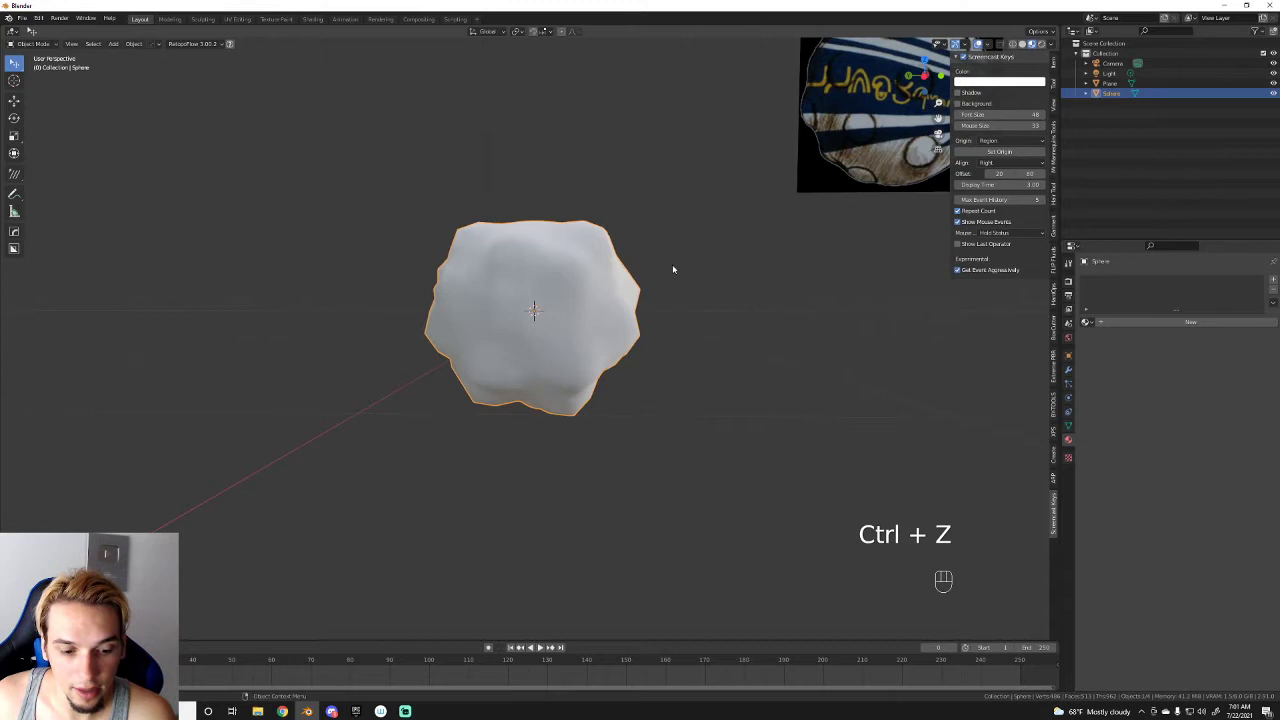
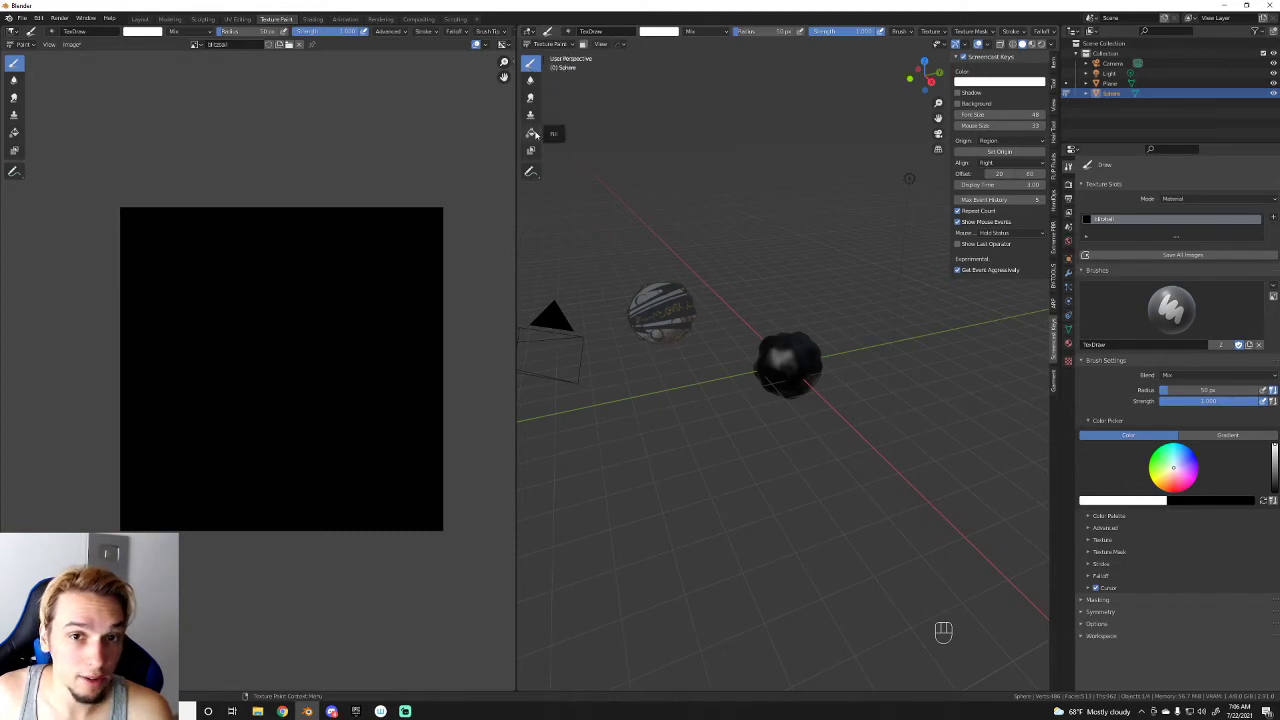
click(538, 134)
click(791, 354)
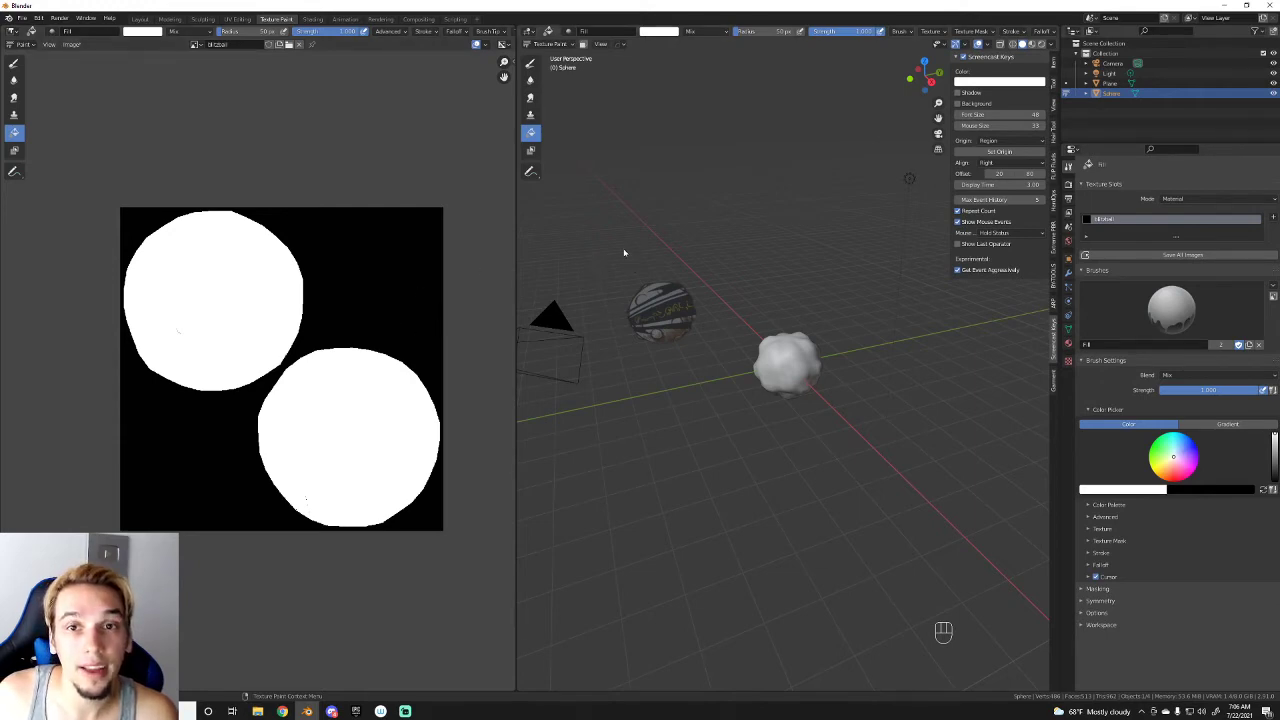
click(532, 113)
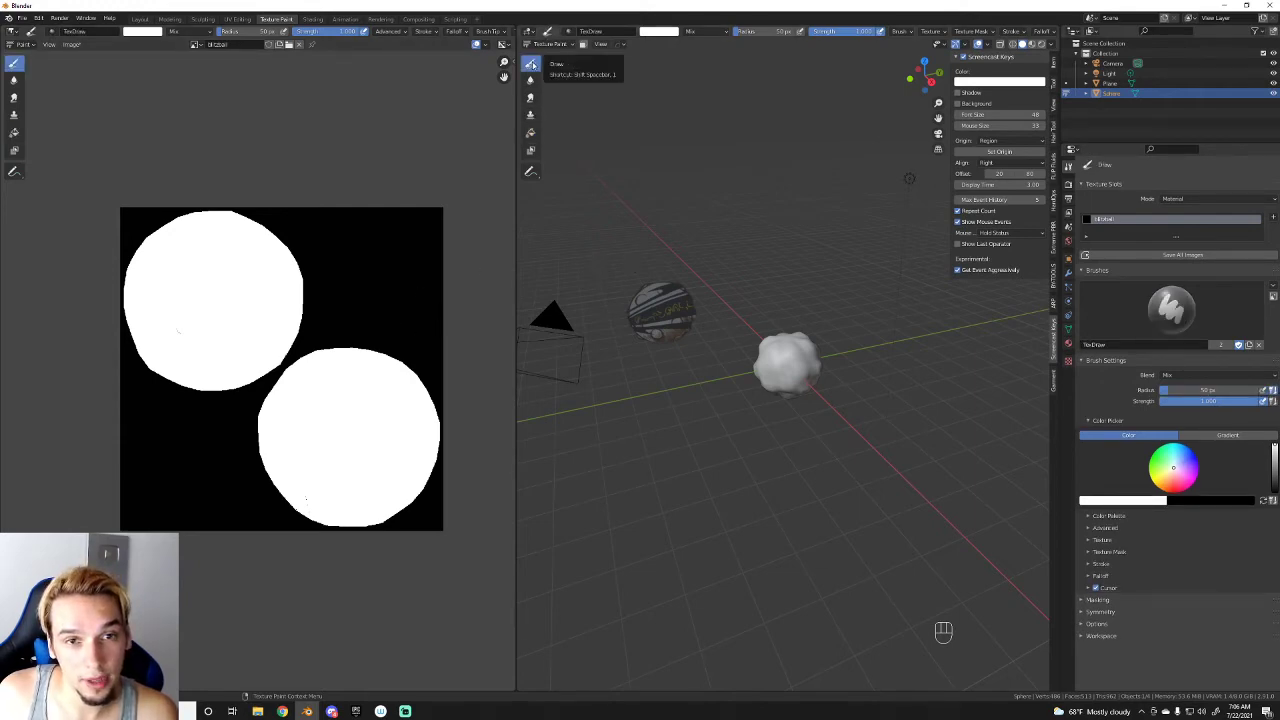
drag(697, 36, 821, 240)
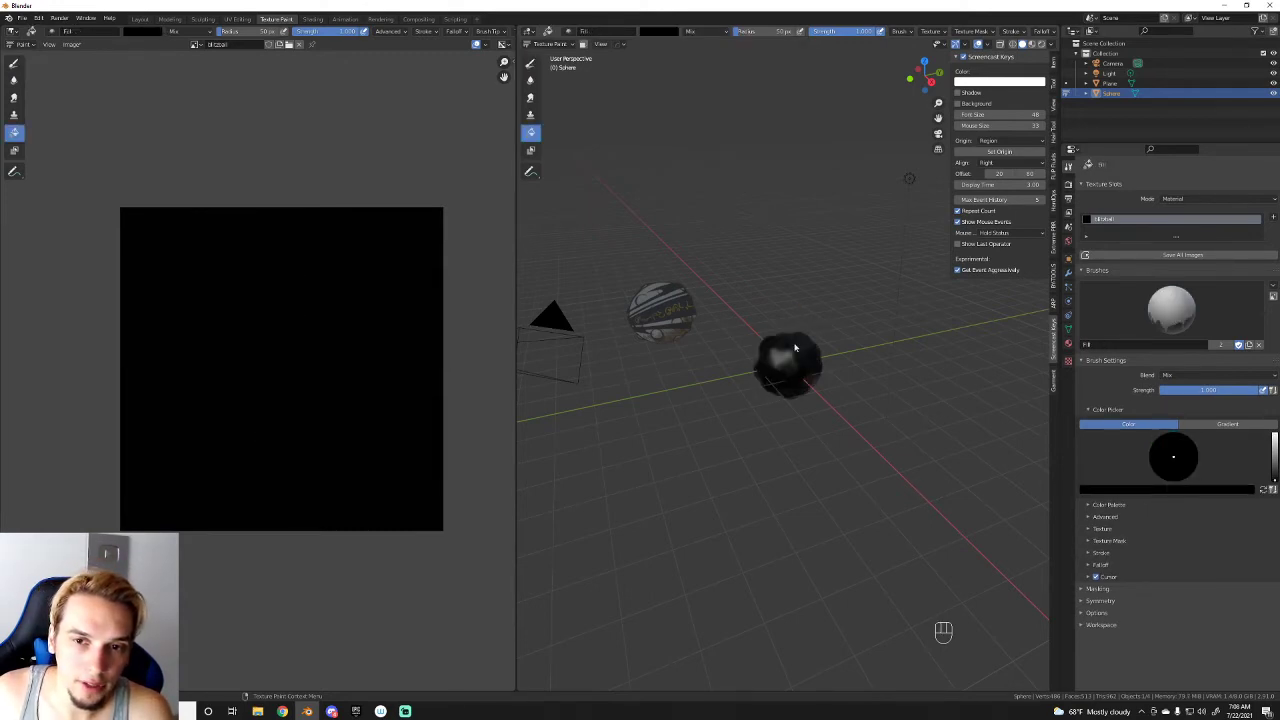
Step: Switch to Material Preview shading and orbit and zoom in close on the painted sphere
click(1035, 46)
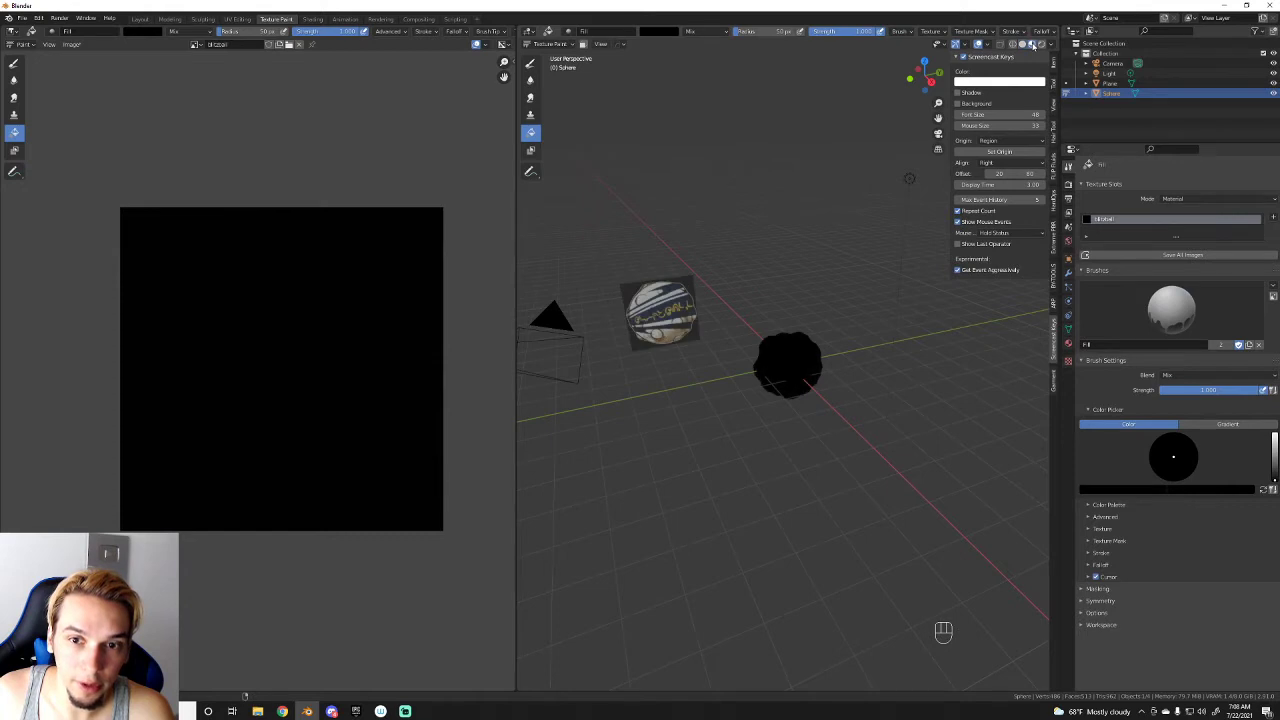
drag(887, 296, 857, 287)
drag(883, 290, 863, 258)
drag(752, 163, 770, 176)
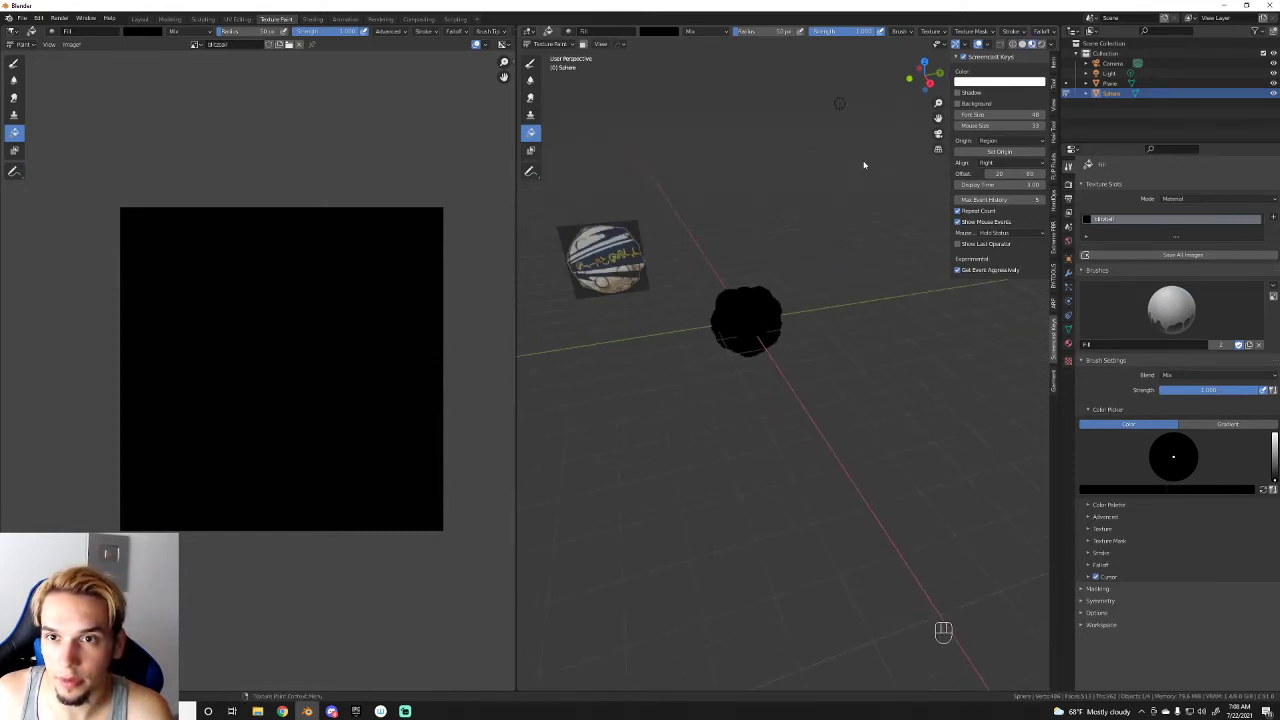
middle_click(825, 333)
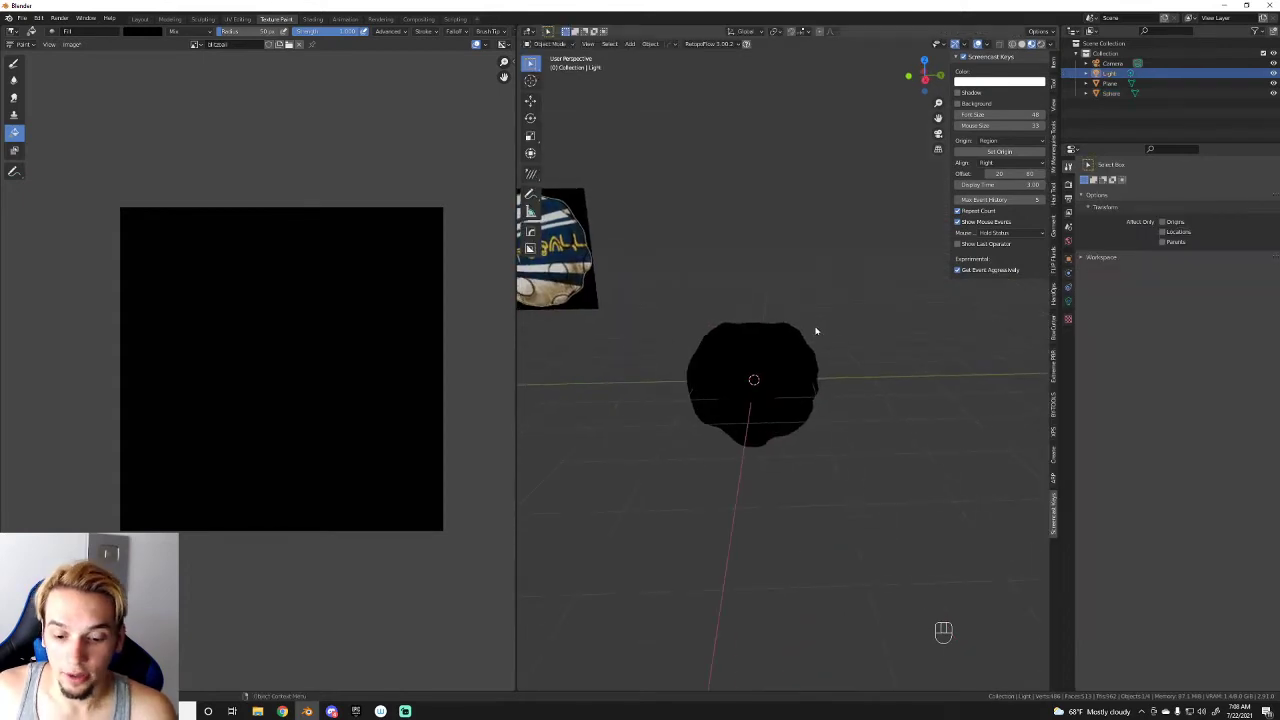
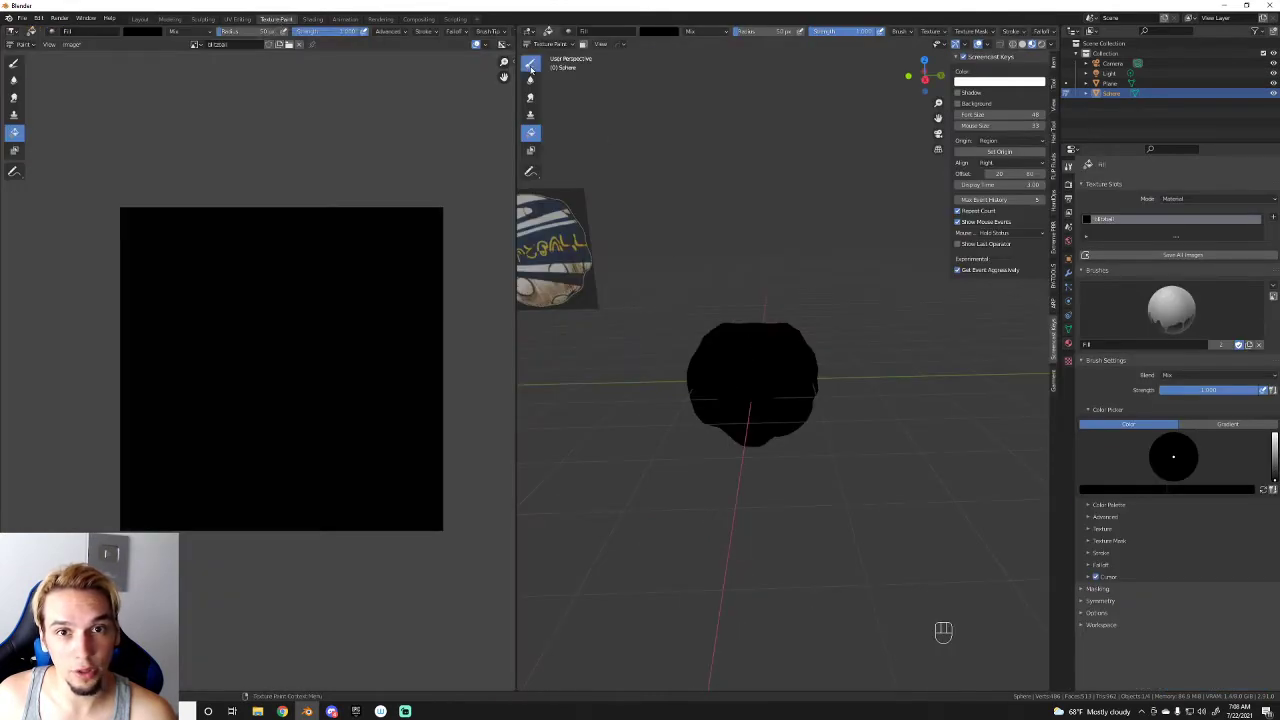
Step: Undo trial Draw strokes, switch to the Fill brush and set its colour to white
click(532, 113)
key(ctrl+z)
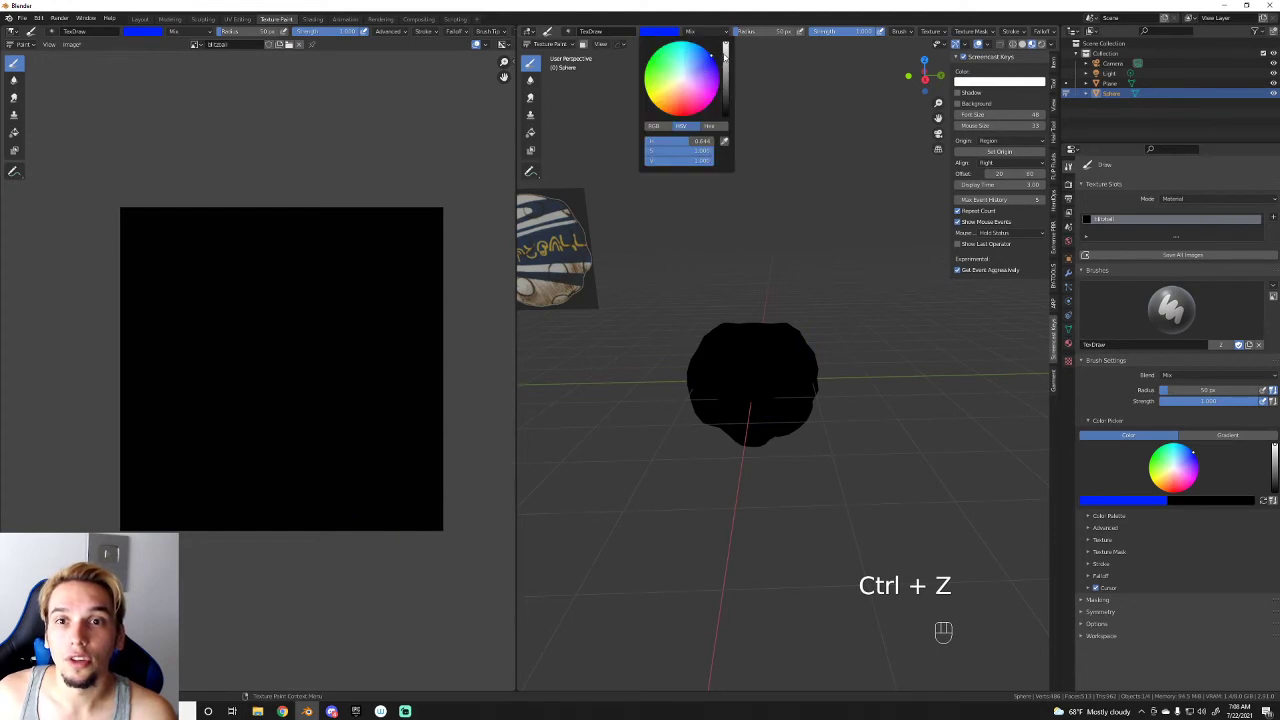
click(750, 376)
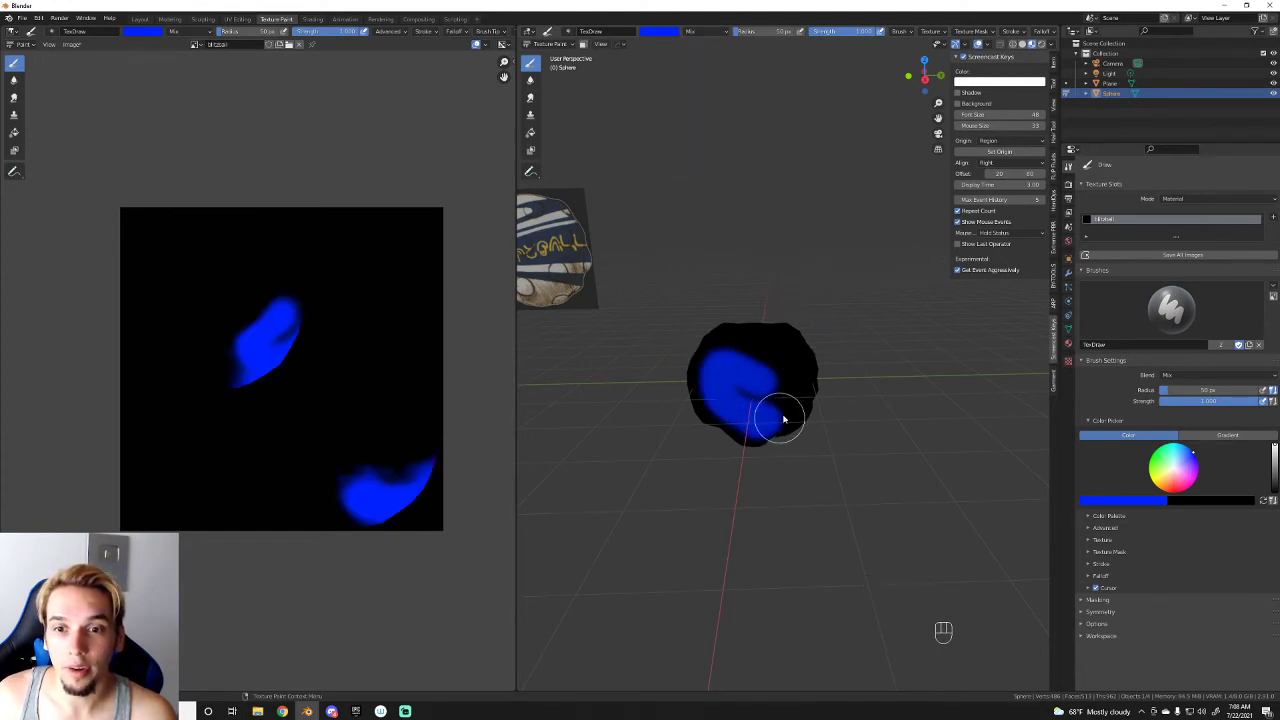
key(ctrl+z)
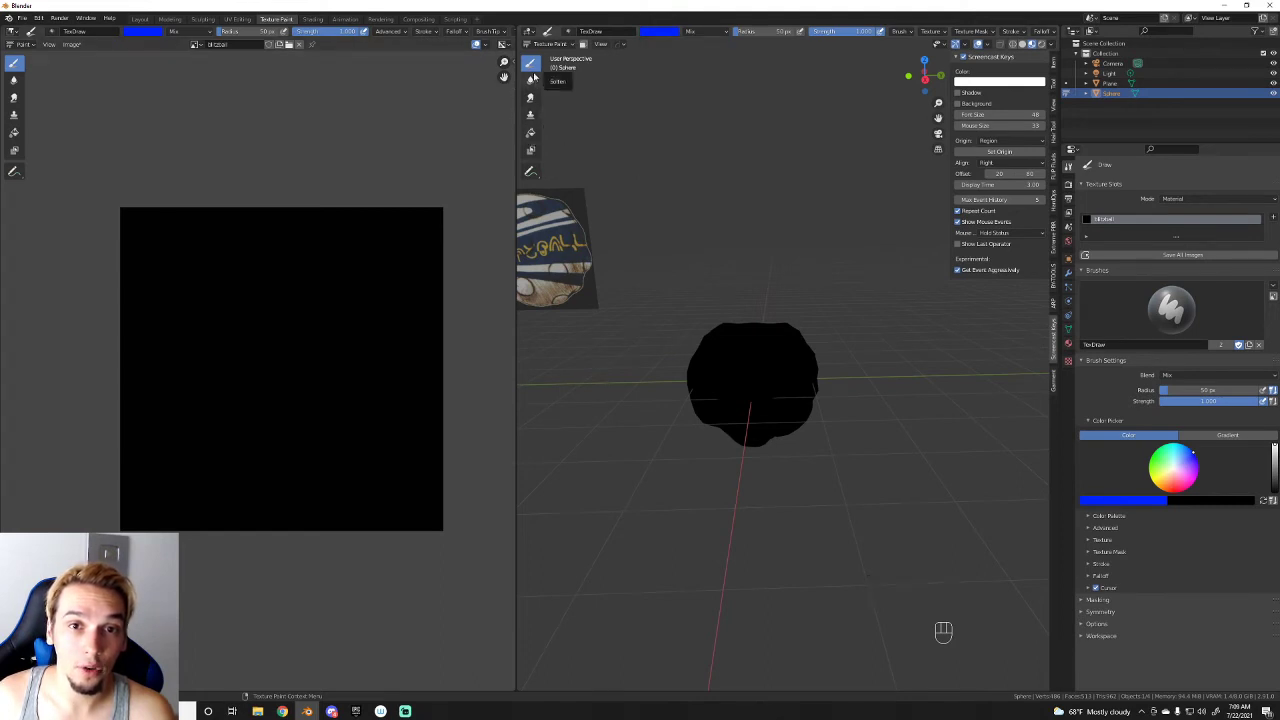
click(539, 134)
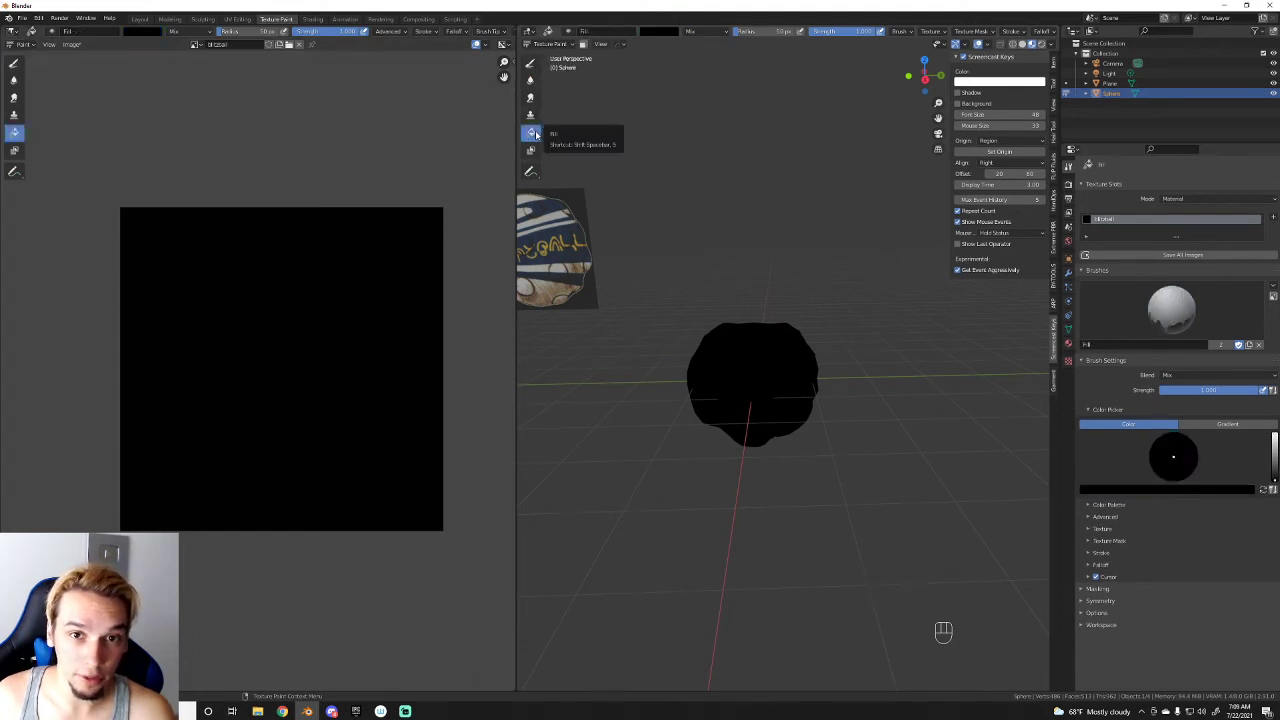
click(657, 31)
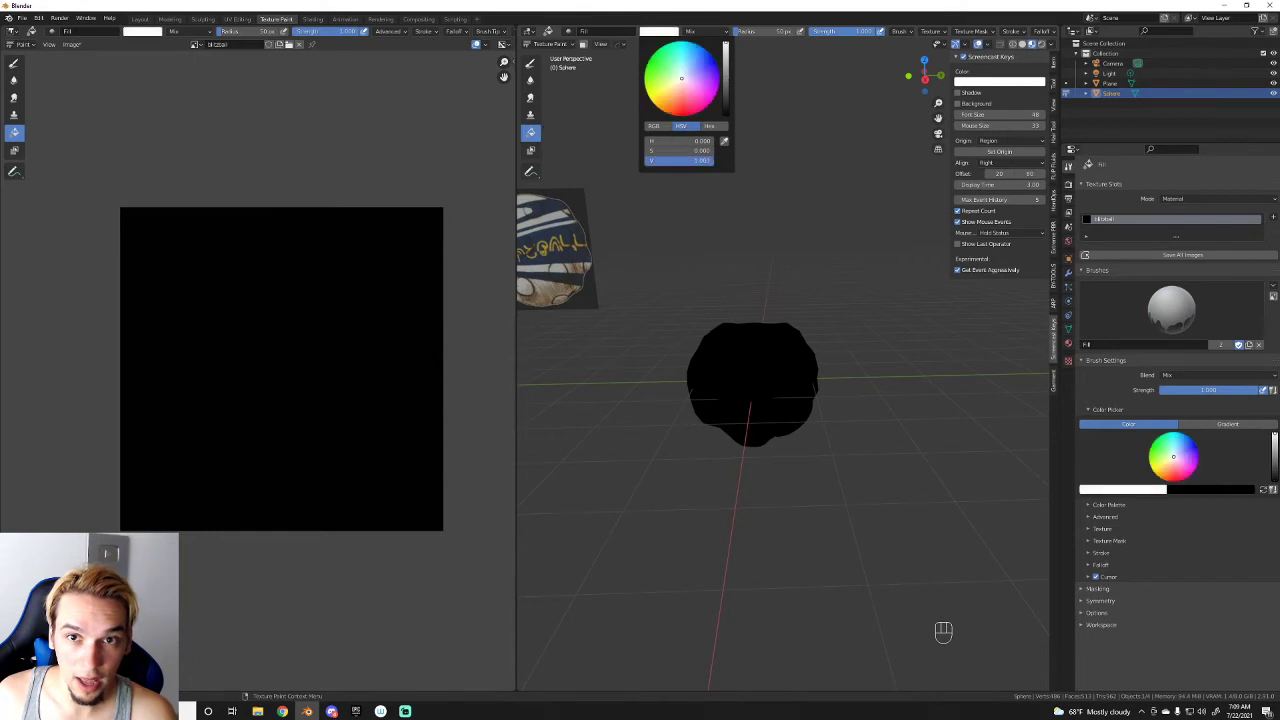
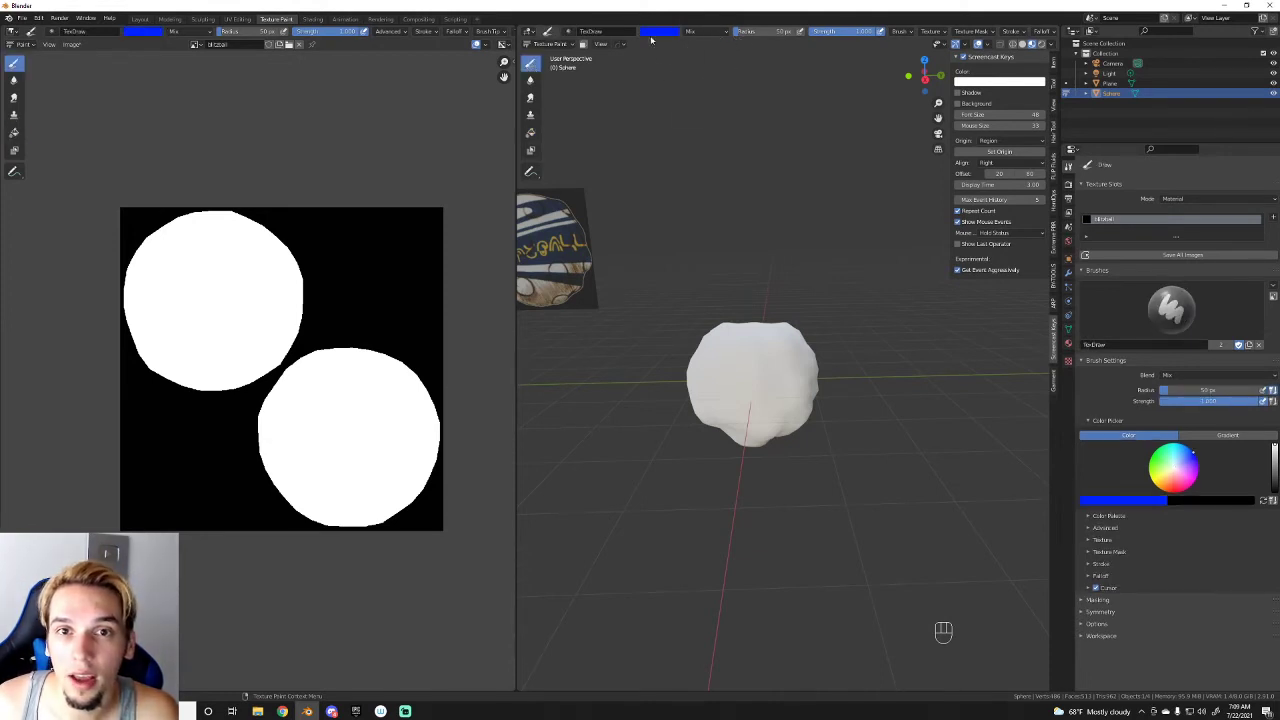
Step: Pick a light blue paint colour in the colour picker
drag(729, 183, 769, 192)
middle_click(779, 190)
drag(751, 183, 741, 188)
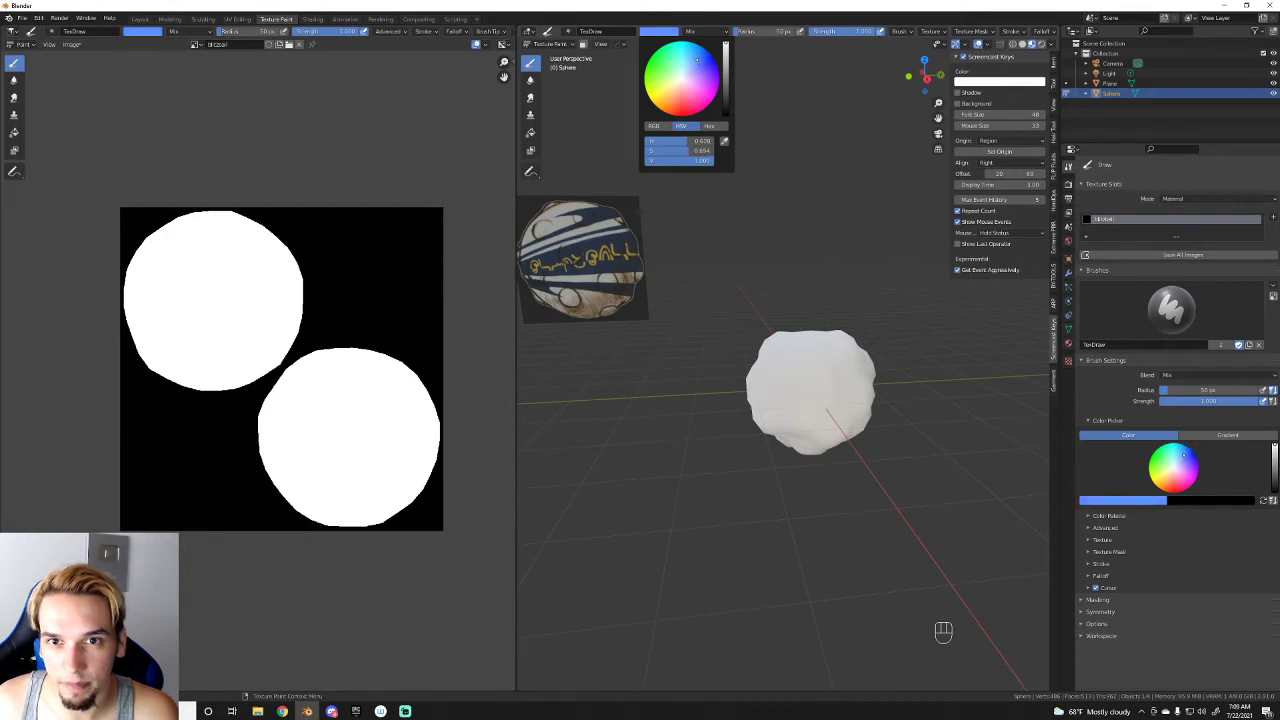
drag(869, 253, 880, 248)
click(860, 250)
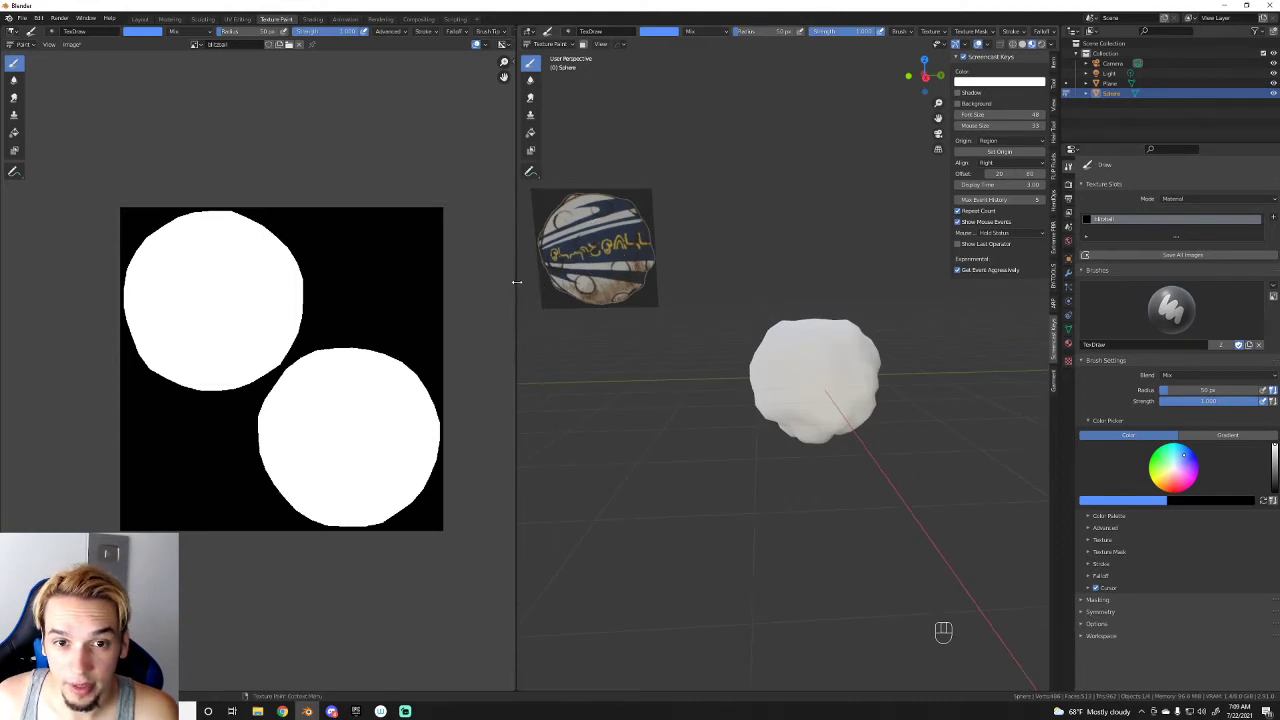
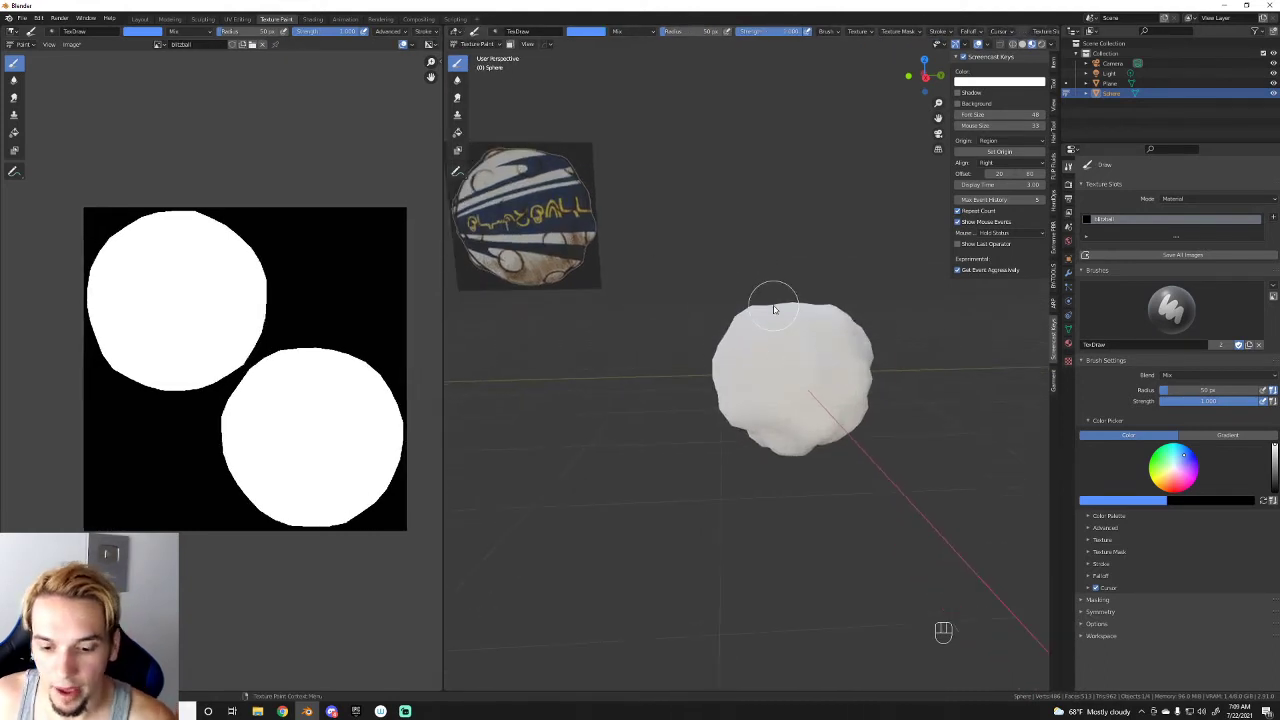
Step: Adjust the brush radius with the bracket keys down to about 45 px
key([)
key([)
key([)
key([)
key([)
key(])
key(])
key(])
key(])
key([)
key([)
key([)
key([)
key([)
key(])
key(])
key(])
key(])
key(])
key(])
key(])
key([)
key([)
key([)
key(])
key(])
key(])
Step: Paint a batch of test blue strokes on the sphere and undo them all
drag(831, 340, 780, 381)
drag(830, 337, 786, 364)
click(795, 365)
drag(817, 357, 796, 368)
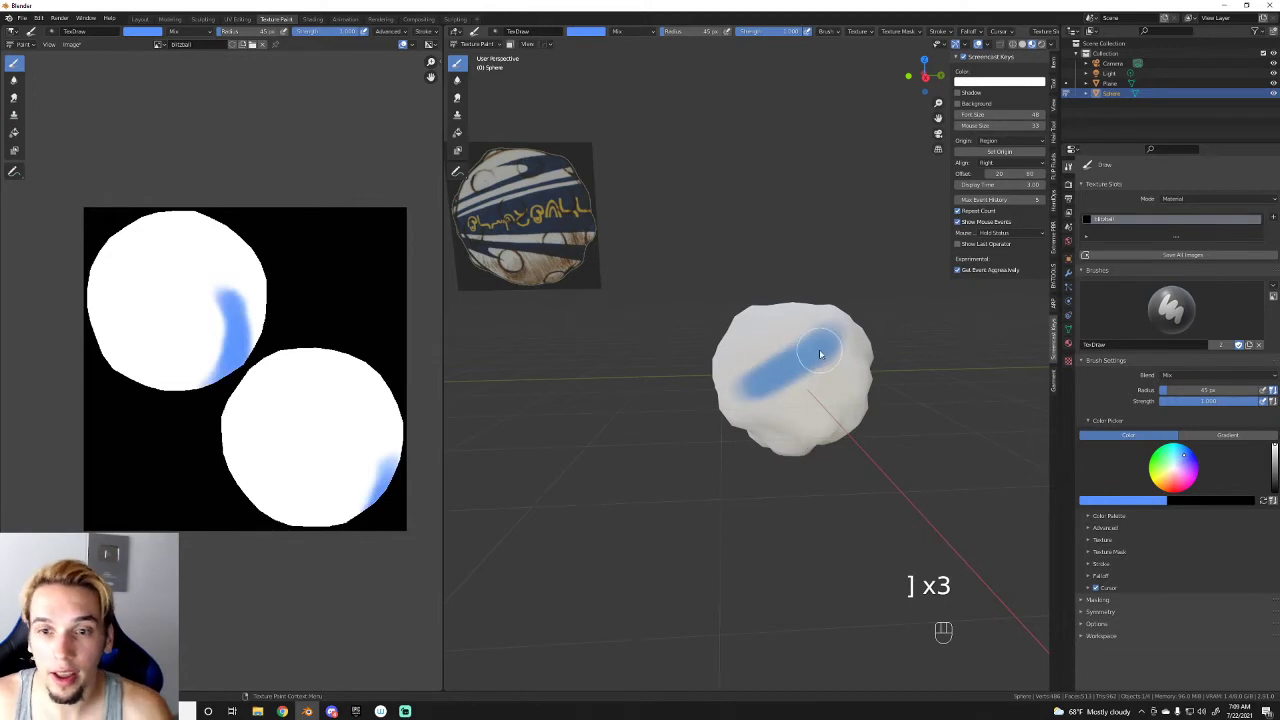
drag(833, 358, 782, 402)
drag(836, 373, 791, 405)
drag(850, 374, 813, 411)
drag(850, 390, 814, 426)
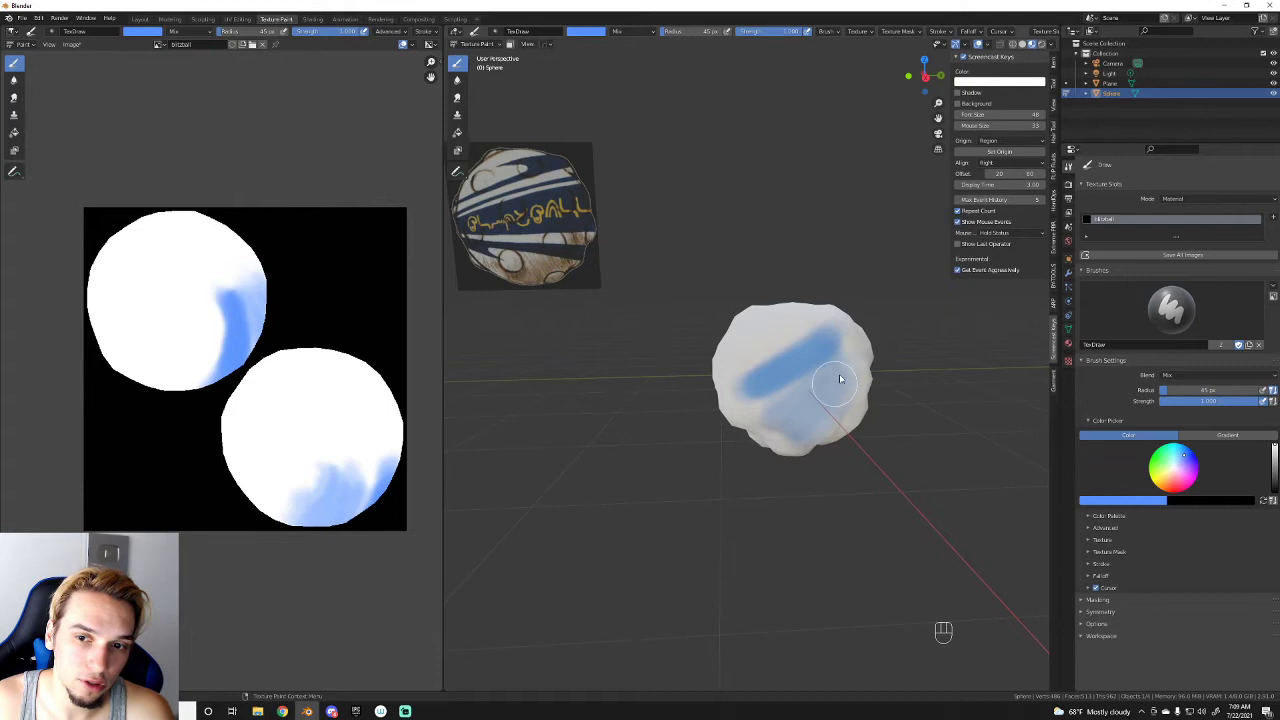
drag(840, 374, 792, 400)
drag(804, 391, 781, 402)
drag(819, 319, 772, 369)
key(ctrl+z)
key(ctrl+z)
key(ctrl+z)
key(ctrl+z)
key(ctrl+z)
key(ctrl+z)
key(ctrl+z)
key(ctrl+z)
key(ctrl+z)
key(ctrl+z)
key(ctrl+z)
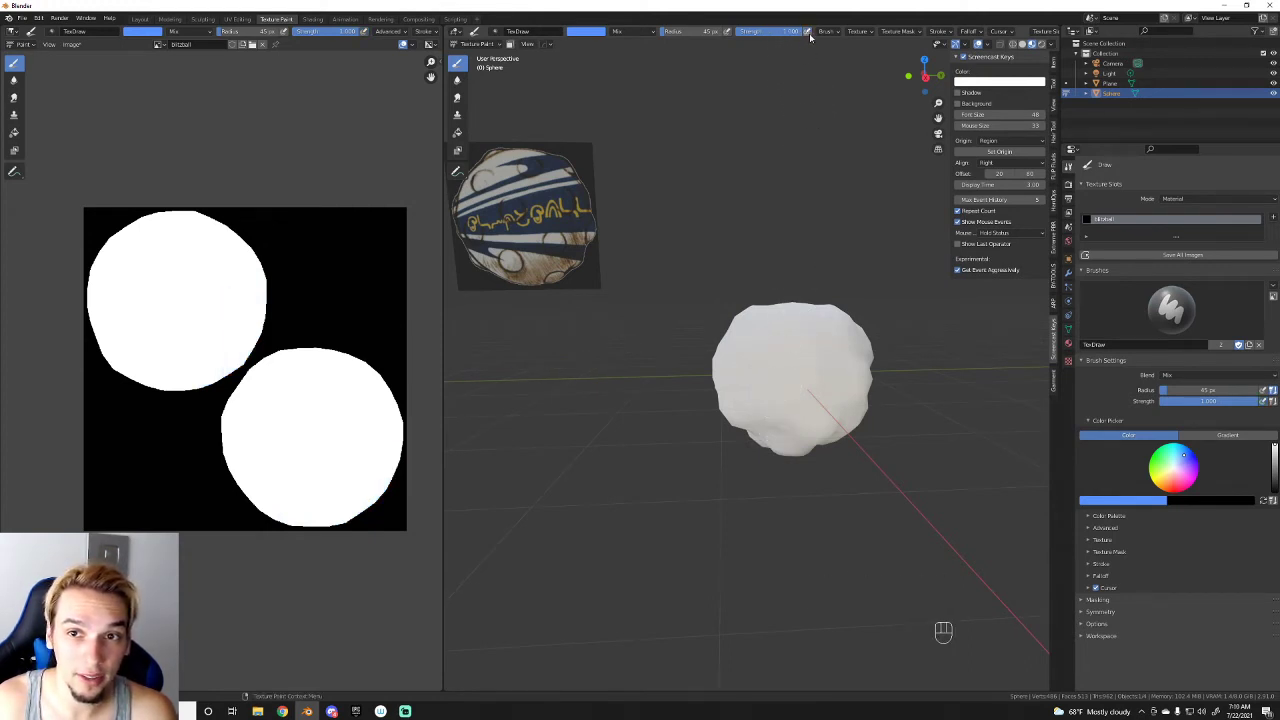
Step: Make a few more trial strokes, tweak a header brush option, and undo each, leaving the texture white
drag(829, 340, 764, 386)
drag(803, 390, 860, 354)
drag(791, 344, 719, 378)
drag(774, 360, 852, 326)
key(ctrl+z)
key(ctrl+z)
key(ctrl+z)
key(ctrl+z)
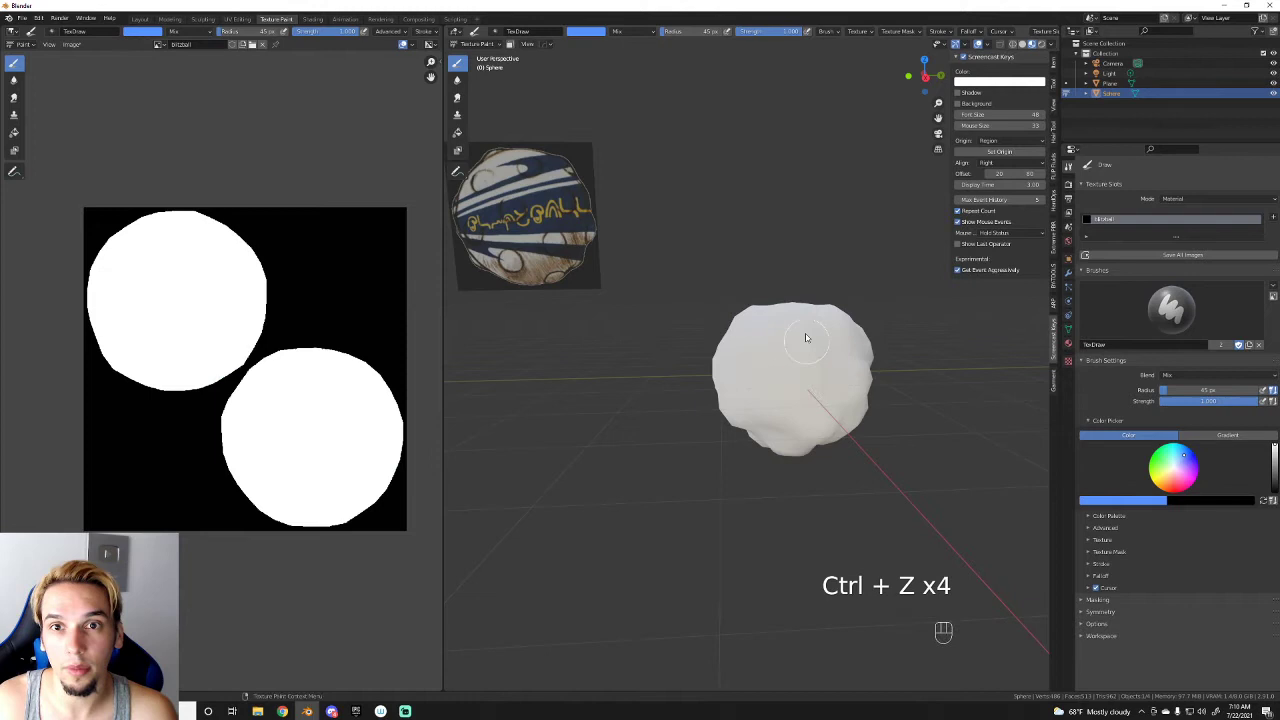
click(731, 35)
drag(745, 389, 847, 312)
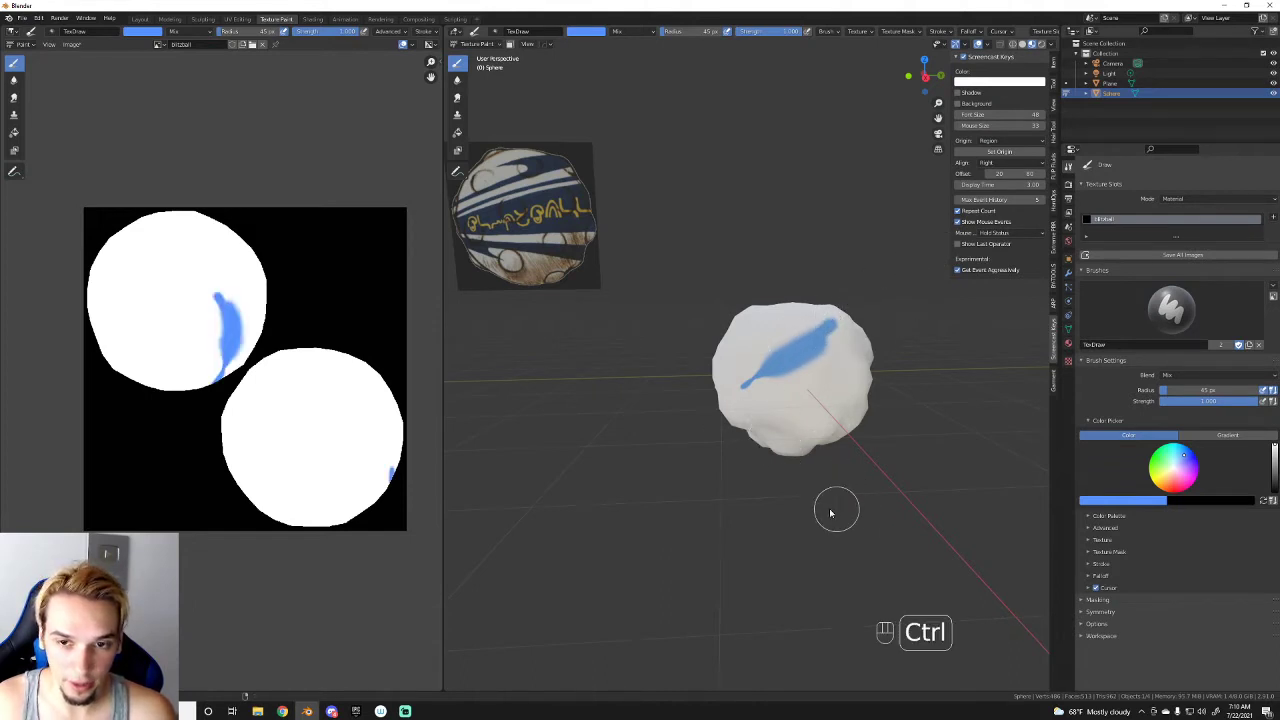
key(ctrl+z)
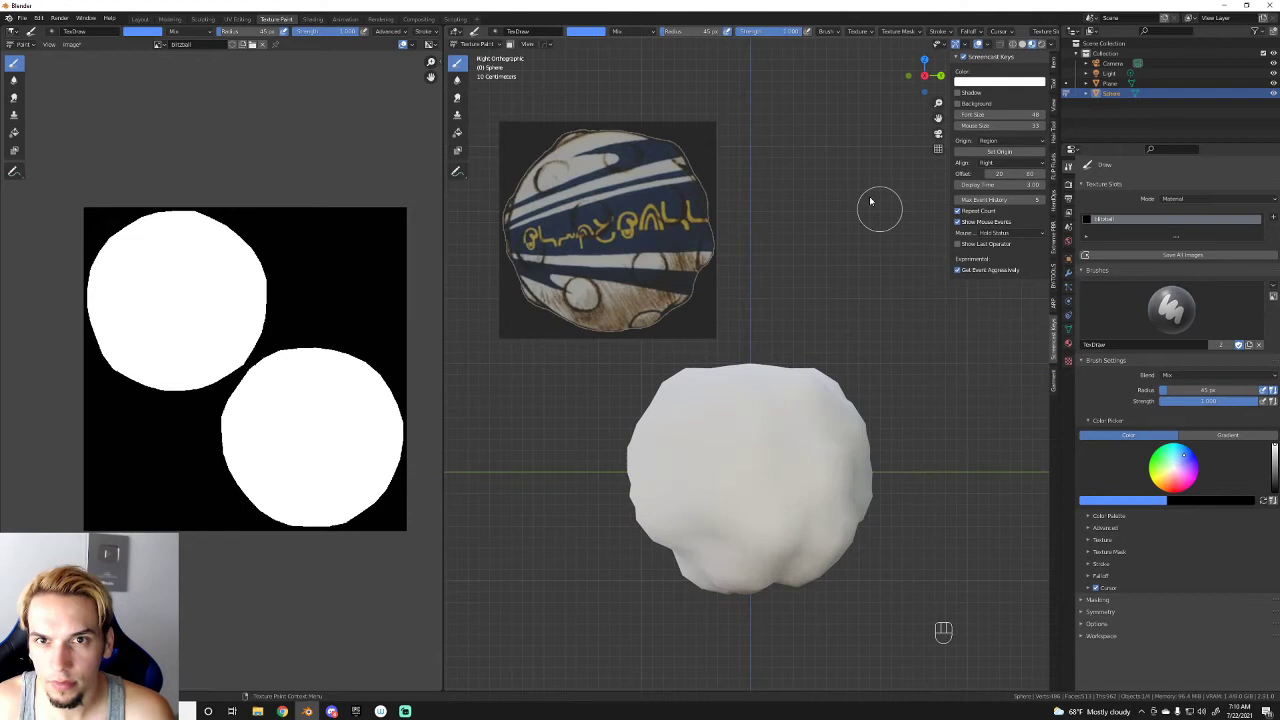
Step: Paint a light blue stripe along the sphere's edge and a thickened curved stripe above it
drag(652, 478, 791, 427)
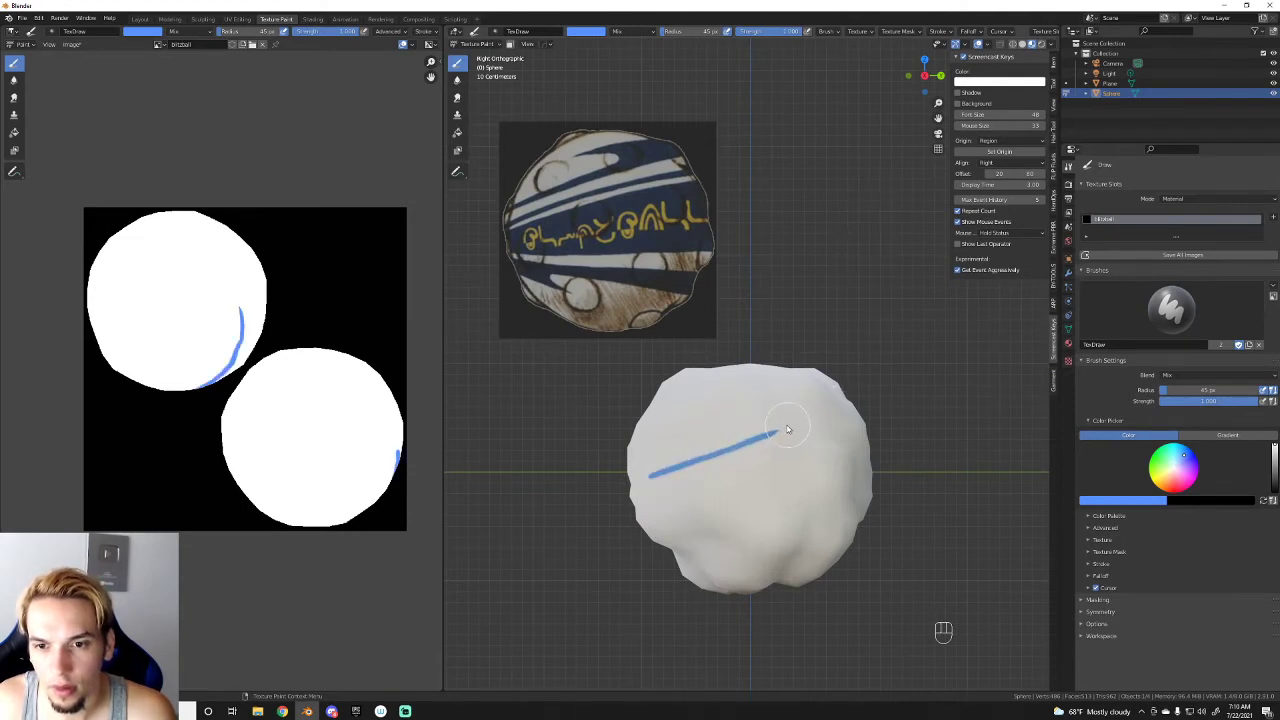
drag(714, 456, 757, 412)
drag(745, 413, 830, 406)
drag(779, 407, 867, 399)
drag(787, 409, 865, 404)
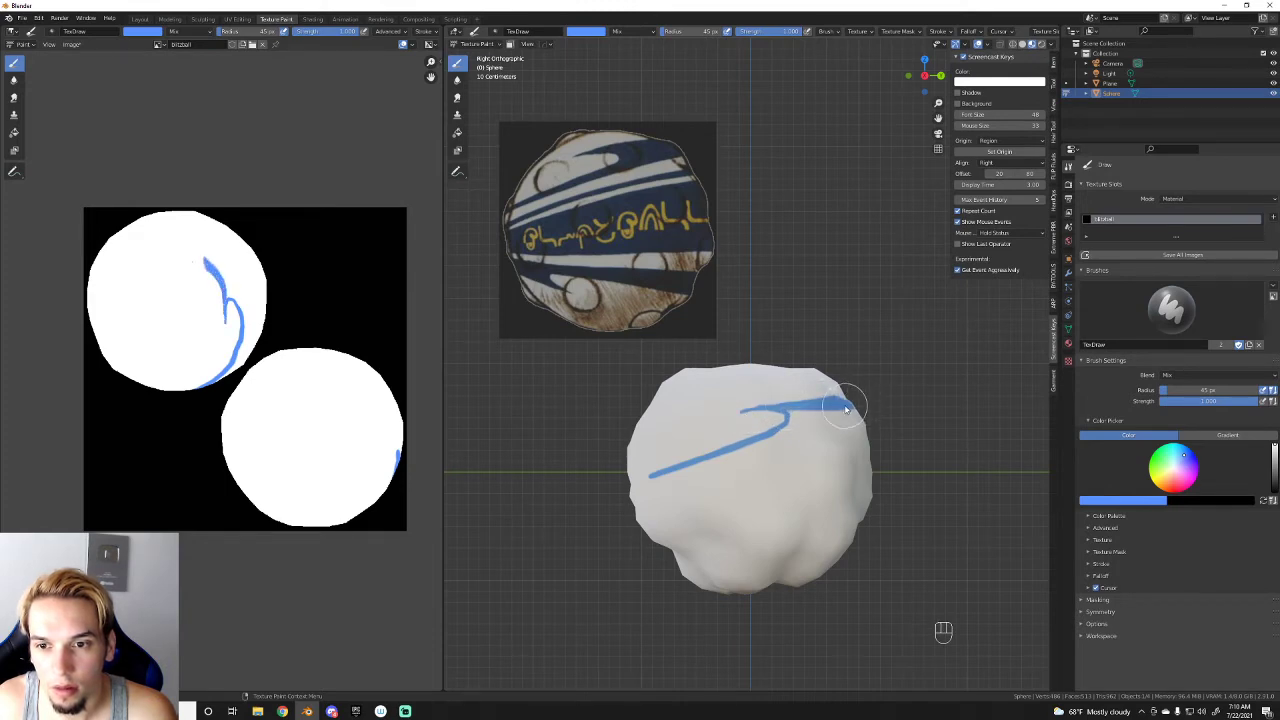
drag(793, 412, 795, 422)
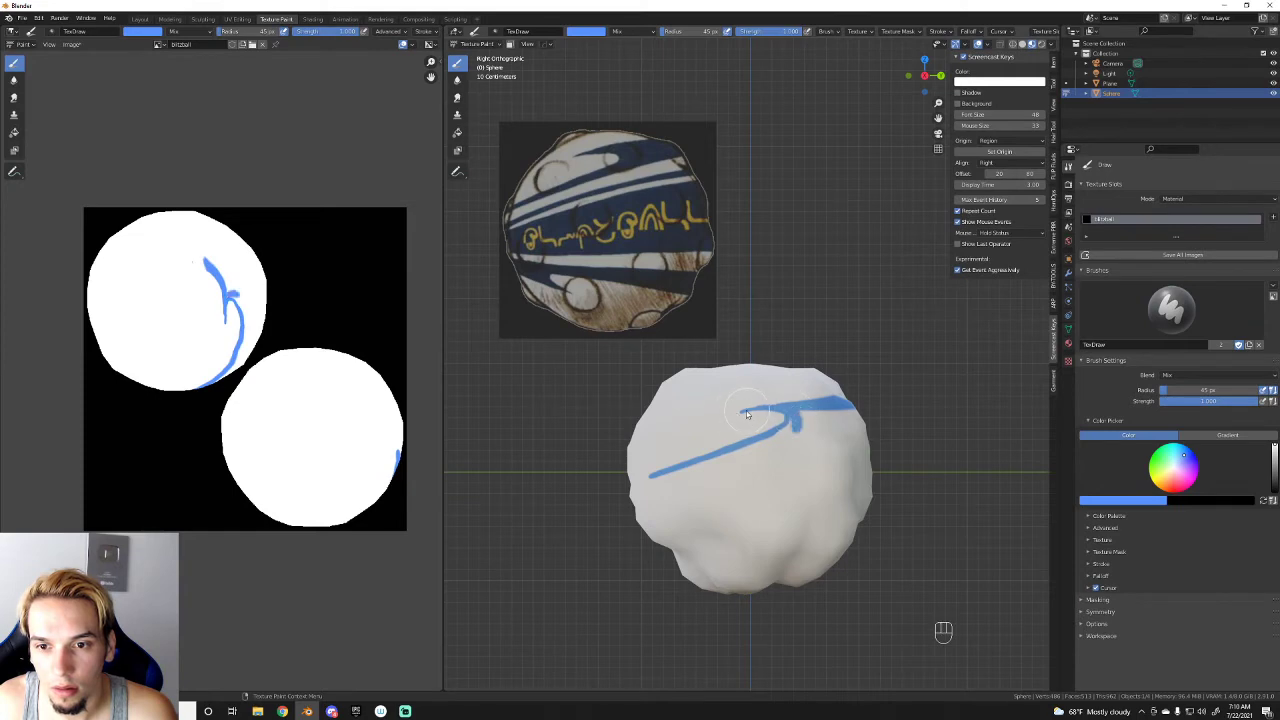
drag(747, 412, 819, 406)
drag(761, 408, 805, 404)
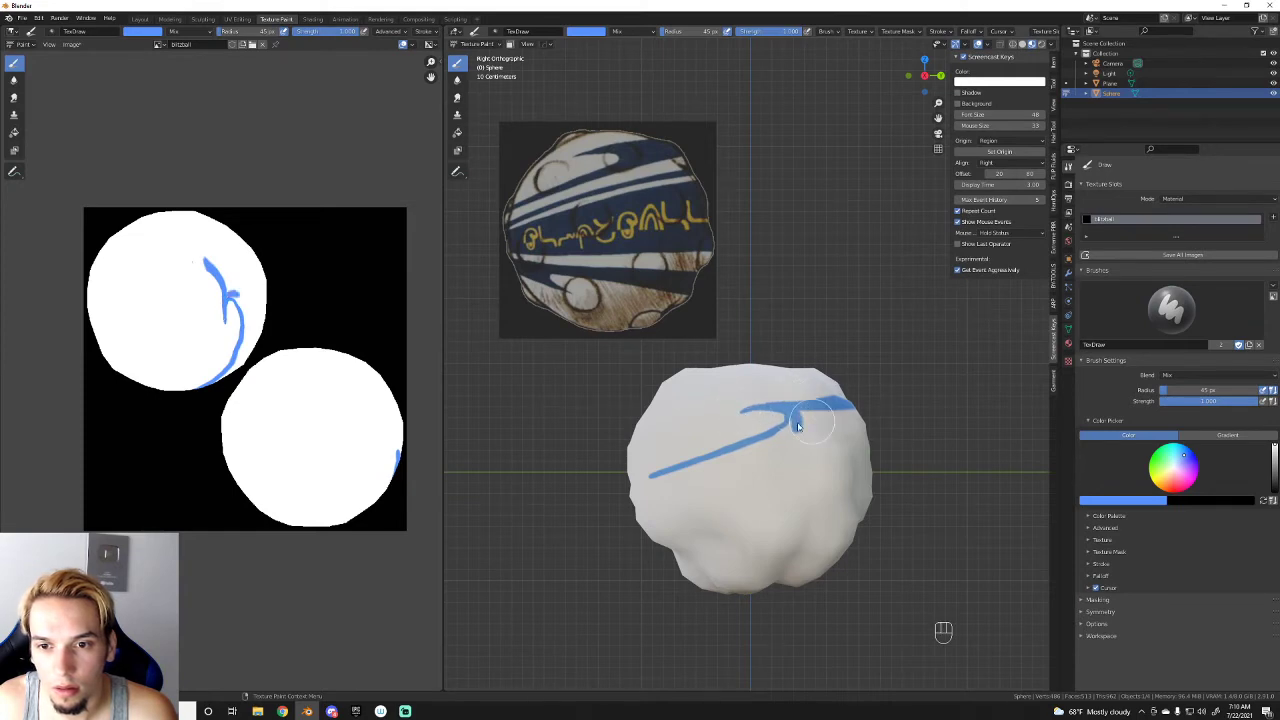
drag(853, 411, 592, 508)
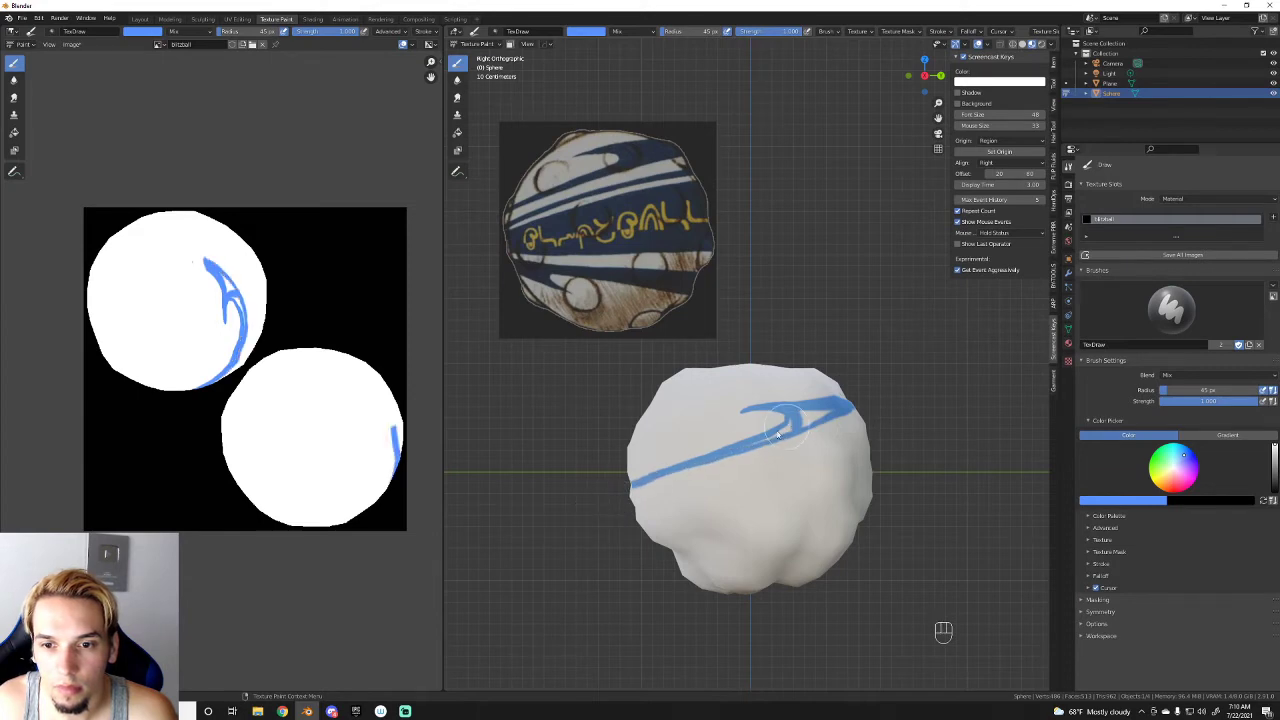
Step: Paint parallel blue stripes and a wide blue band across the lower part of the sphere
drag(747, 447, 603, 507)
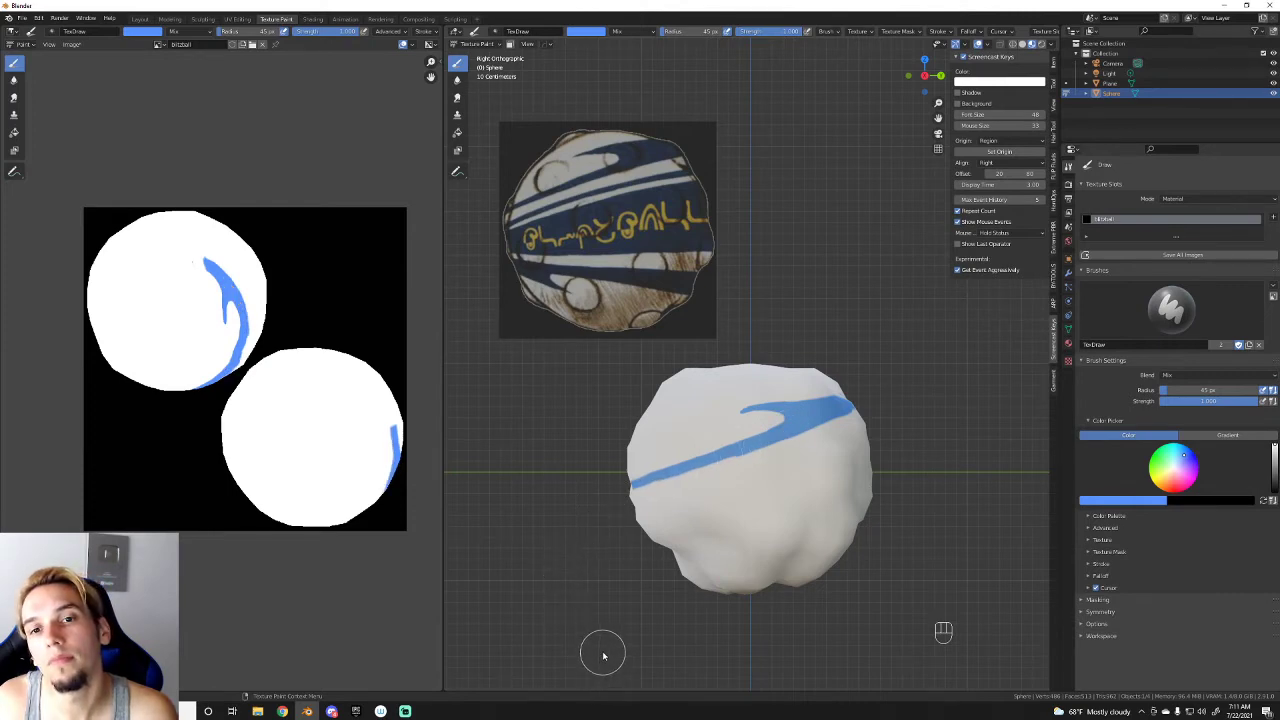
drag(750, 454, 606, 502)
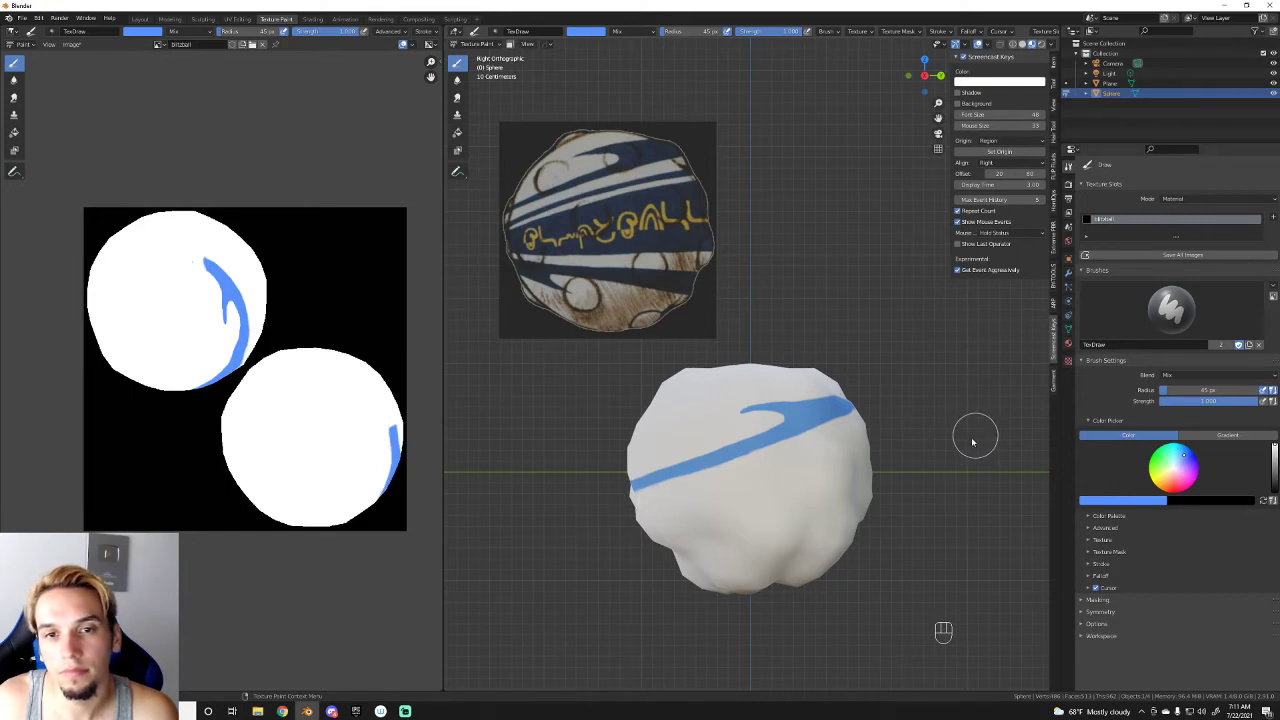
drag(648, 504, 926, 418)
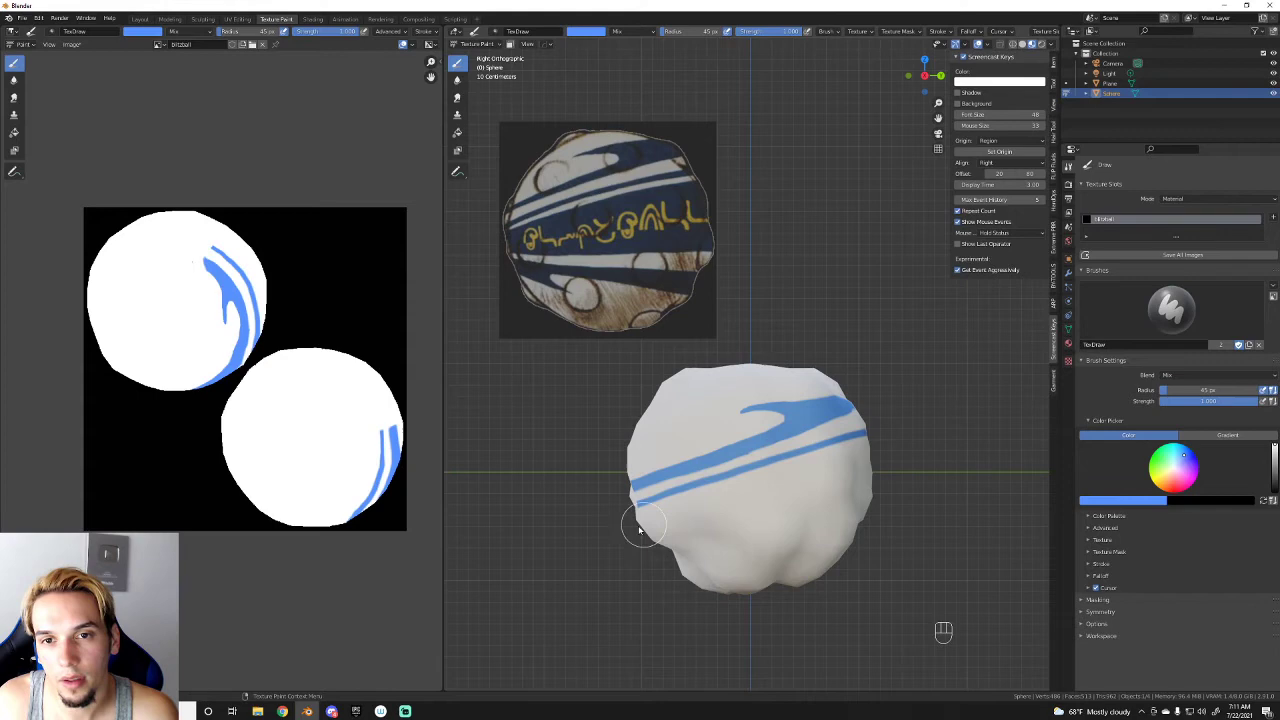
drag(643, 518, 877, 451)
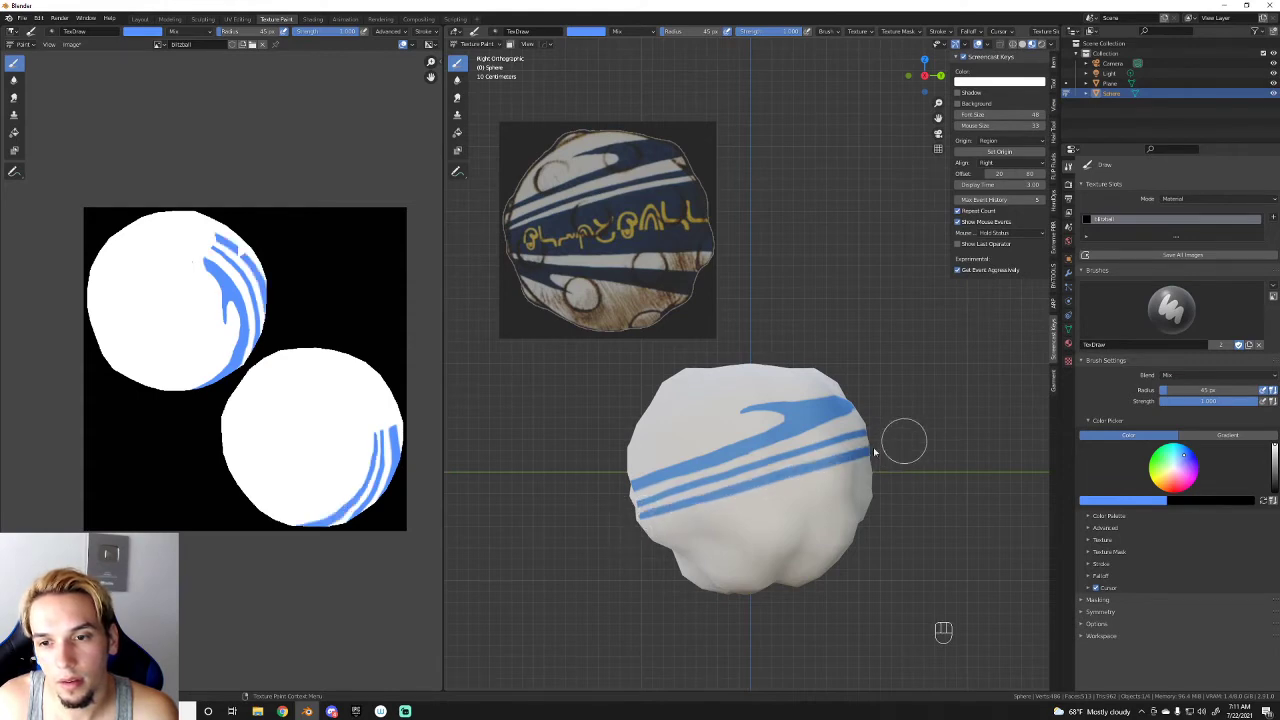
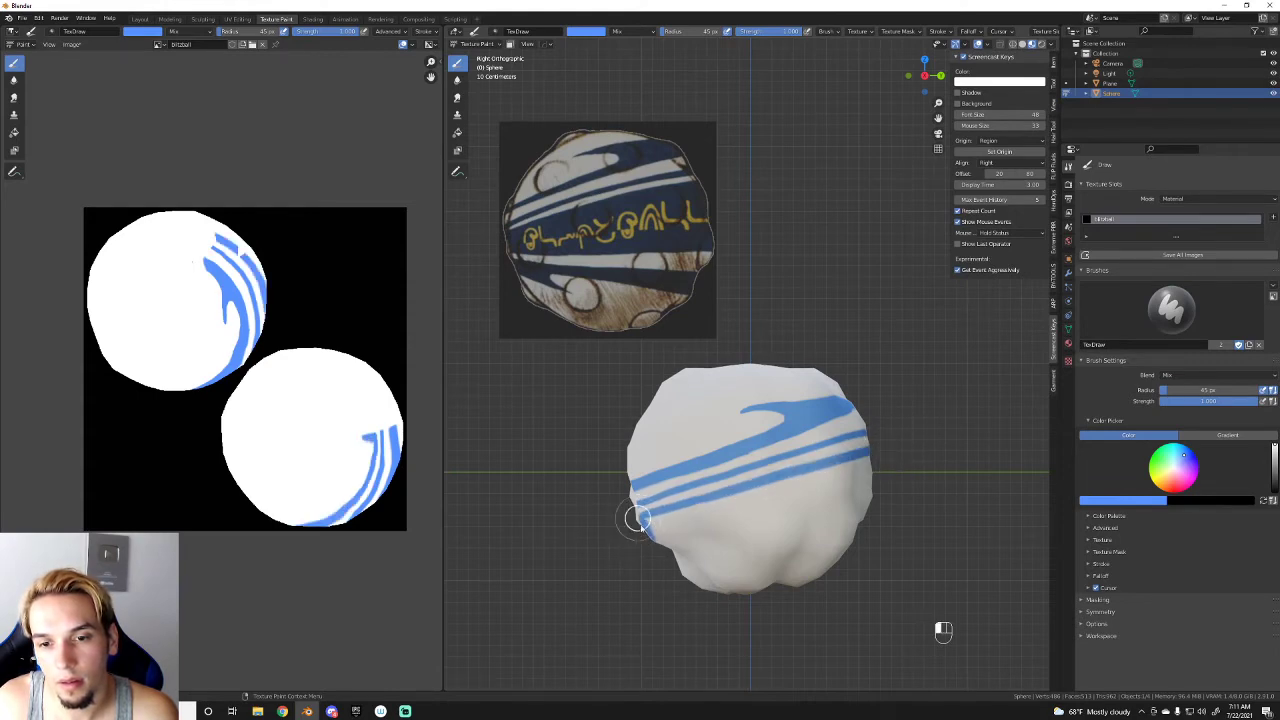
click(643, 525)
double_click(645, 532)
drag(653, 522, 902, 456)
drag(655, 532, 911, 473)
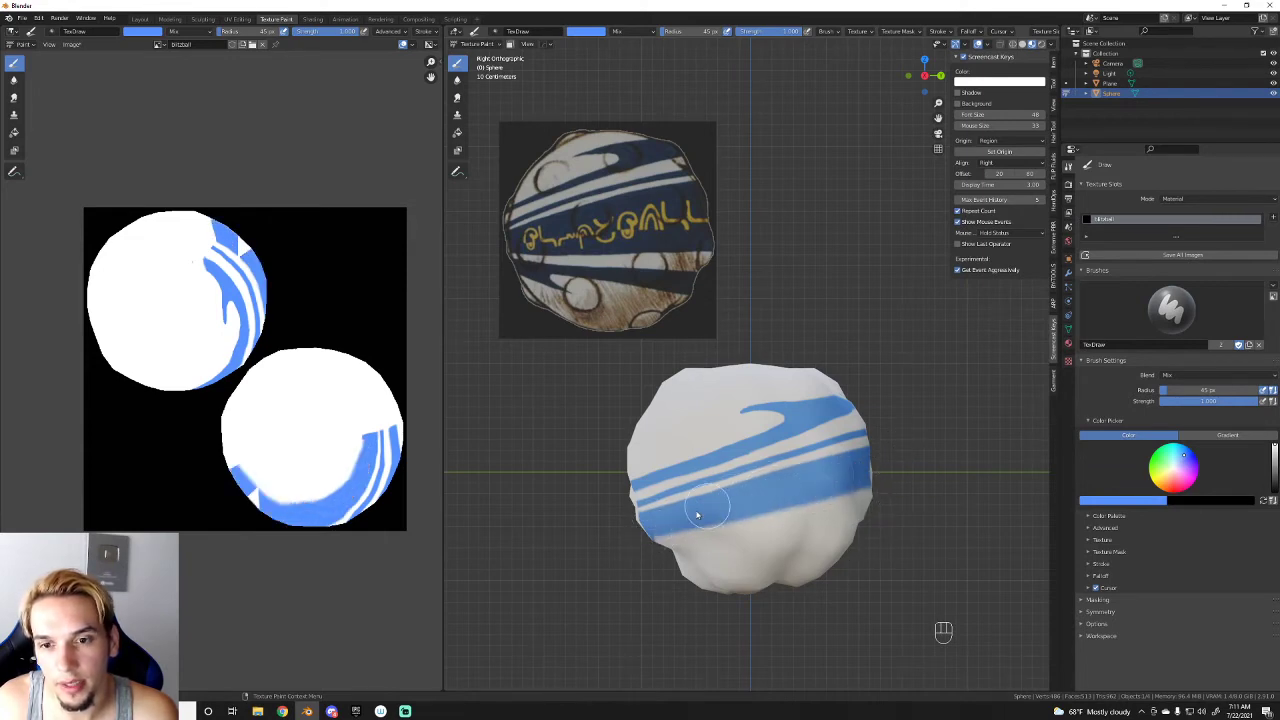
drag(654, 536, 900, 470)
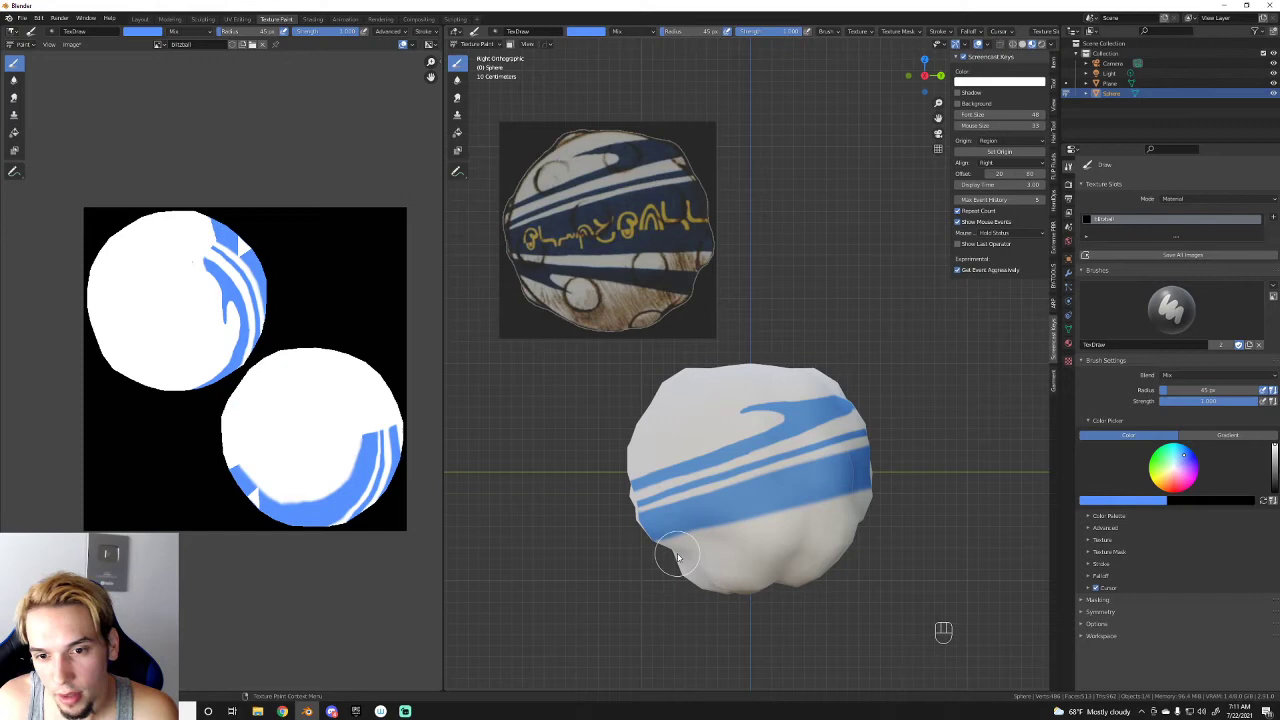
Step: Add curved blue stripes near the bottom so both UV islands carry stripes, then view the result
drag(679, 555, 907, 503)
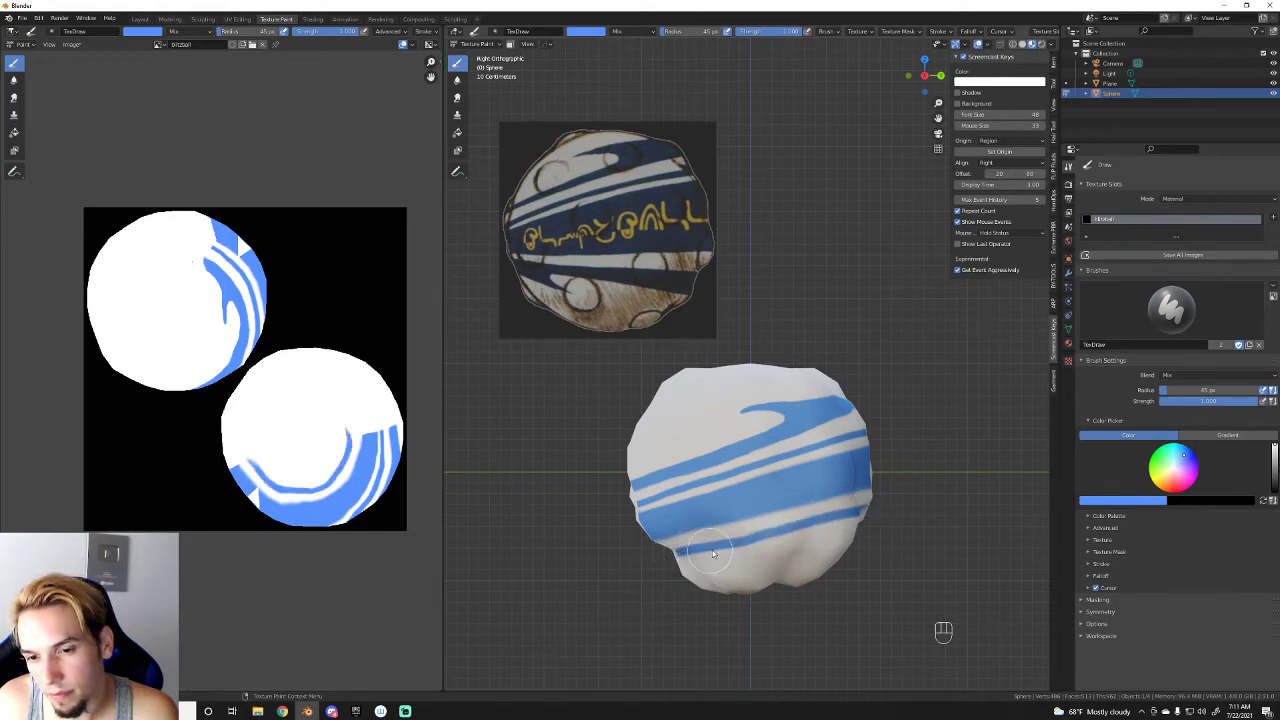
drag(747, 541, 689, 560)
click(703, 554)
drag(714, 555, 675, 562)
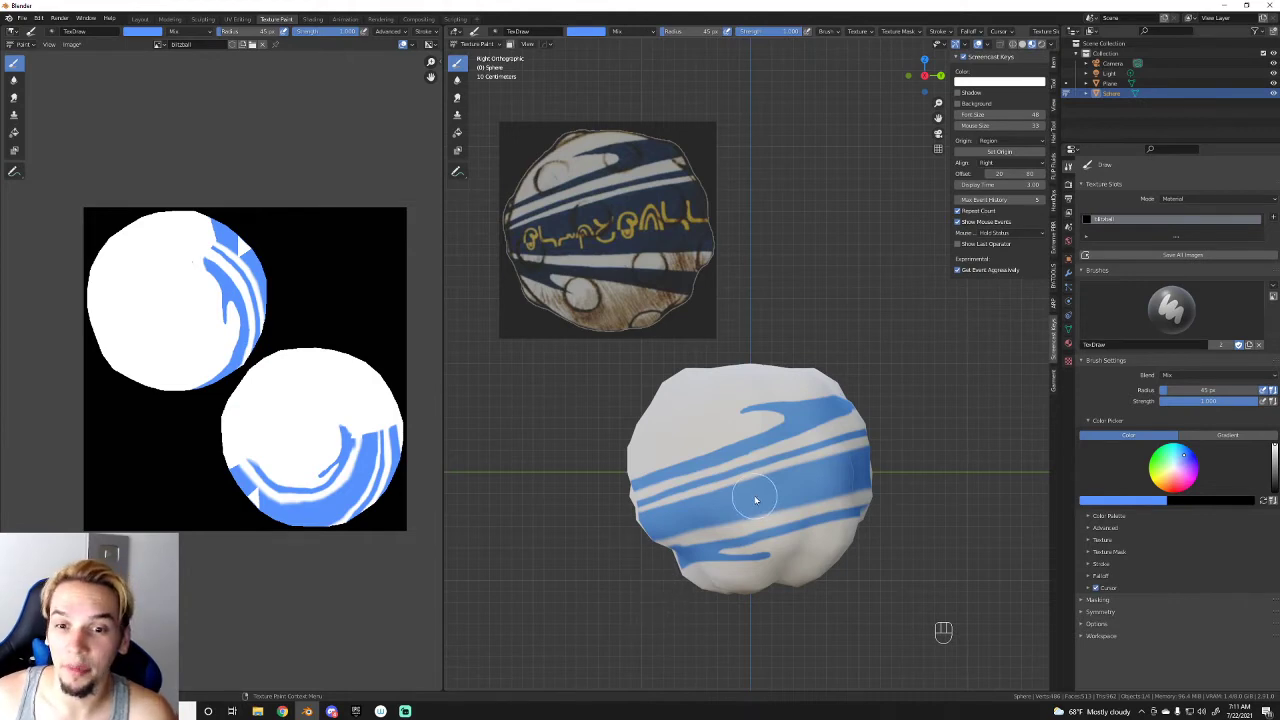
drag(888, 477, 810, 472)
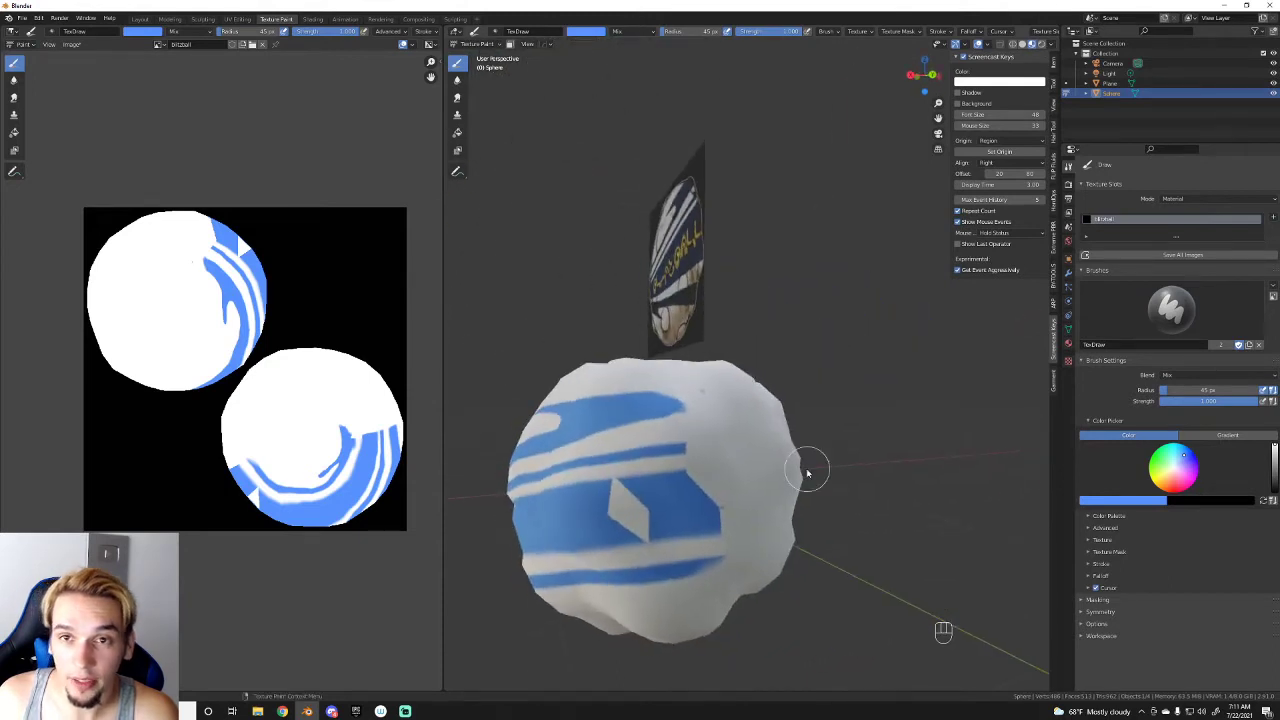
Step: Paint a broad blue band, then shrink the brush radius to about 15–22 px
drag(646, 508, 627, 497)
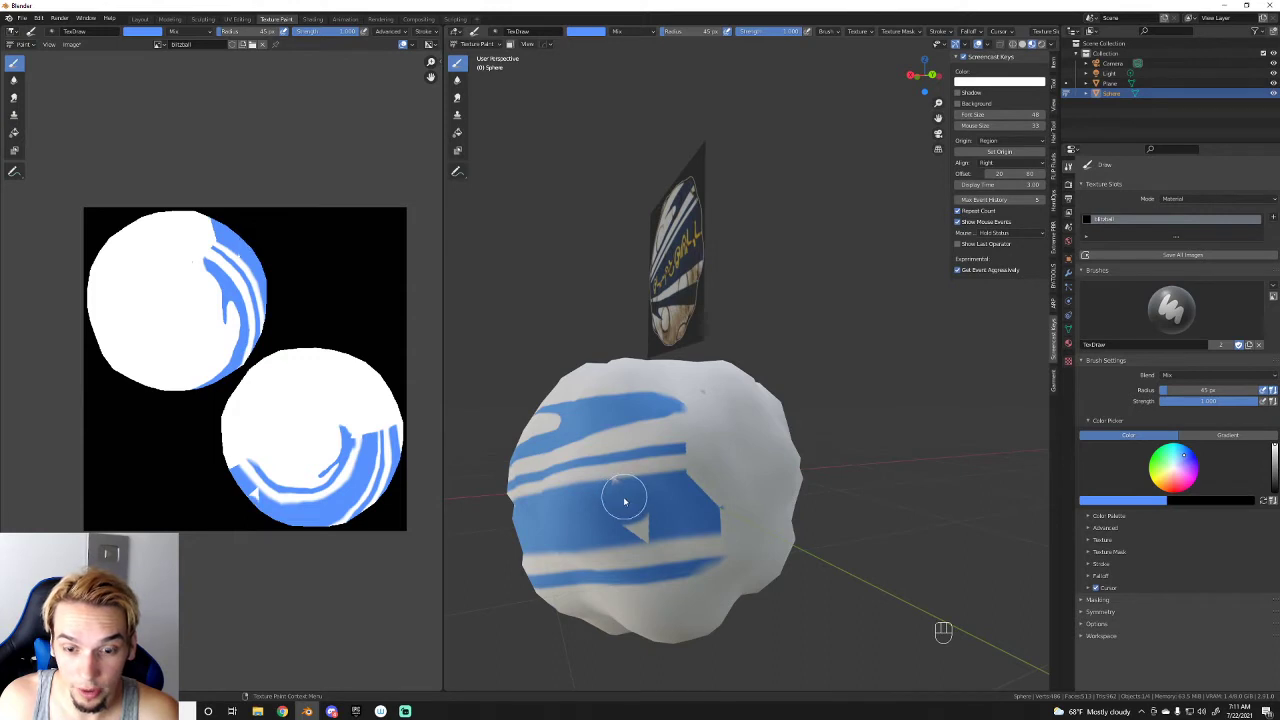
key([)
key([)
key([)
key([)
key([)
key([)
double_click(625, 488)
click(626, 485)
double_click(619, 487)
double_click(619, 486)
Step: Paint thin blue stripes ringing the sphere with the smaller brush
drag(623, 520, 676, 530)
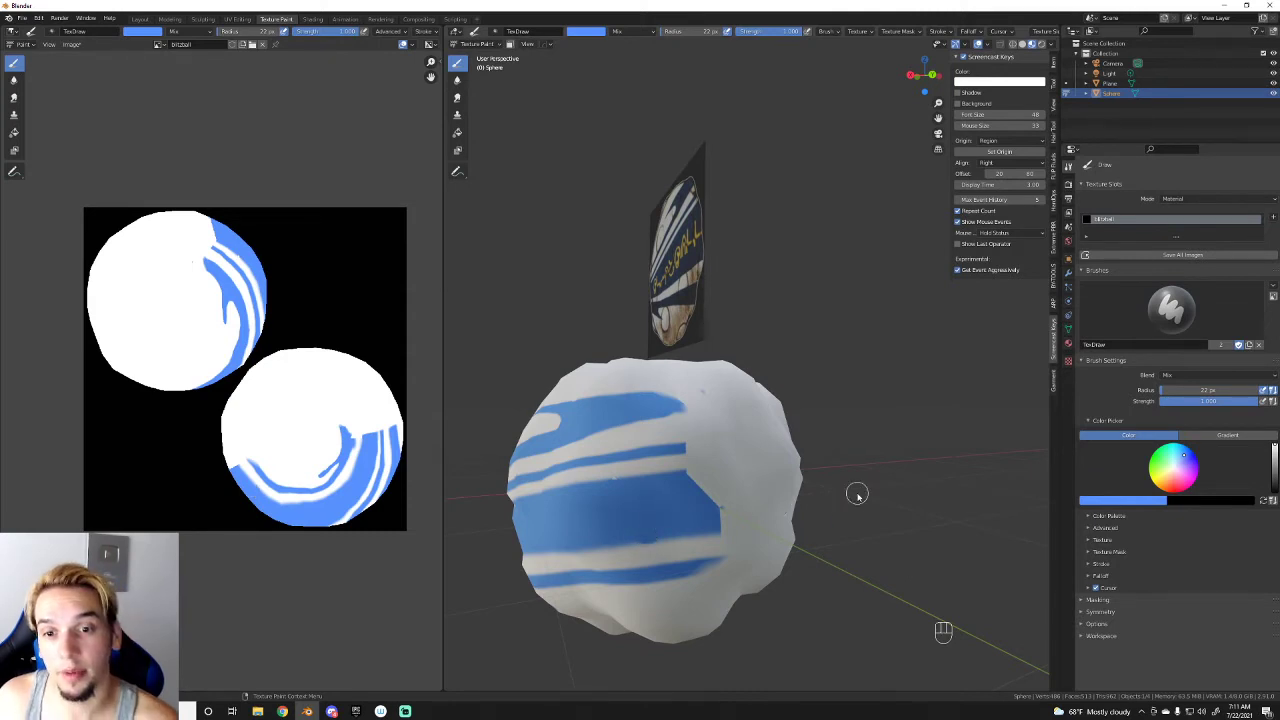
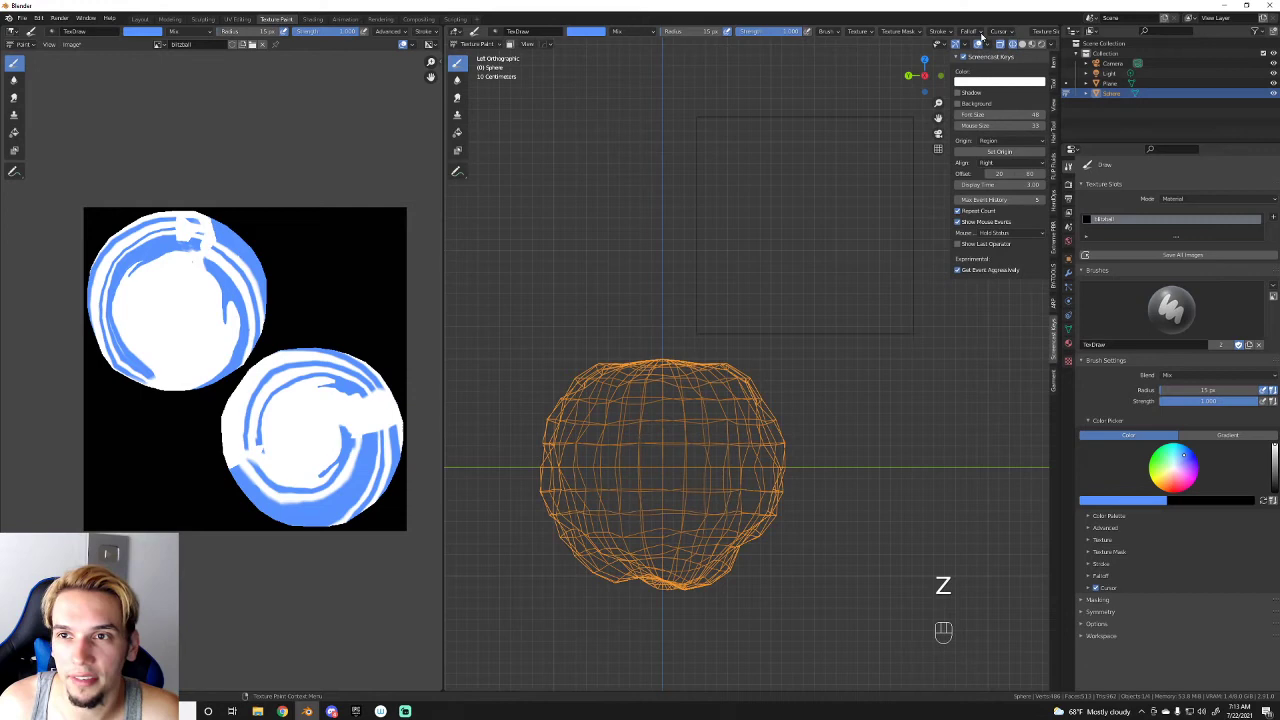
Step: Show the sphere in textured shading and orbit in for a close perspective view
drag(783, 458, 790, 455)
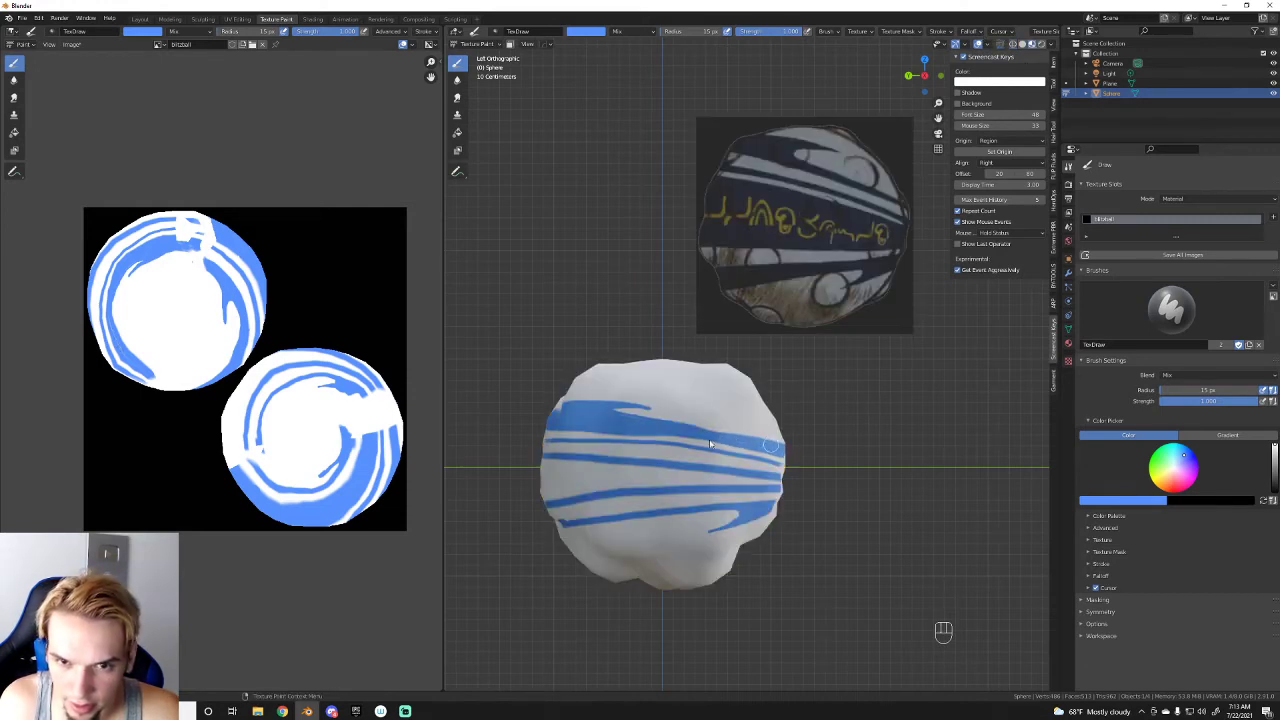
drag(650, 427, 616, 412)
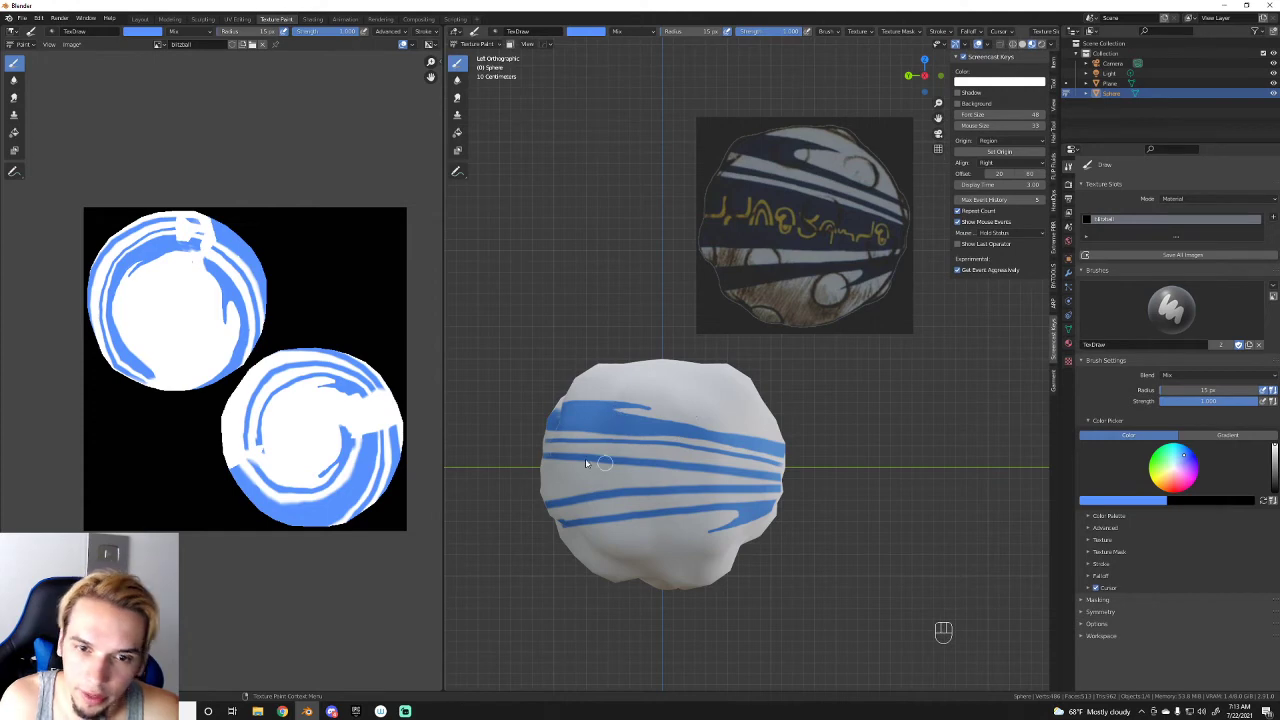
drag(551, 450, 782, 476)
drag(730, 378, 755, 364)
middle_click(779, 426)
middle_click(801, 338)
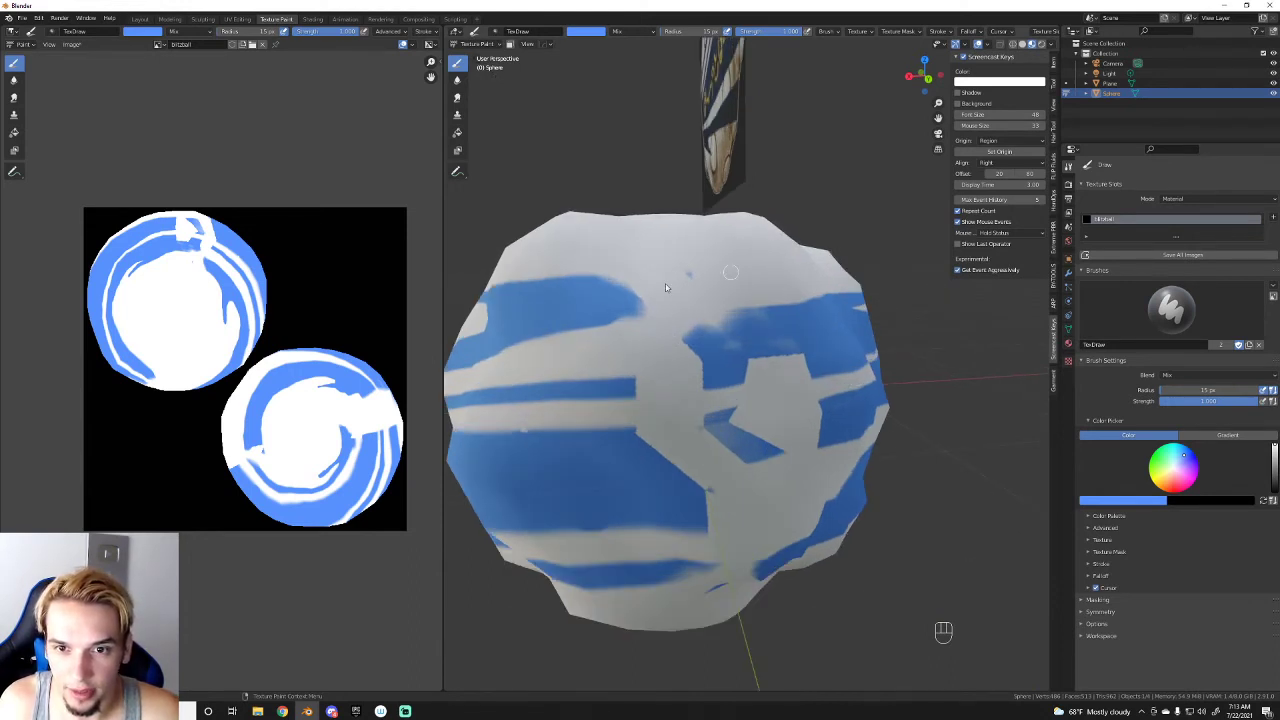
Step: Paint short wavy blue strokes across the upper part of the sphere
drag(698, 340, 695, 342)
drag(698, 337, 691, 344)
drag(697, 334, 637, 379)
drag(722, 368, 695, 376)
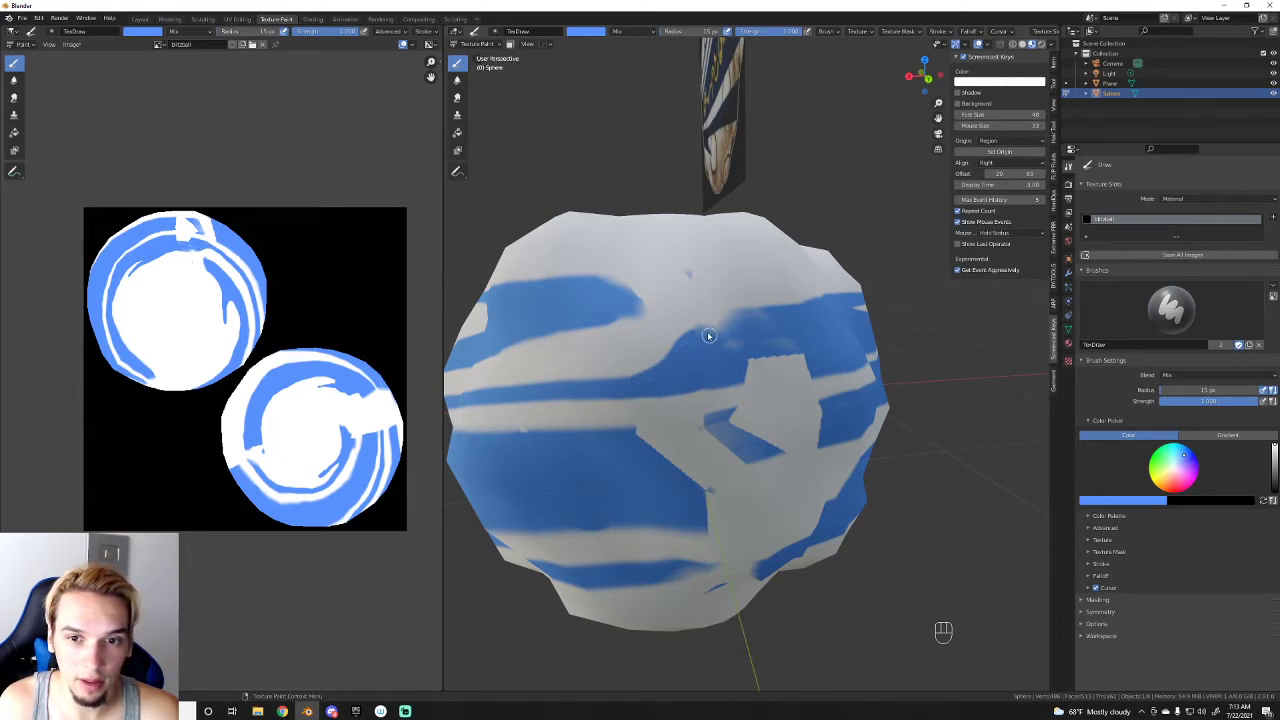
drag(761, 316, 743, 321)
drag(792, 309, 707, 358)
Step: Paint longer blue stripes sweeping across the sphere's middle band
drag(831, 370, 751, 382)
drag(839, 404, 623, 438)
drag(630, 434, 770, 432)
drag(831, 442, 843, 419)
drag(753, 370, 775, 382)
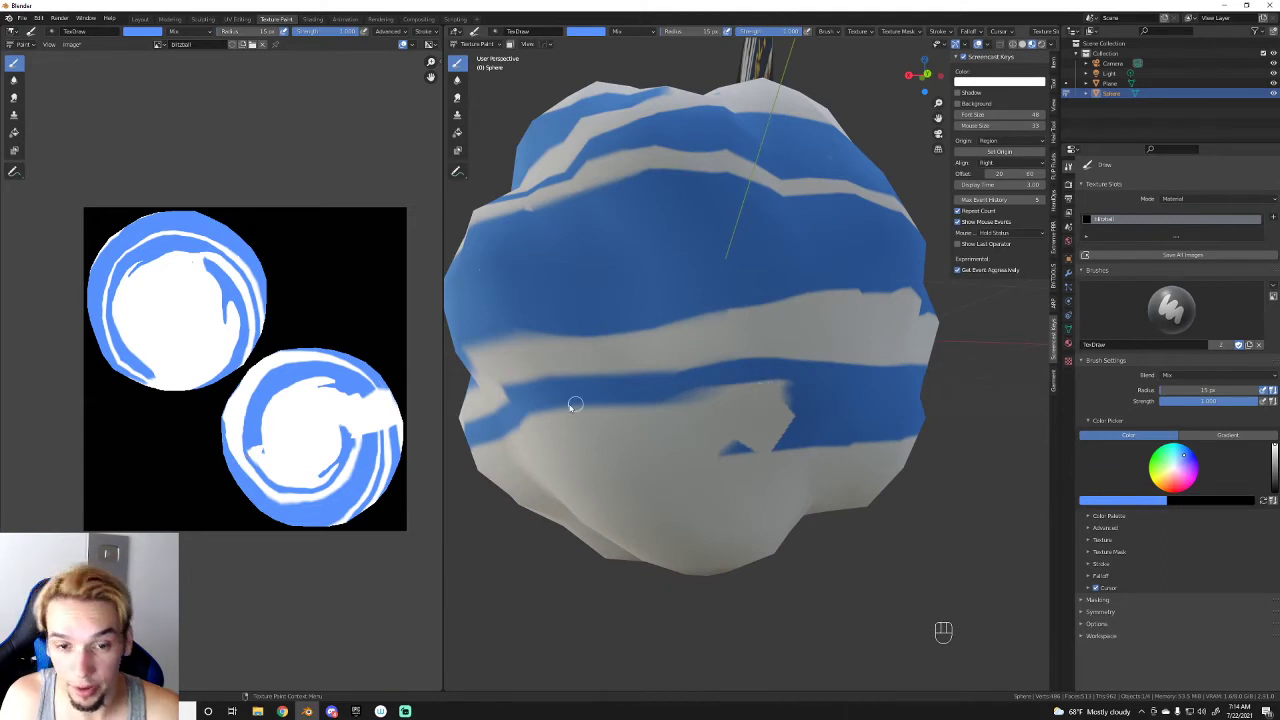
drag(525, 408, 653, 422)
Step: Add a few strokes with a larger brush, then return to a smaller radius and paint again
key(])
key(])
key(])
key(])
key(])
drag(641, 406, 682, 428)
drag(696, 382, 713, 396)
key([)
key([)
key([)
key([)
drag(700, 359, 684, 370)
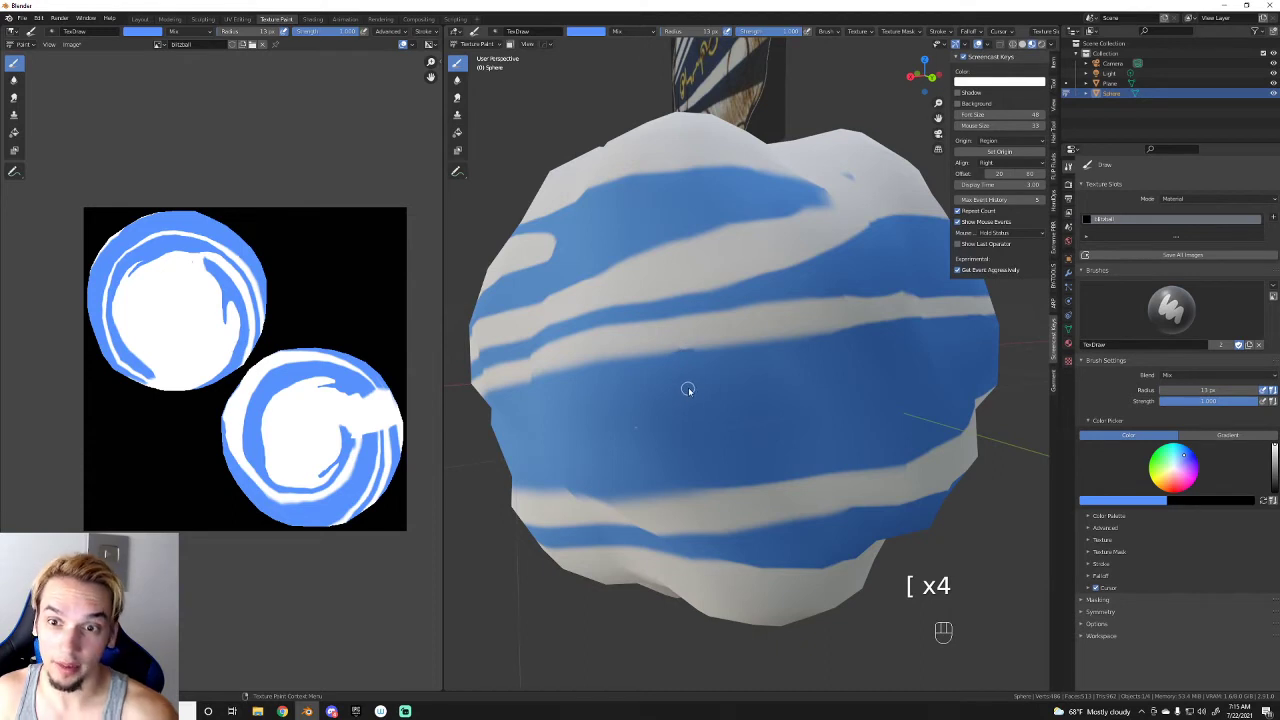
Step: Try test strokes at a larger brush radius on the sphere, undoing each one
key(ctrl+z)
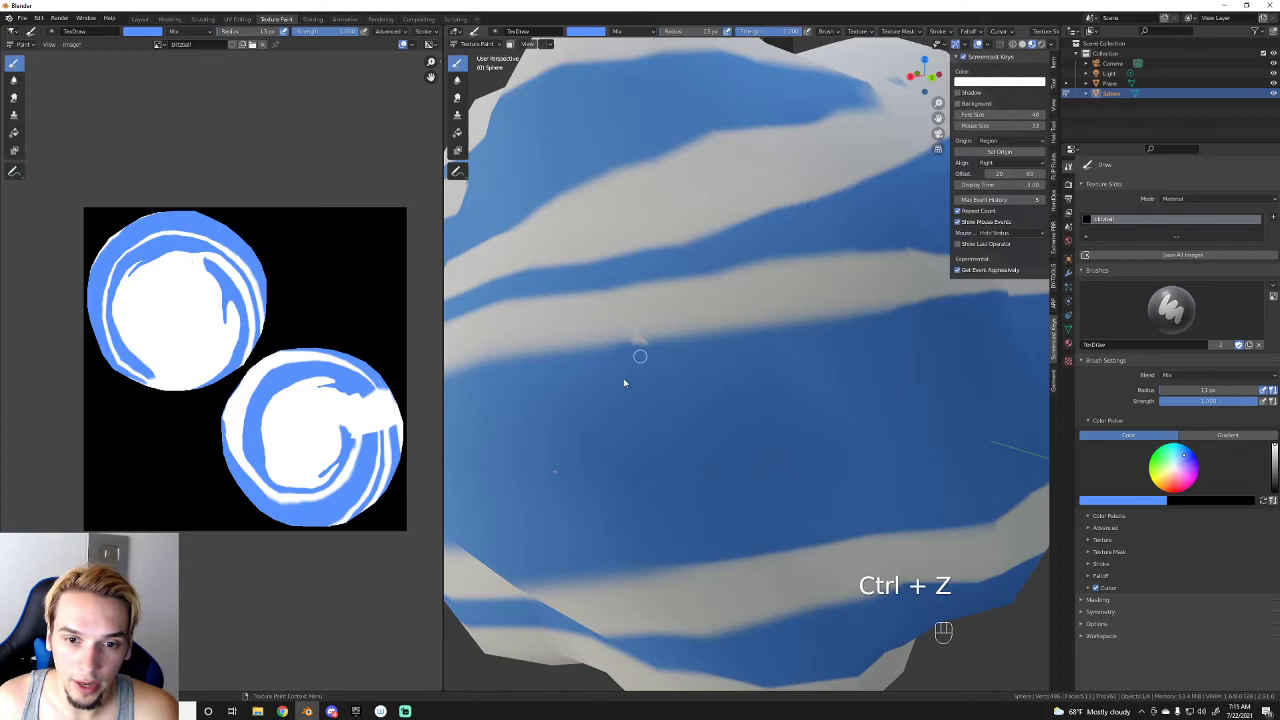
drag(567, 478, 693, 484)
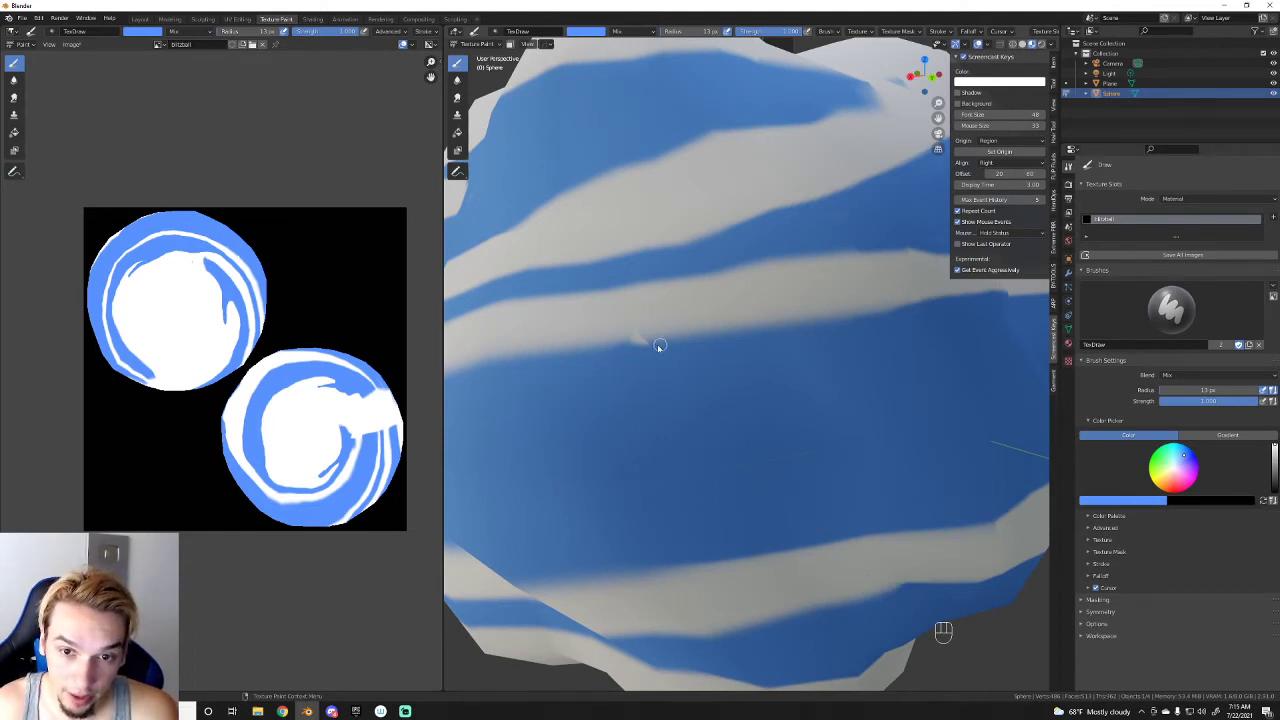
drag(663, 347, 674, 342)
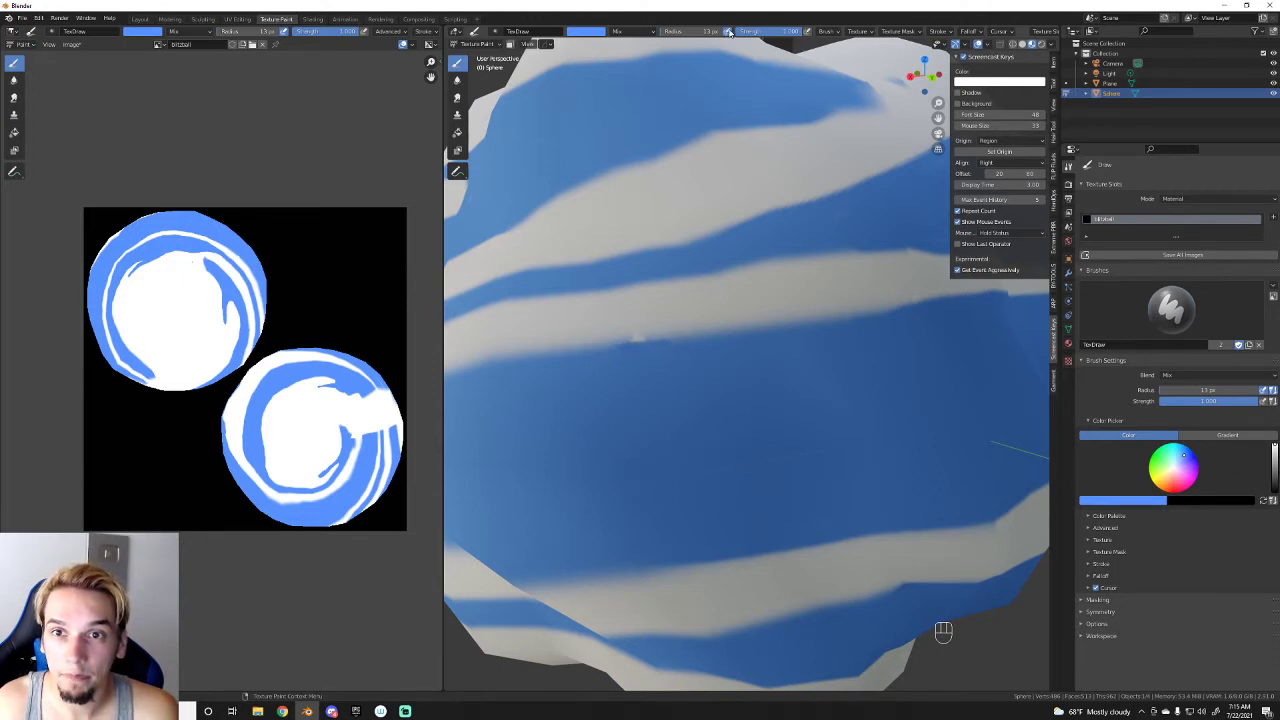
click(810, 32)
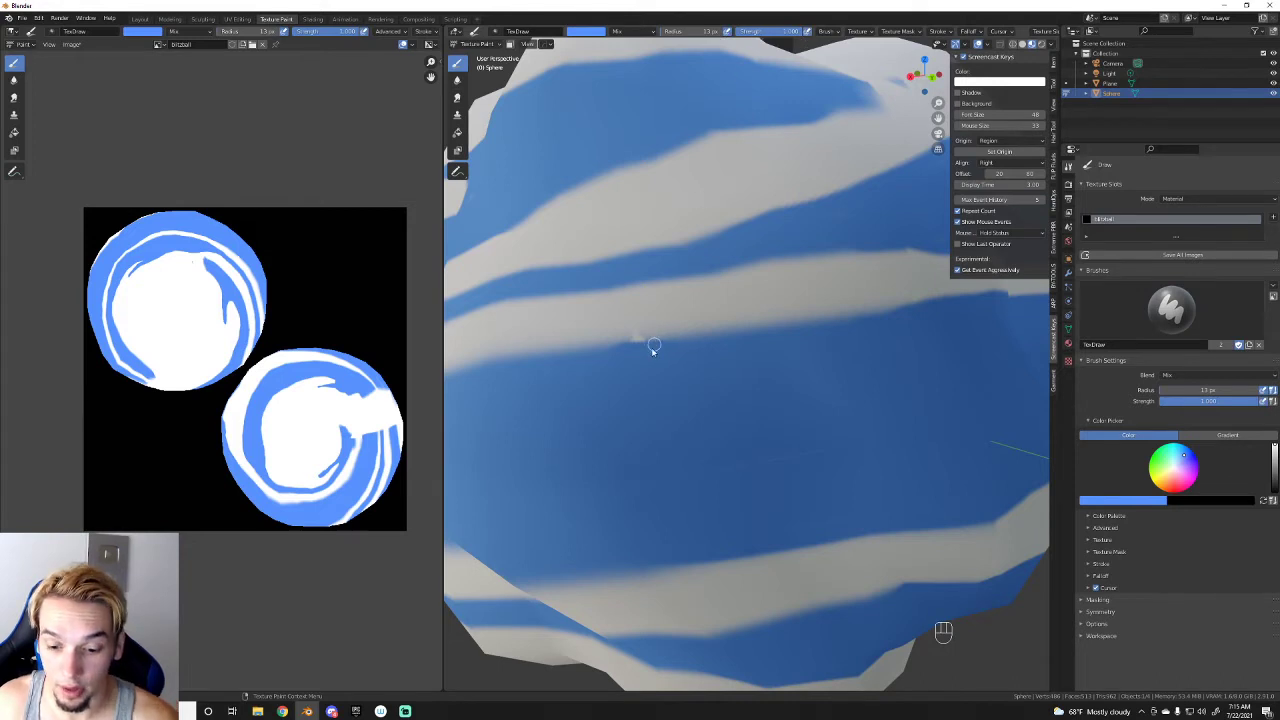
key(])
key(])
key(])
key(])
key(])
drag(658, 344, 650, 346)
drag(665, 344, 657, 348)
drag(660, 348, 623, 354)
key(ctrl+z)
key(ctrl+z)
drag(693, 350, 508, 374)
key(ctrl+z)
Step: Settle the brush radius in the header to a slightly smaller value, undoing stray strokes
click(731, 35)
drag(703, 347, 588, 362)
drag(753, 338, 869, 327)
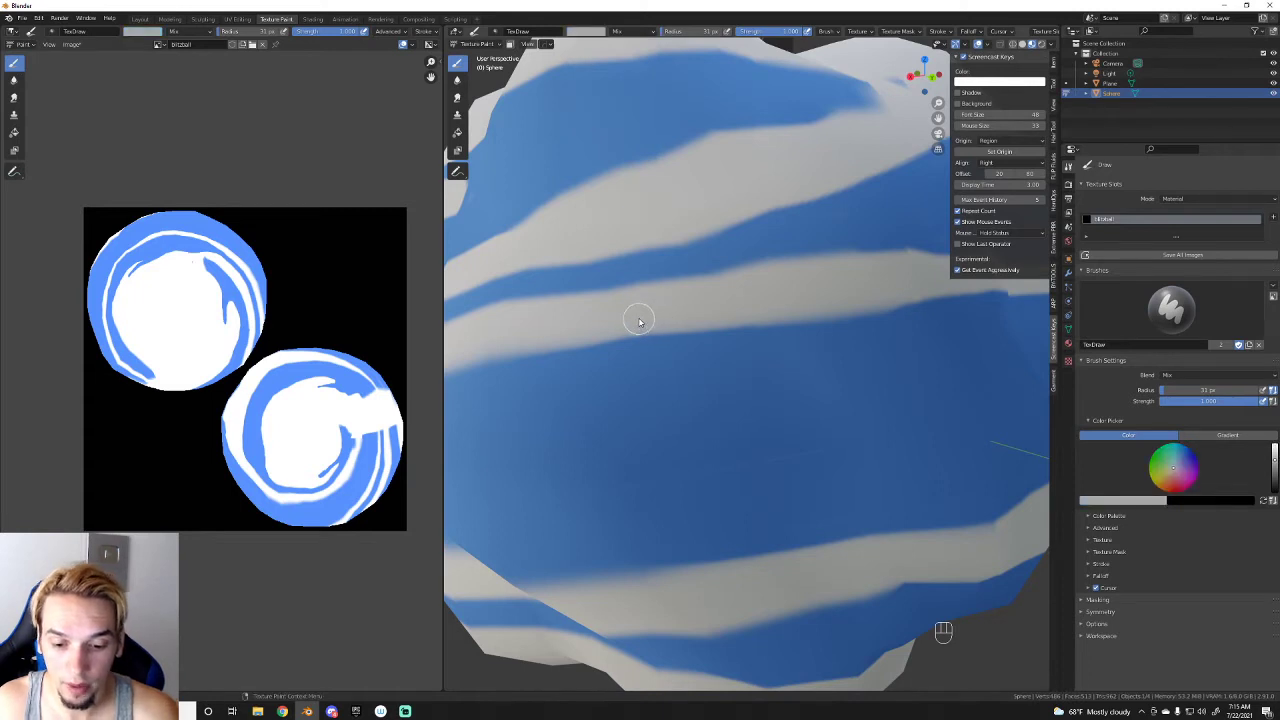
key([)
key([)
key([)
key([)
click(645, 330)
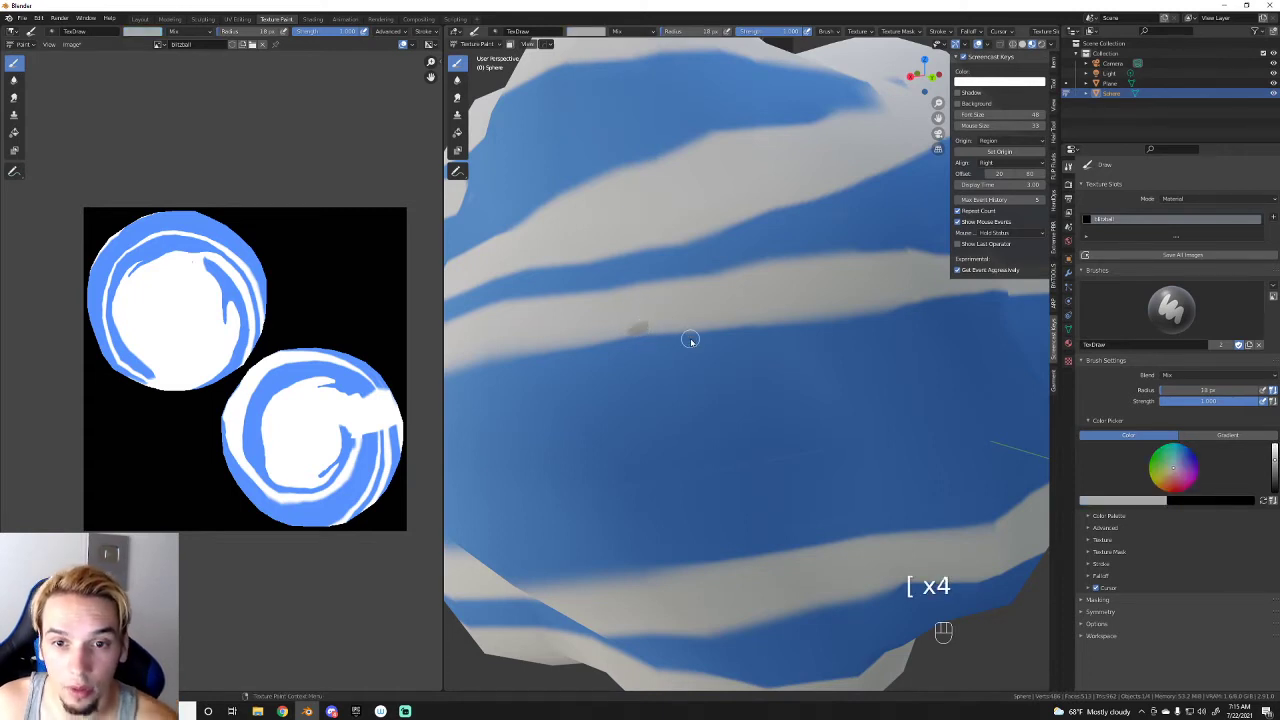
key(ctrl+z)
key(ctrl+z)
Step: Sample white from the texture image with the eyedropper as the paint colour
click(589, 35)
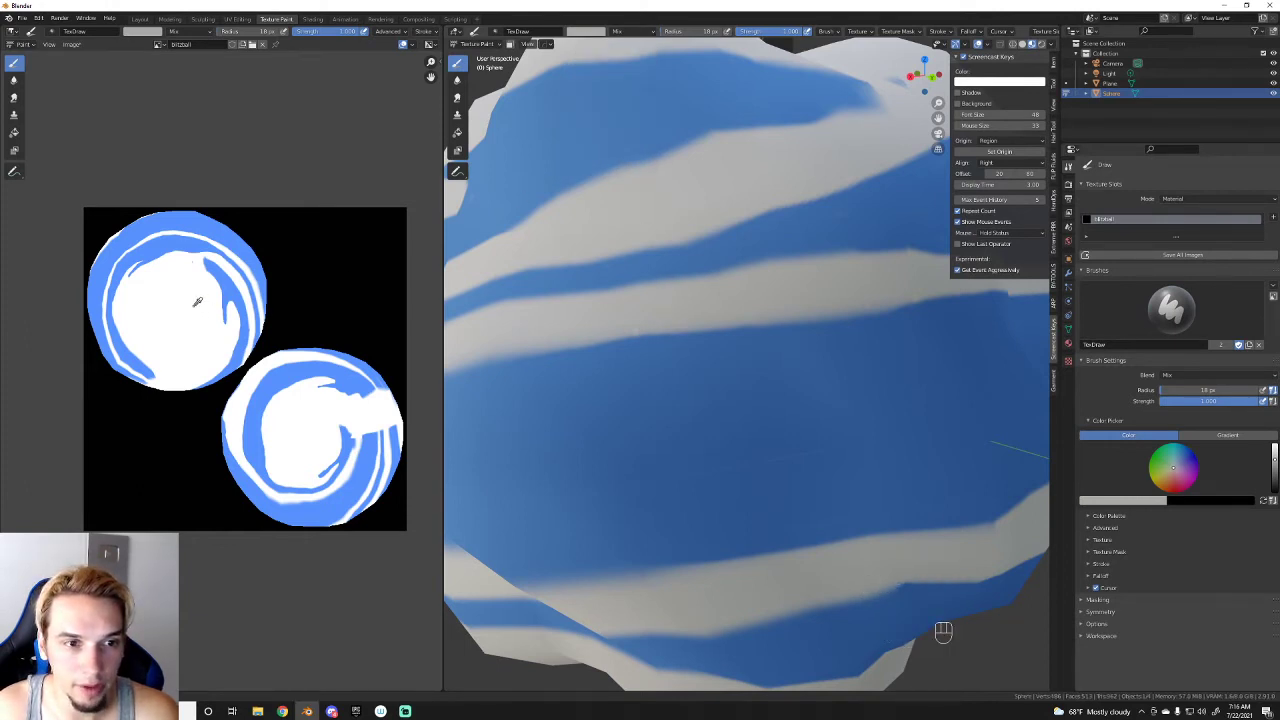
click(447, 213)
click(447, 213)
click(447, 213)
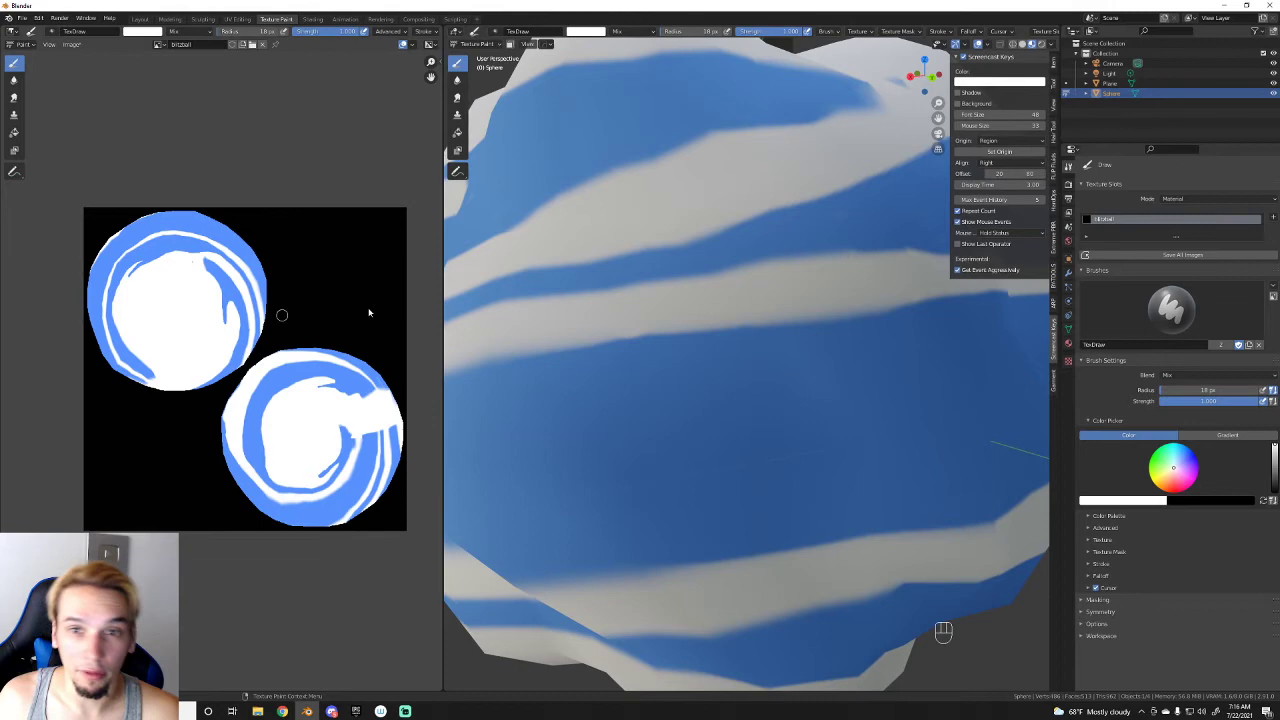
Step: Paint white over the blue bands to thin and reshape the stripes on the sphere
drag(702, 309, 661, 341)
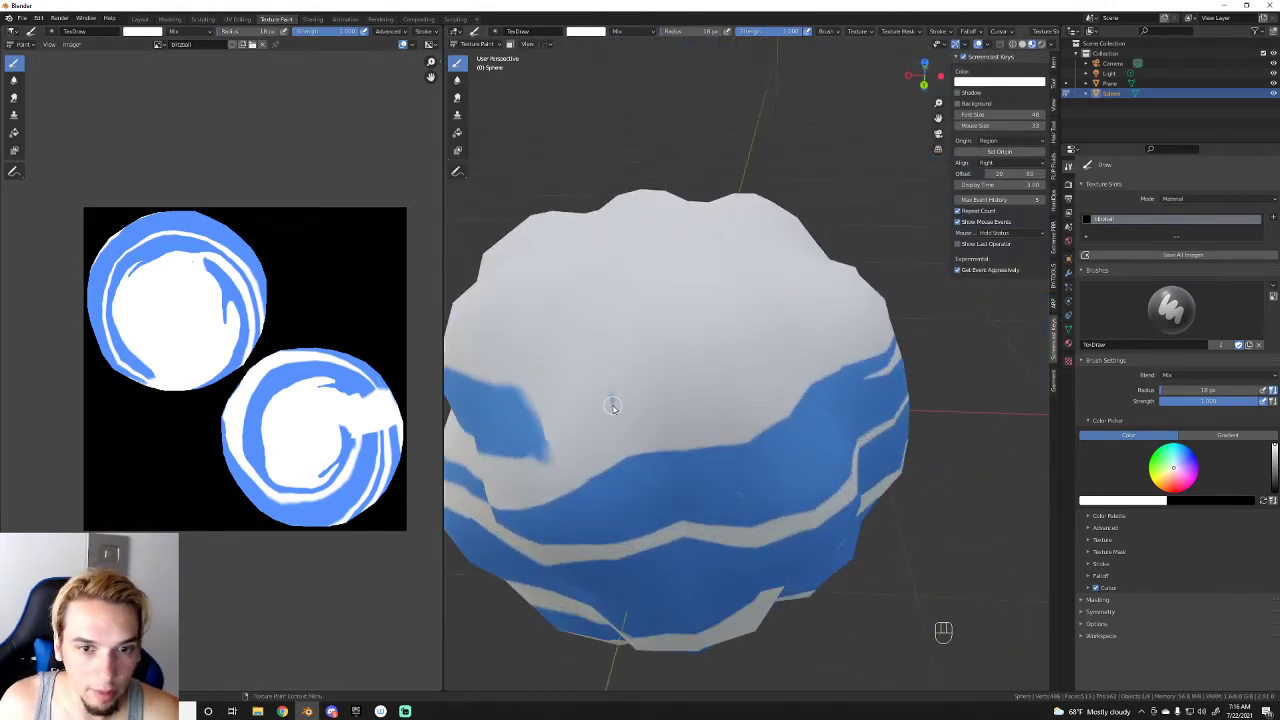
drag(613, 396, 677, 408)
drag(717, 390, 939, 344)
drag(877, 336, 816, 320)
drag(712, 265, 718, 290)
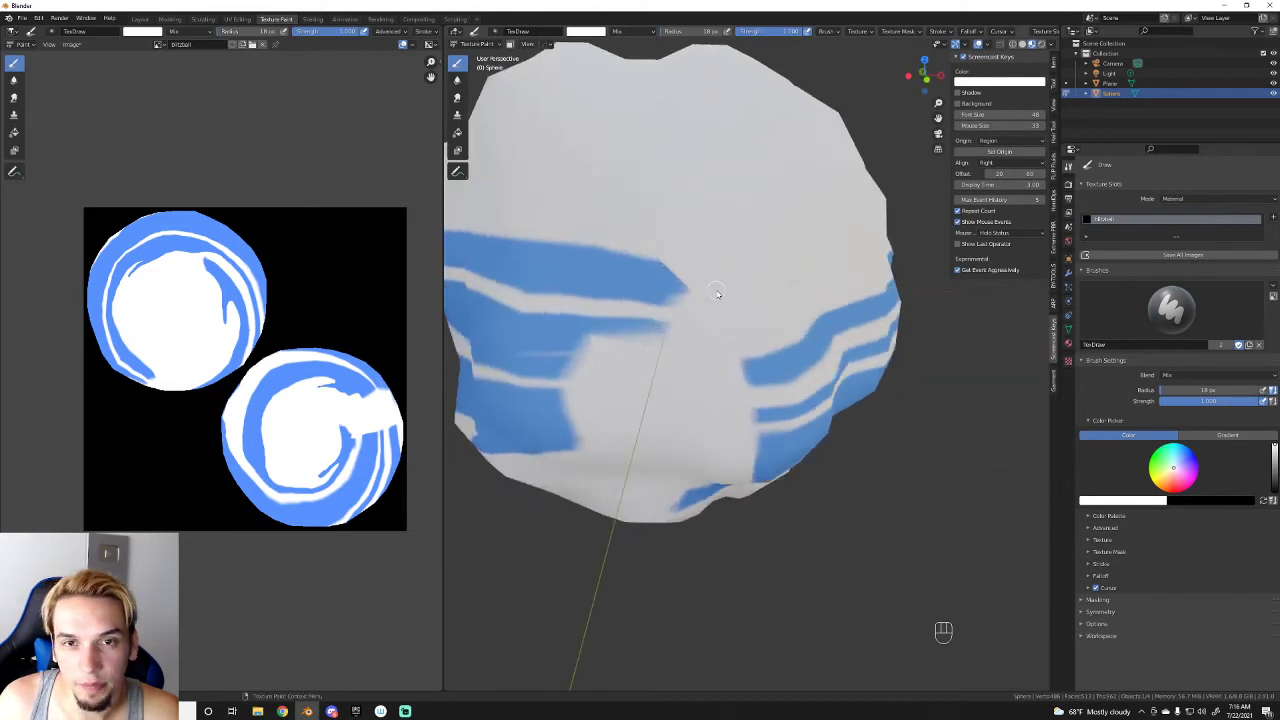
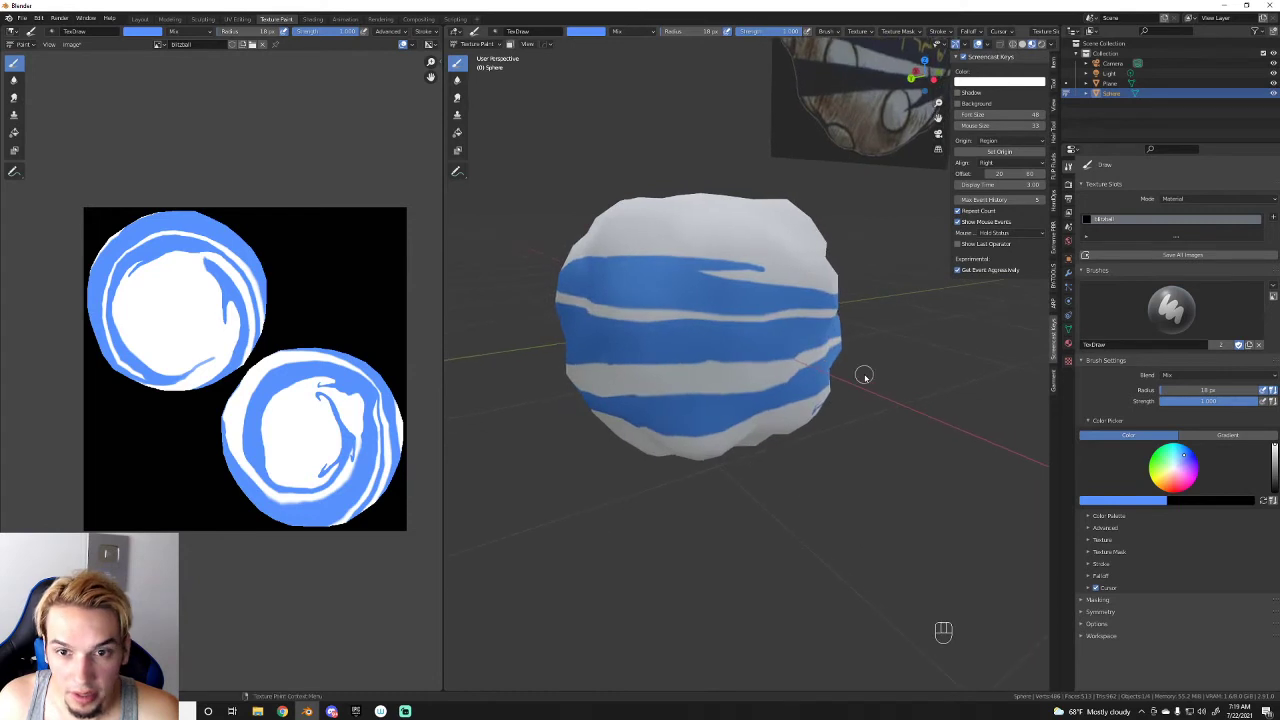
Step: Orbit toward the reference image and pick yellow on the colour wheel as the paint colour
drag(640, 272, 669, 280)
click(706, 332)
drag(593, 335, 623, 338)
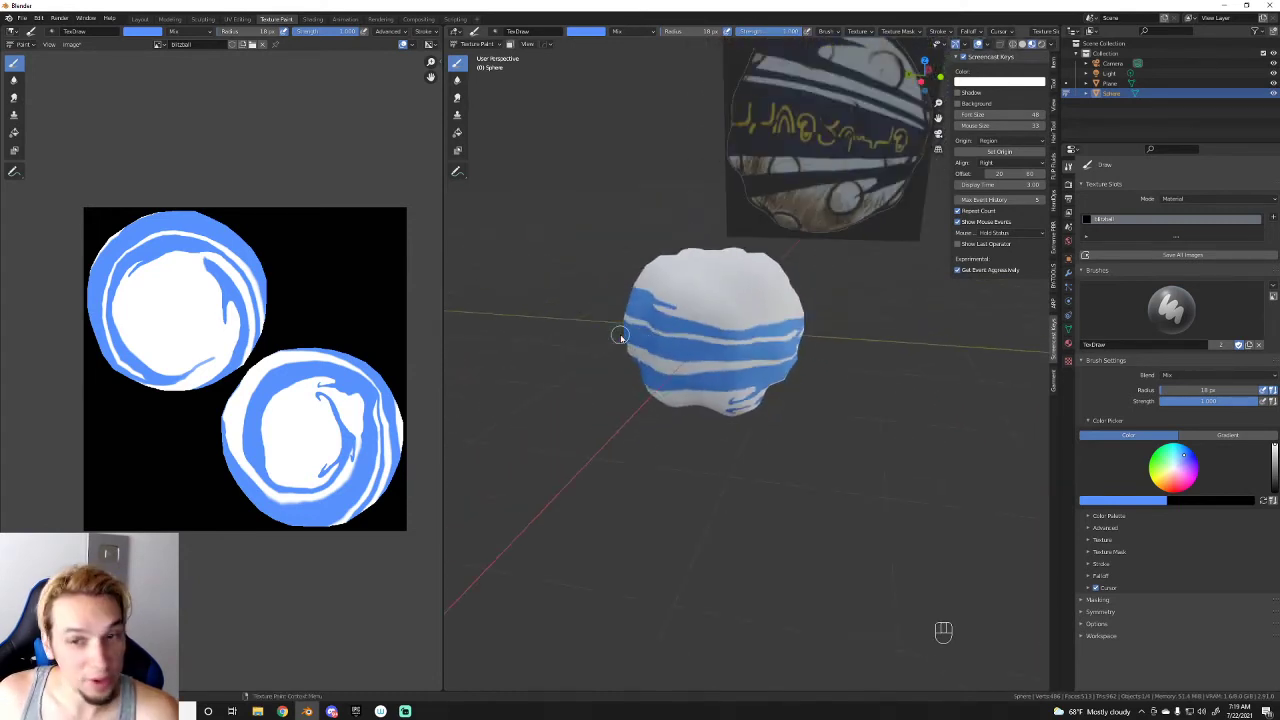
middle_click(635, 338)
drag(733, 292, 695, 368)
drag(753, 350, 535, 322)
drag(808, 326, 697, 304)
click(721, 308)
click(751, 299)
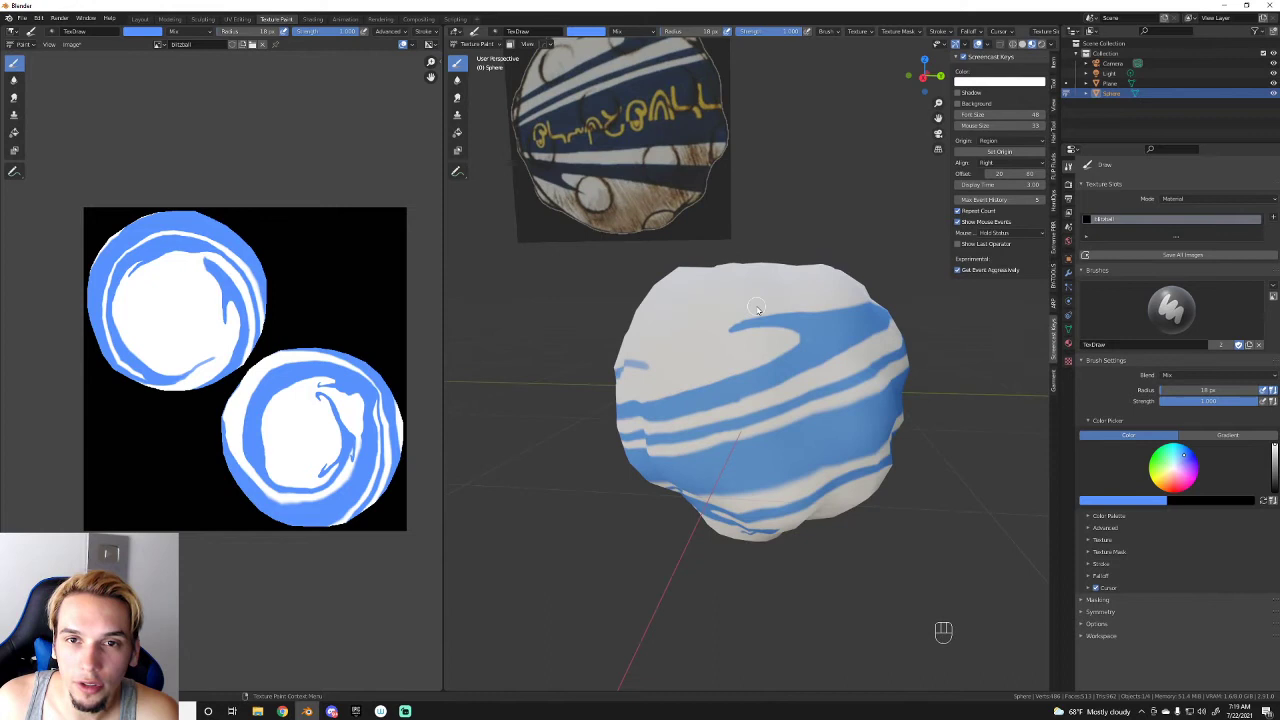
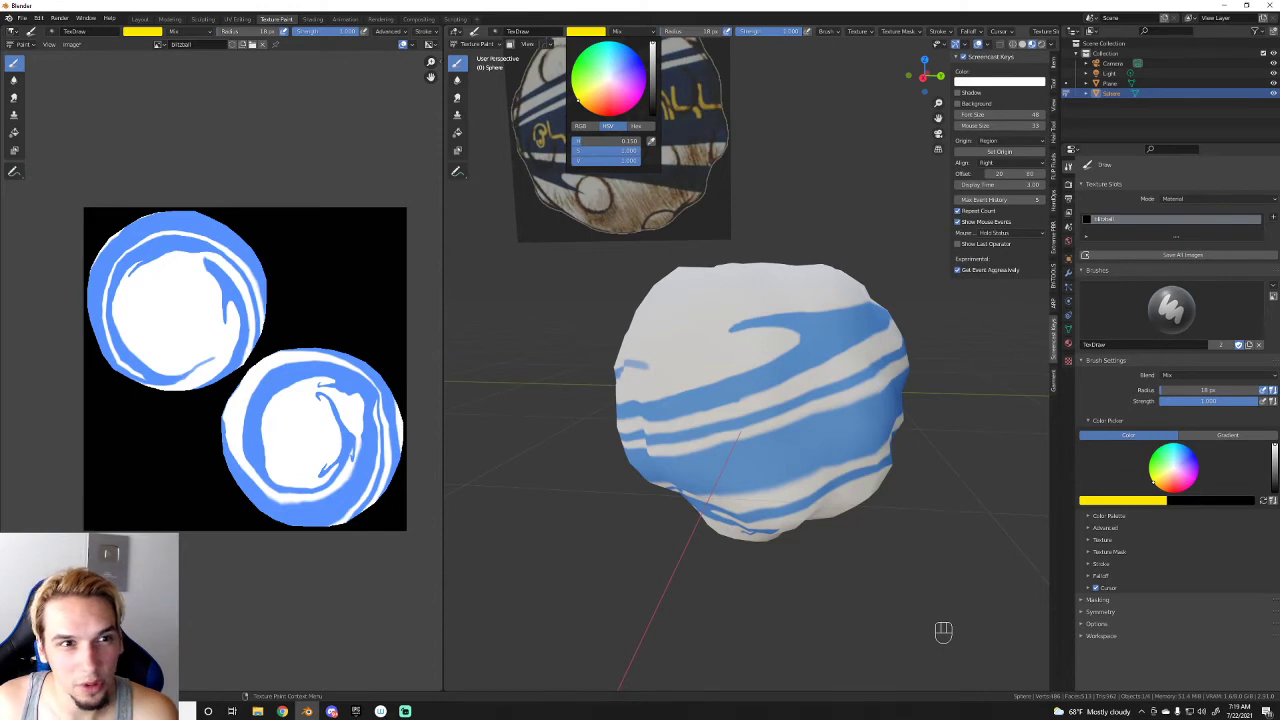
Step: Face the reference lettering and reduce the yellow brush radius to about 10 px
drag(837, 318, 830, 315)
click(837, 314)
drag(840, 289, 864, 314)
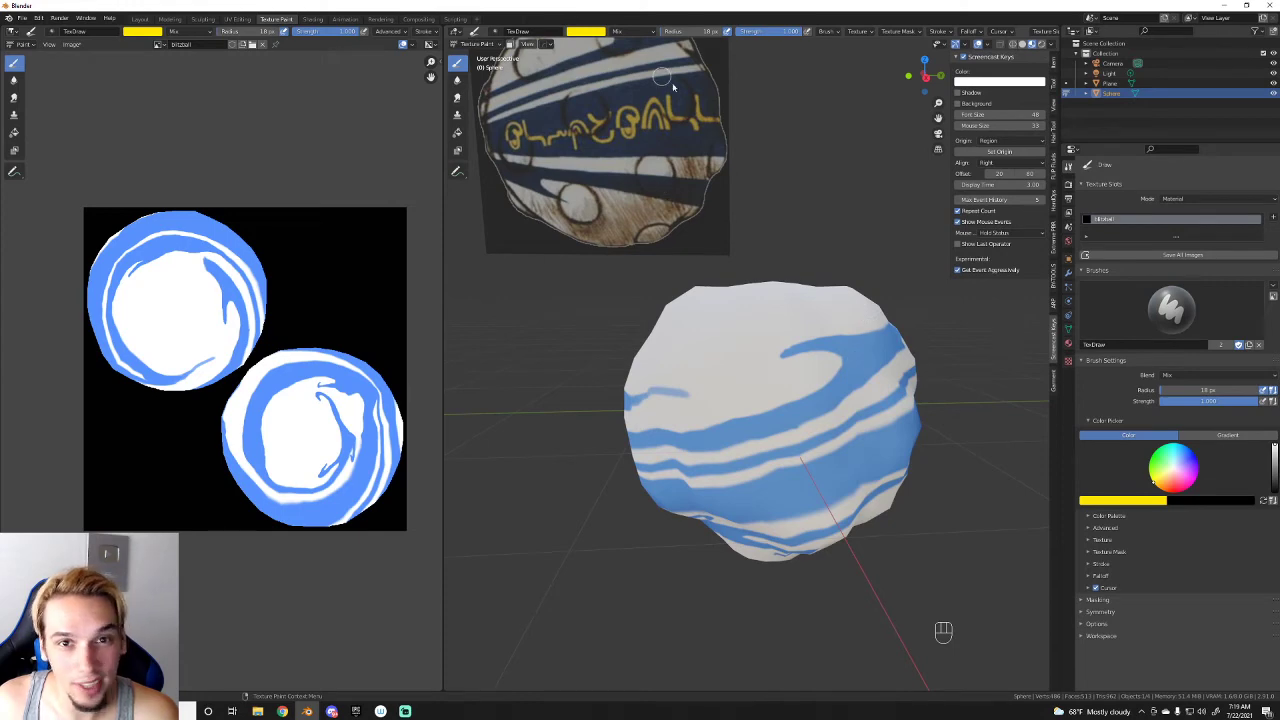
key(ctrl+z)
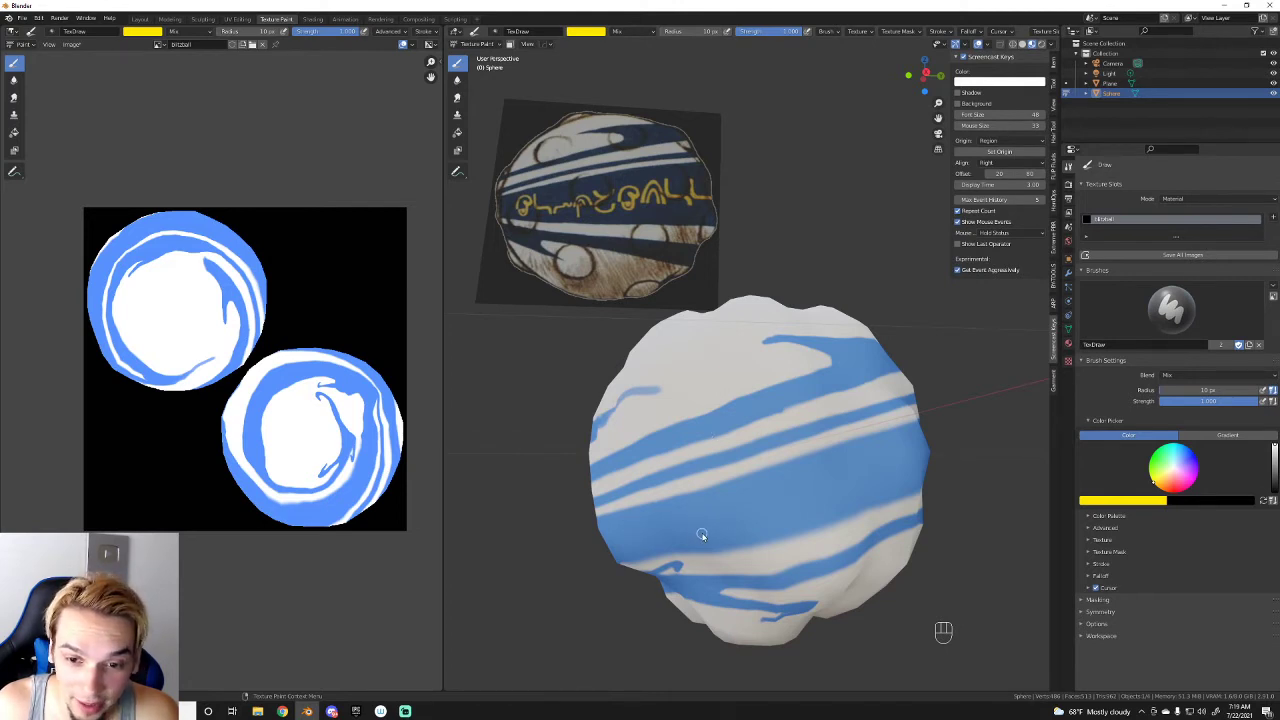
Step: Draw the first yellow letters on the lower texture circle, undoing misplaced strokes
drag(704, 538, 729, 528)
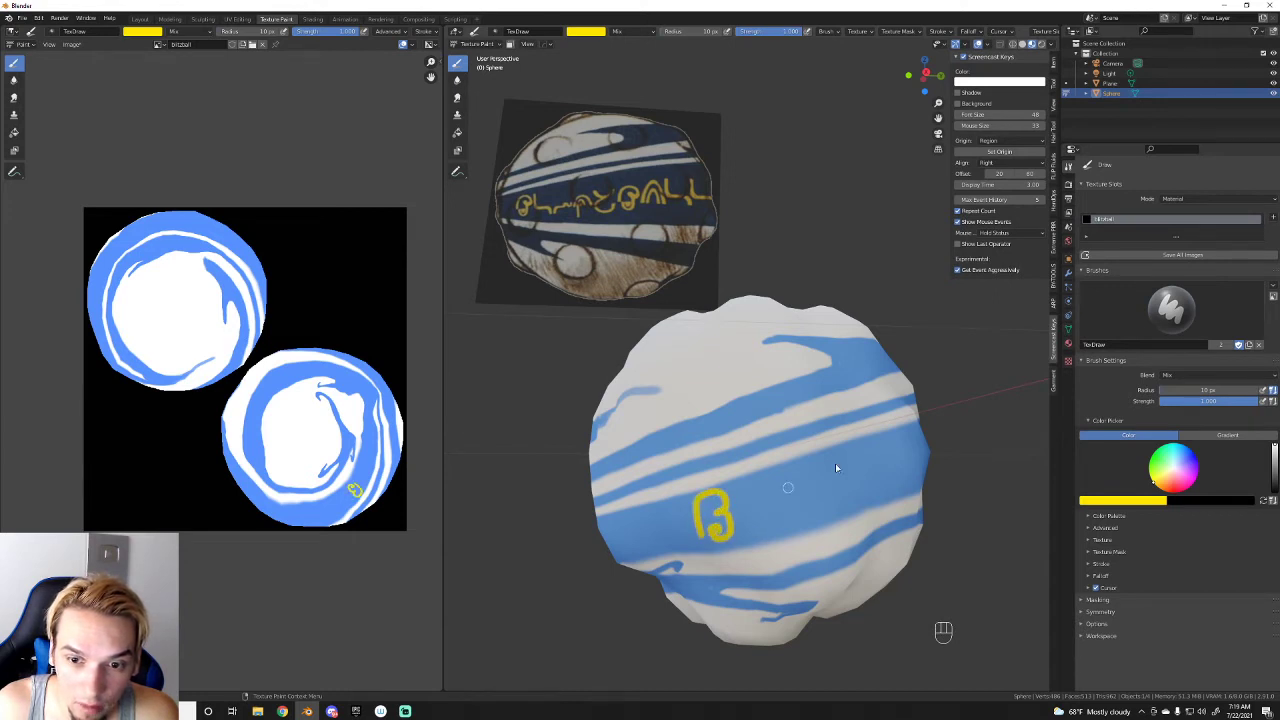
key(ctrl+z)
drag(713, 540, 734, 528)
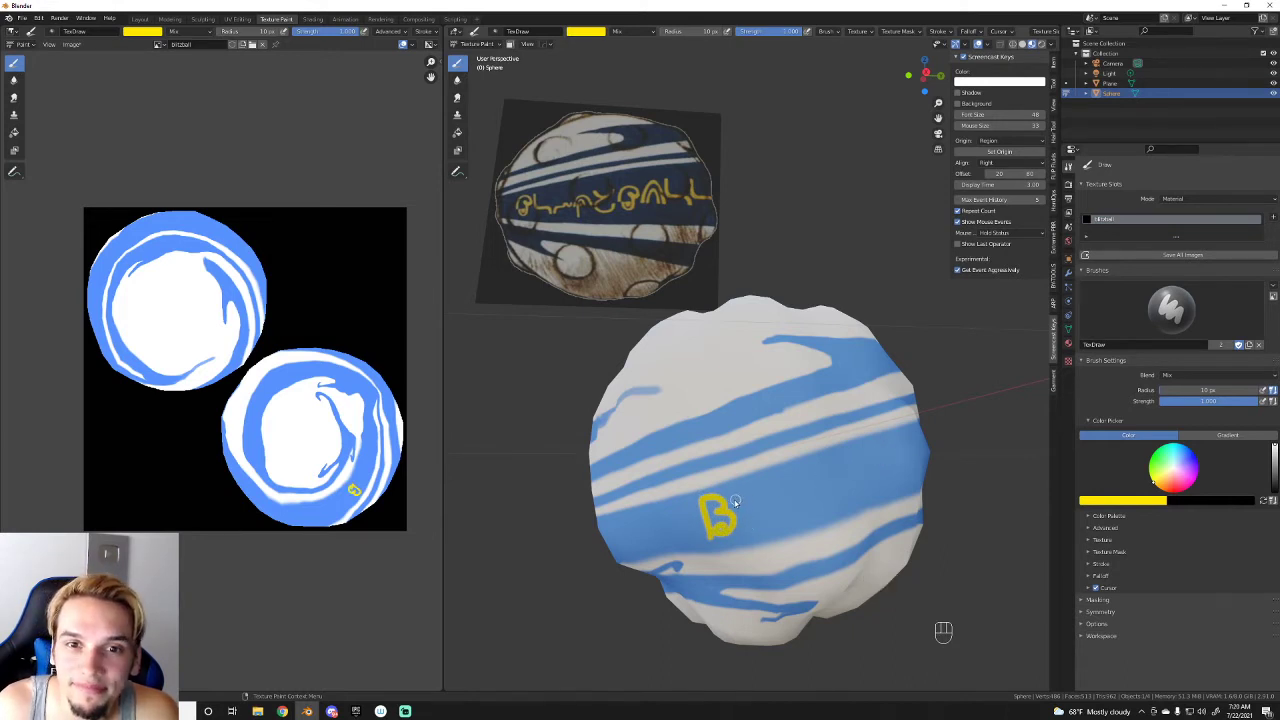
drag(740, 490, 792, 512)
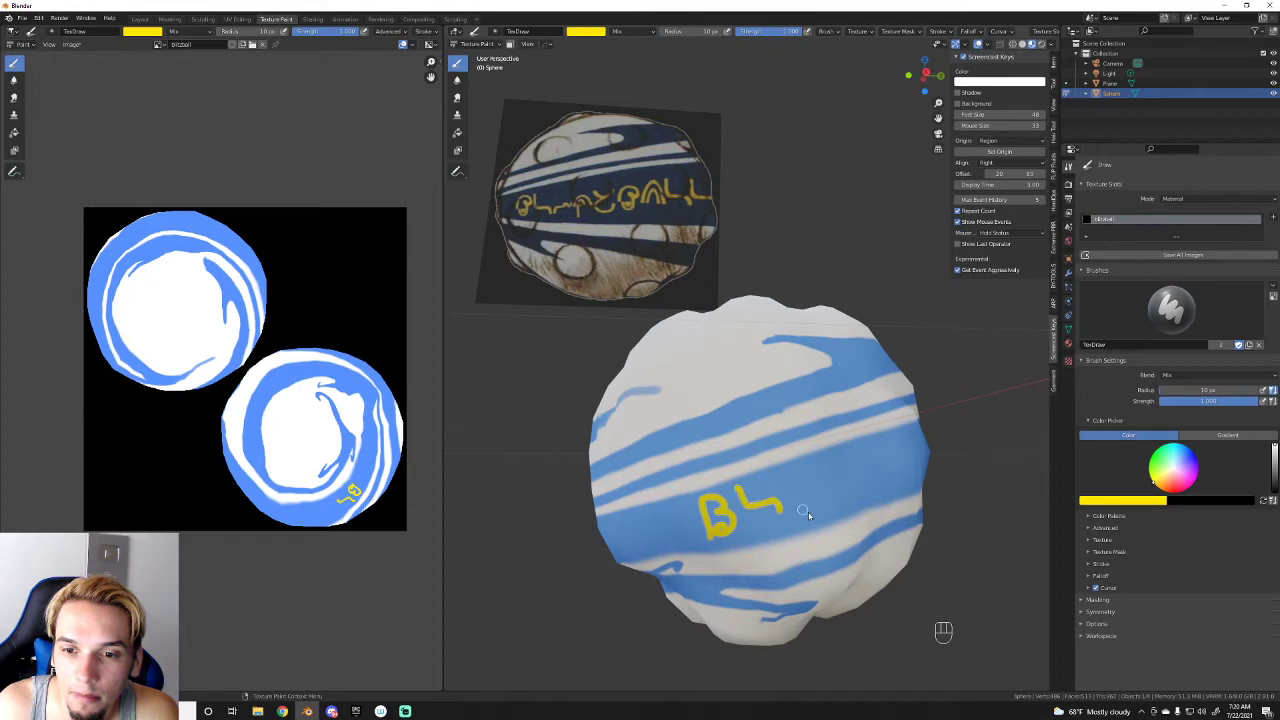
key(ctrl+z)
drag(735, 493, 789, 526)
key(ctrl+z)
drag(737, 492, 782, 512)
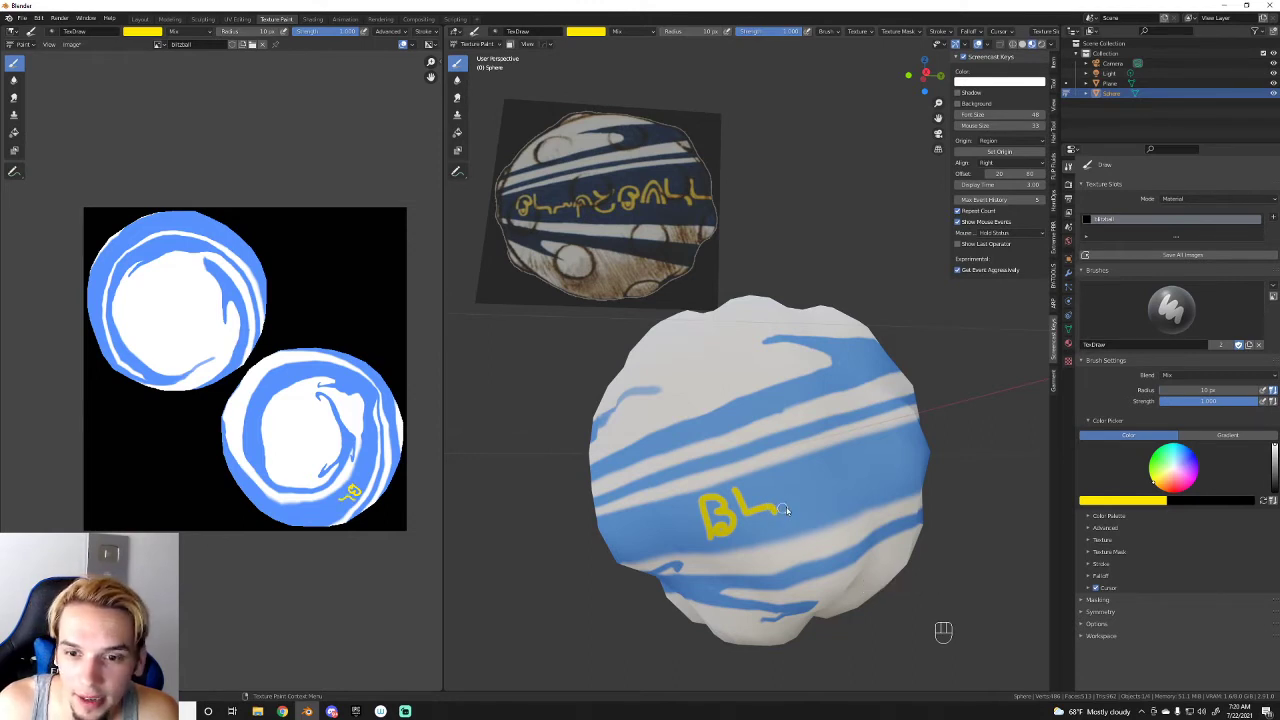
Step: Continue the yellow lettering across the lower circle with strokes and dabs
drag(790, 512, 827, 484)
key(ctrl+z)
drag(789, 515, 833, 481)
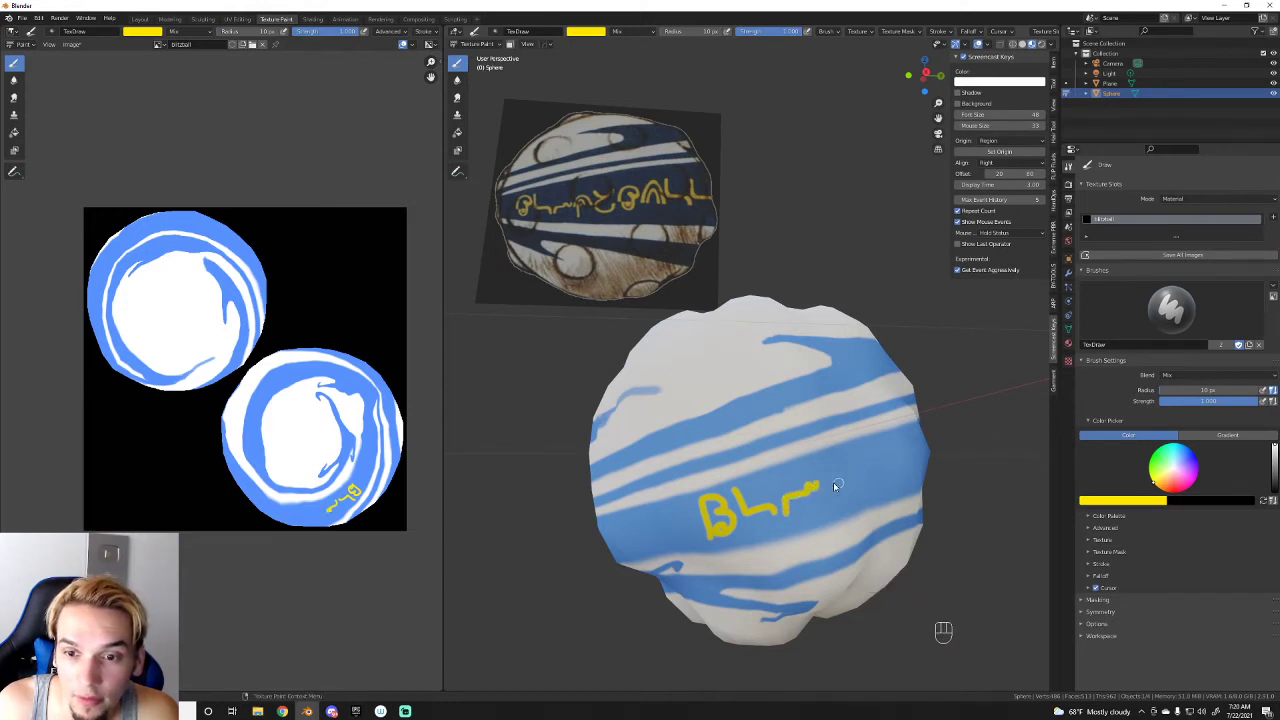
drag(831, 486, 860, 473)
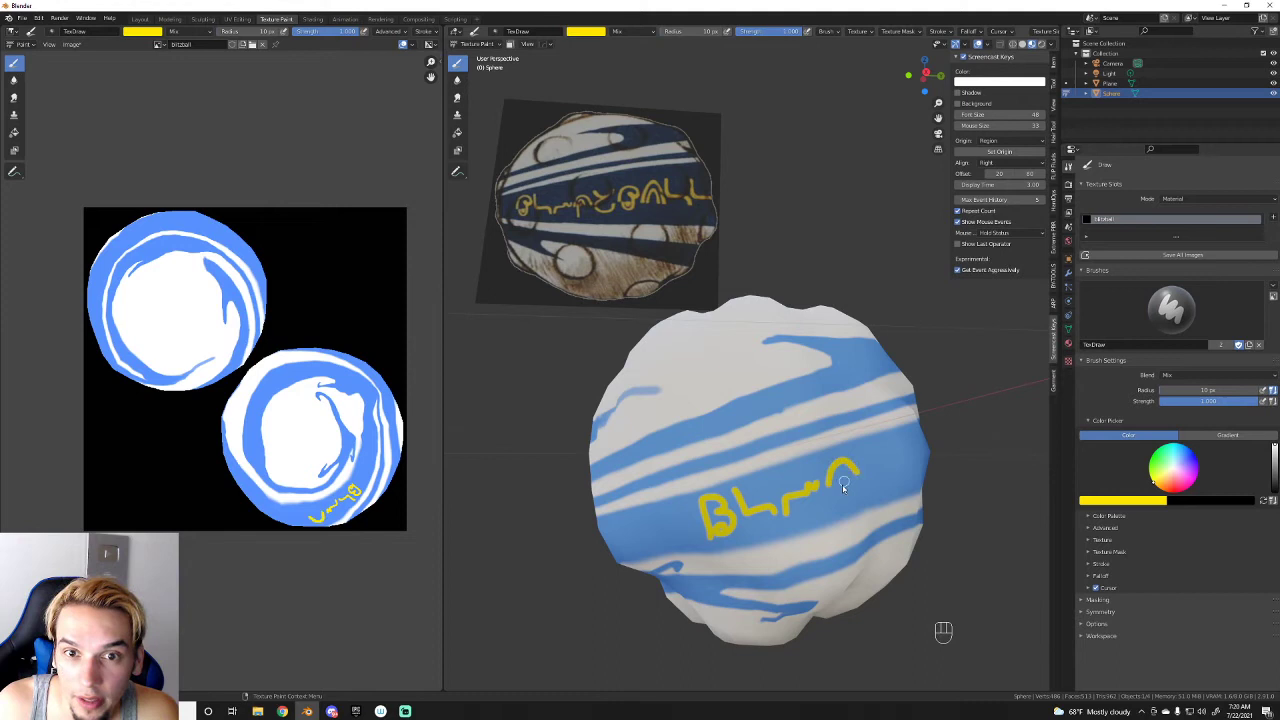
drag(853, 484, 843, 501)
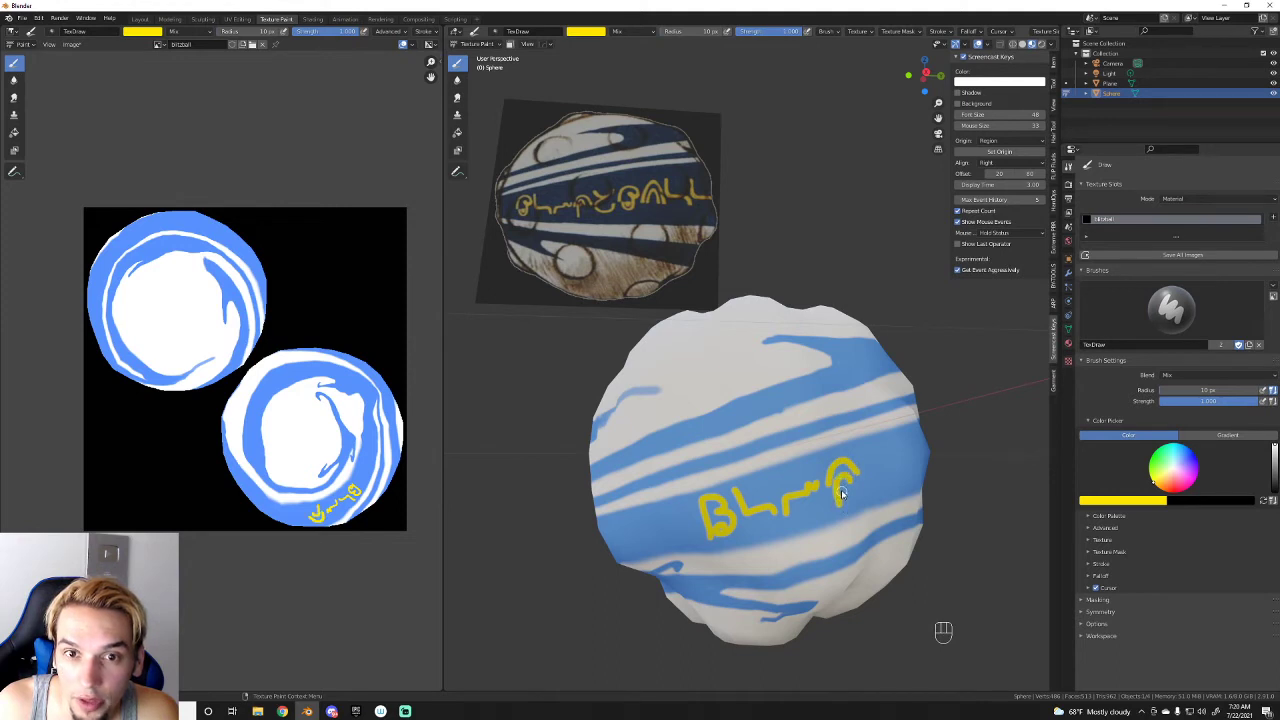
click(847, 490)
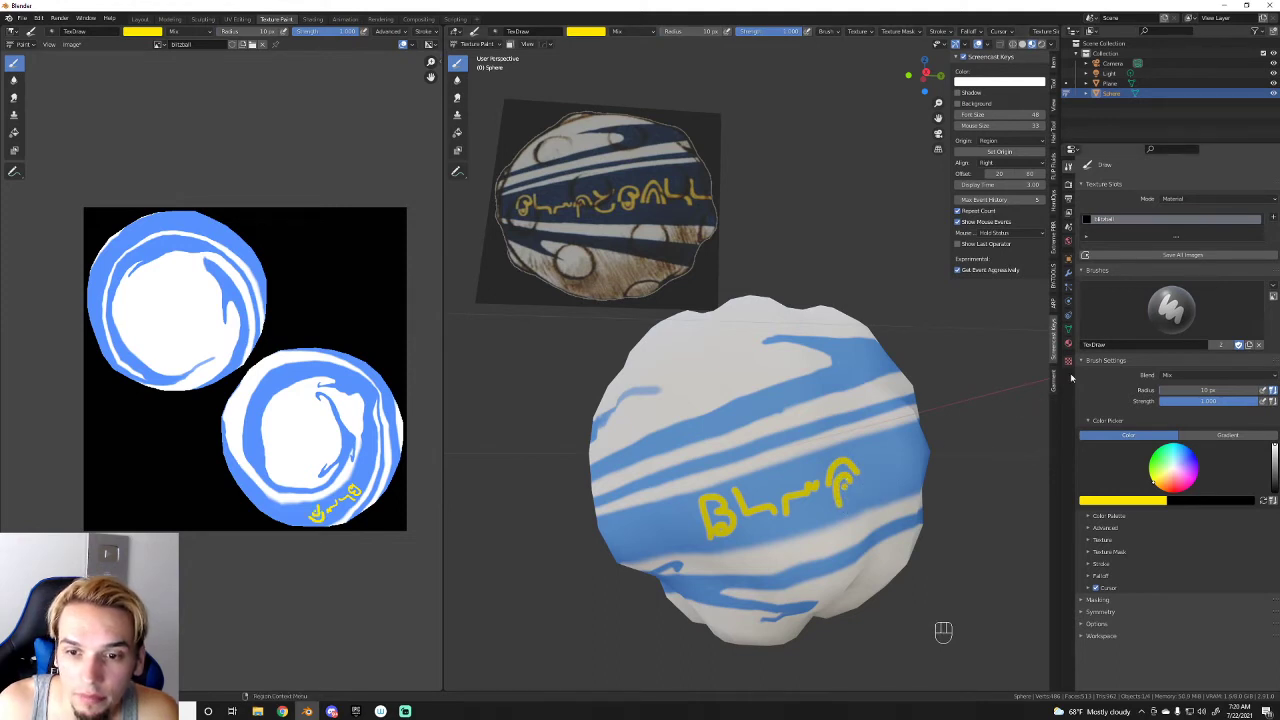
Step: Paint yellow letters and dabs directly along the sphere's blue band
drag(945, 416, 929, 418)
drag(935, 416, 842, 428)
click(849, 417)
click(873, 400)
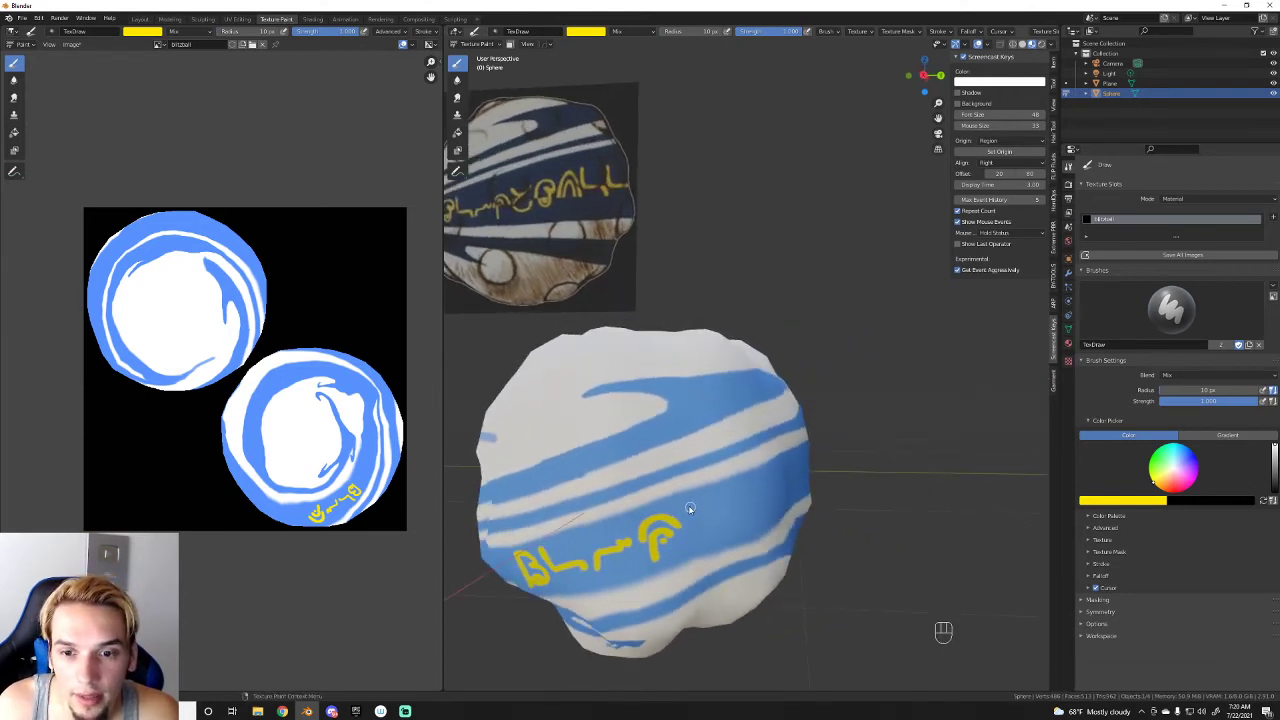
Step: Rotate round the ball and paint the next few yellow letters on the band
drag(690, 508, 742, 519)
click(760, 485)
key(ctrl+z)
drag(638, 474, 690, 469)
drag(687, 489, 719, 478)
click(705, 477)
drag(726, 480, 753, 470)
drag(735, 478, 757, 474)
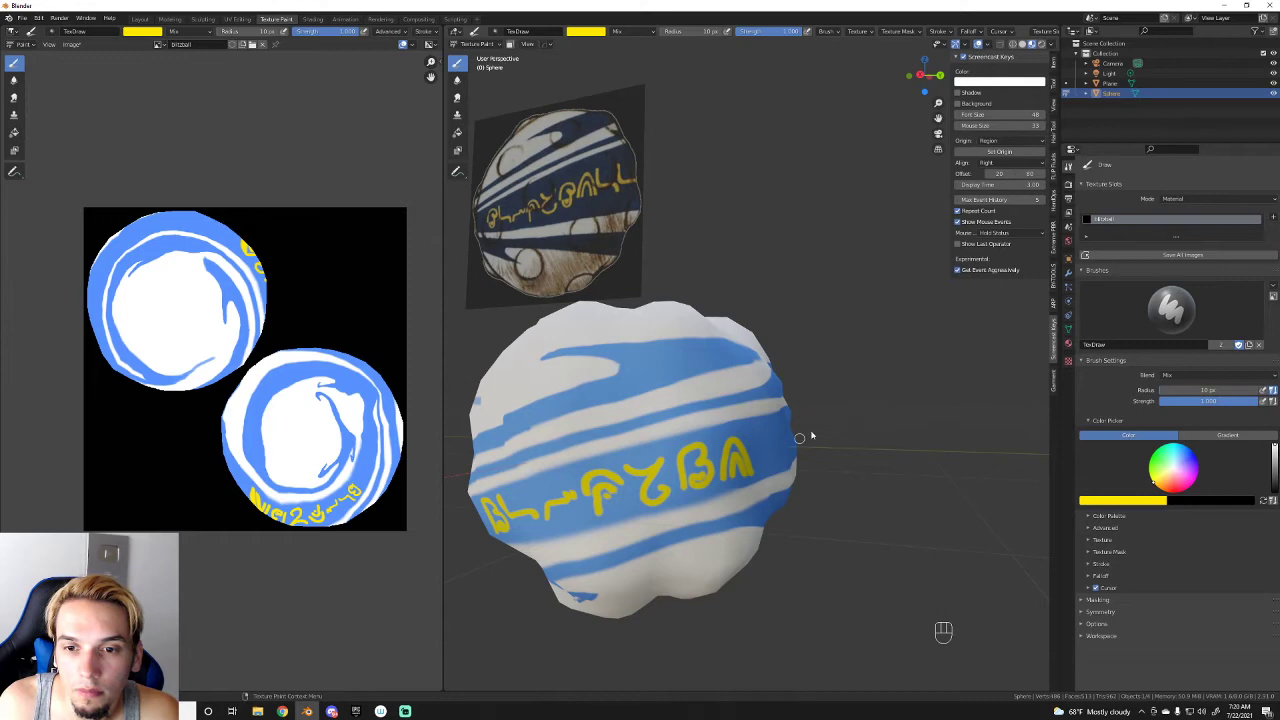
Step: Extend the lettering further along the band, redoing several strokes until they read cleanly
drag(843, 408, 816, 412)
drag(823, 386, 827, 360)
drag(741, 400, 783, 370)
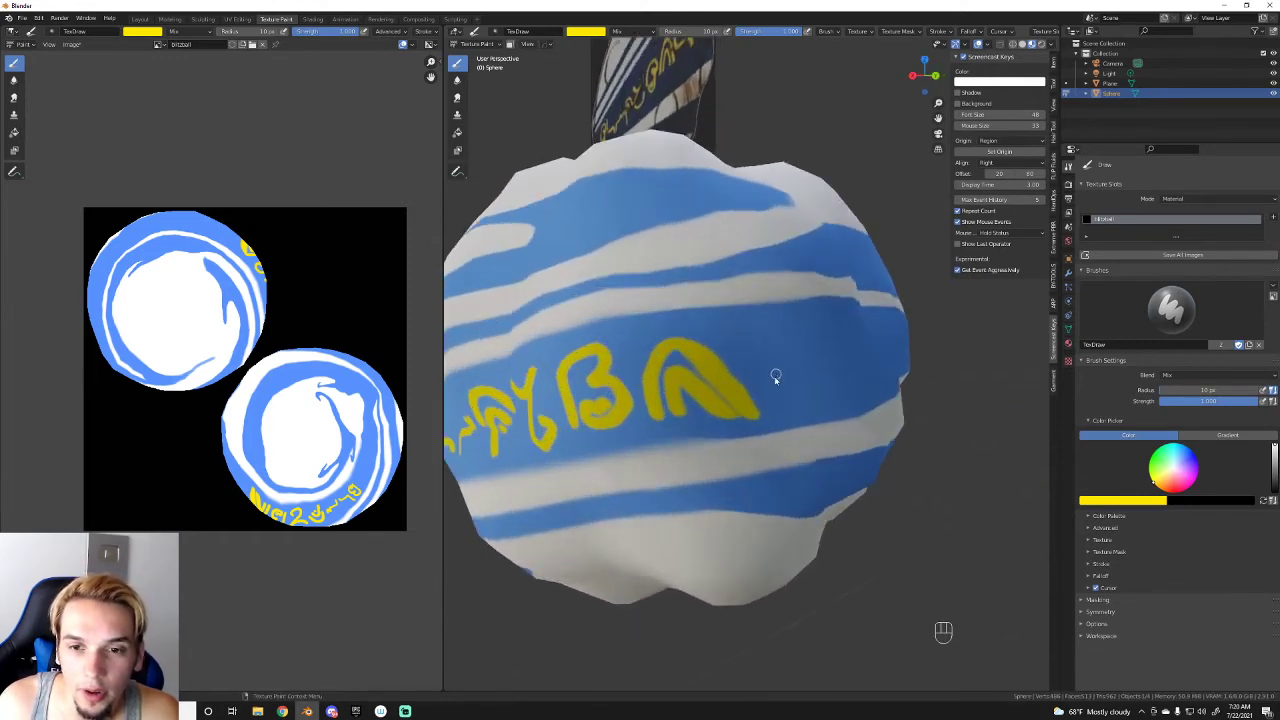
click(712, 402)
key(ctrl+z)
key(ctrl+z)
drag(647, 432, 697, 414)
drag(657, 432, 691, 422)
key(ctrl+z)
key(ctrl+z)
drag(647, 420, 695, 417)
key(ctrl+z)
drag(648, 426, 697, 410)
drag(659, 421, 689, 424)
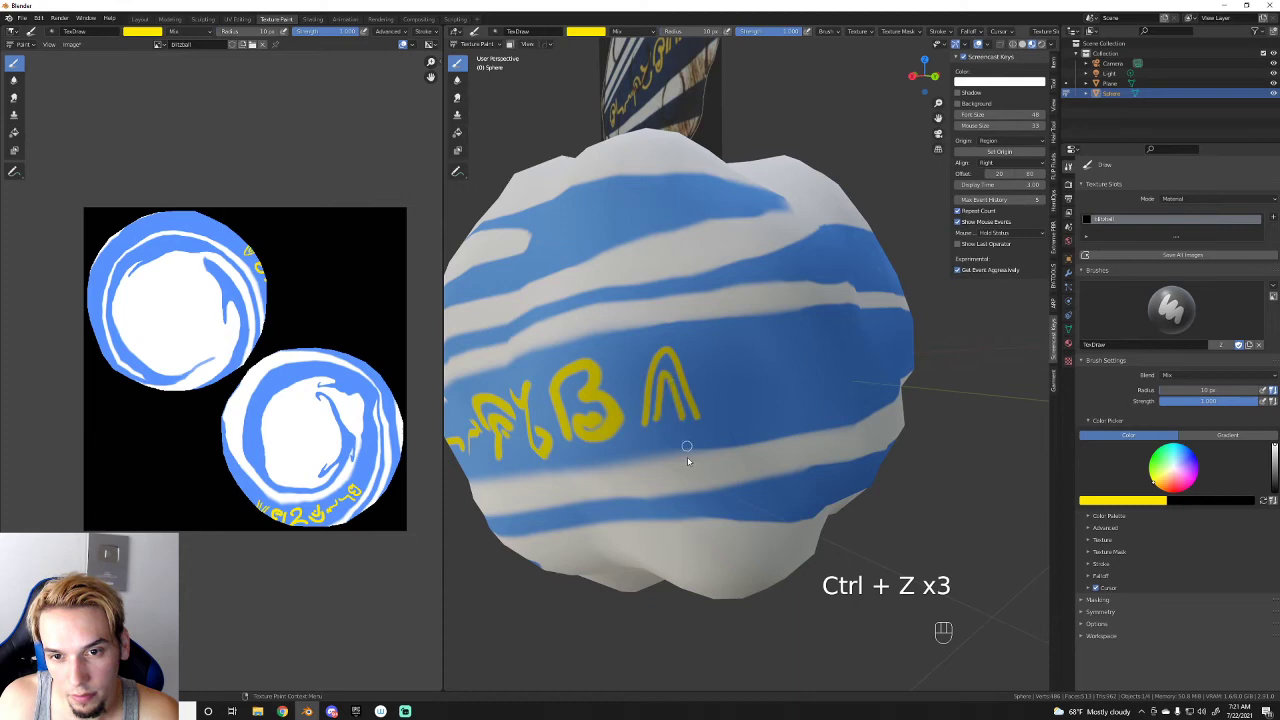
Step: Orbit further round, enlarge the brush slightly and paint more yellow letters on the stripe
drag(811, 298, 755, 305)
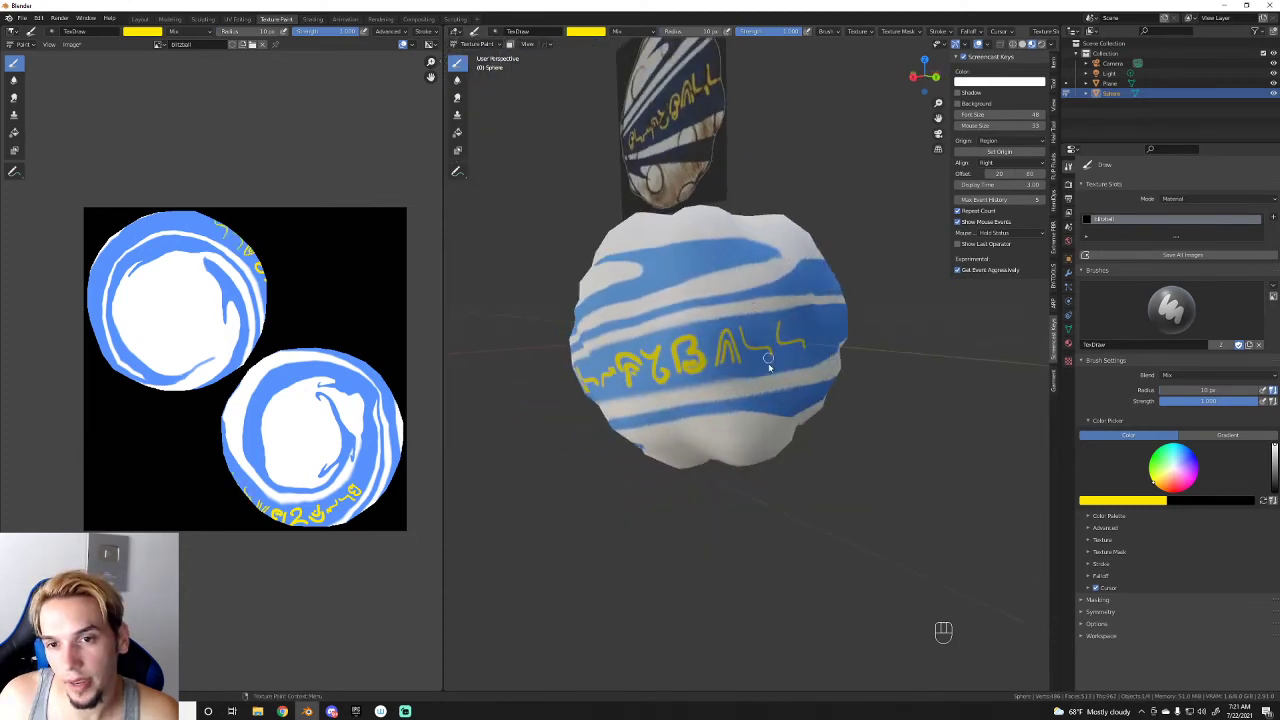
drag(683, 344, 649, 322)
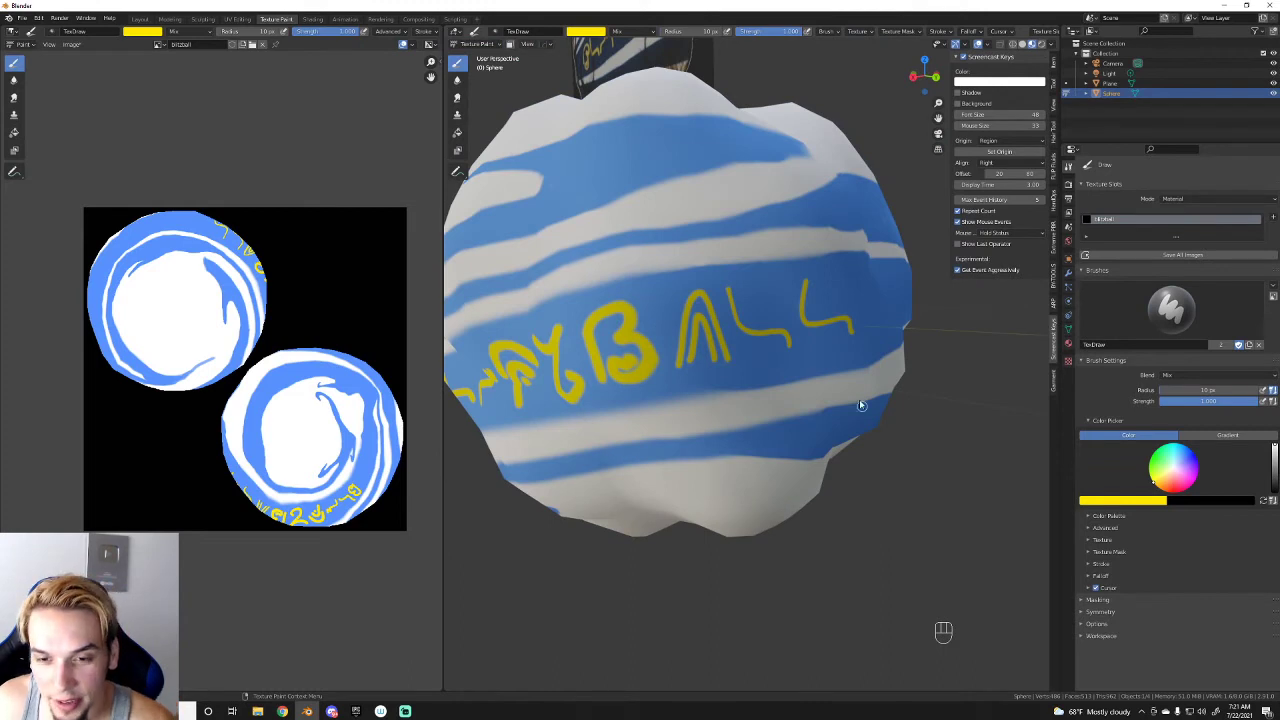
key(])
key(])
drag(679, 370, 726, 348)
drag(715, 362, 709, 340)
drag(731, 288, 729, 276)
middle_click(708, 296)
middle_click(659, 227)
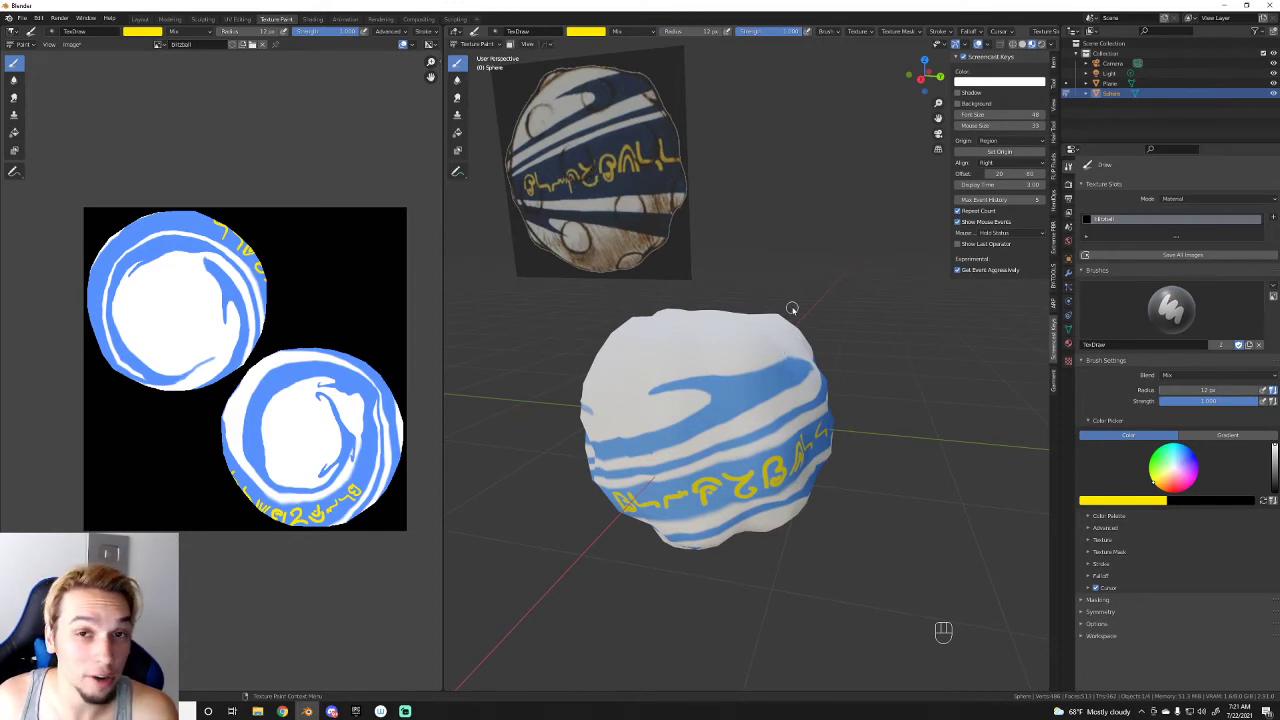
Step: Finish the last yellow letters of the lettering wrapping around the ball
drag(822, 348, 613, 342)
drag(818, 368, 681, 341)
drag(682, 340, 885, 322)
drag(883, 332, 775, 366)
drag(788, 358, 814, 374)
middle_click(814, 370)
drag(818, 364, 767, 340)
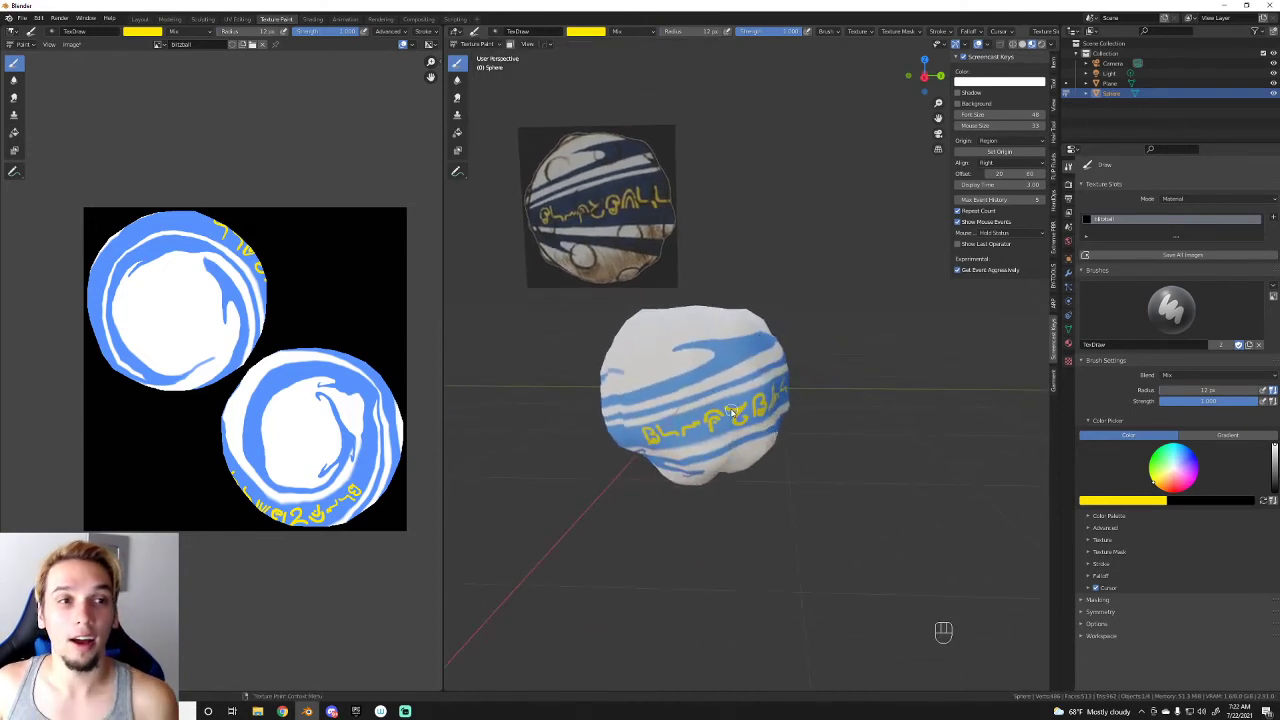
Step: Save the painted ball texture out as a PNG image via Image > Save As
click(603, 370)
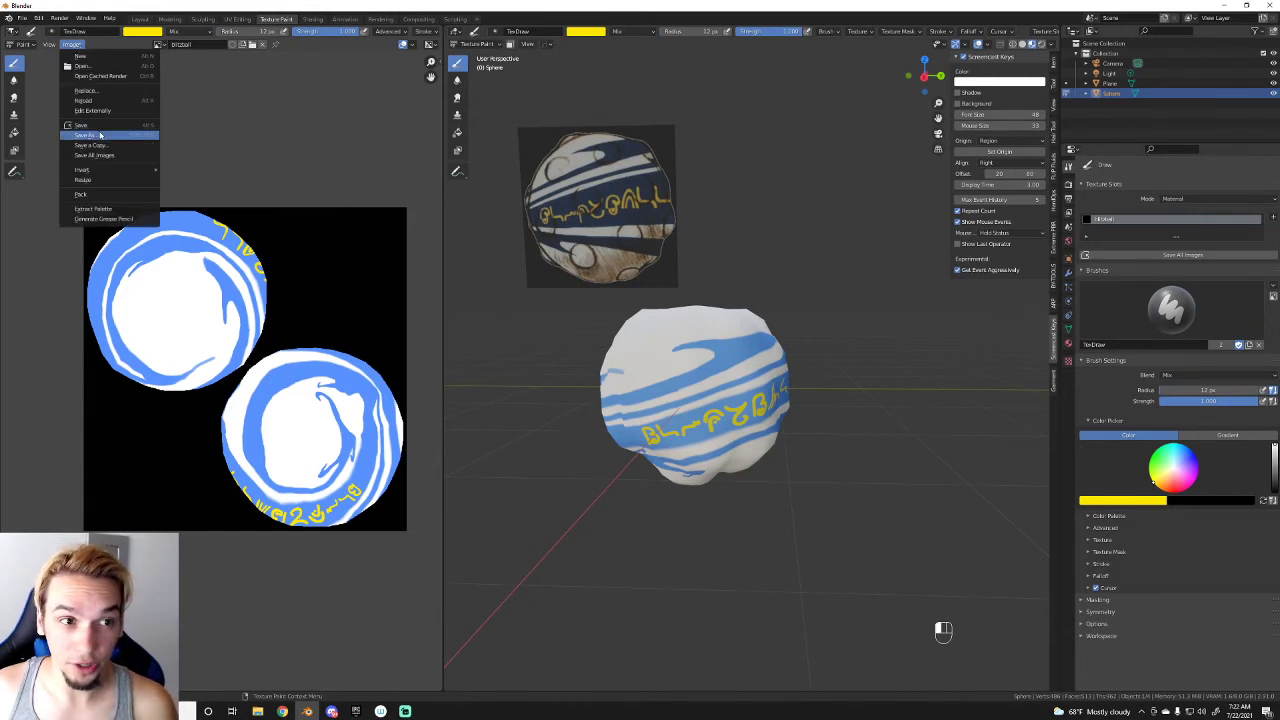
middle_click(603, 370)
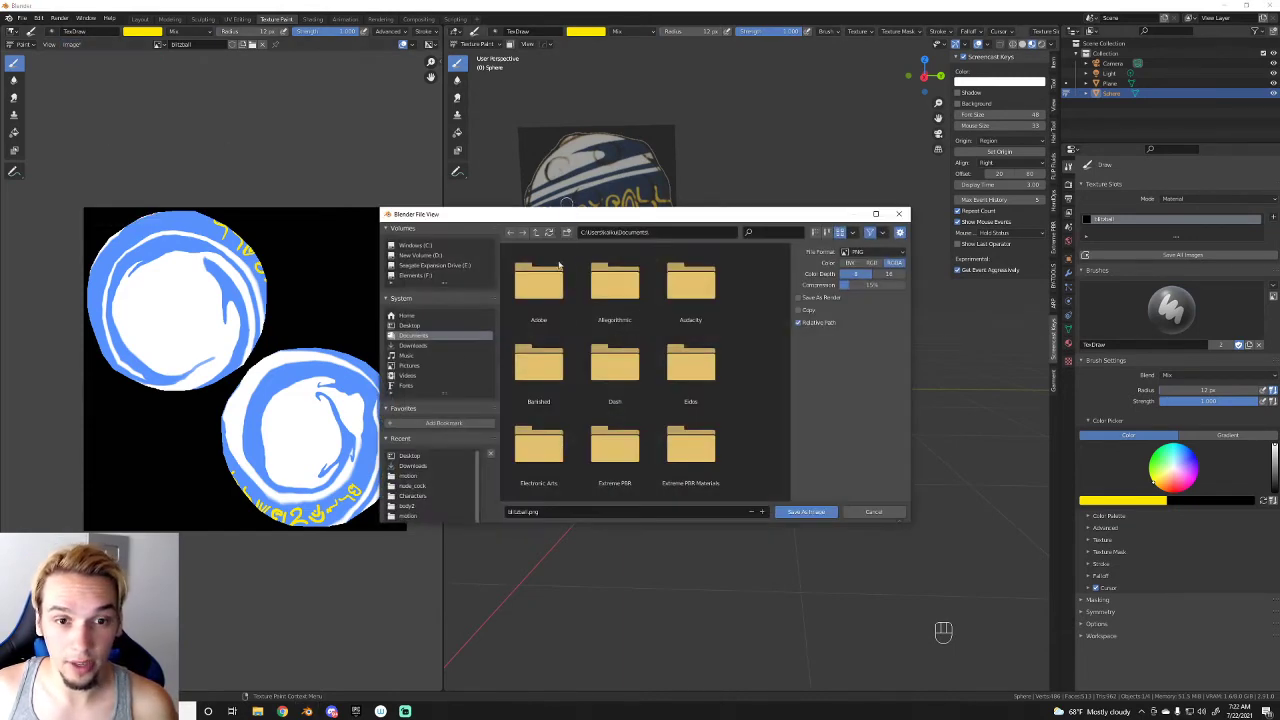
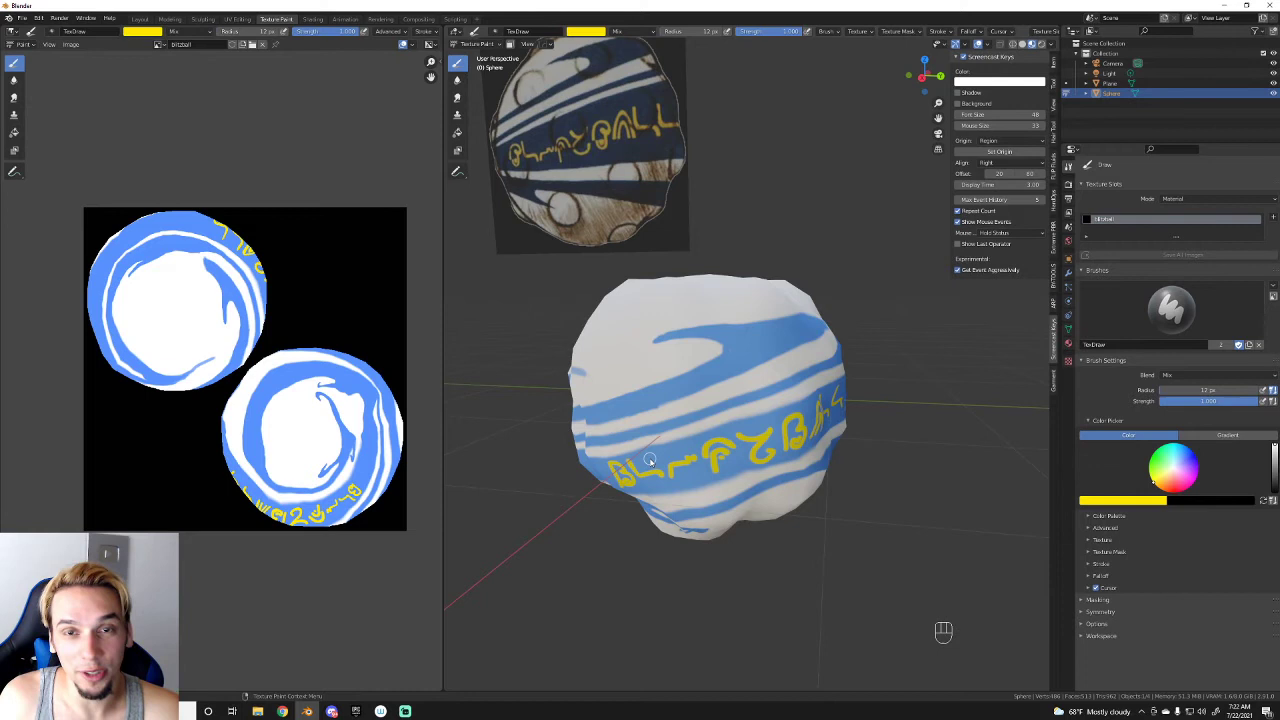
Step: Set a dark Multiply brush at about 0.126 strength with a much larger radius
click(586, 35)
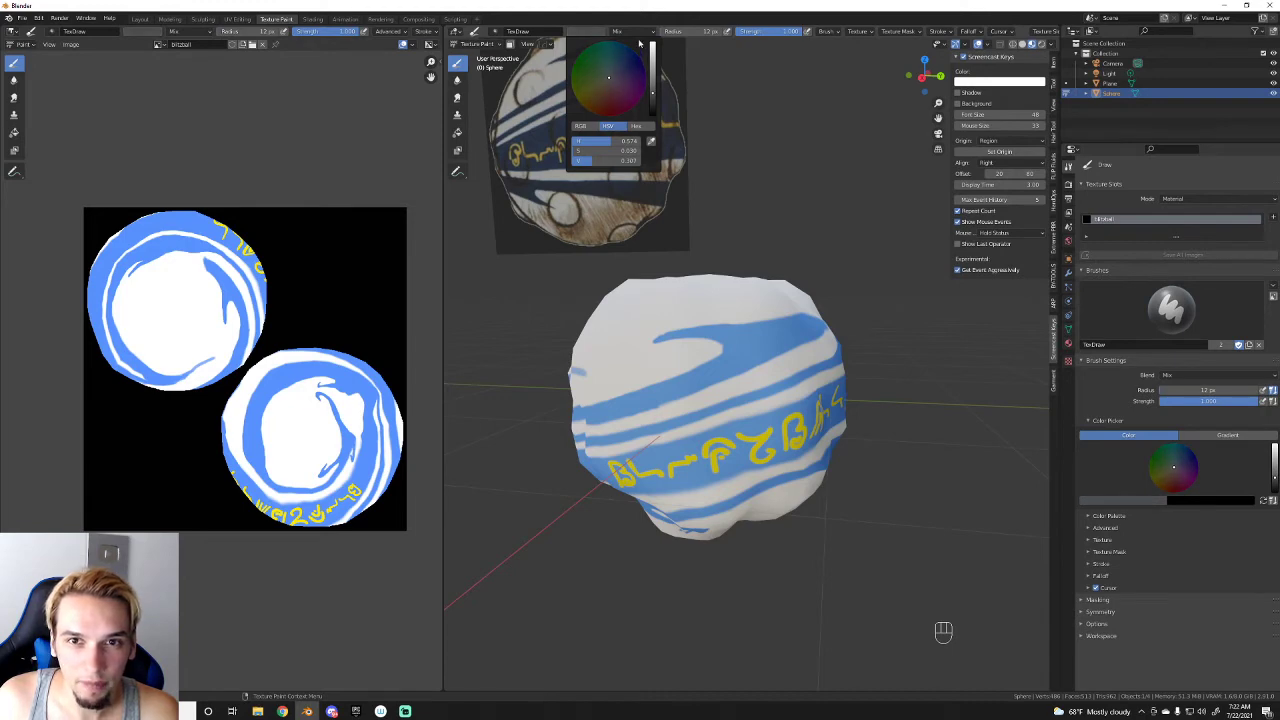
drag(639, 36, 633, 65)
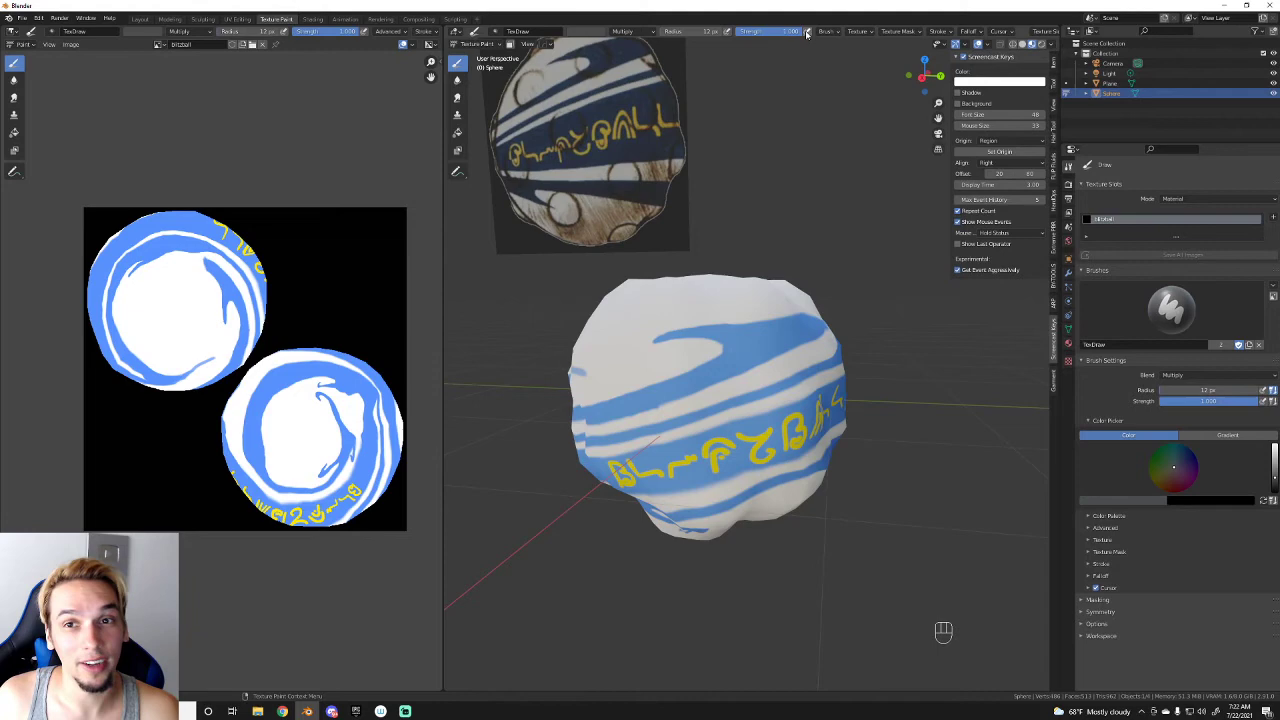
click(809, 34)
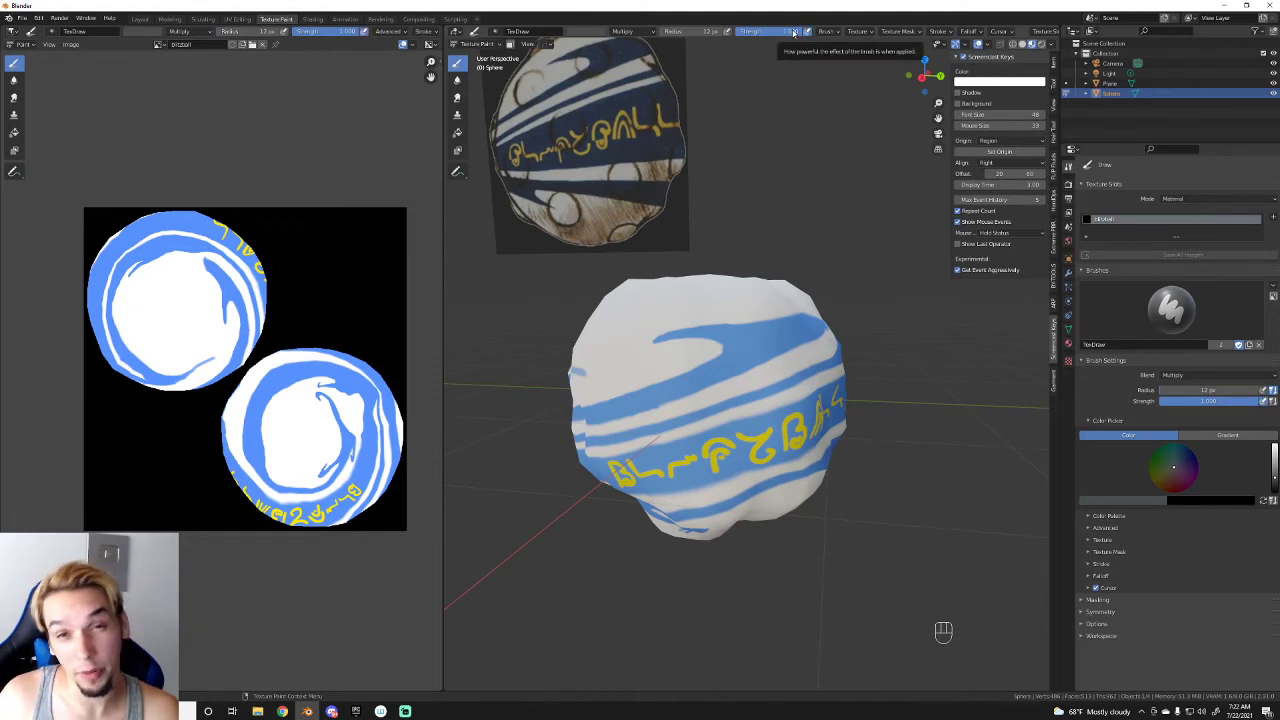
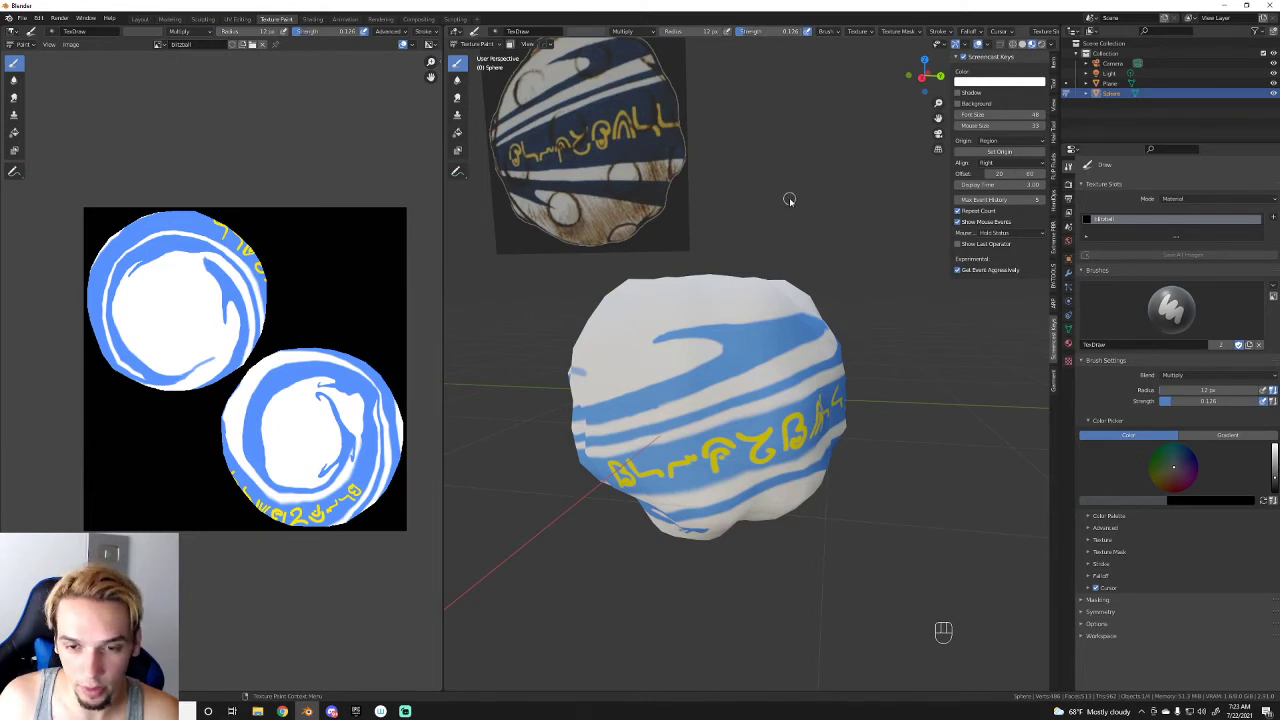
key(])
key(])
key(])
key(])
key(])
key(])
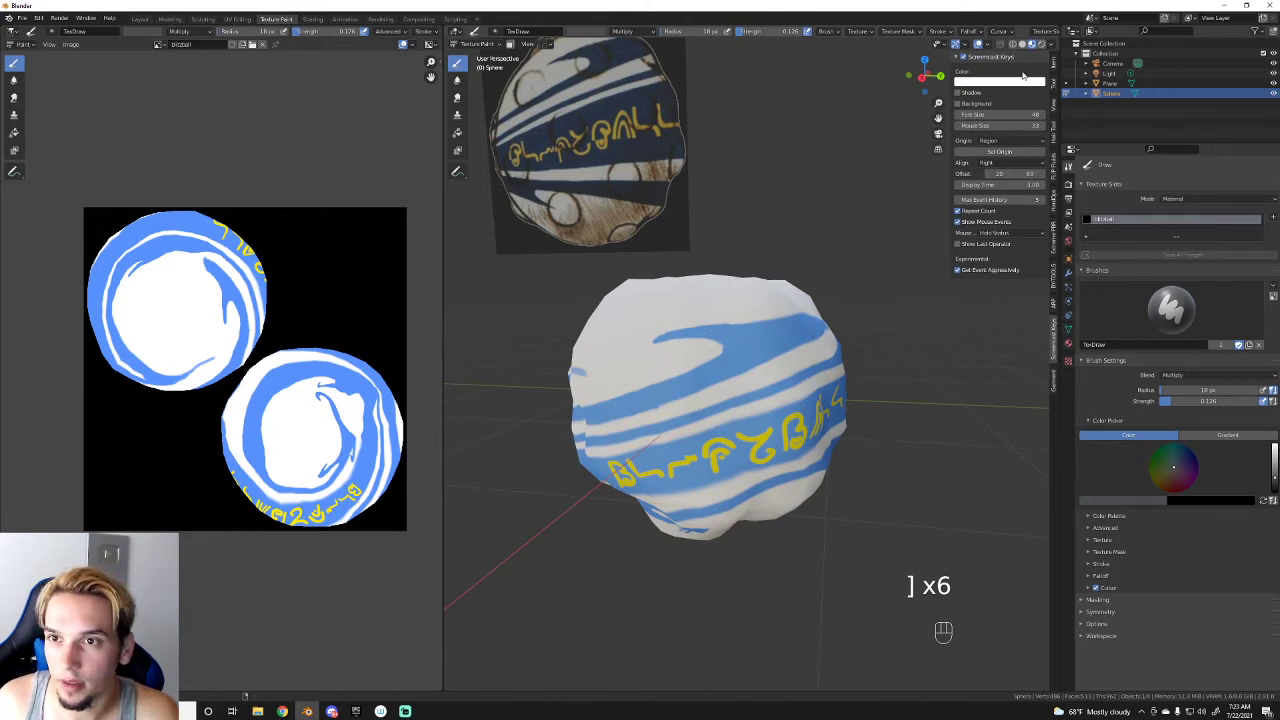
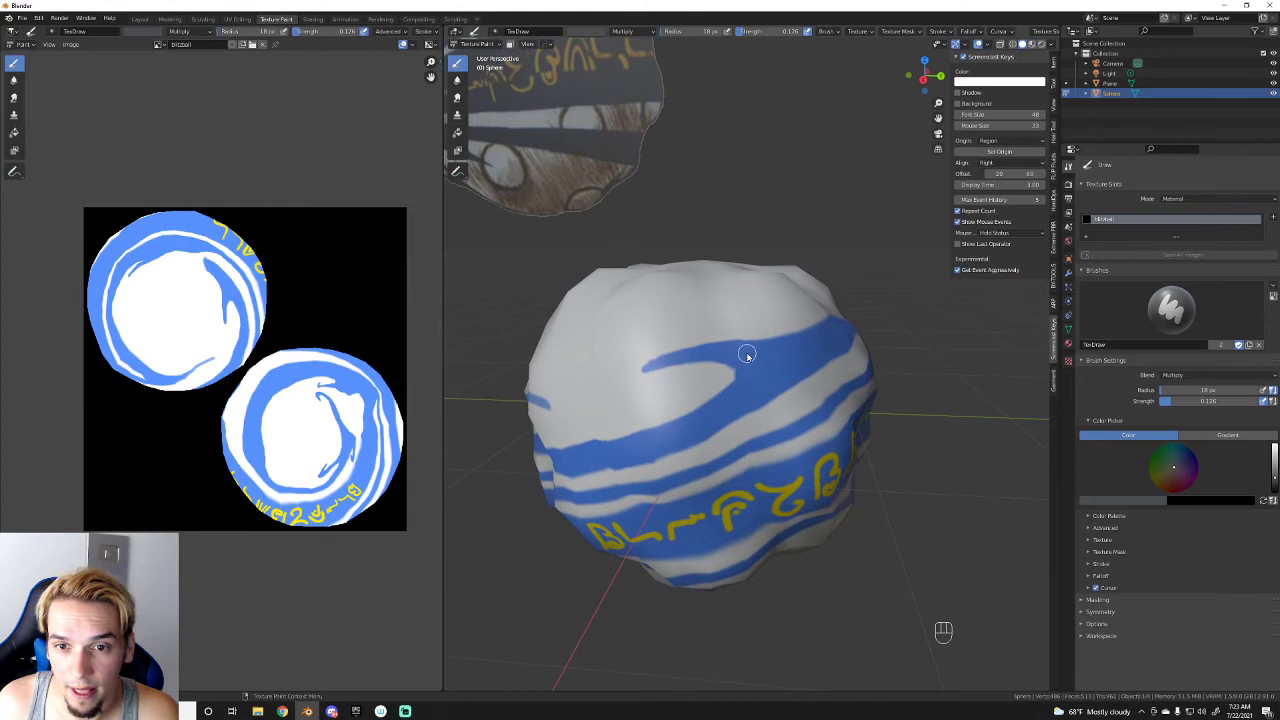
key(])
key(])
key(])
key(])
key(])
key(])
key(])
Step: Paint faint grey shadows across the ball's white upper area
drag(726, 346, 725, 378)
drag(715, 338, 709, 395)
drag(731, 367, 699, 406)
drag(711, 340, 681, 431)
drag(736, 382, 686, 416)
drag(694, 319, 651, 334)
drag(654, 317, 650, 342)
drag(639, 328, 647, 360)
drag(681, 325, 653, 398)
drag(602, 406, 664, 435)
drag(623, 428, 684, 426)
drag(640, 446, 703, 411)
drag(645, 446, 729, 373)
drag(703, 446, 695, 375)
drag(725, 420, 703, 422)
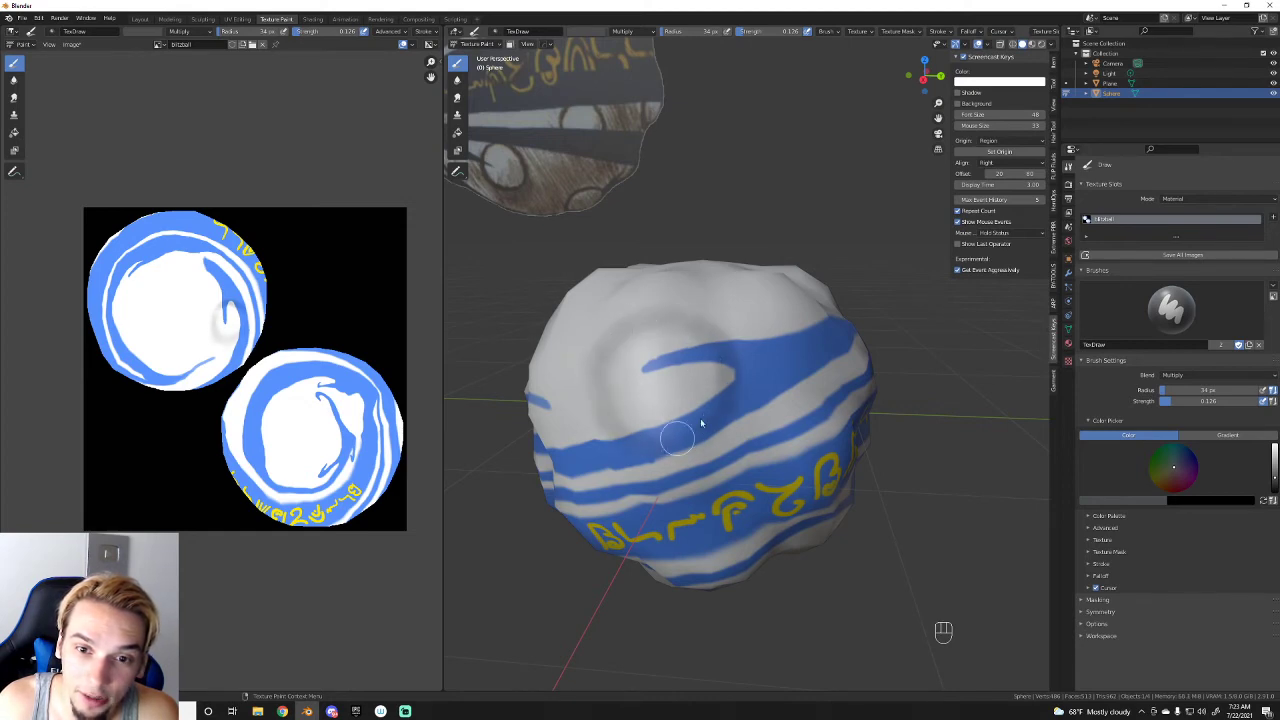
drag(707, 327, 720, 279)
click(715, 335)
drag(727, 359, 761, 444)
drag(783, 450, 809, 447)
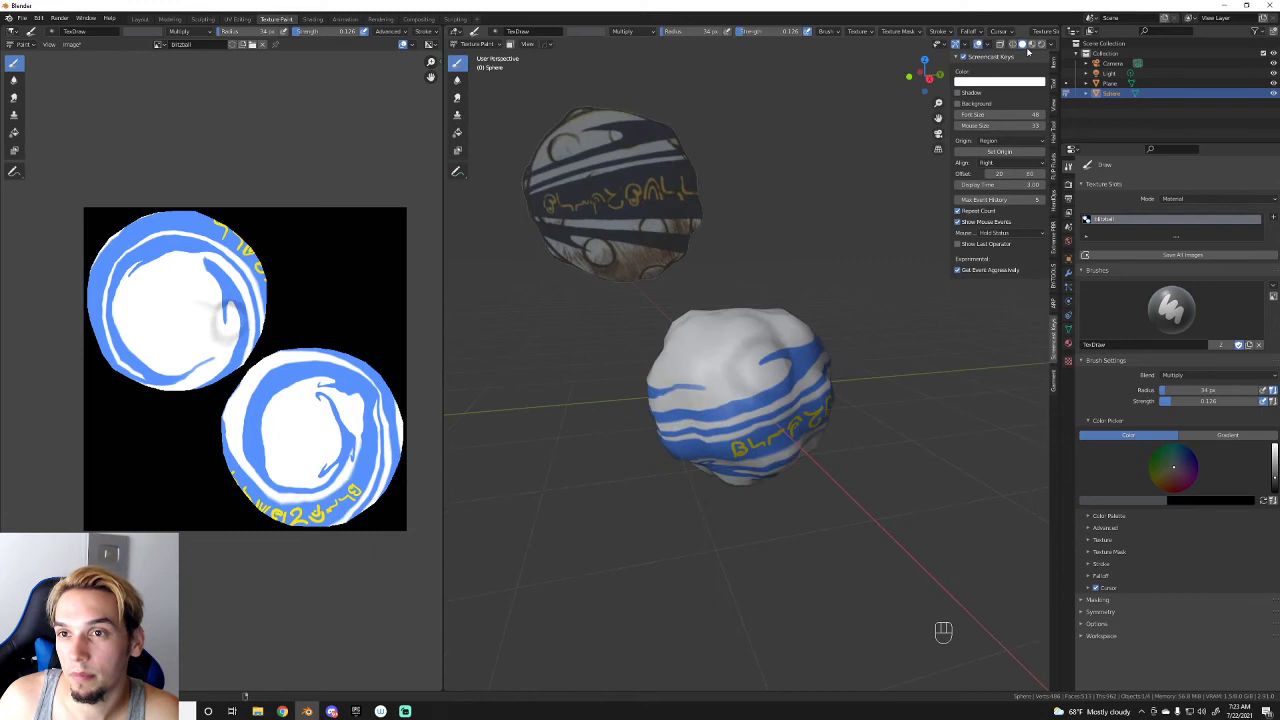
Step: Shade more of the white areas with a wider brush, then pick white for highlights
click(1035, 50)
drag(845, 407, 823, 404)
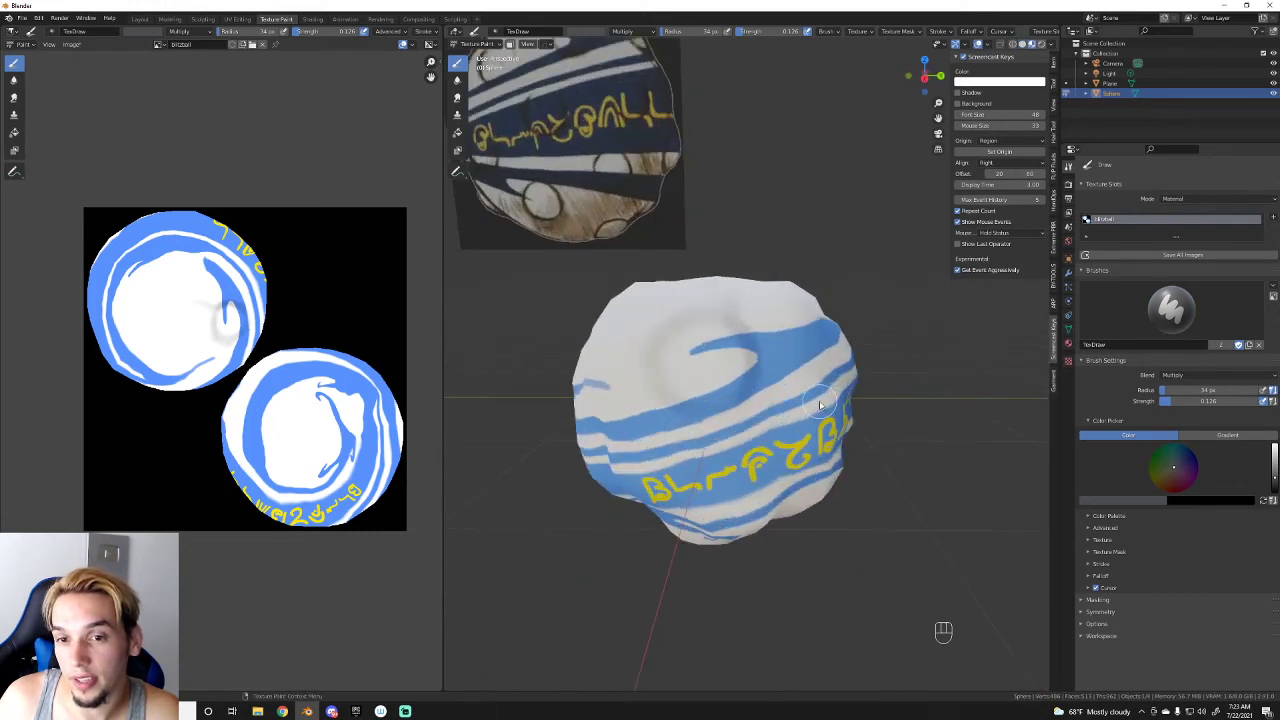
click(821, 404)
key(])
key(])
key(])
key(])
key(])
key(])
drag(731, 314, 743, 354)
drag(760, 342, 750, 377)
drag(755, 327, 747, 377)
drag(767, 361, 741, 405)
drag(753, 395, 737, 392)
drag(759, 393, 733, 395)
click(721, 430)
drag(754, 403, 677, 417)
drag(731, 432, 698, 402)
drag(743, 307, 682, 391)
drag(722, 315, 687, 341)
drag(707, 302, 668, 377)
drag(657, 334, 694, 404)
drag(646, 396, 719, 402)
drag(685, 424, 768, 400)
drag(868, 296, 869, 300)
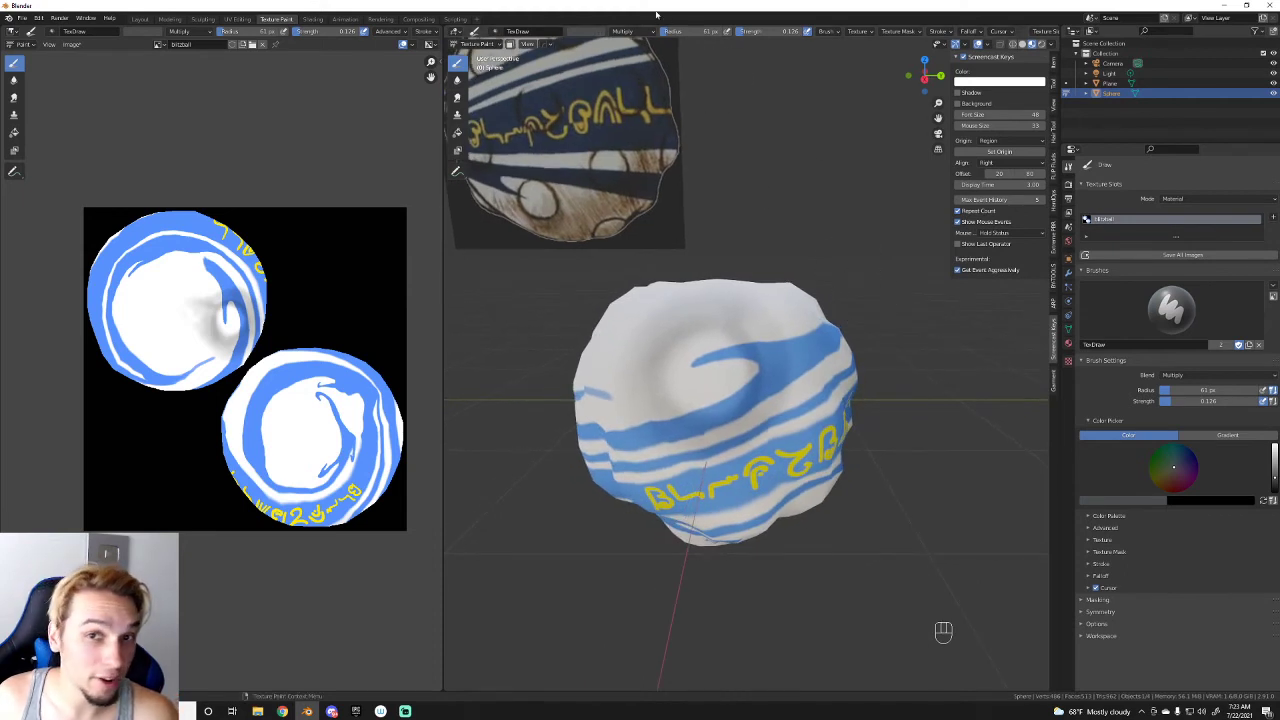
drag(639, 36, 634, 110)
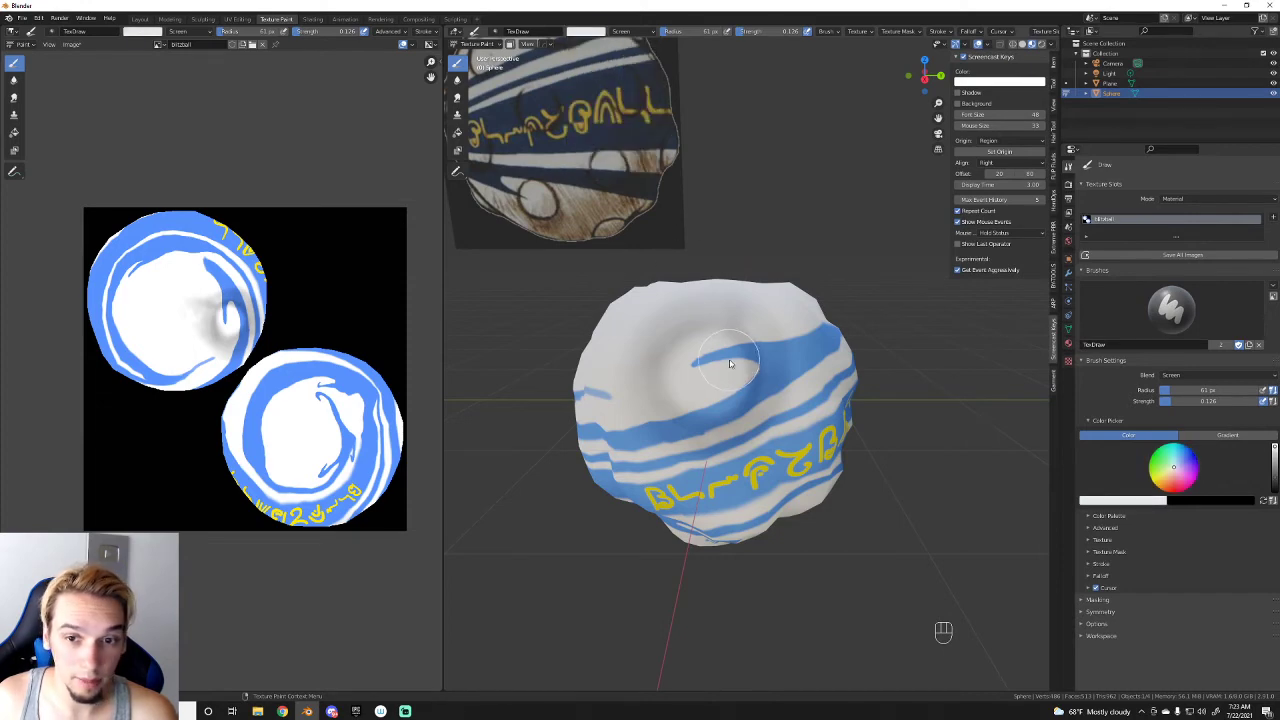
Step: Dab soft white Screen highlights onto the ball with a smaller brush
key([)
key([)
key([)
drag(716, 365, 733, 380)
double_click(708, 364)
drag(701, 361, 731, 382)
click(701, 367)
double_click(705, 370)
double_click(705, 364)
drag(699, 372, 734, 360)
click(710, 370)
double_click(709, 378)
drag(715, 384, 769, 405)
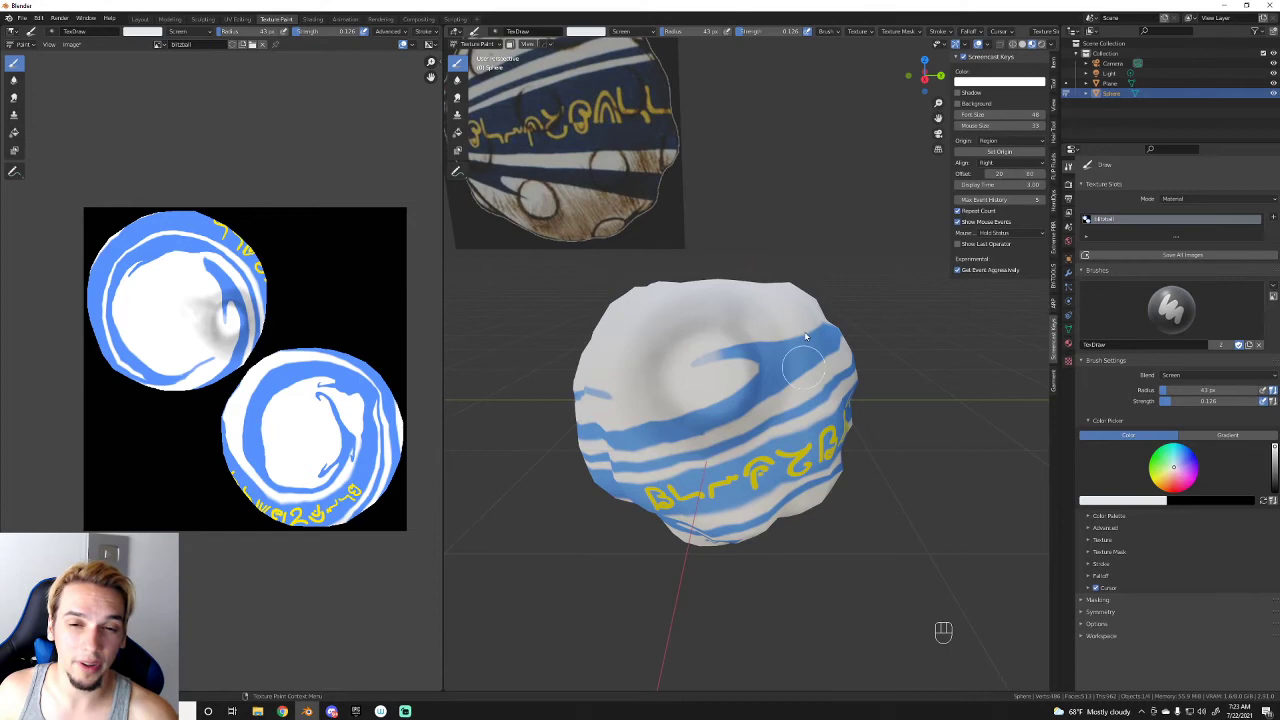
Step: Switch the brush back to Multiply and pick a dark shadow colour
drag(819, 332, 790, 332)
middle_click(795, 332)
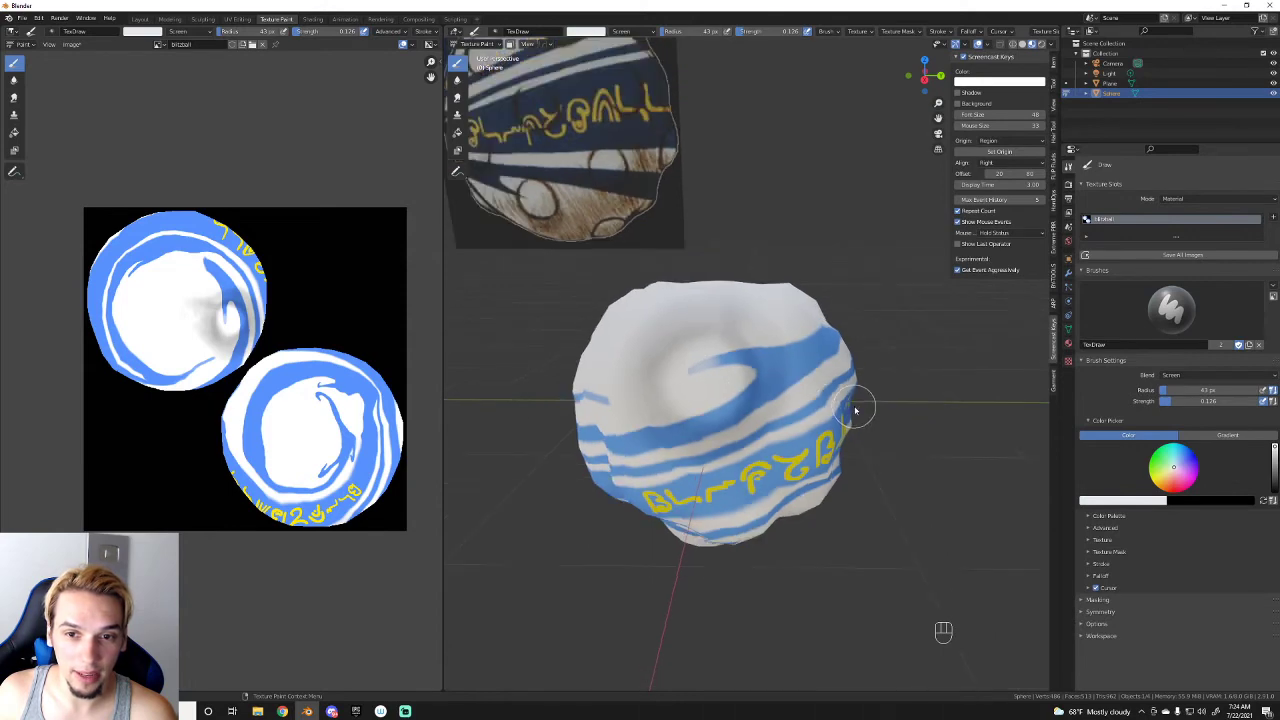
drag(621, 36, 633, 68)
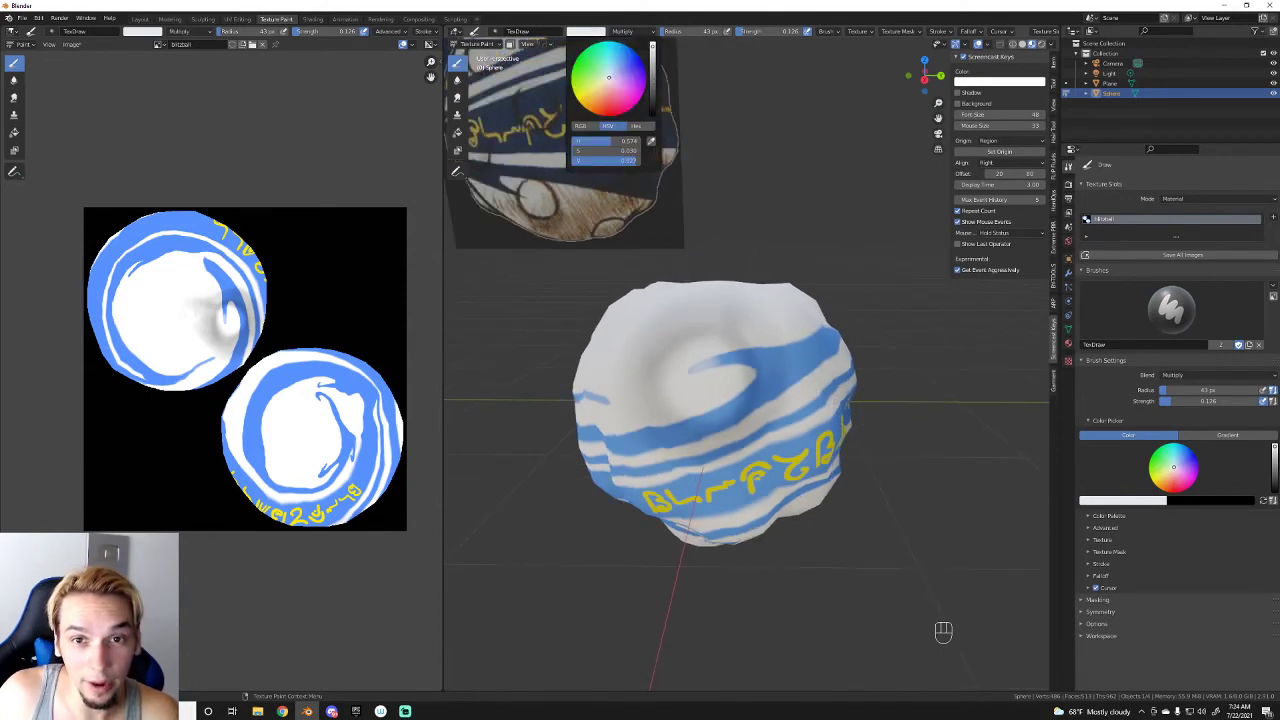
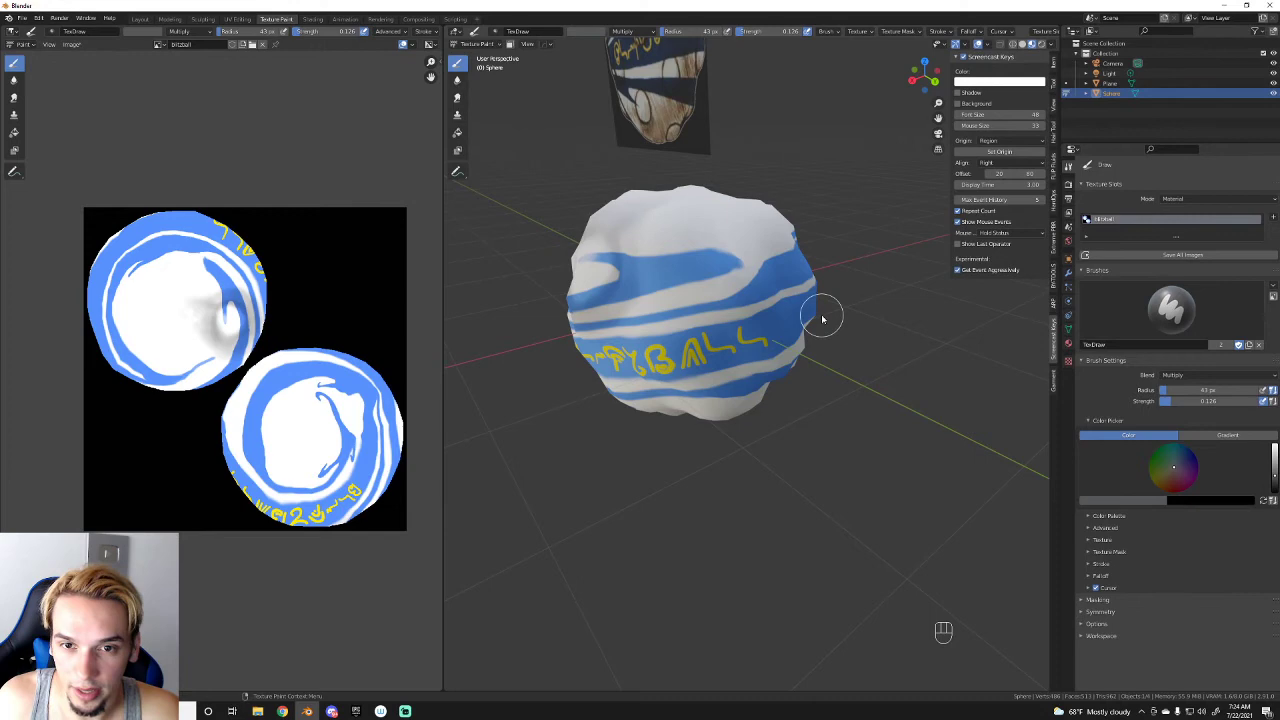
Step: Paint soft grey shadows into the crevices between the lumps on the sphere's top
drag(709, 229, 687, 229)
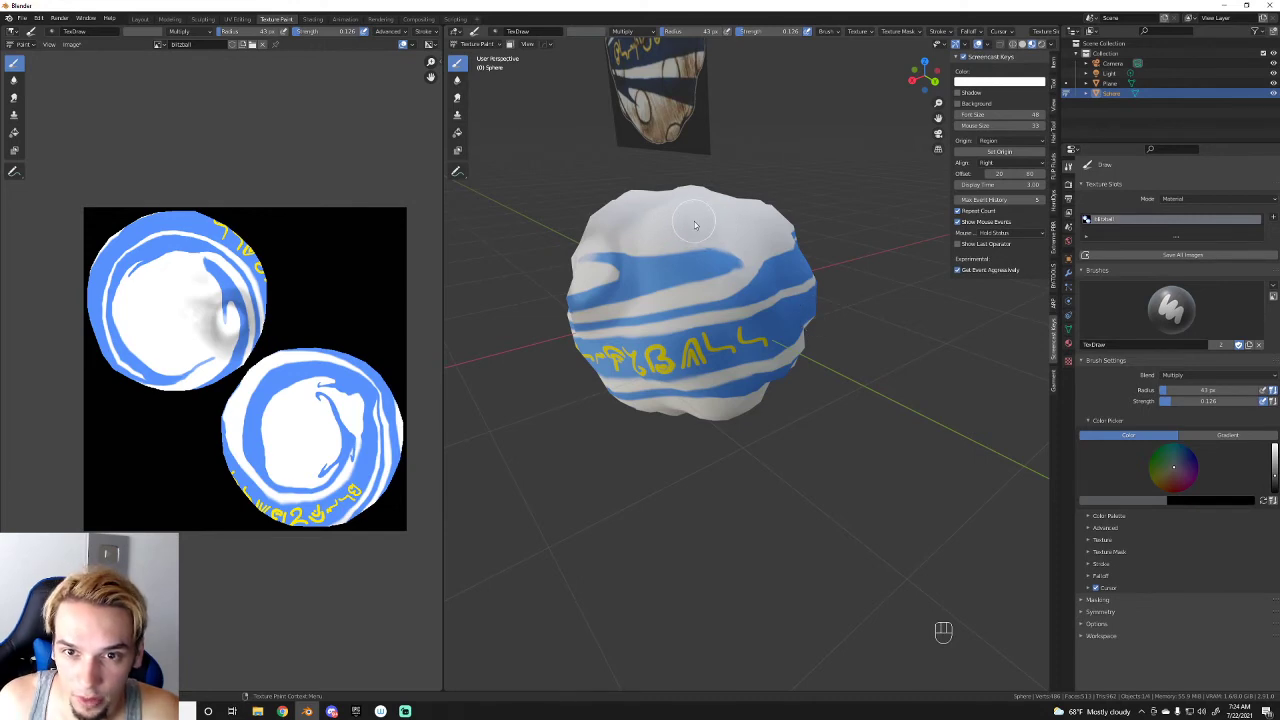
drag(700, 213, 709, 237)
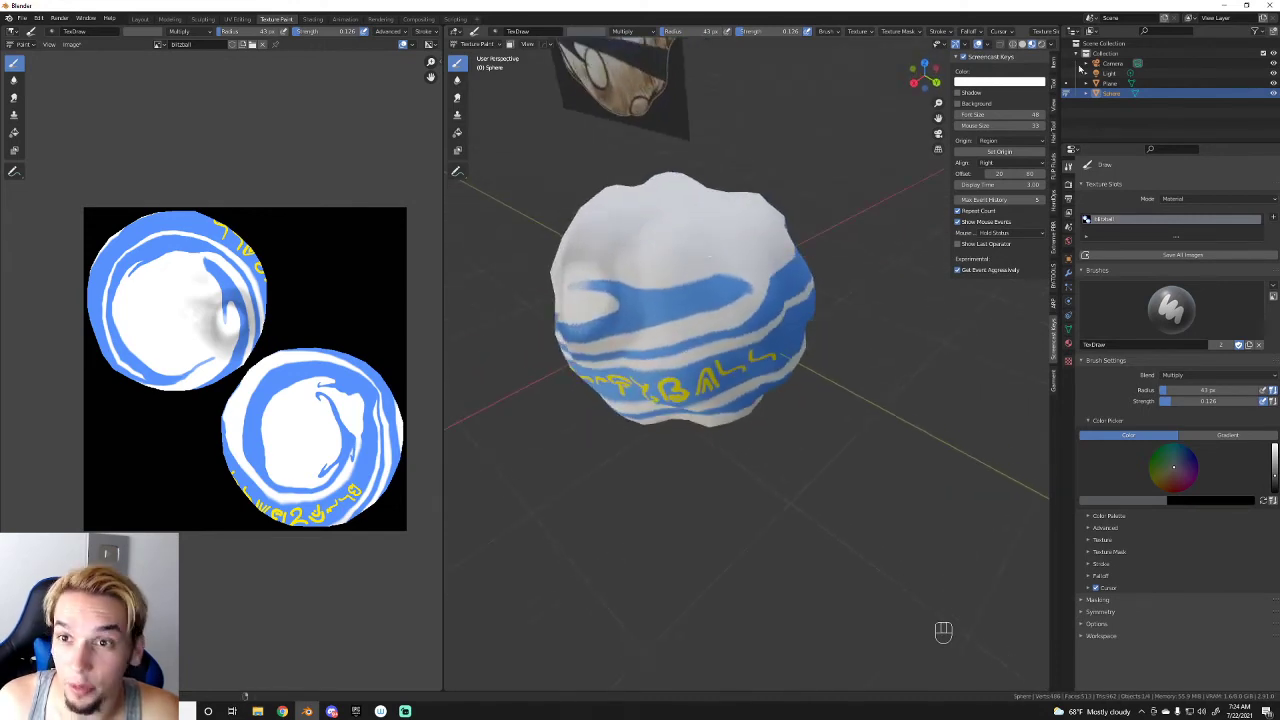
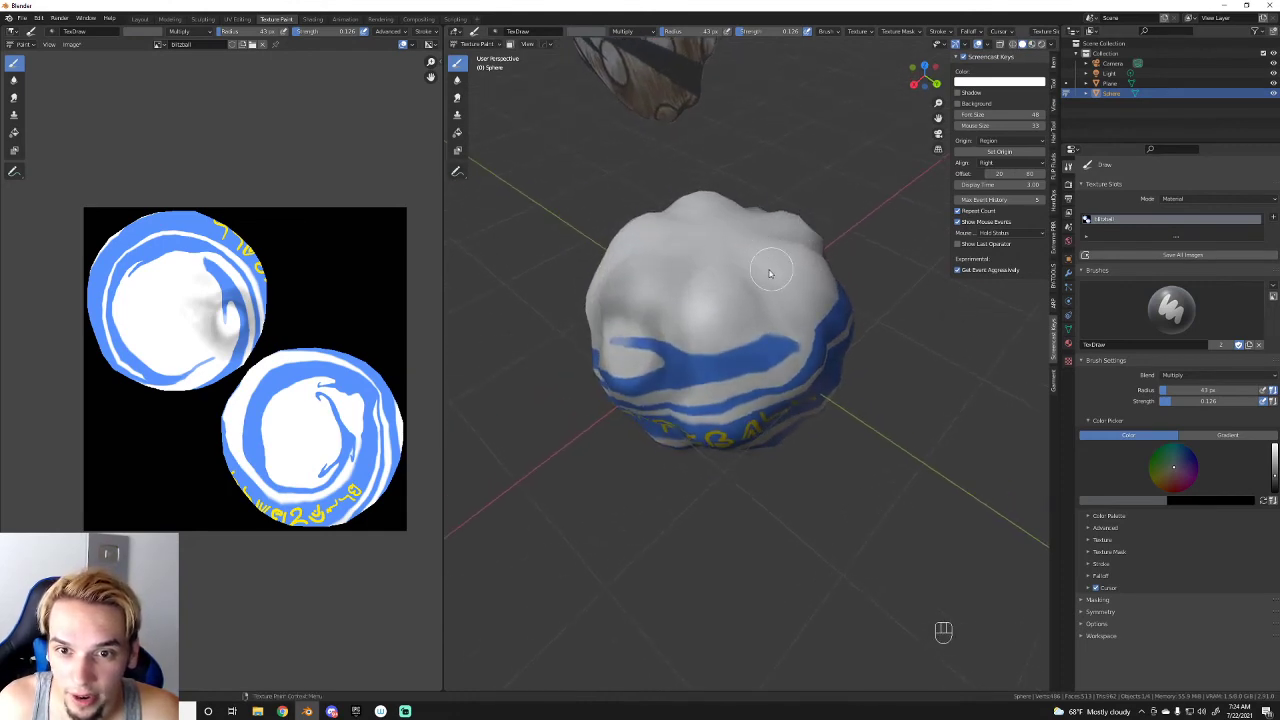
drag(758, 280, 763, 340)
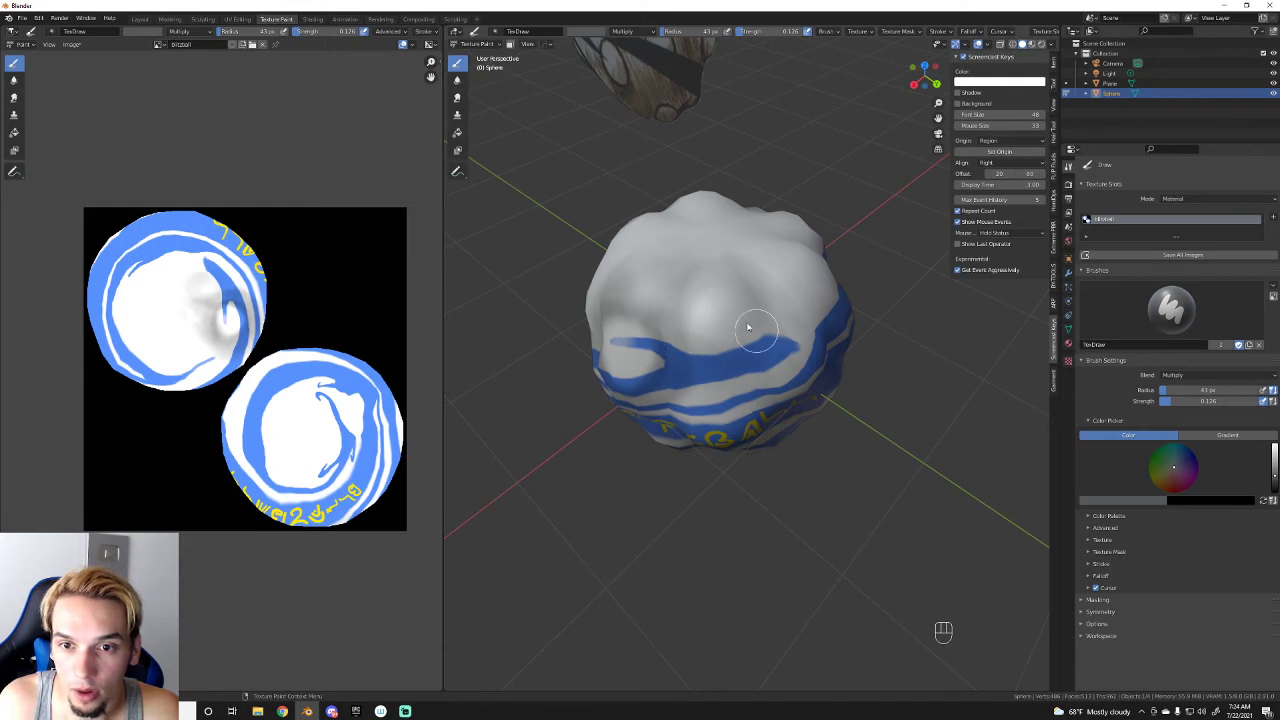
drag(686, 356, 791, 297)
drag(795, 294, 701, 298)
drag(793, 286, 754, 273)
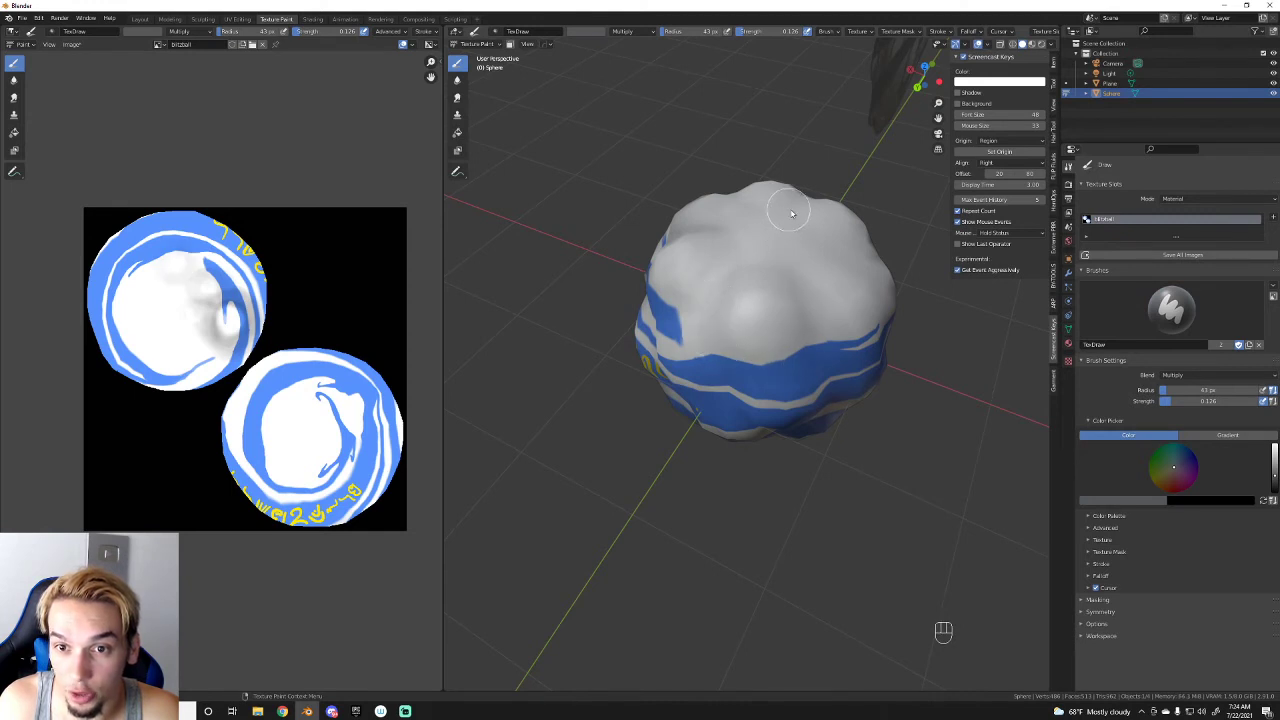
drag(788, 214, 818, 246)
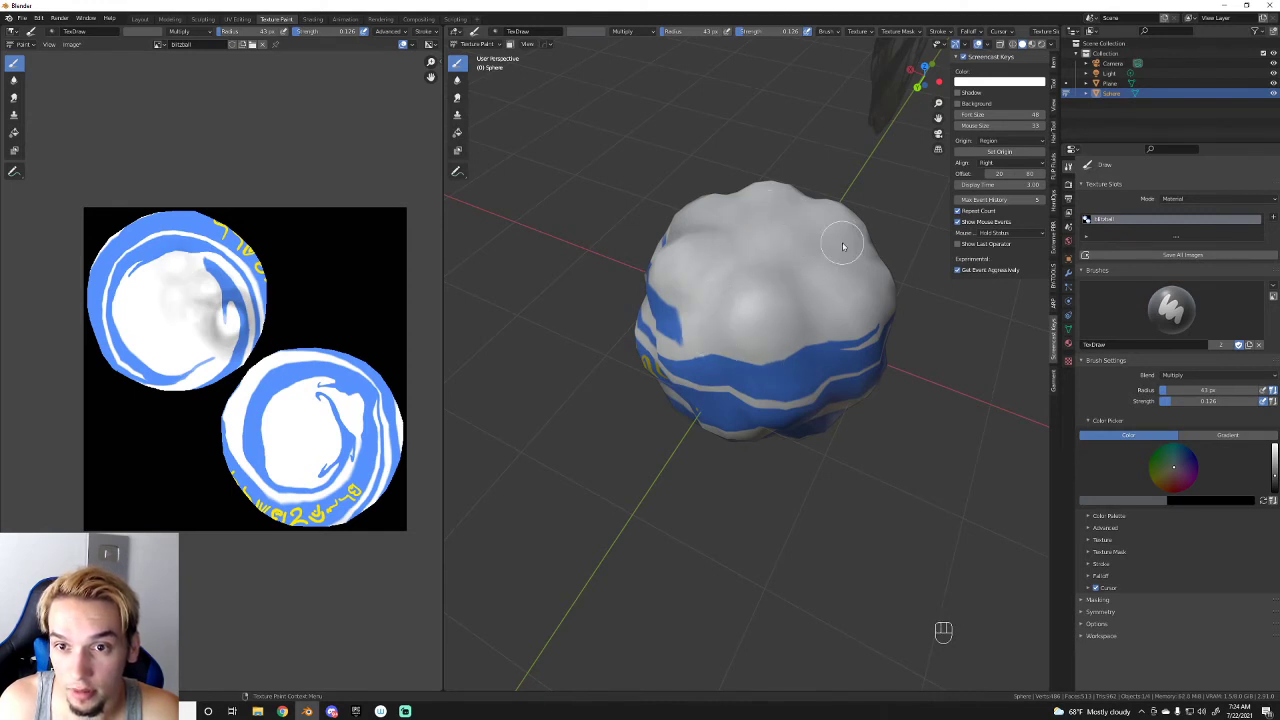
drag(845, 245, 775, 233)
click(775, 233)
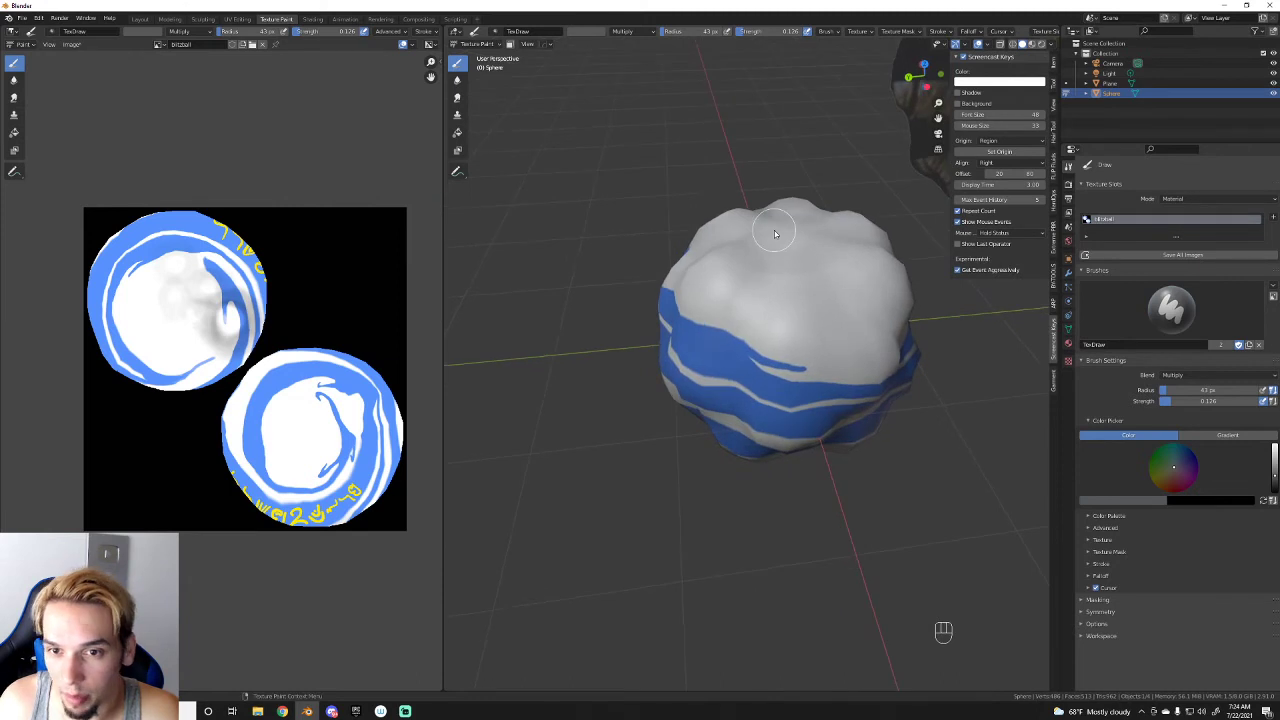
Step: Shade between the lumps along the blue-and-white striped side of the sphere
drag(805, 300, 812, 285)
drag(831, 340, 812, 311)
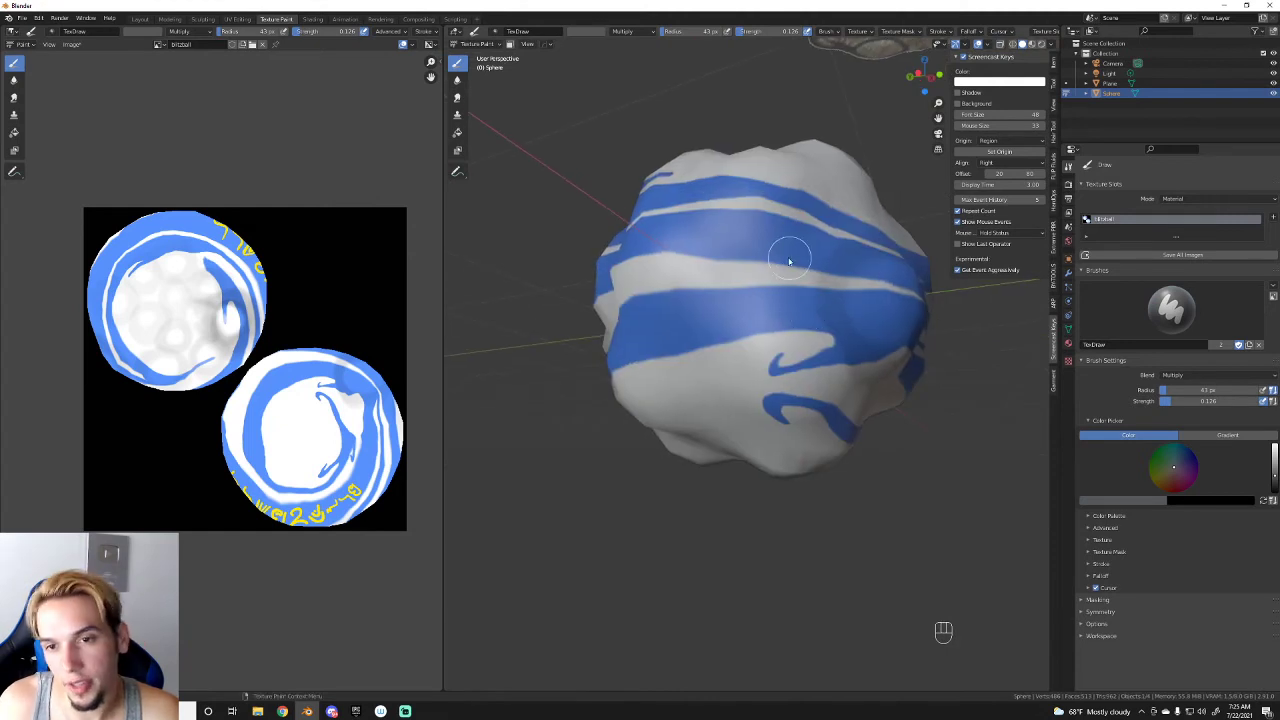
drag(818, 322, 811, 295)
drag(838, 333, 836, 302)
drag(821, 258, 855, 277)
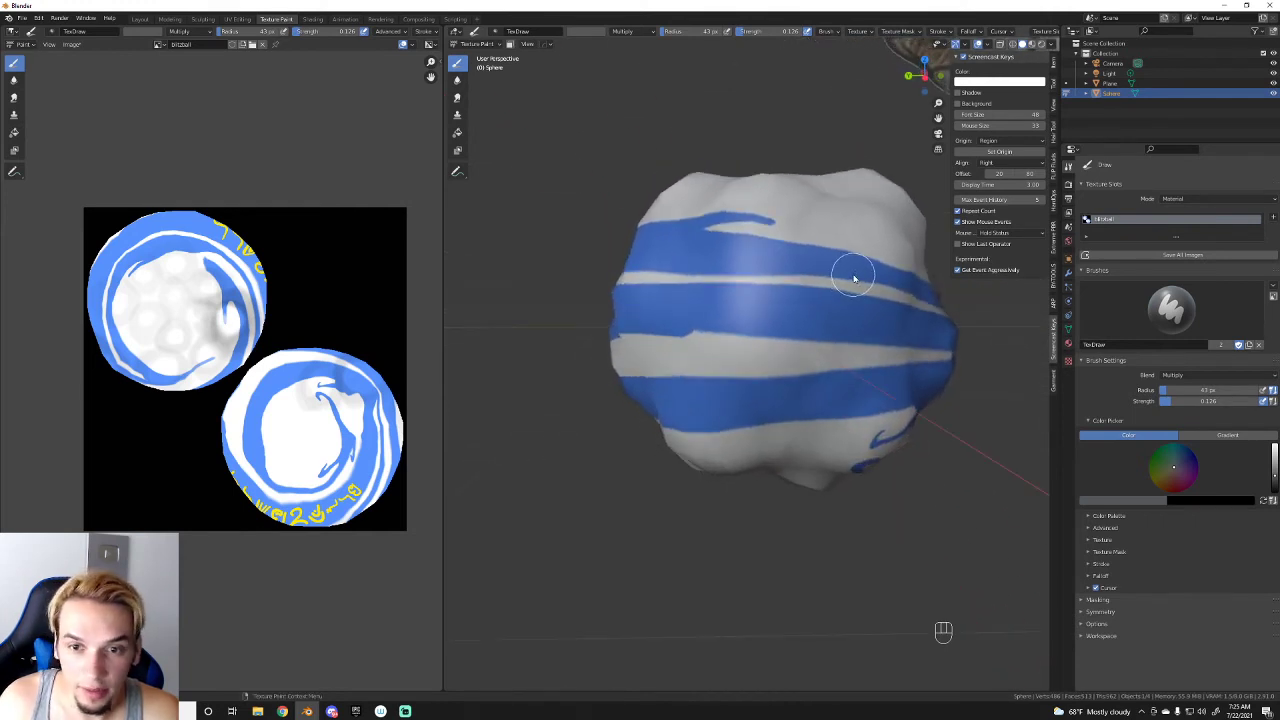
drag(775, 297, 797, 294)
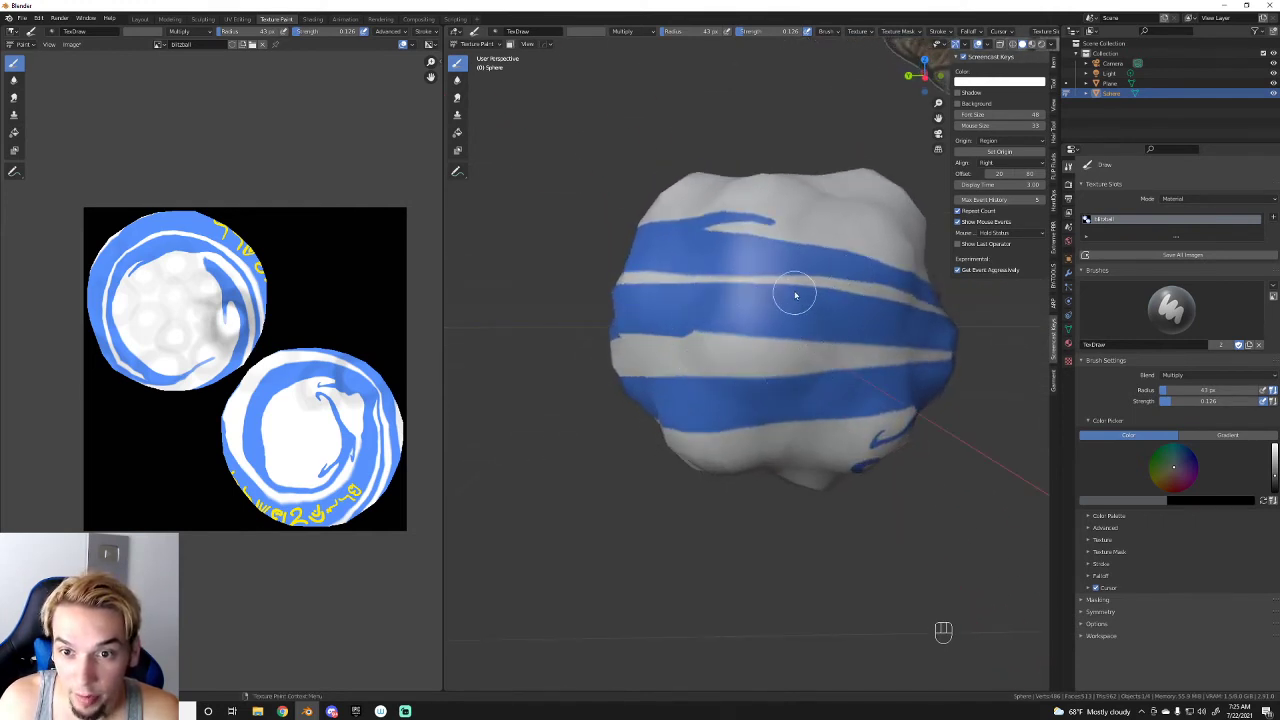
drag(823, 325, 758, 268)
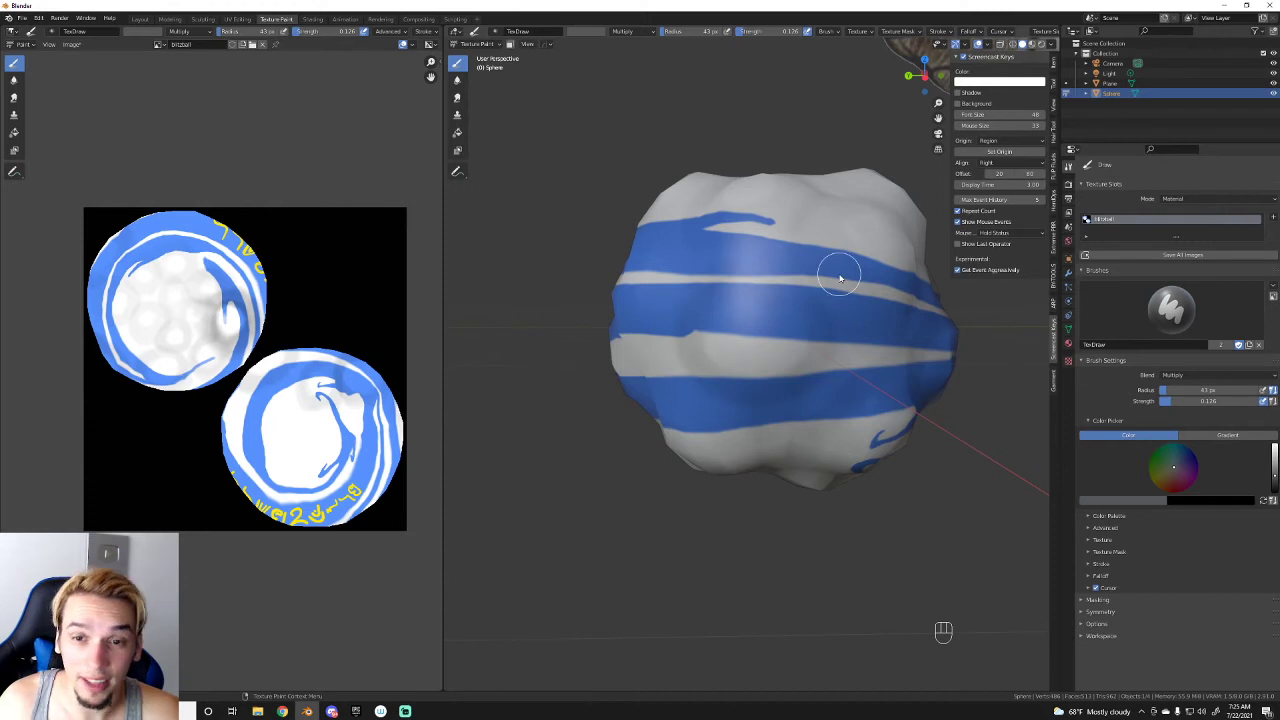
drag(779, 303, 821, 312)
Step: Paint shadows onto the lumps of another striped side of the sphere
middle_click(829, 311)
drag(849, 313, 781, 285)
drag(781, 285, 780, 292)
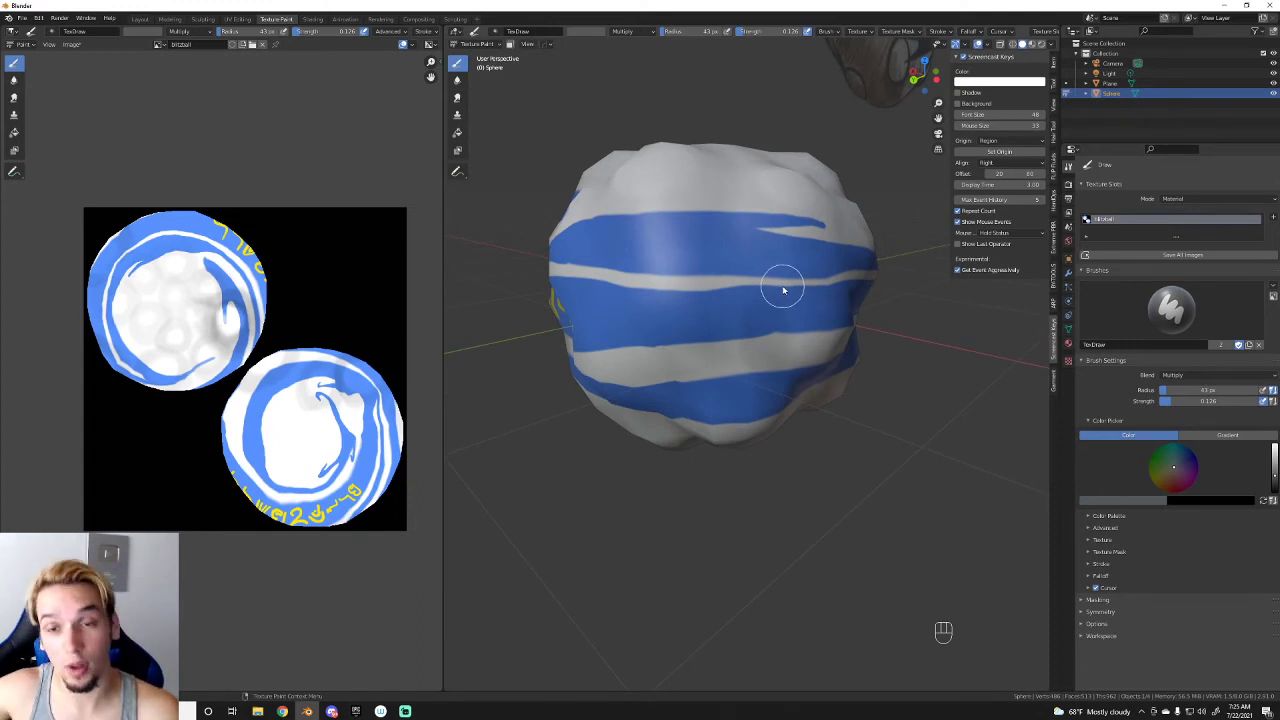
drag(728, 275, 733, 340)
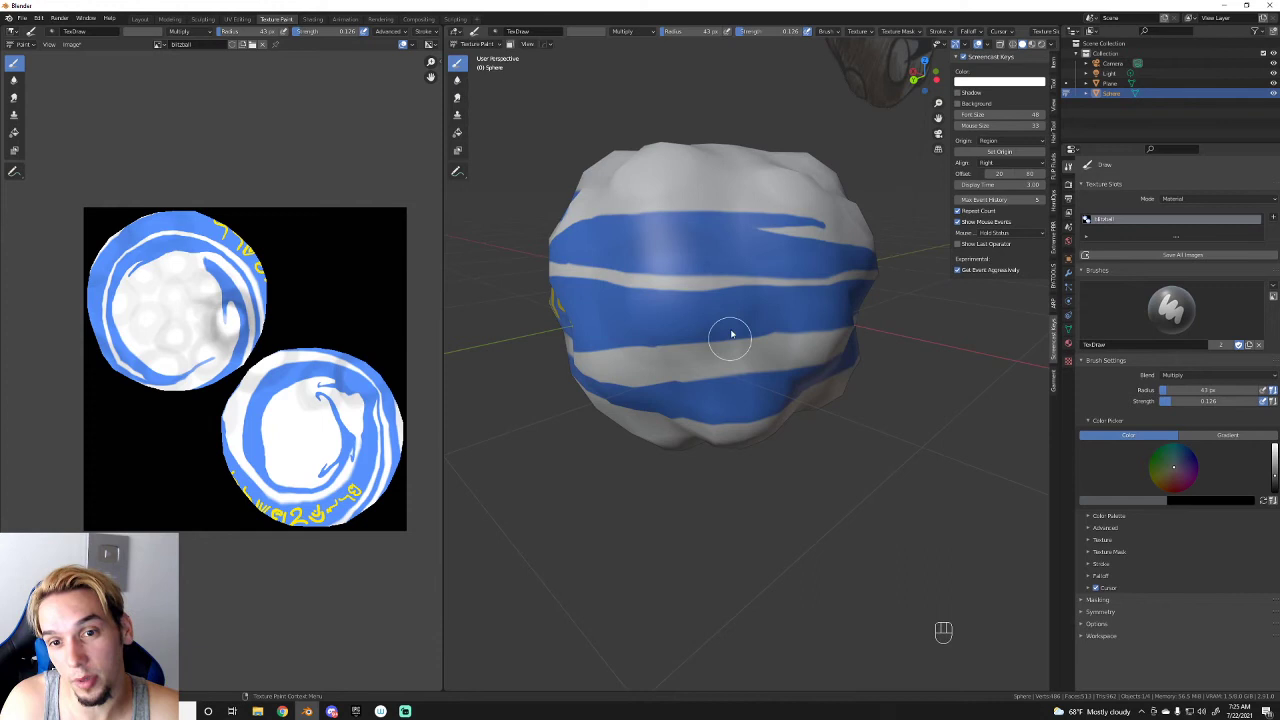
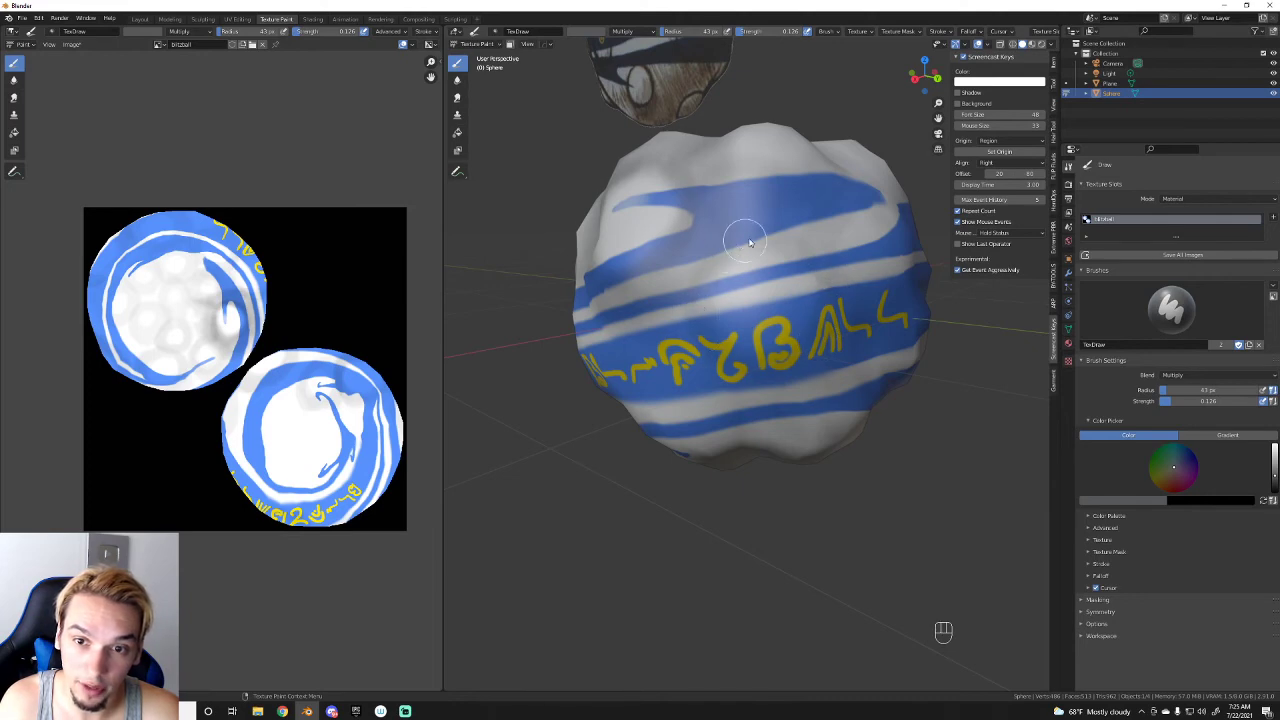
Step: Paint Multiply shadows over the lumps along the upper blue and white stripes
drag(724, 262, 808, 237)
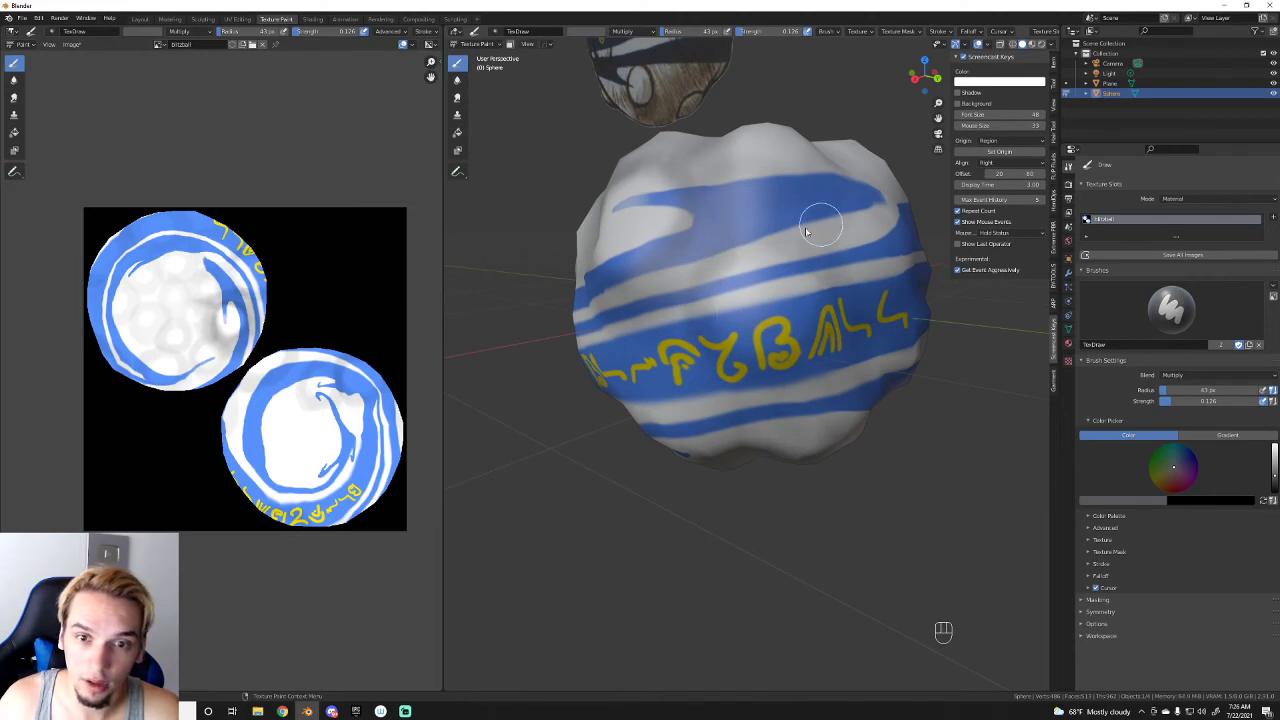
drag(761, 260, 833, 245)
drag(838, 251, 743, 258)
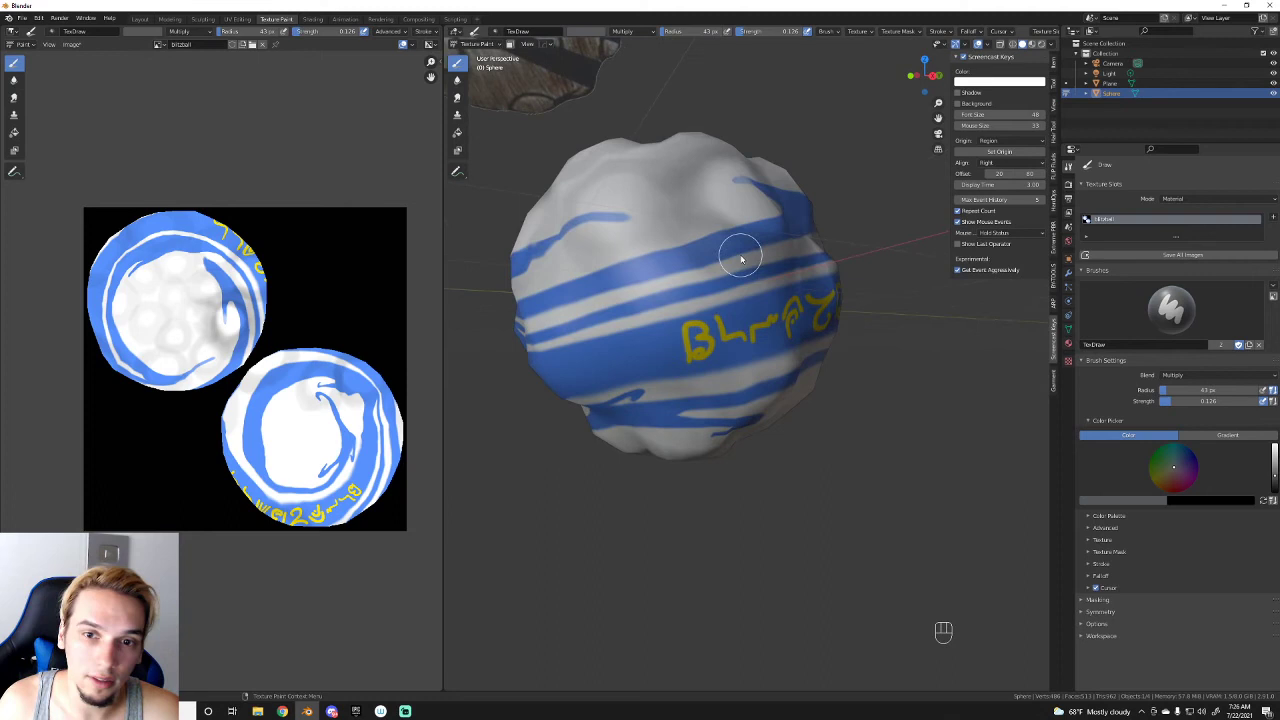
drag(690, 260, 705, 264)
drag(723, 287, 676, 256)
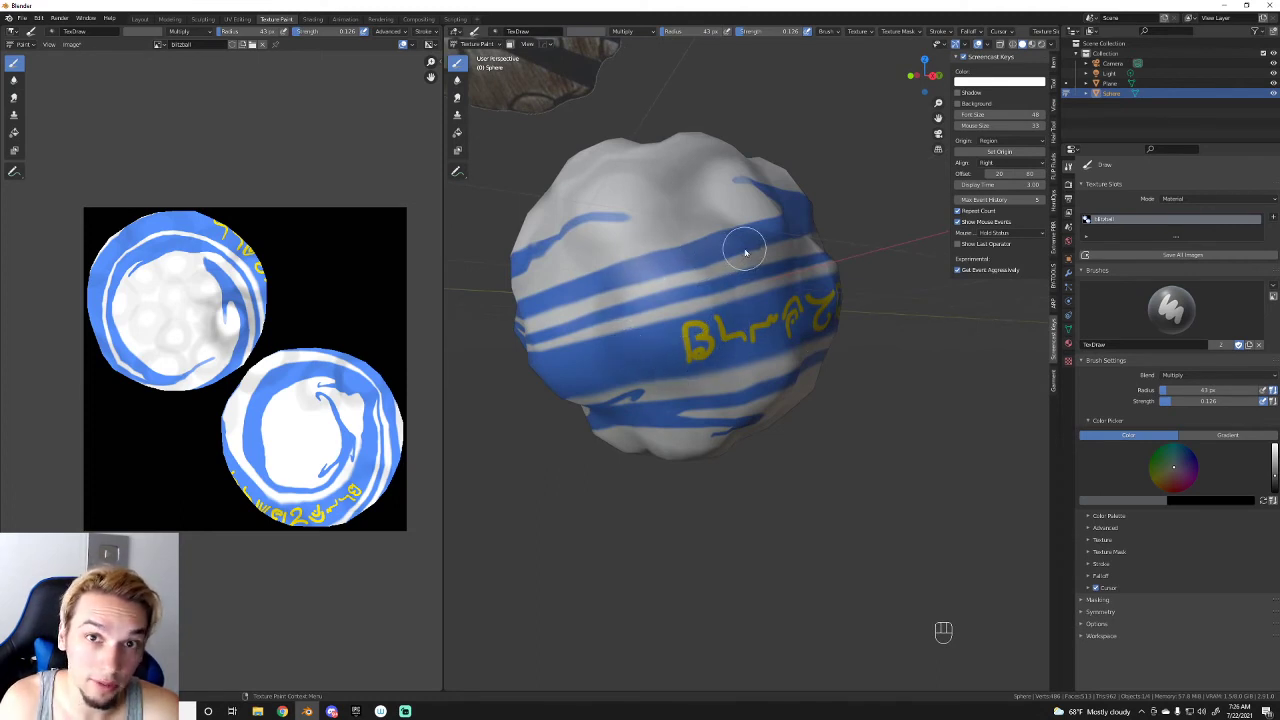
Step: Shade the lumps on the sphere's underside and along the bottom stripe band
middle_click(790, 268)
drag(787, 256, 789, 240)
drag(783, 249, 746, 298)
drag(725, 253, 734, 244)
drag(756, 272, 729, 269)
drag(775, 268, 691, 282)
Step: Deepen soft shadows in the lumps around and below the yellow lettering
middle_click(692, 278)
drag(827, 280, 813, 257)
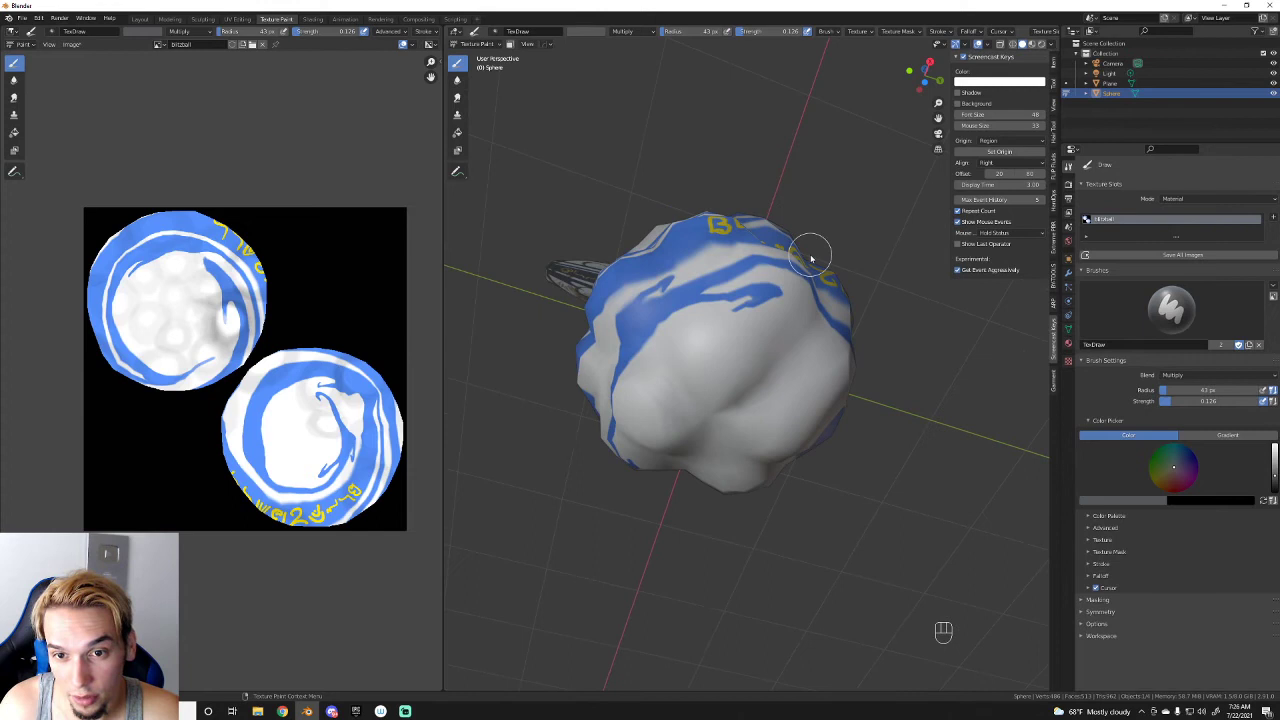
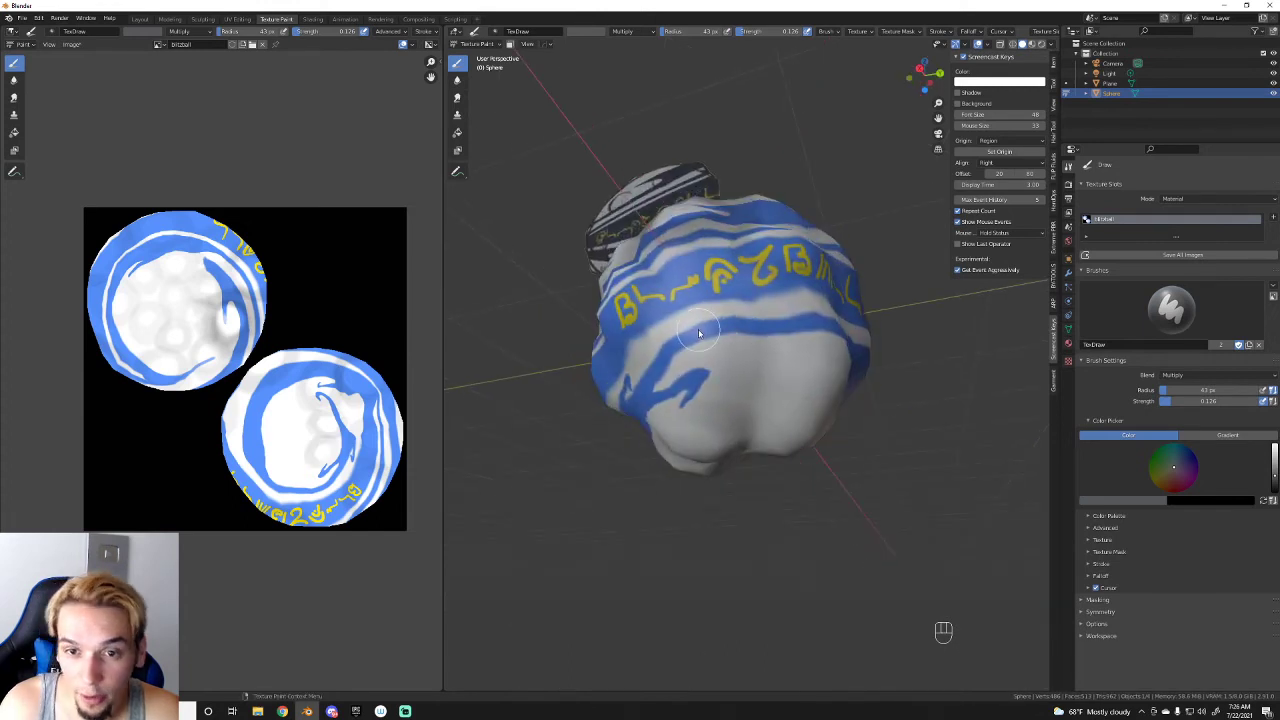
drag(690, 298, 724, 290)
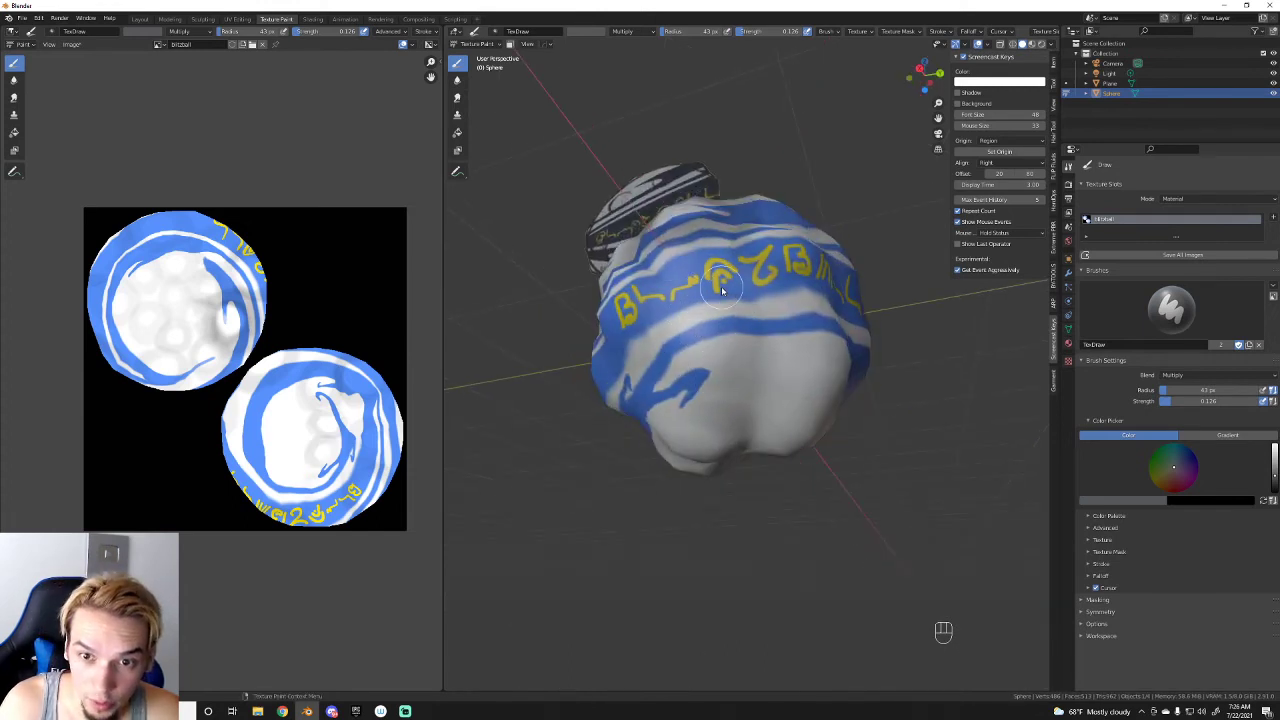
drag(742, 317, 713, 286)
drag(725, 296, 673, 309)
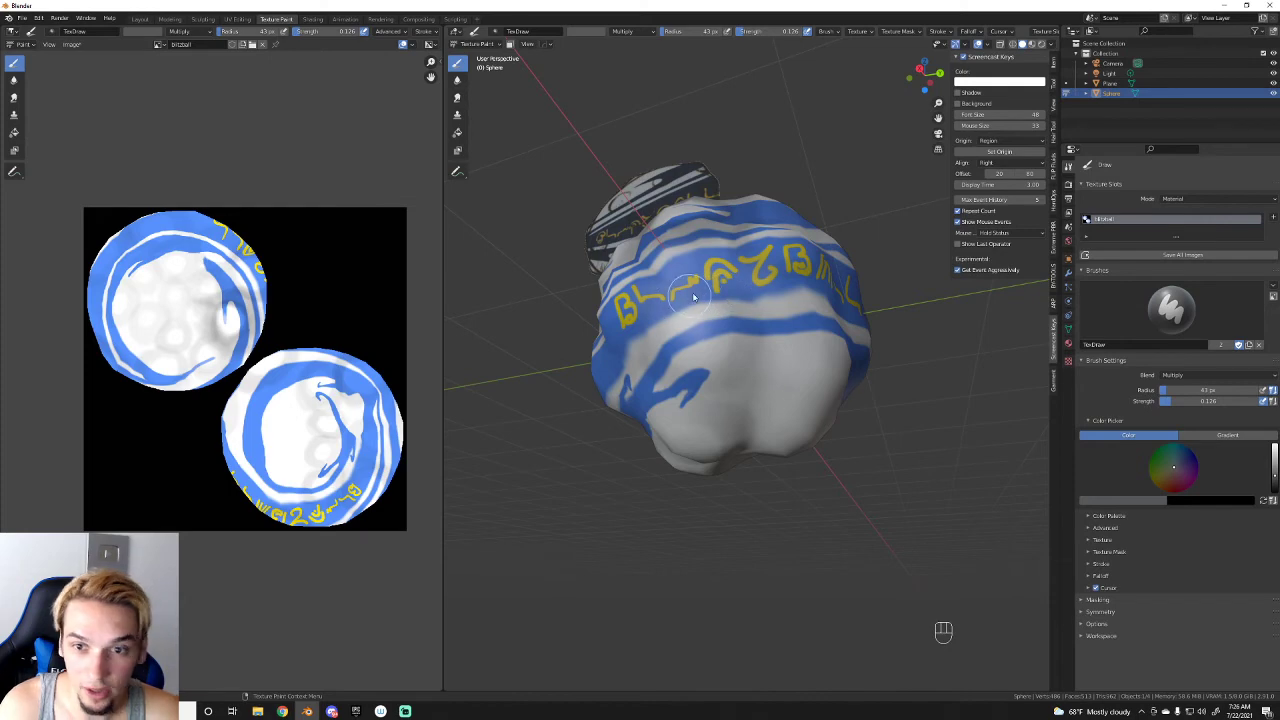
drag(676, 268, 658, 287)
drag(807, 295, 745, 294)
Step: Shadow the bottom crevices, then the remaining lumps on the far side near the top
middle_click(749, 297)
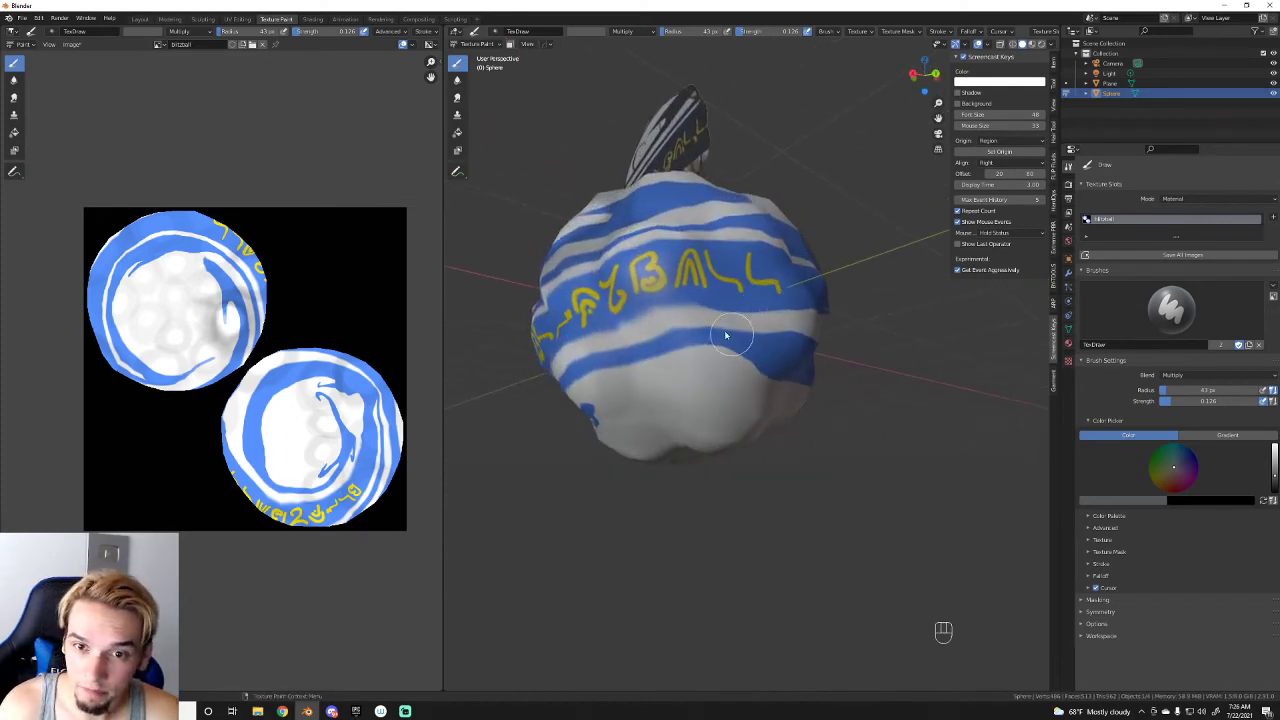
drag(710, 312, 759, 330)
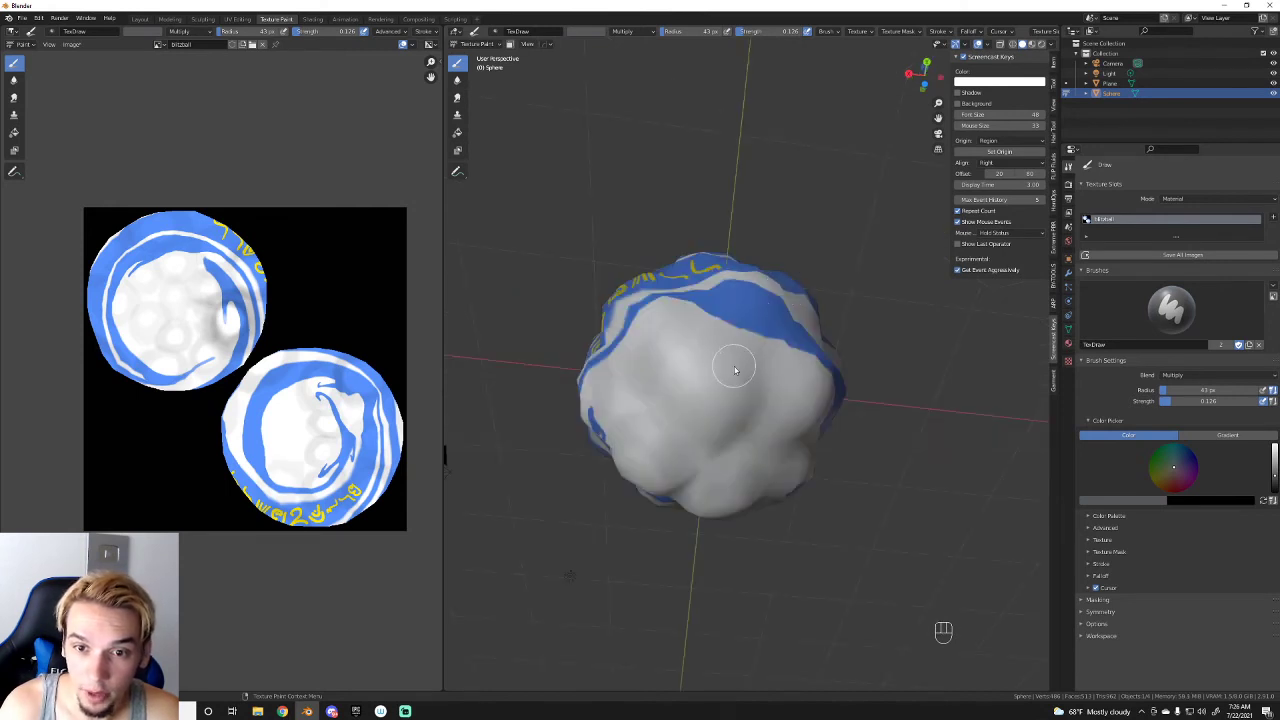
drag(736, 346, 720, 339)
drag(753, 358, 681, 318)
drag(687, 304, 603, 321)
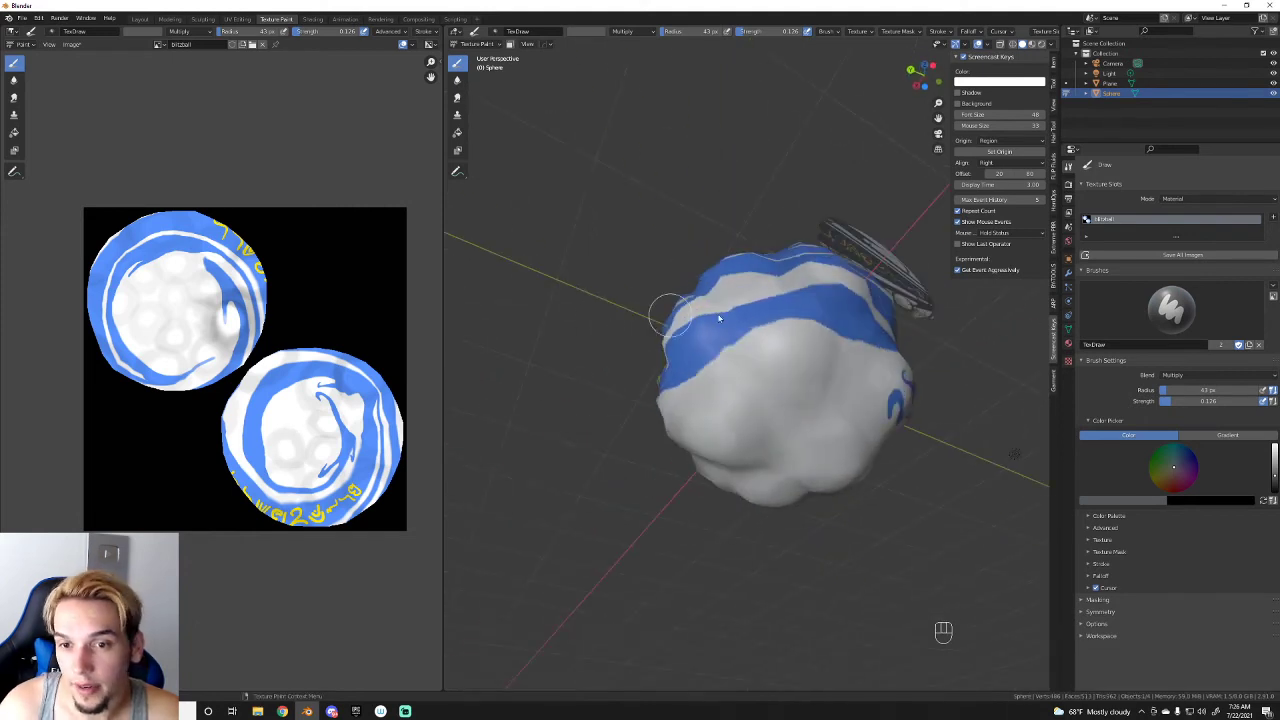
drag(818, 298, 812, 390)
drag(812, 390, 871, 386)
drag(885, 380, 1056, 375)
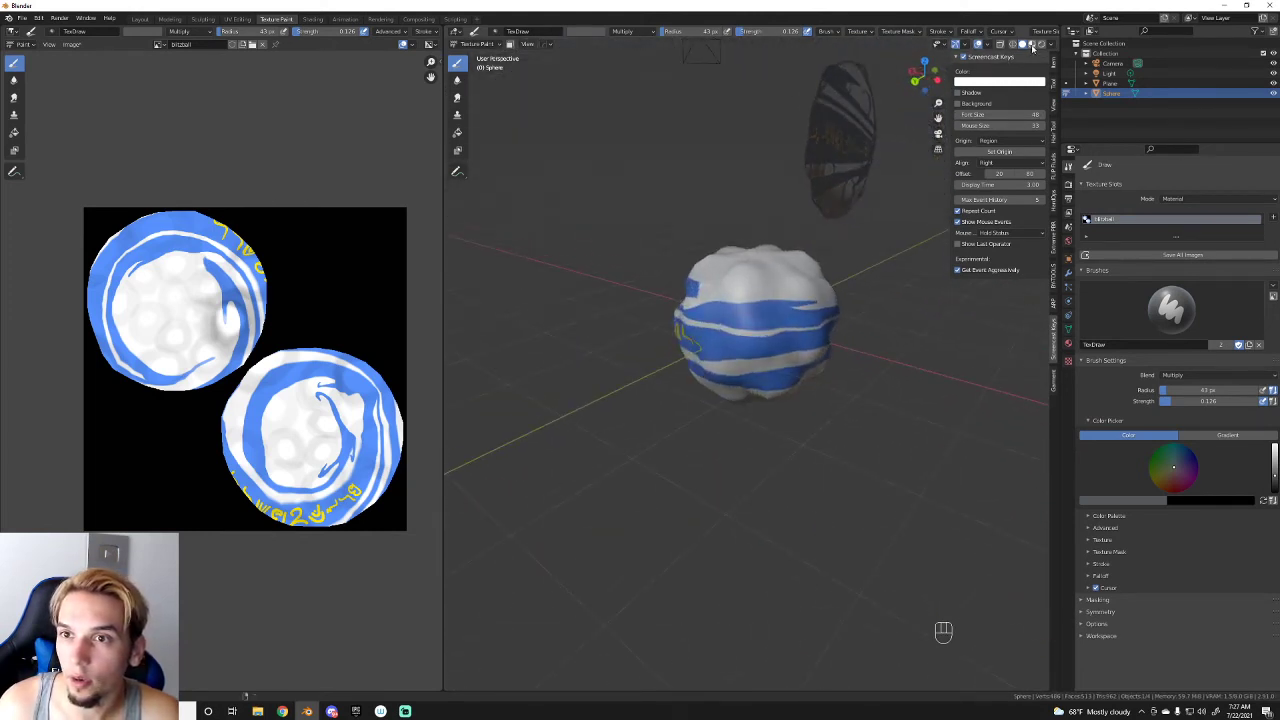
Step: Shrink the brush to about 30 px and dab small shadows into the dimples between the side lumps
click(1035, 48)
drag(824, 312, 791, 311)
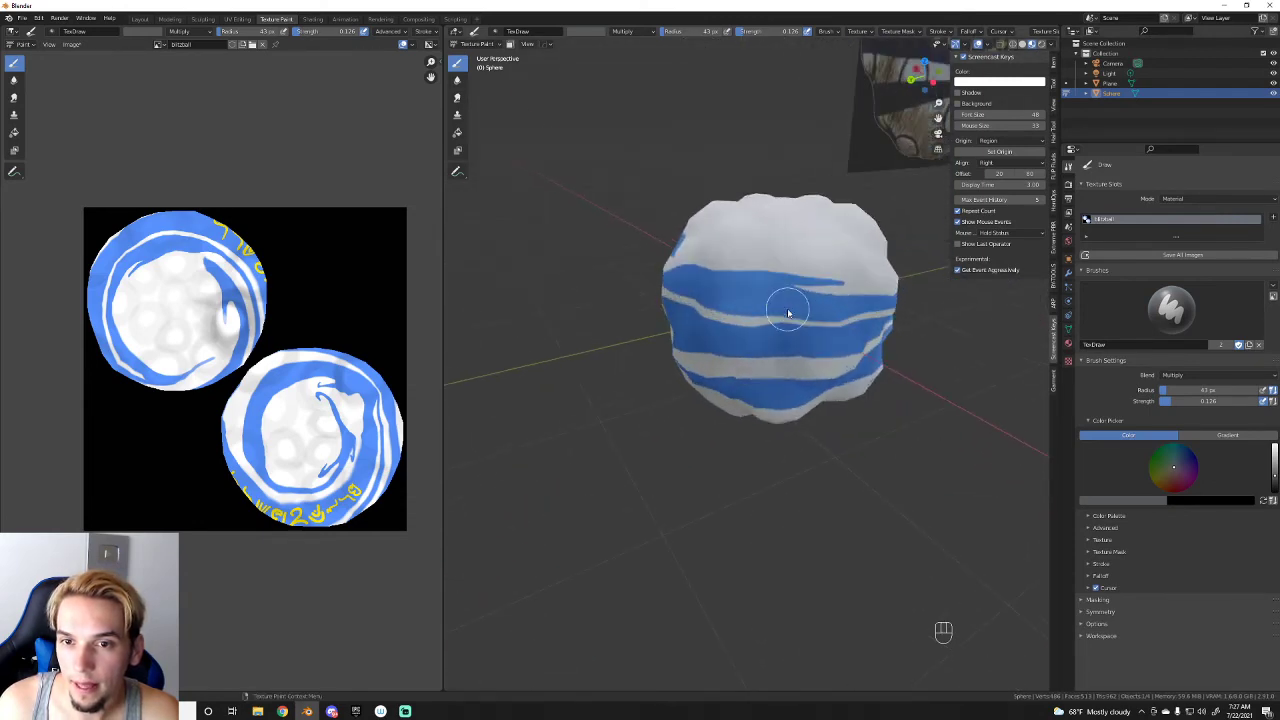
drag(715, 315, 689, 384)
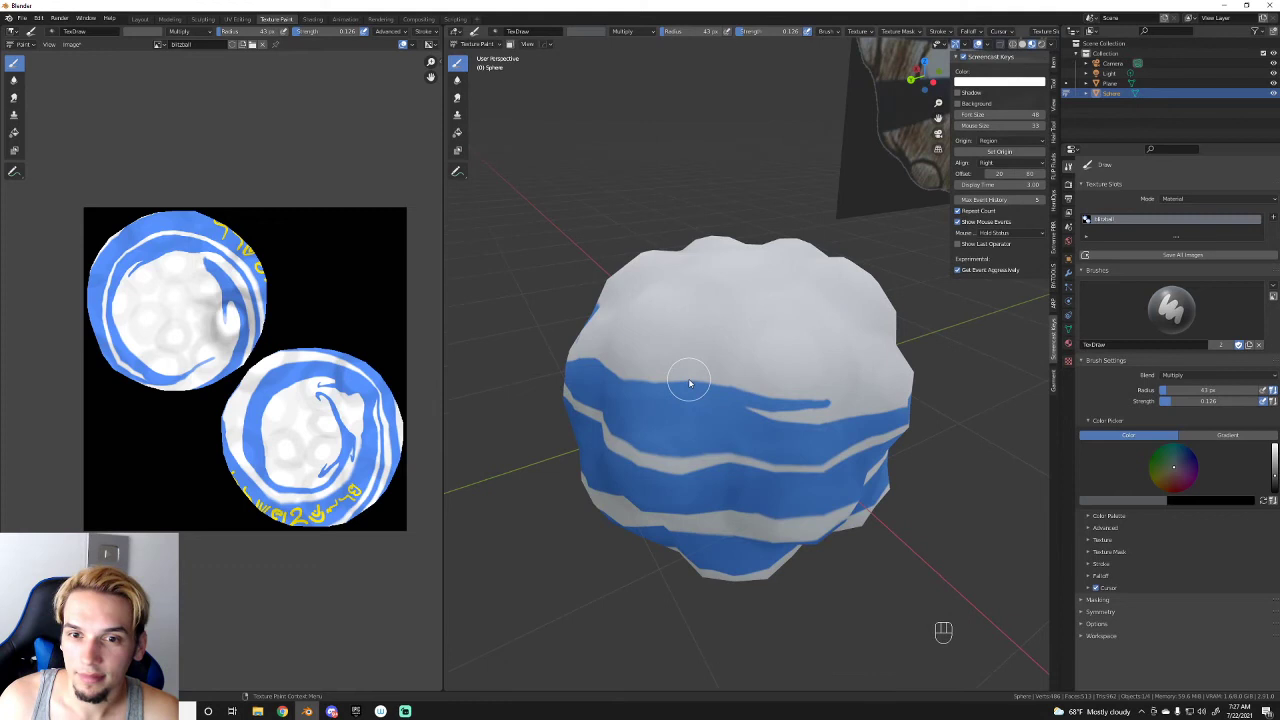
key([)
key([)
key([)
drag(768, 318, 745, 332)
drag(745, 326, 752, 350)
drag(733, 335, 757, 367)
drag(733, 342, 755, 376)
drag(724, 377, 743, 408)
drag(725, 379, 761, 419)
click(737, 416)
drag(729, 412, 765, 416)
click(745, 421)
click(759, 421)
Step: Fill the crevices and lump borders around the top lumps with fine shadow strokes
drag(803, 403, 803, 402)
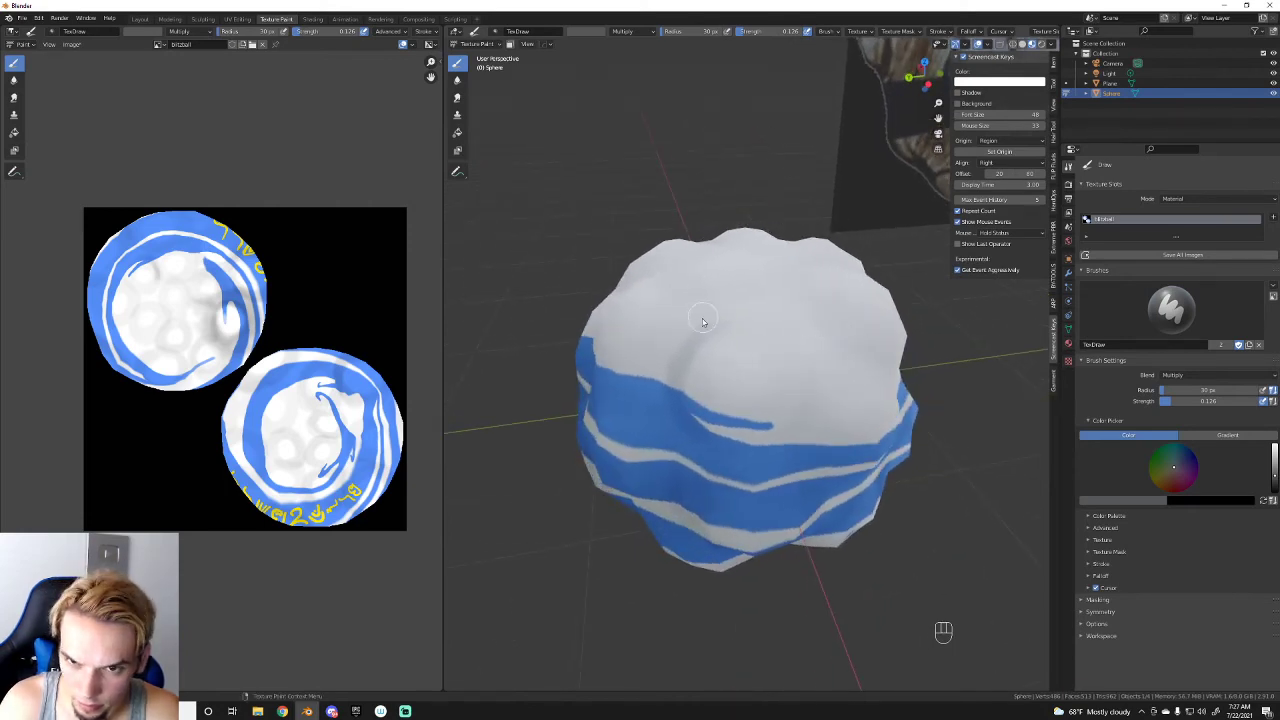
drag(728, 323, 755, 323)
click(748, 328)
drag(732, 324, 748, 338)
click(744, 320)
drag(745, 322, 757, 338)
drag(762, 322, 787, 350)
drag(802, 359, 801, 392)
drag(805, 382, 780, 438)
drag(795, 431, 750, 440)
drag(763, 442, 740, 432)
drag(753, 448, 712, 423)
drag(723, 445, 692, 408)
drag(697, 429, 749, 442)
drag(719, 444, 682, 347)
drag(713, 330, 679, 404)
Step: Enlarge the brush again and dab shadows along the lump edges on the left of this face
key(])
key(])
key(])
key(])
drag(720, 314, 699, 338)
click(703, 322)
key(])
drag(710, 316, 681, 352)
click(681, 342)
click(667, 372)
drag(660, 391, 682, 402)
Step: Sweep broader shadow strokes around every lump and crevice across this white island
click(751, 308)
drag(747, 316, 761, 332)
drag(769, 314, 785, 360)
drag(811, 362, 805, 402)
drag(811, 417, 772, 437)
drag(723, 454, 704, 414)
drag(703, 441, 678, 377)
drag(677, 393, 733, 430)
drag(686, 432, 749, 435)
drag(727, 455, 796, 430)
drag(777, 452, 779, 429)
drag(793, 444, 802, 387)
drag(821, 408, 790, 336)
drag(808, 342, 727, 314)
drag(723, 318, 771, 327)
drag(777, 316, 804, 368)
drag(815, 365, 810, 392)
drag(813, 432, 746, 465)
drag(723, 461, 723, 309)
drag(730, 315, 768, 326)
drag(753, 318, 693, 415)
Step: Shrink the brush once more and add the last fine shadows between the central lumps
key([)
key([)
key([)
key([)
drag(707, 340, 691, 378)
drag(703, 354, 709, 396)
drag(692, 380, 727, 413)
drag(702, 423, 745, 426)
drag(785, 352, 786, 402)
drag(796, 396, 776, 405)
click(777, 440)
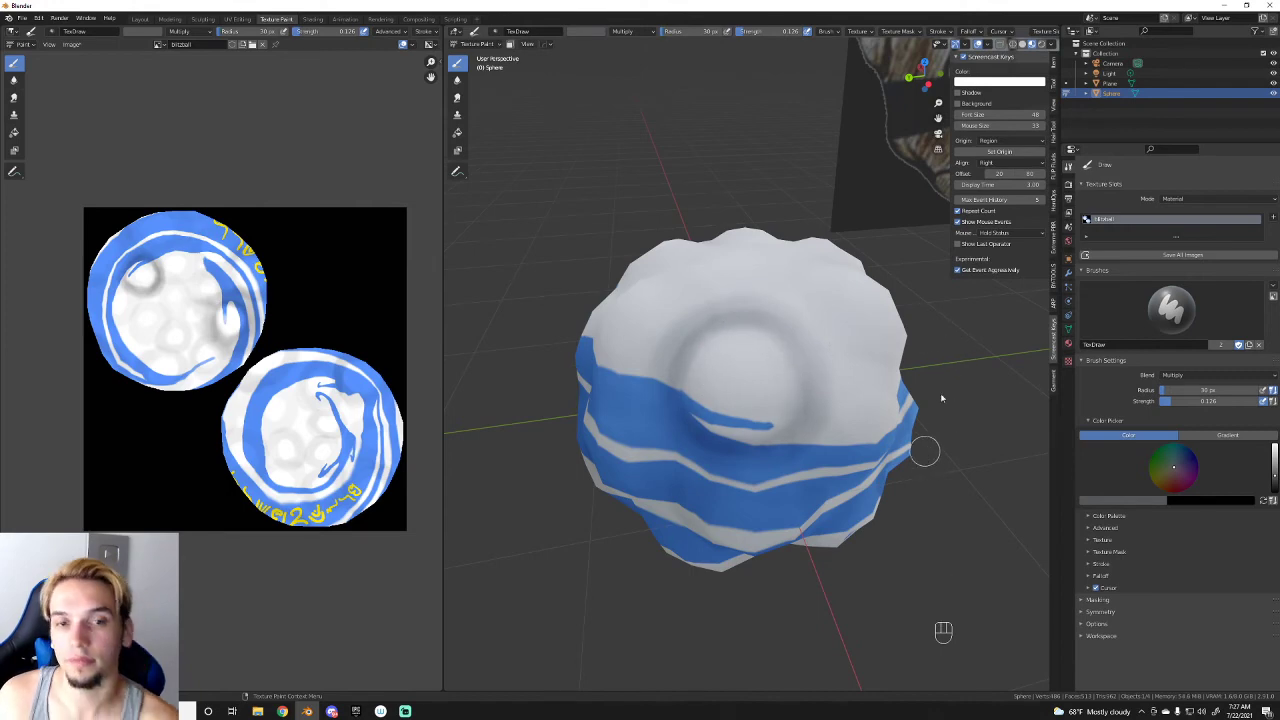
Step: Orbit around the sphere to check the finished lump shading from below and the side
drag(893, 368, 861, 348)
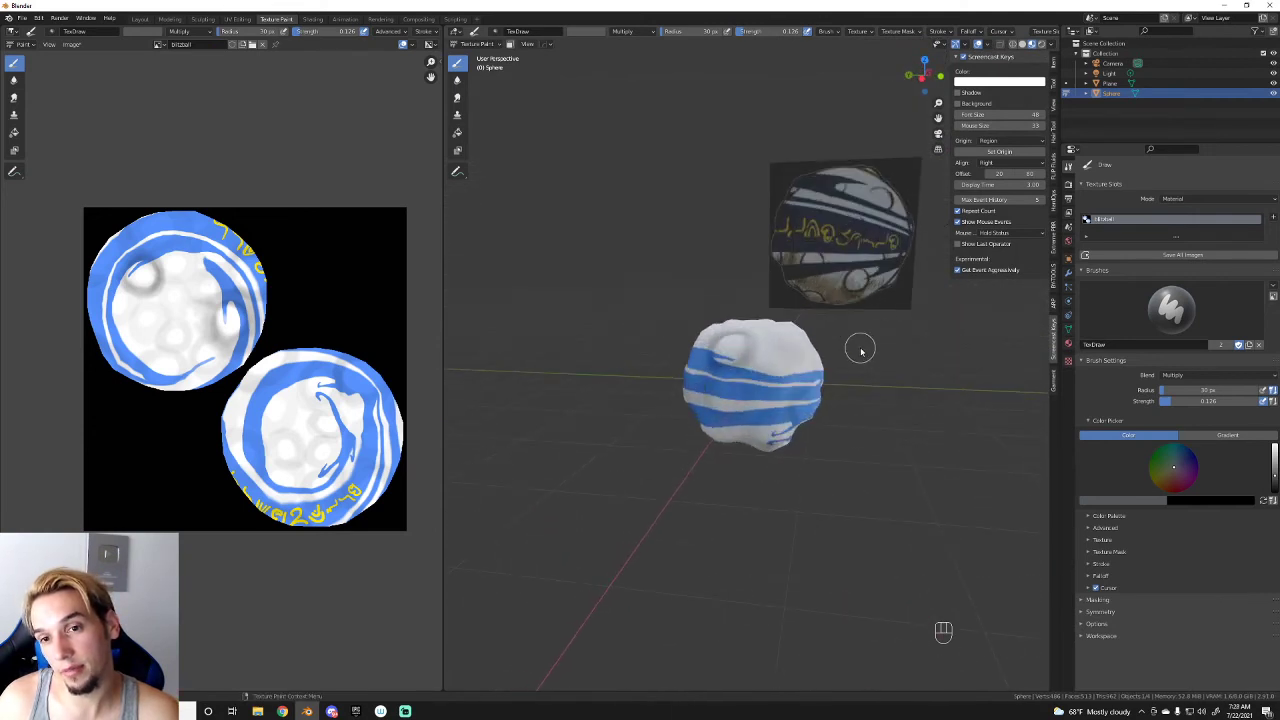
drag(787, 349, 805, 361)
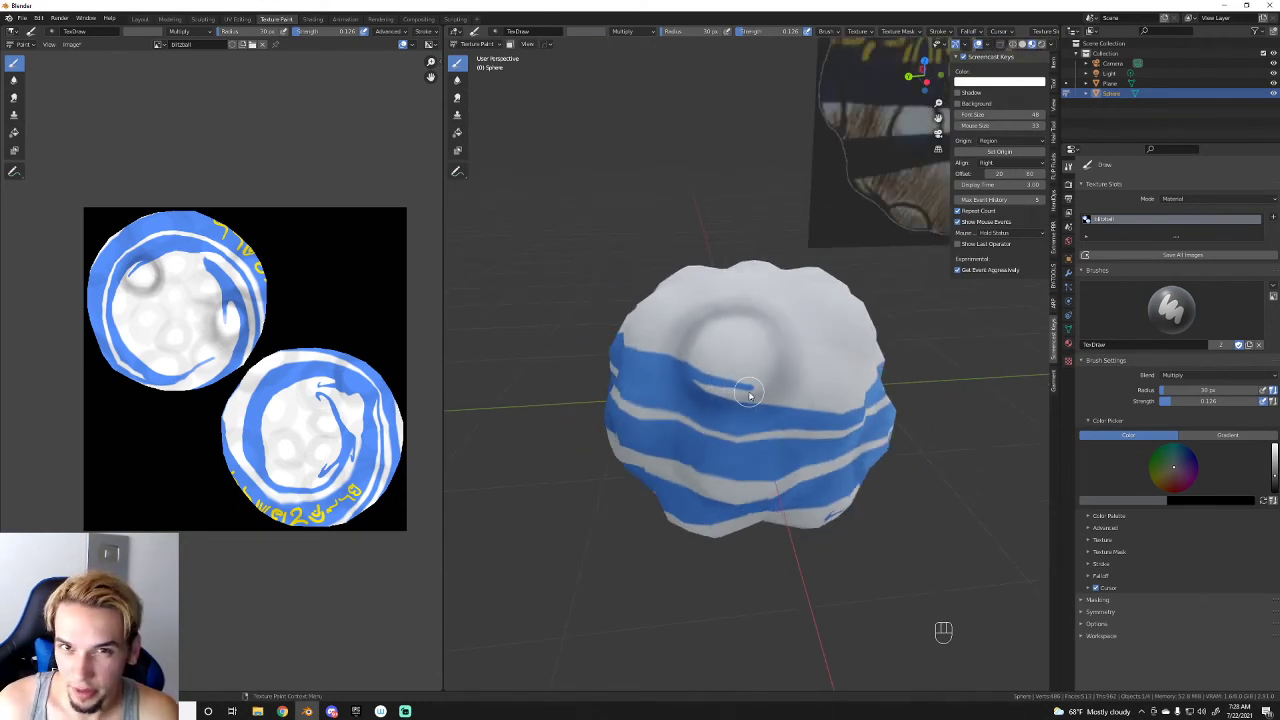
drag(789, 385, 855, 398)
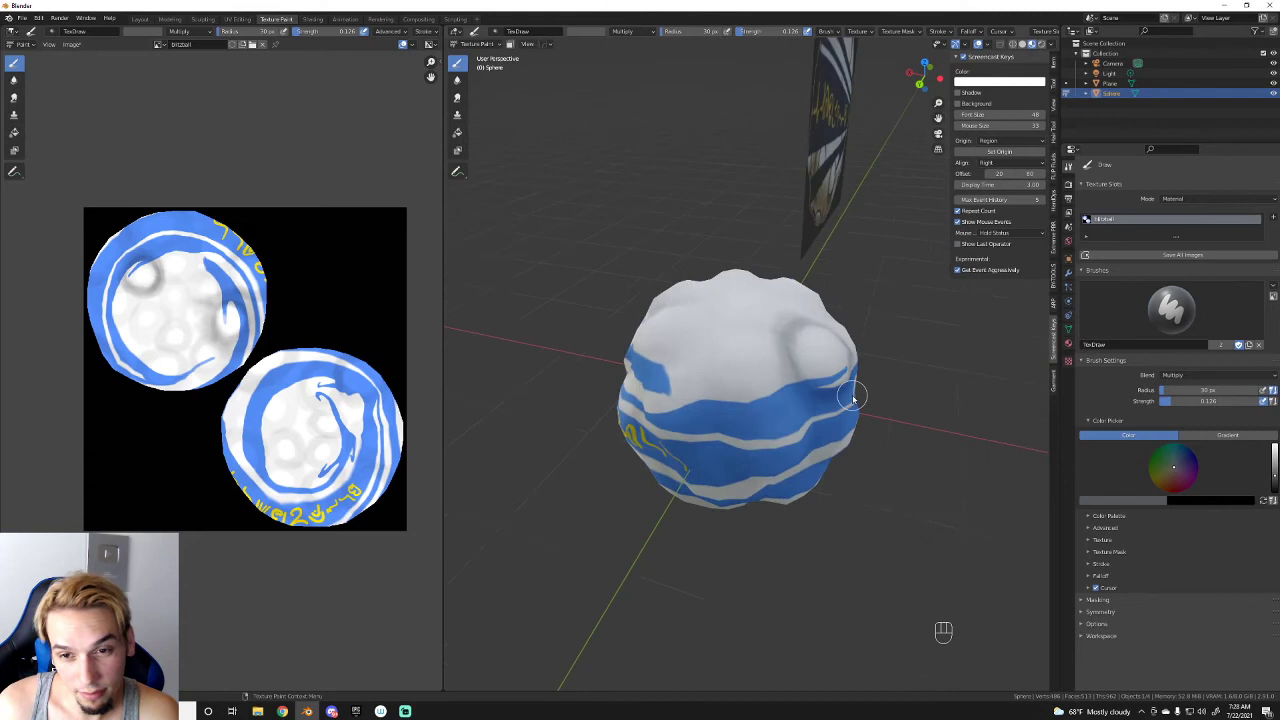
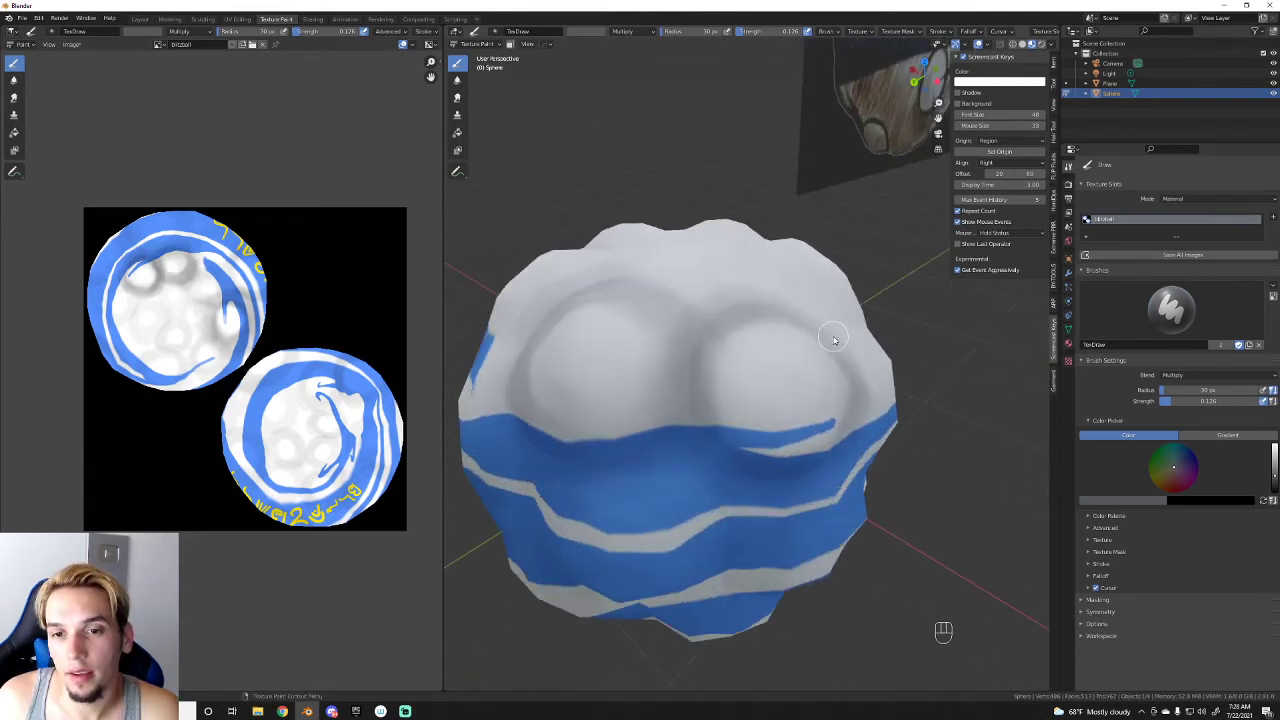
Step: Shrink the multiply shadow brush radius down in several steps for fine crevice work
key([)
key([)
key([)
key([)
key([)
key([)
key([)
key([)
key([)
Step: Paint soft shadow strokes and dabs into the crevices between the lumps along one side
drag(743, 326, 735, 333)
drag(741, 323, 734, 334)
click(728, 334)
drag(734, 330, 732, 344)
drag(732, 329, 727, 353)
drag(722, 344, 720, 370)
click(716, 366)
drag(714, 372, 718, 394)
click(713, 380)
drag(715, 380, 724, 419)
click(715, 409)
click(716, 412)
drag(719, 351, 740, 437)
drag(727, 432, 745, 437)
drag(719, 400, 749, 441)
drag(713, 405, 753, 444)
click(754, 449)
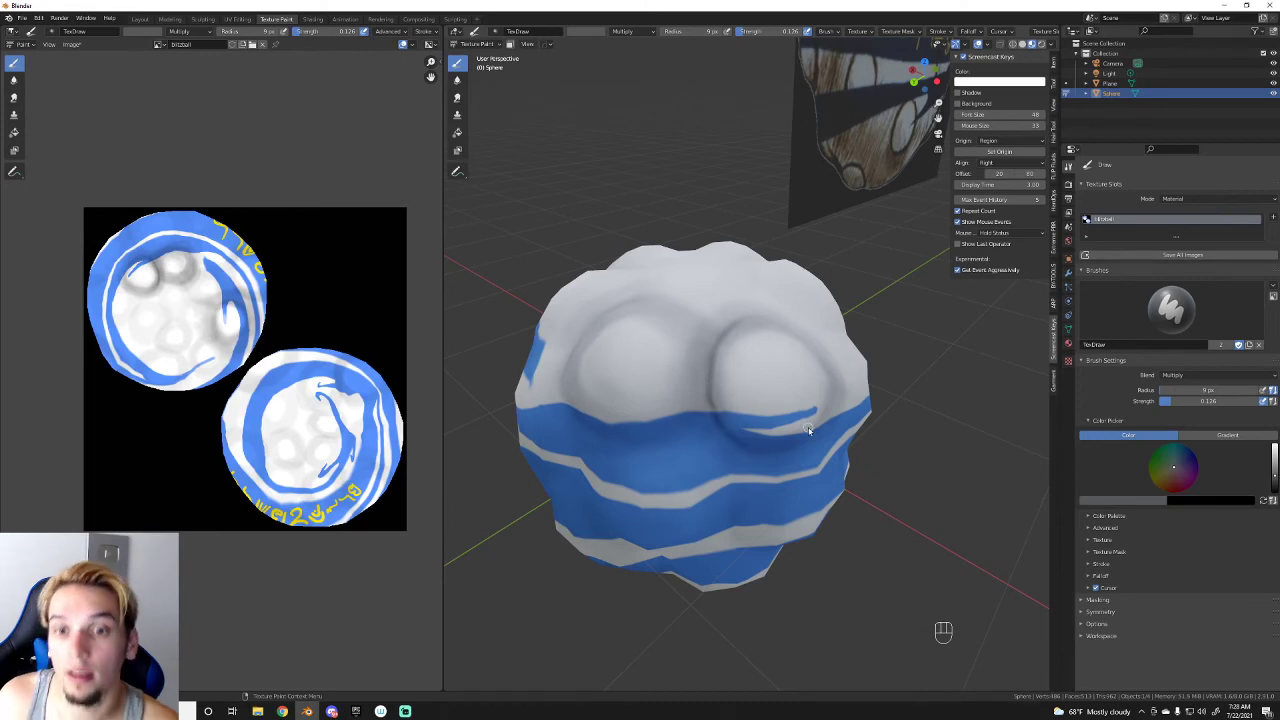
drag(810, 430, 791, 423)
Step: Undo the last batch of shadow strokes that came out too heavy
key(ctrl+z)
key(ctrl+z)
key(ctrl+z)
key(ctrl+z)
key(ctrl+z)
key(ctrl+z)
key(ctrl+z)
key(ctrl+z)
key(ctrl+z)
key(ctrl+z)
Step: Repaint the shadows along that lump edge with lighter dabs and short strokes
click(796, 415)
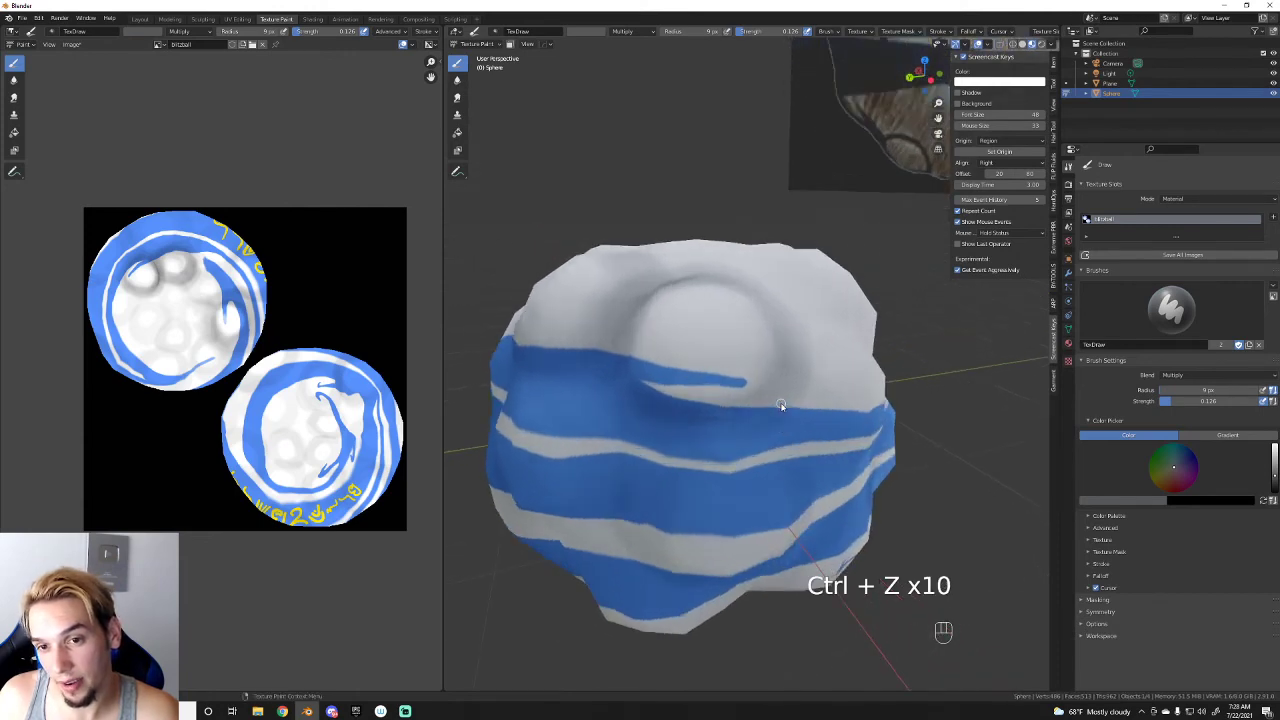
click(795, 367)
click(785, 384)
click(787, 377)
click(783, 391)
click(771, 410)
click(763, 417)
click(748, 424)
drag(745, 423, 737, 422)
double_click(728, 428)
drag(714, 428, 749, 412)
drag(725, 429, 765, 402)
drag(757, 418, 777, 393)
drag(772, 405, 795, 366)
click(790, 375)
drag(791, 378, 757, 417)
drag(731, 426, 697, 429)
drag(796, 300, 857, 318)
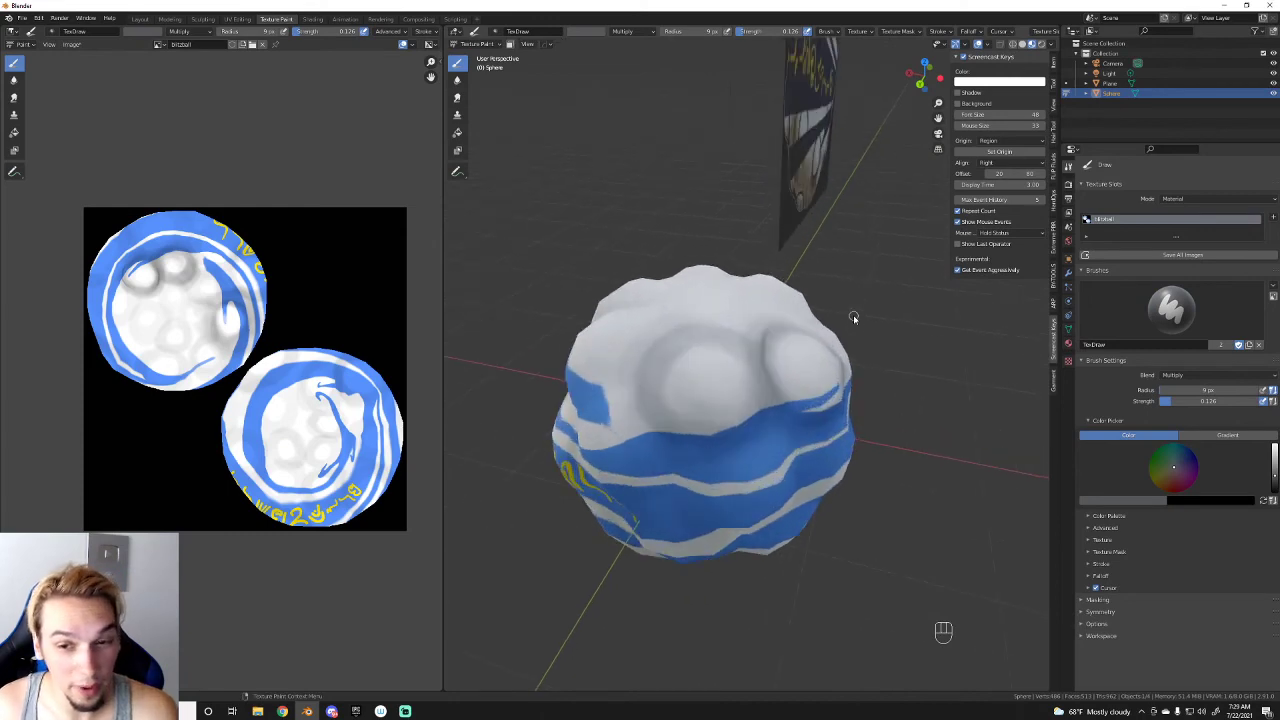
Step: Shade the lower lumps and stripes with more multiply strokes, orbiting to check the result
click(672, 339)
click(673, 334)
drag(683, 458, 713, 458)
drag(701, 464, 723, 454)
drag(703, 466, 728, 458)
drag(707, 462, 729, 456)
drag(733, 460, 761, 429)
click(763, 429)
drag(764, 428, 747, 451)
drag(752, 447, 718, 463)
drag(719, 463, 692, 457)
drag(705, 464, 773, 406)
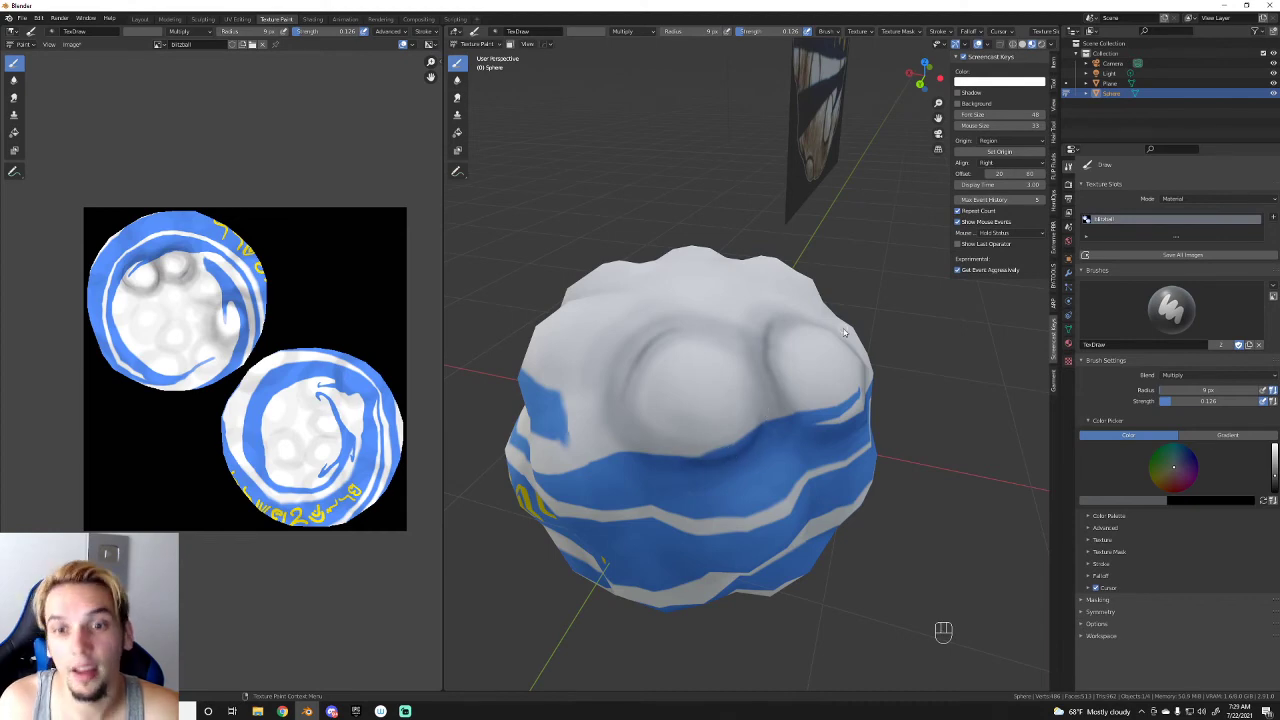
drag(852, 336, 829, 324)
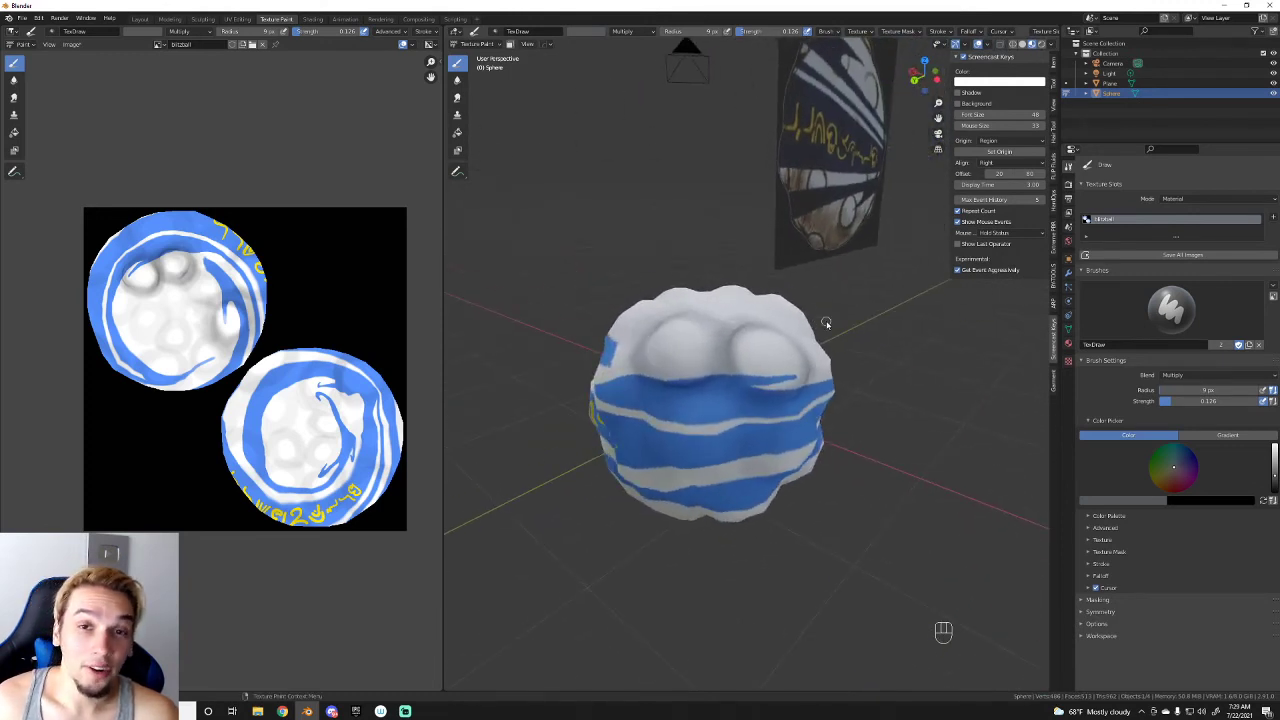
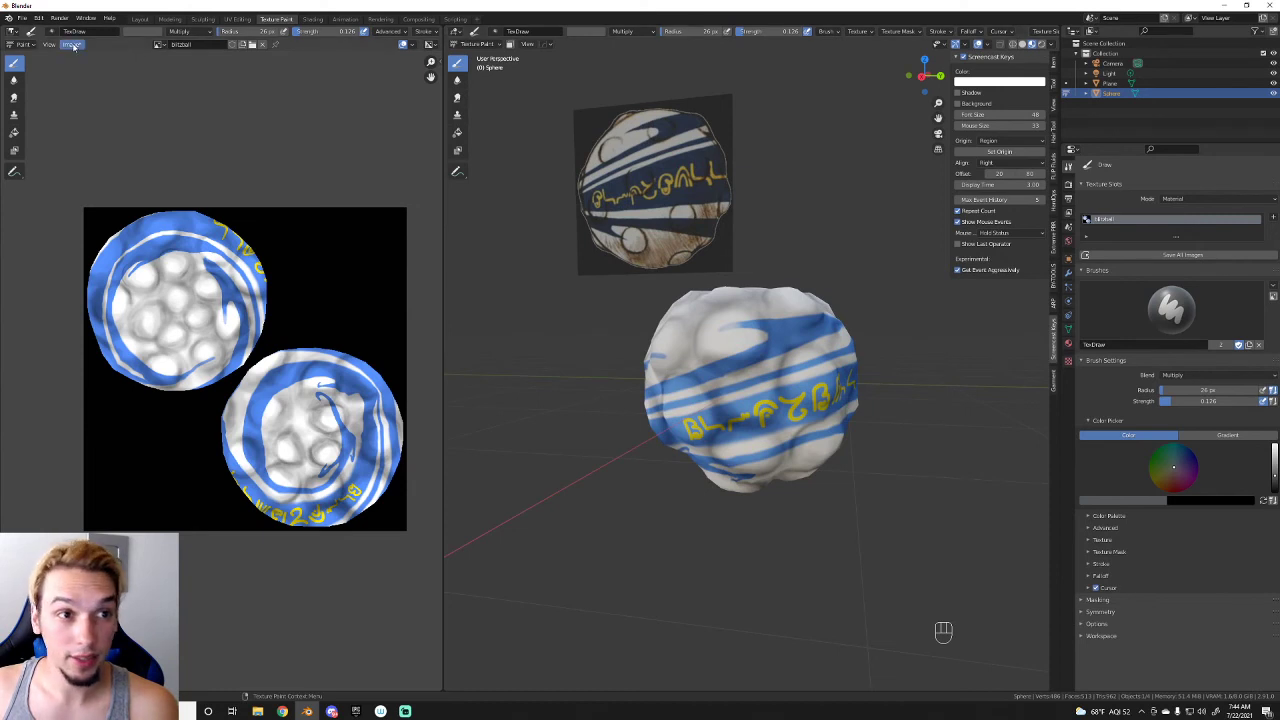
Step: Set the brush blend to Screen, pick white, and lower its strength for highlights
drag(76, 46, 617, 518)
click(757, 368)
drag(755, 361, 714, 338)
drag(627, 32, 629, 100)
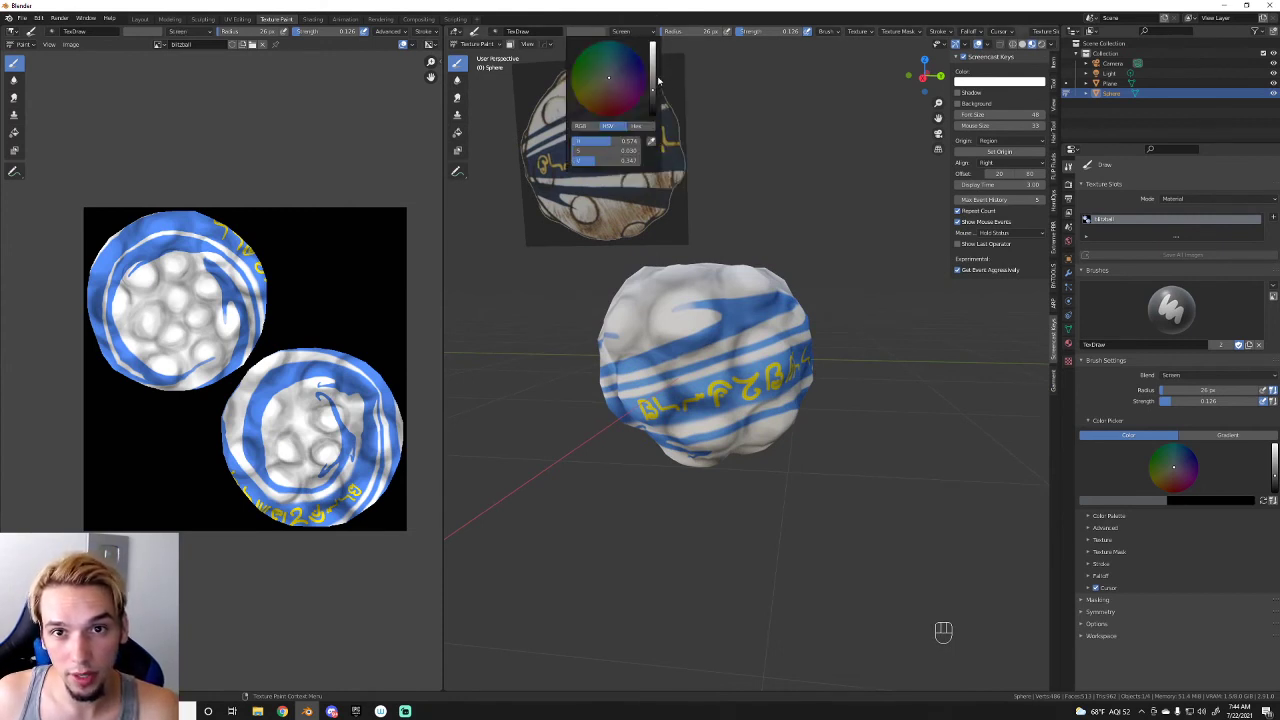
drag(820, 380, 749, 385)
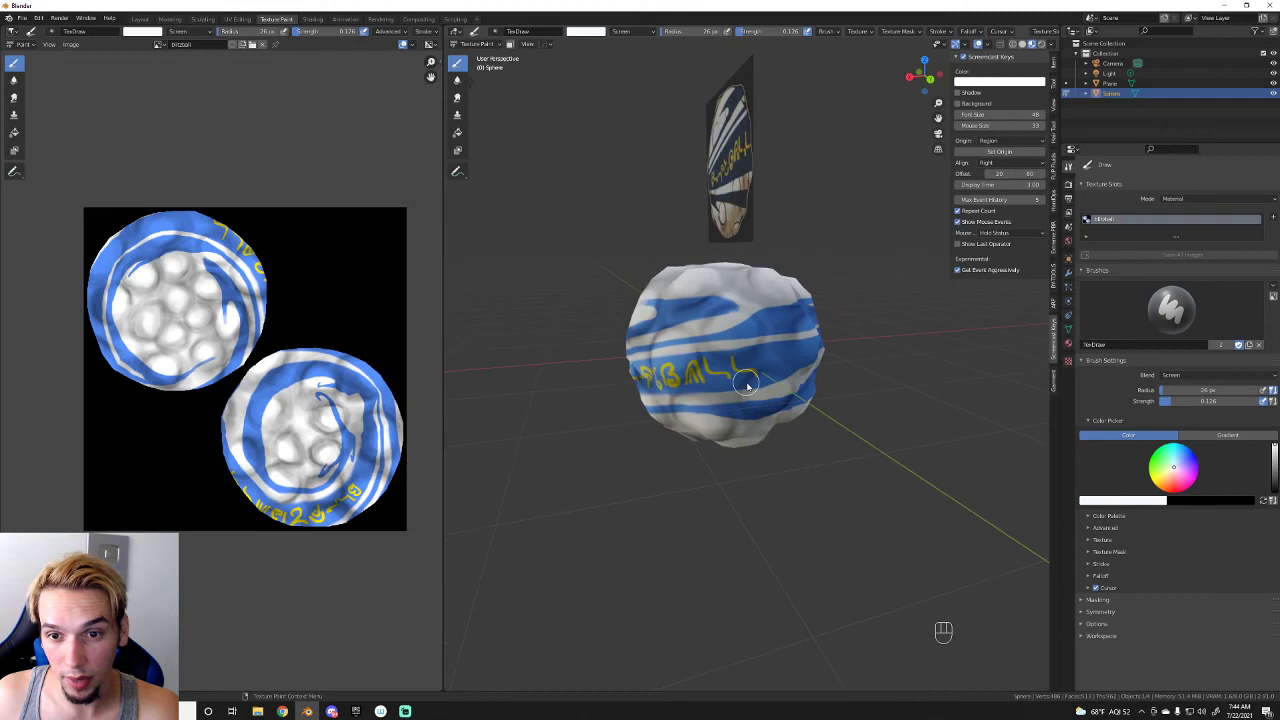
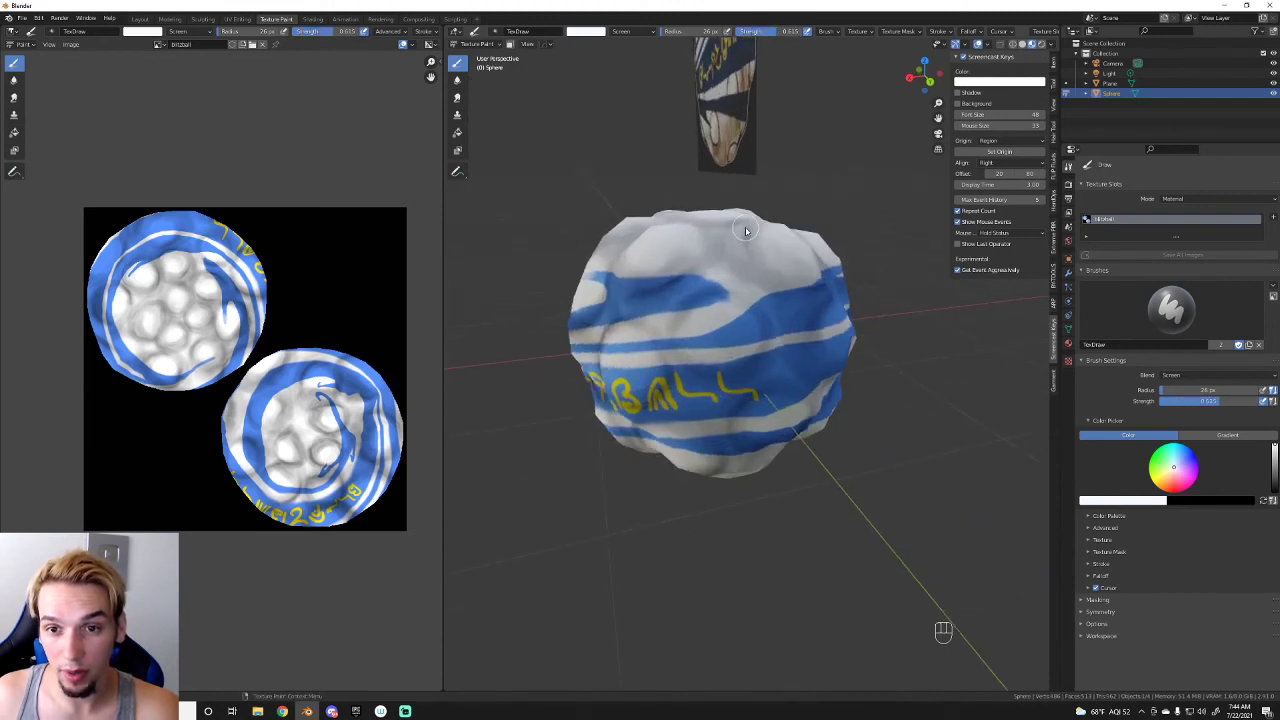
Step: Reduce the brush radius and test faint white highlight dabs on a lump
key([)
key([)
key([)
key([)
key([)
click(720, 312)
click(721, 310)
click(726, 311)
double_click(723, 315)
click(714, 324)
double_click(713, 328)
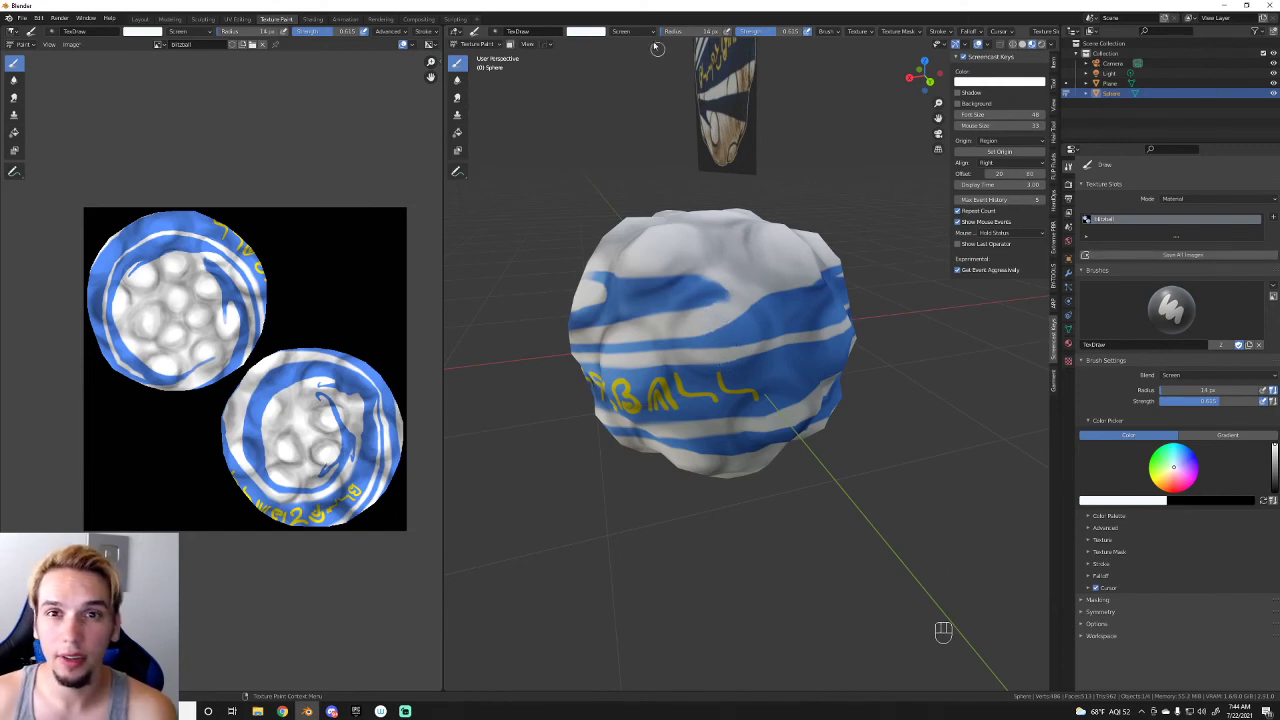
Step: Switch the brush blending to Mix, try a few dabs, and undo the test strokes
click(635, 35)
click(715, 322)
double_click(719, 322)
right_click(727, 319)
key(ctrl+z)
key(ctrl+z)
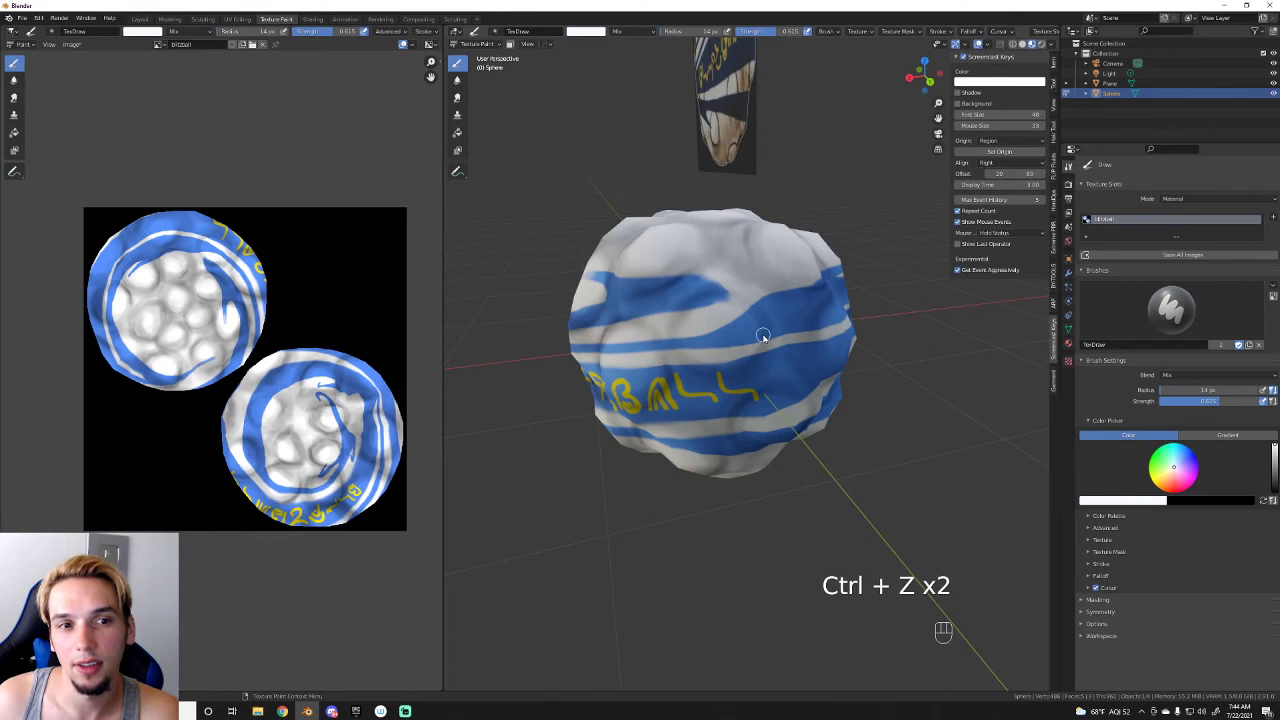
Step: Enlarge the brush radius and paint pale mix highlights over a lump
drag(753, 367, 772, 366)
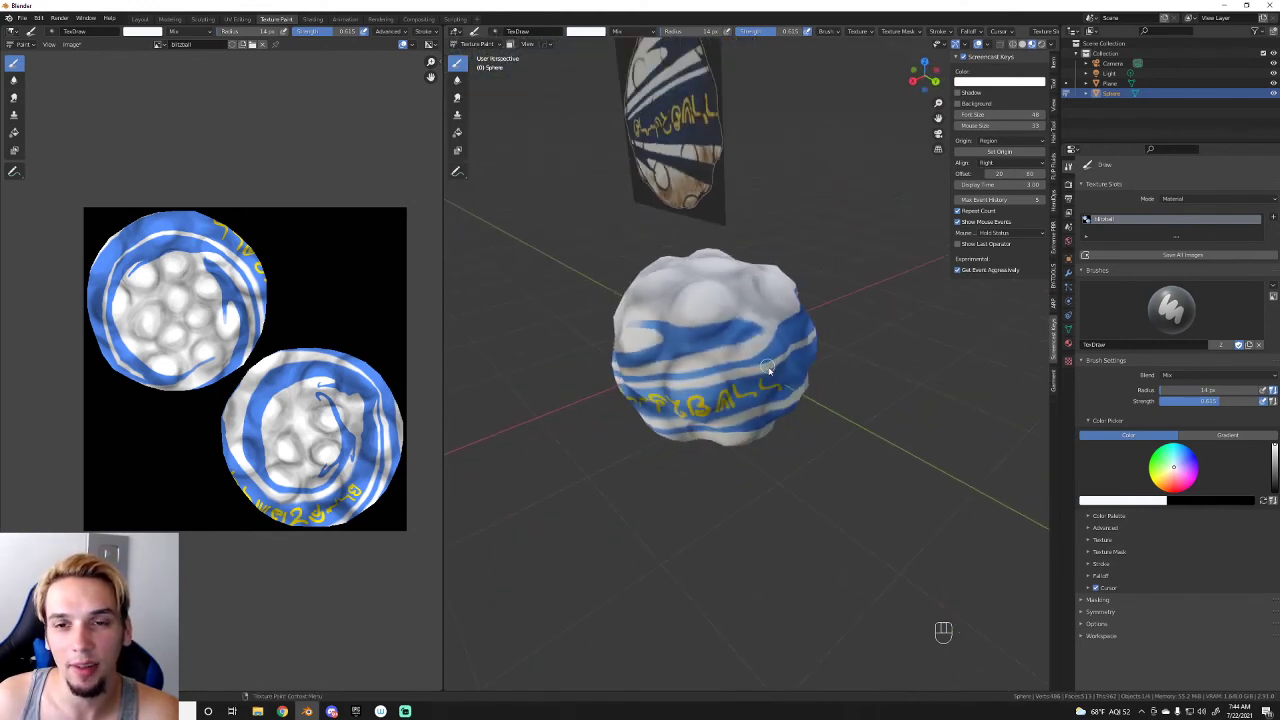
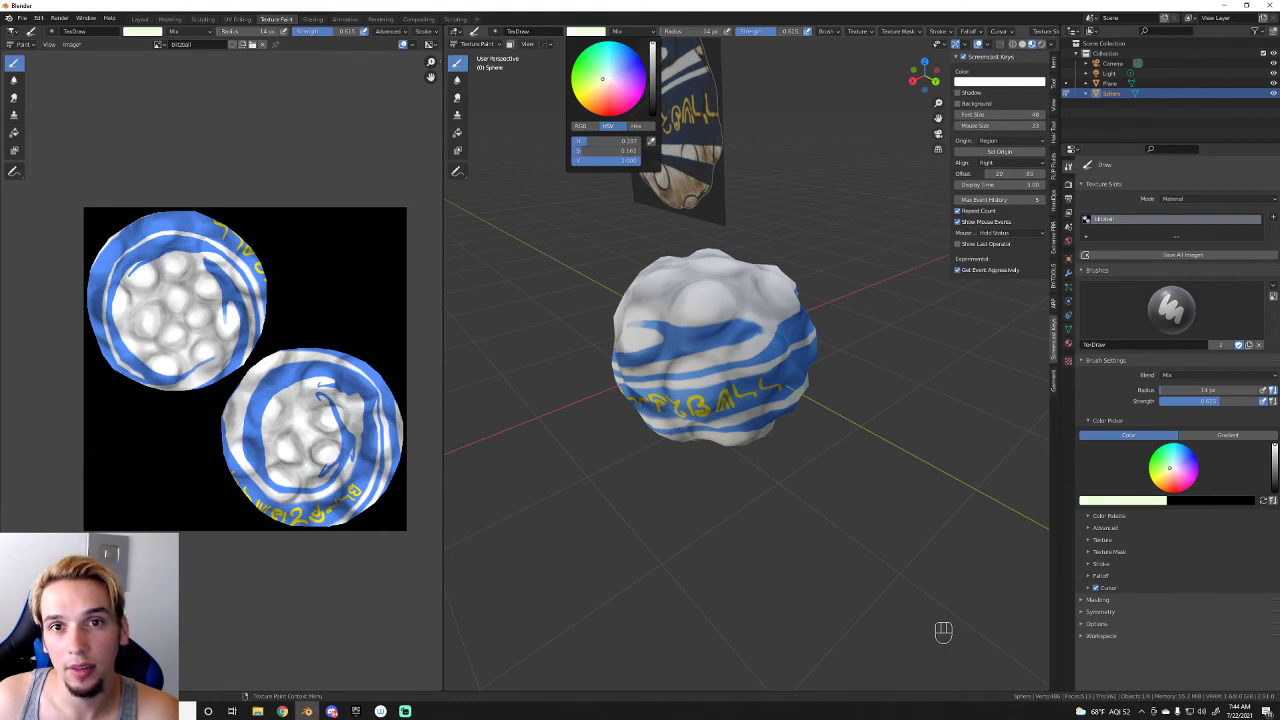
middle_click(785, 277)
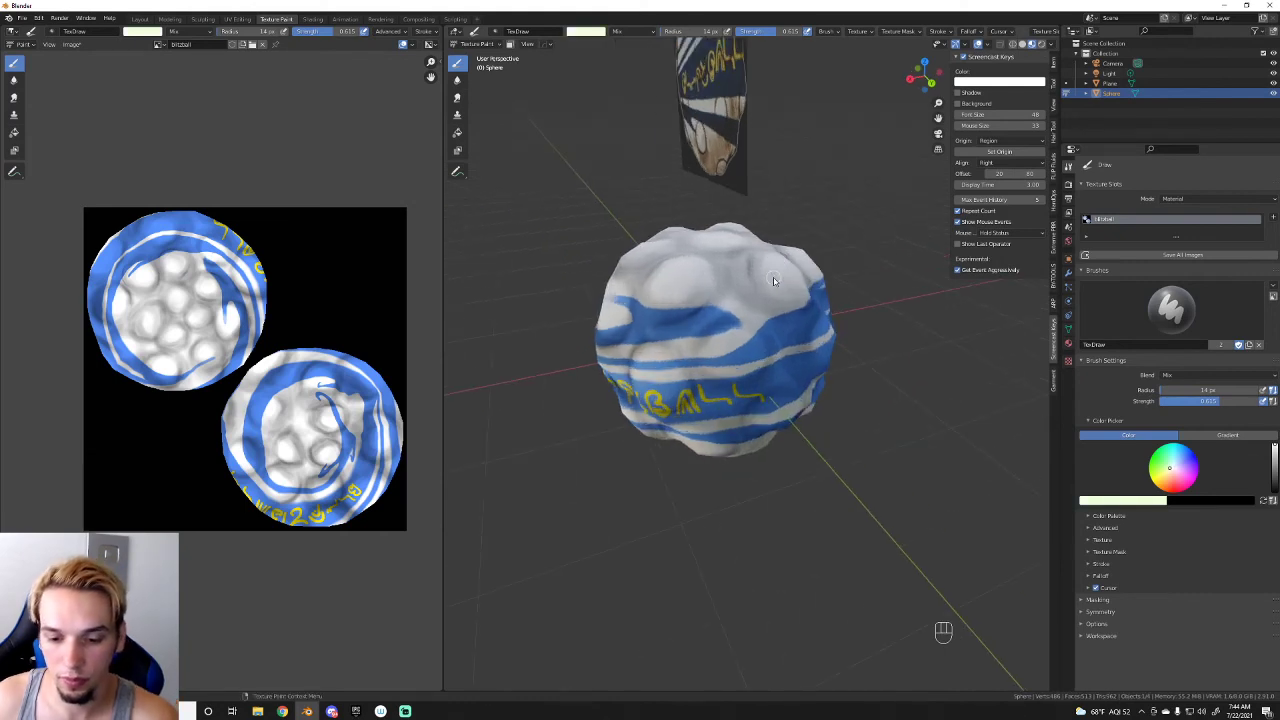
key(])
key(])
key(])
click(734, 339)
double_click(739, 339)
drag(743, 342, 746, 390)
Step: Undo the highlight strokes and orbit the sphere, leaving the larger white screen brush ready
drag(838, 460, 787, 469)
key(ctrl+z)
key(ctrl+z)
key(ctrl+z)
key(ctrl+z)
drag(782, 464, 819, 442)
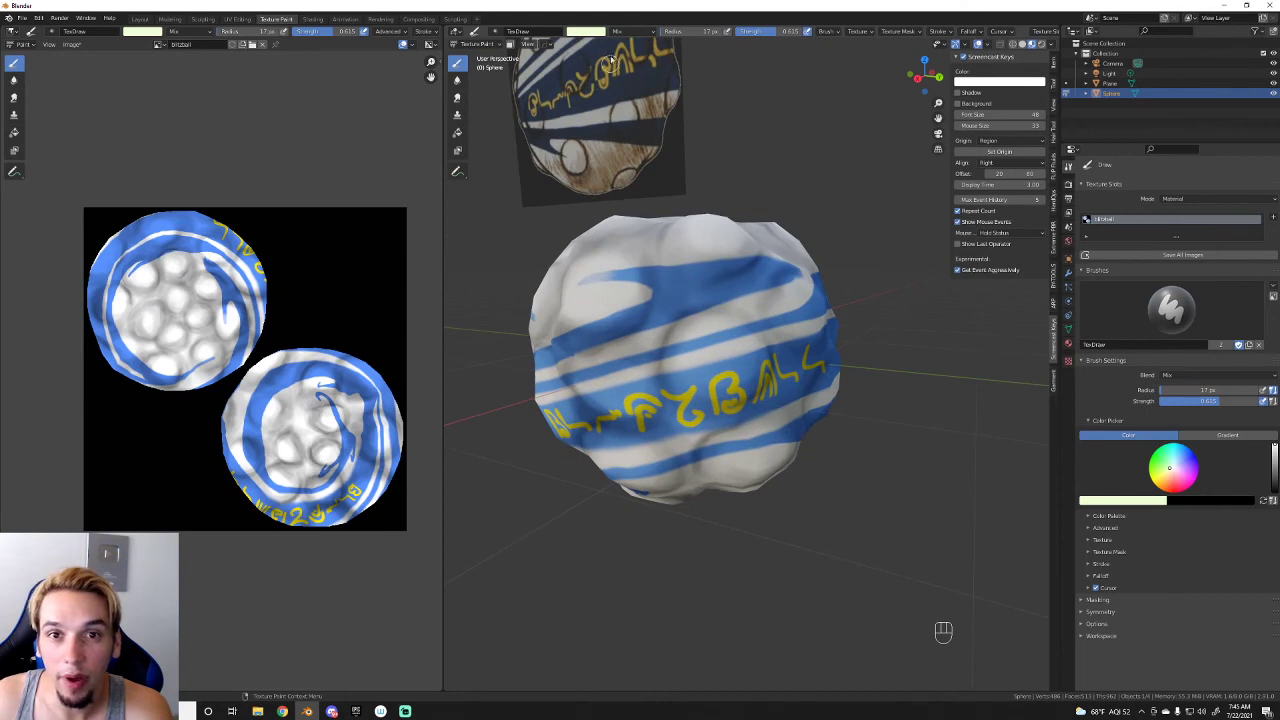
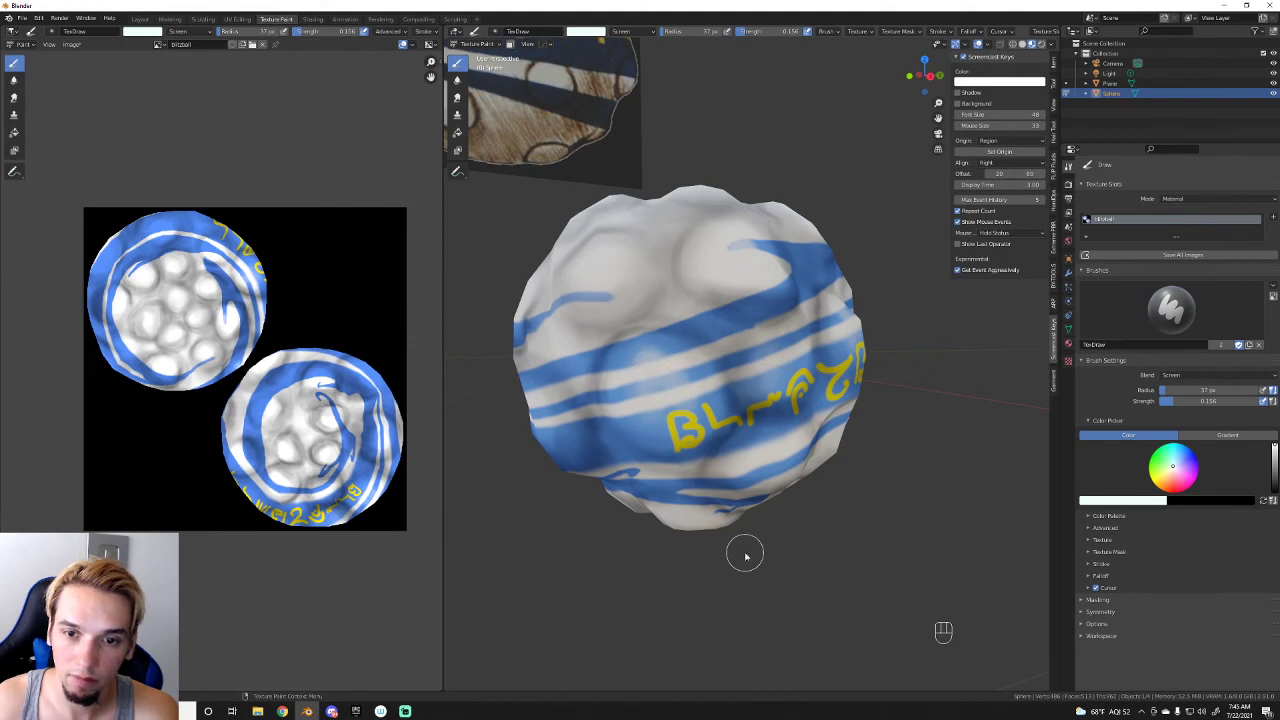
Step: Dab white screen highlights onto the lumps across the top of the sphere, orbiting between strokes
drag(715, 479, 685, 481)
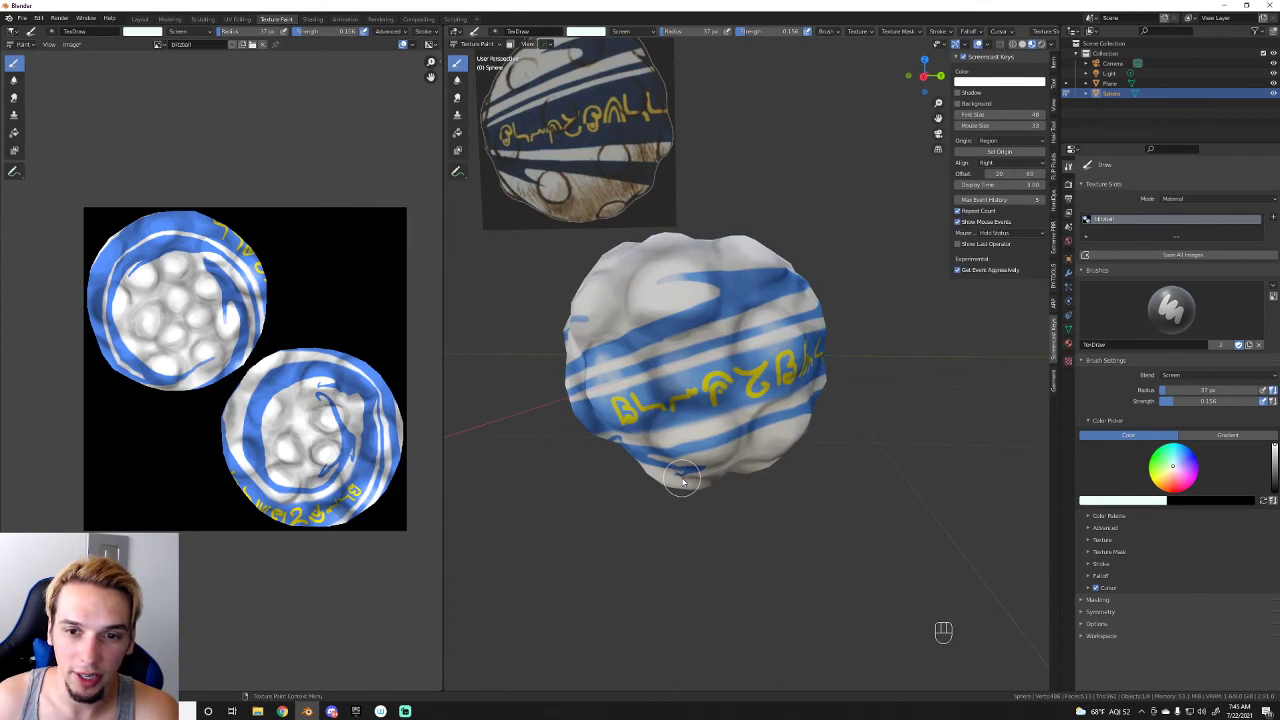
click(691, 366)
click(689, 364)
double_click(694, 369)
drag(698, 372, 711, 407)
drag(732, 434, 637, 443)
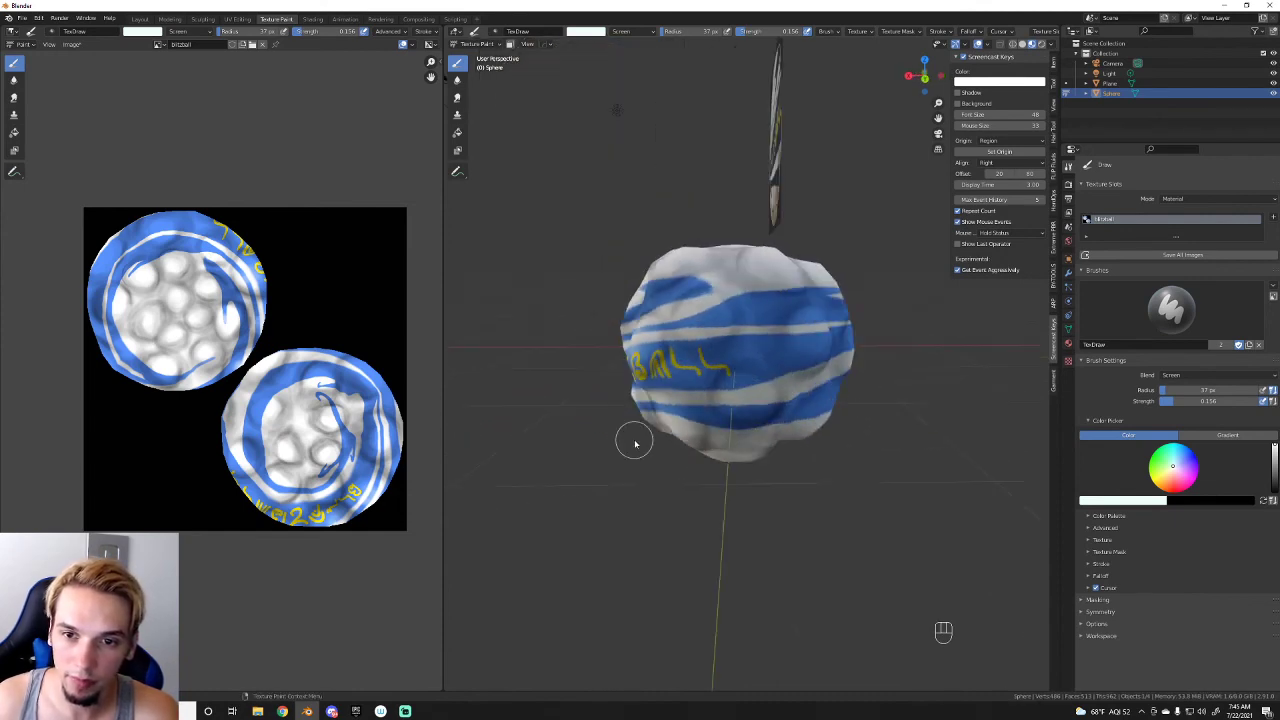
click(707, 322)
double_click(703, 333)
click(703, 330)
drag(845, 314, 797, 312)
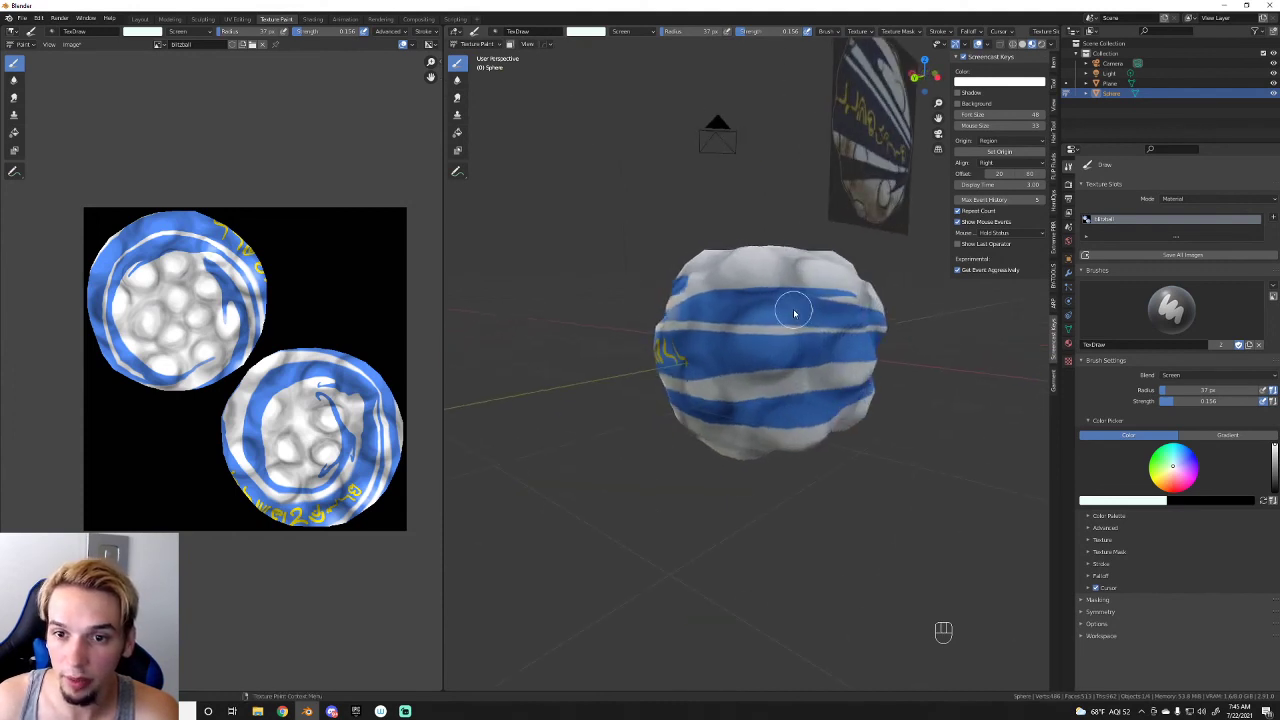
click(769, 324)
double_click(764, 342)
click(764, 348)
click(770, 336)
double_click(774, 345)
double_click(752, 335)
drag(750, 344, 766, 366)
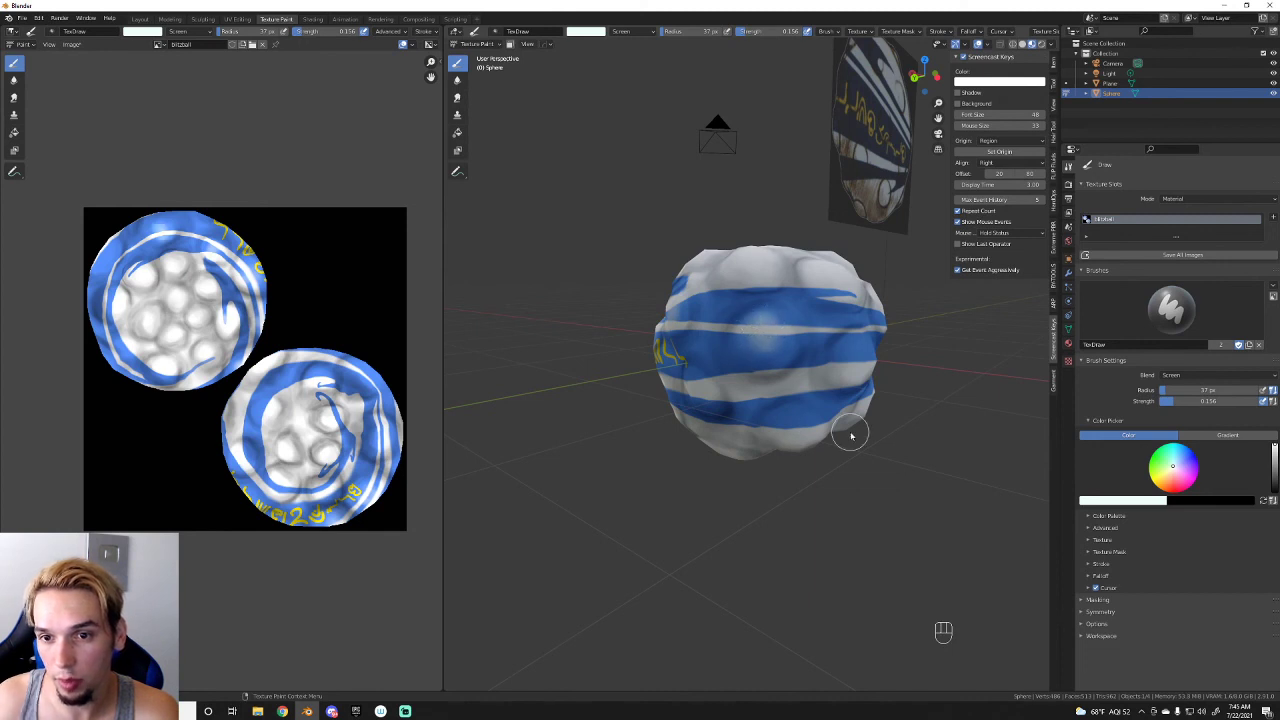
Step: Brighten the lumps on the blue stripes along the sphere's right side with white highlight dabs
drag(853, 435, 798, 428)
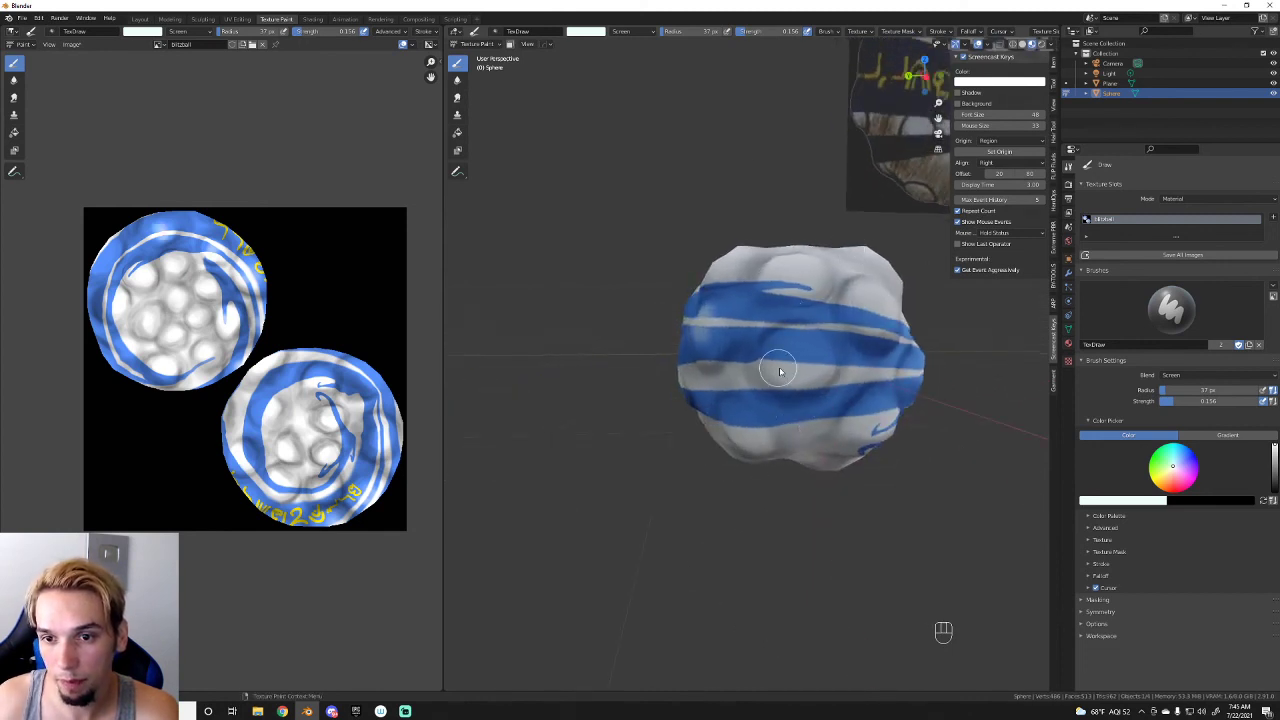
click(804, 354)
click(803, 352)
click(800, 357)
double_click(792, 360)
click(803, 370)
click(736, 422)
click(735, 426)
click(737, 427)
double_click(736, 426)
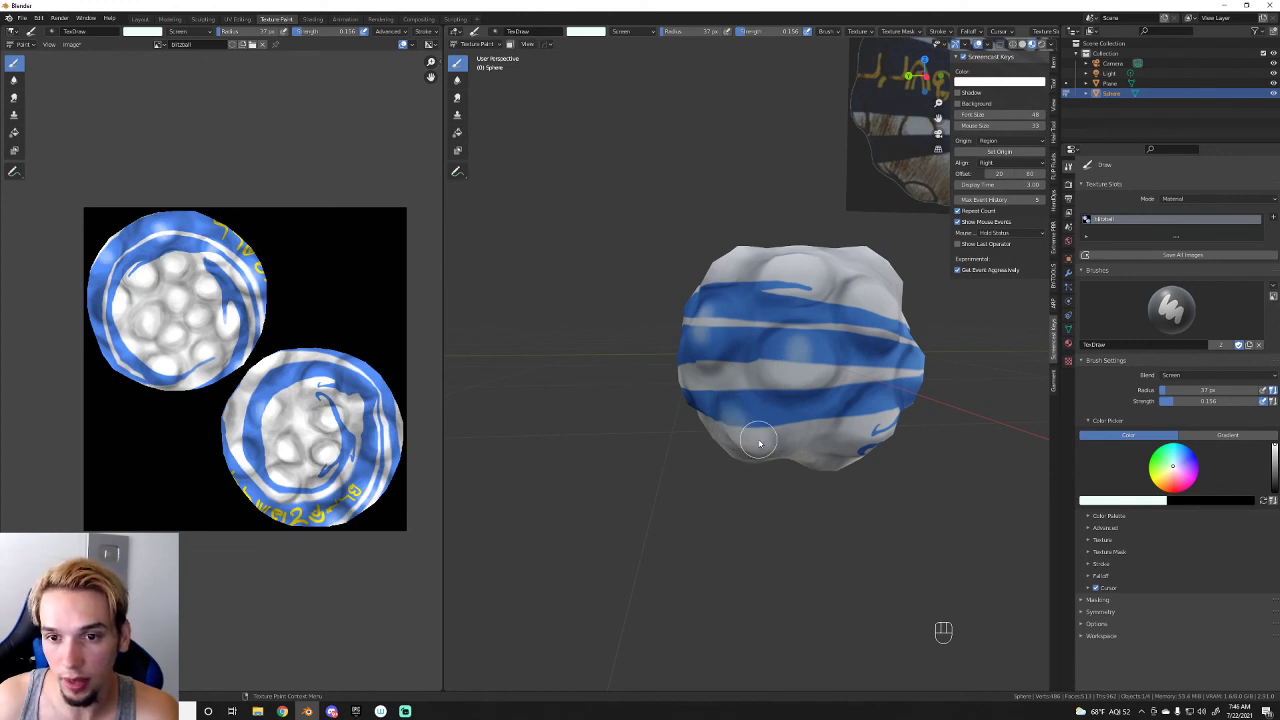
drag(761, 438, 717, 437)
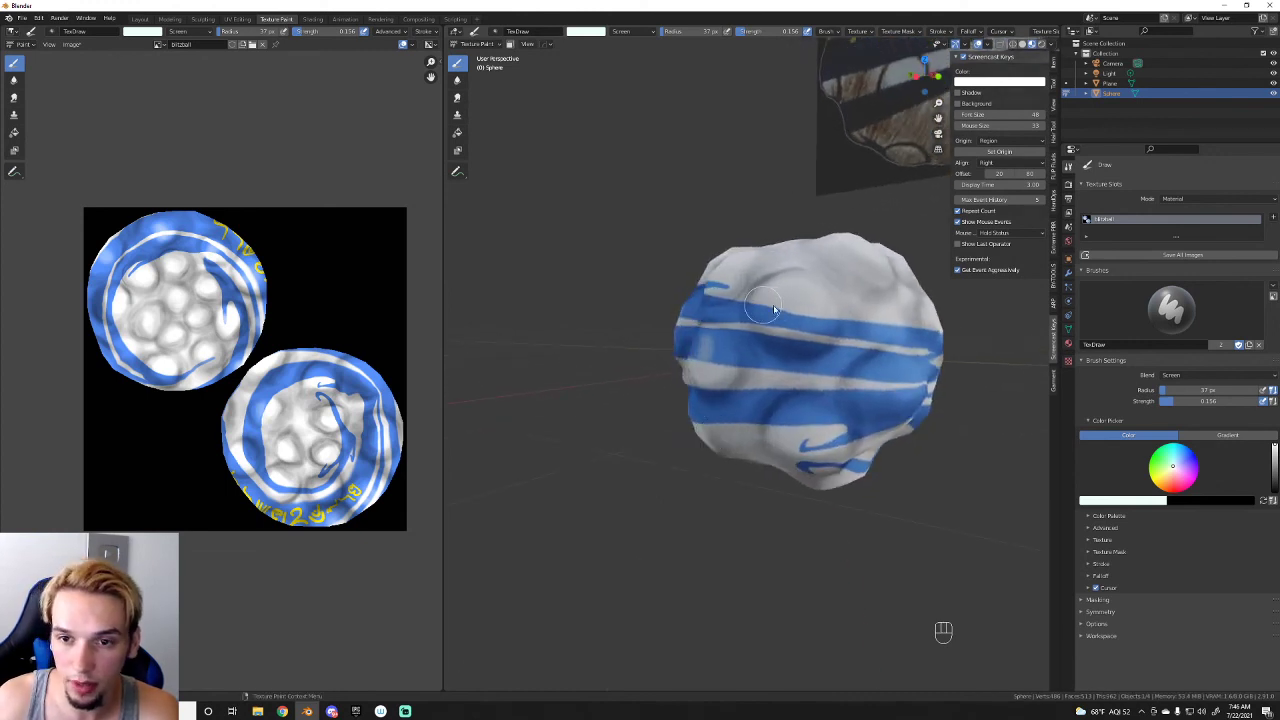
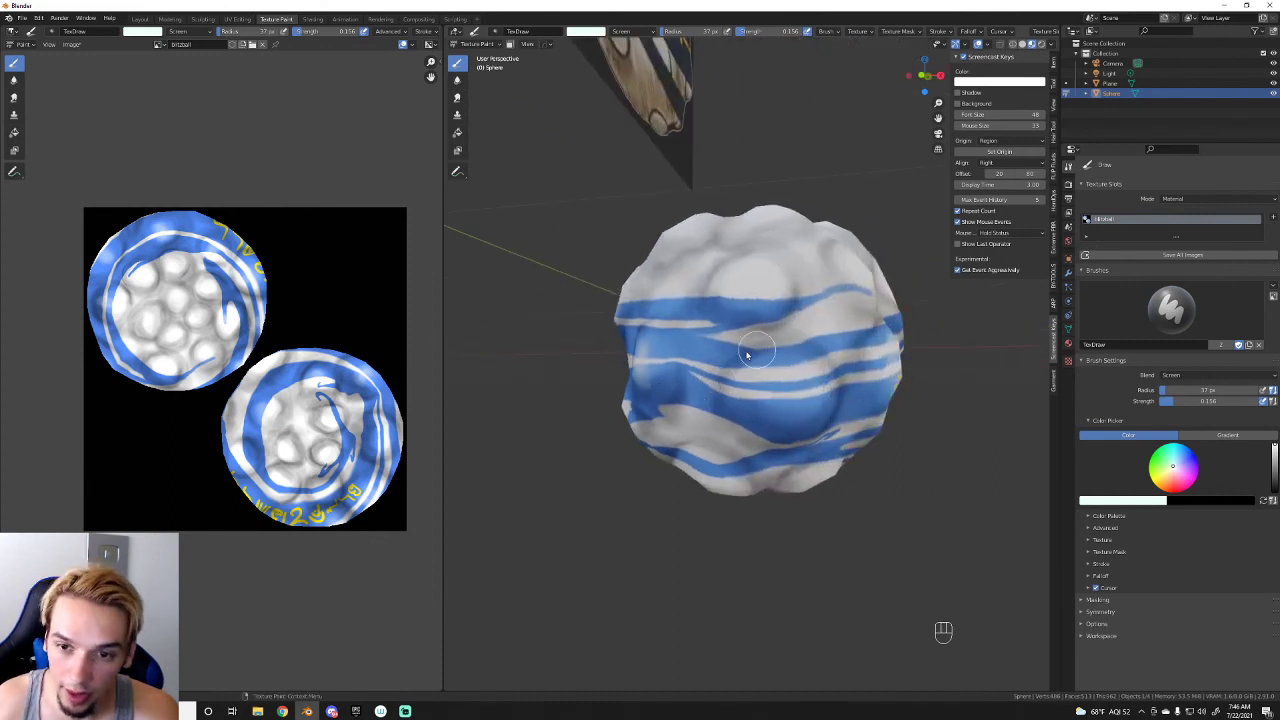
Step: Add a final pass of white screen highlight dabs and strokes over the stripes and upper lumps
double_click(791, 384)
click(800, 390)
click(809, 384)
click(799, 388)
click(775, 392)
click(775, 386)
double_click(780, 390)
drag(797, 416, 795, 400)
drag(789, 422, 783, 312)
drag(740, 308, 743, 294)
click(764, 304)
double_click(762, 304)
drag(760, 310, 753, 293)
click(751, 308)
drag(755, 317, 770, 354)
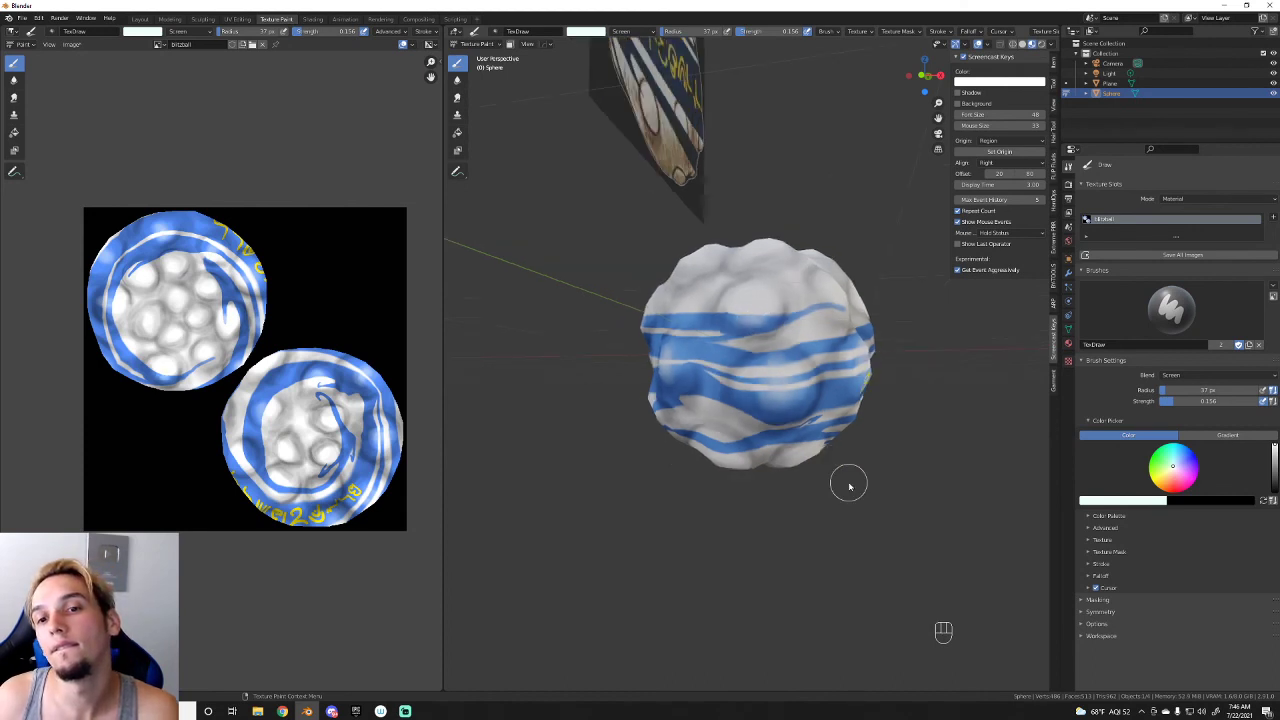
Step: Orbit around the finished sphere and turn the view toward the textured plane
drag(880, 473, 817, 478)
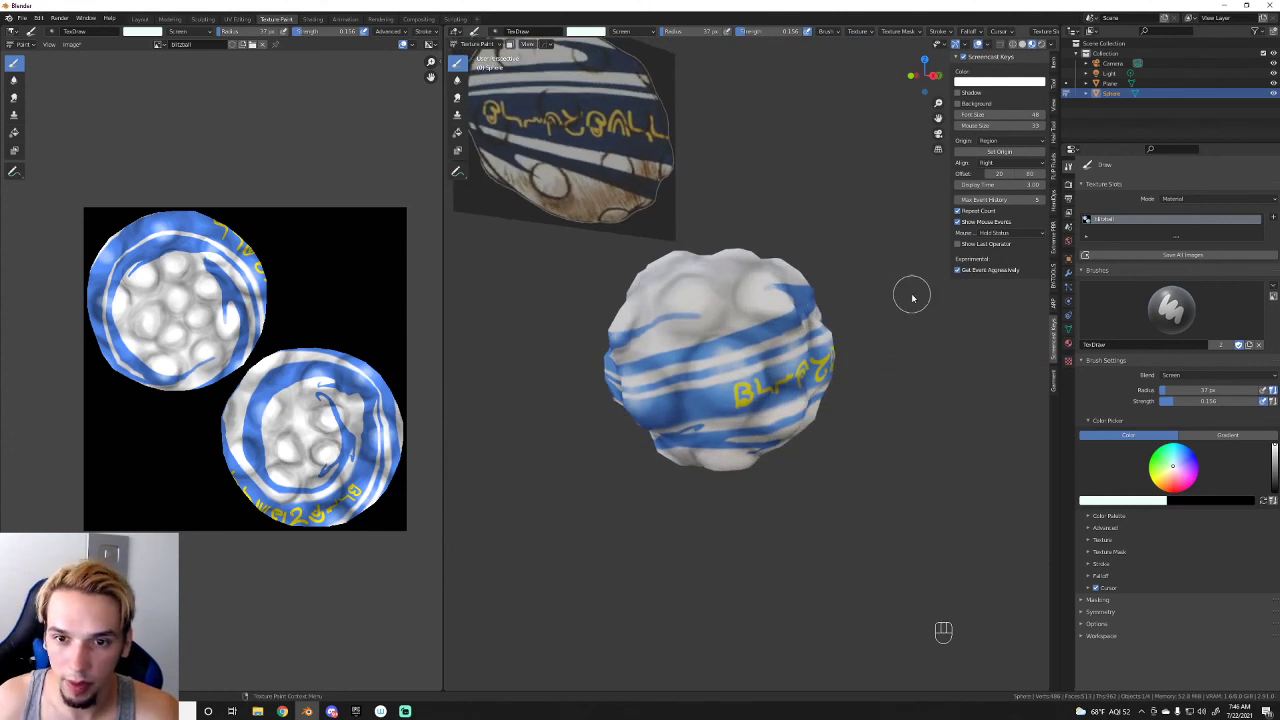
click(691, 309)
drag(890, 437, 907, 474)
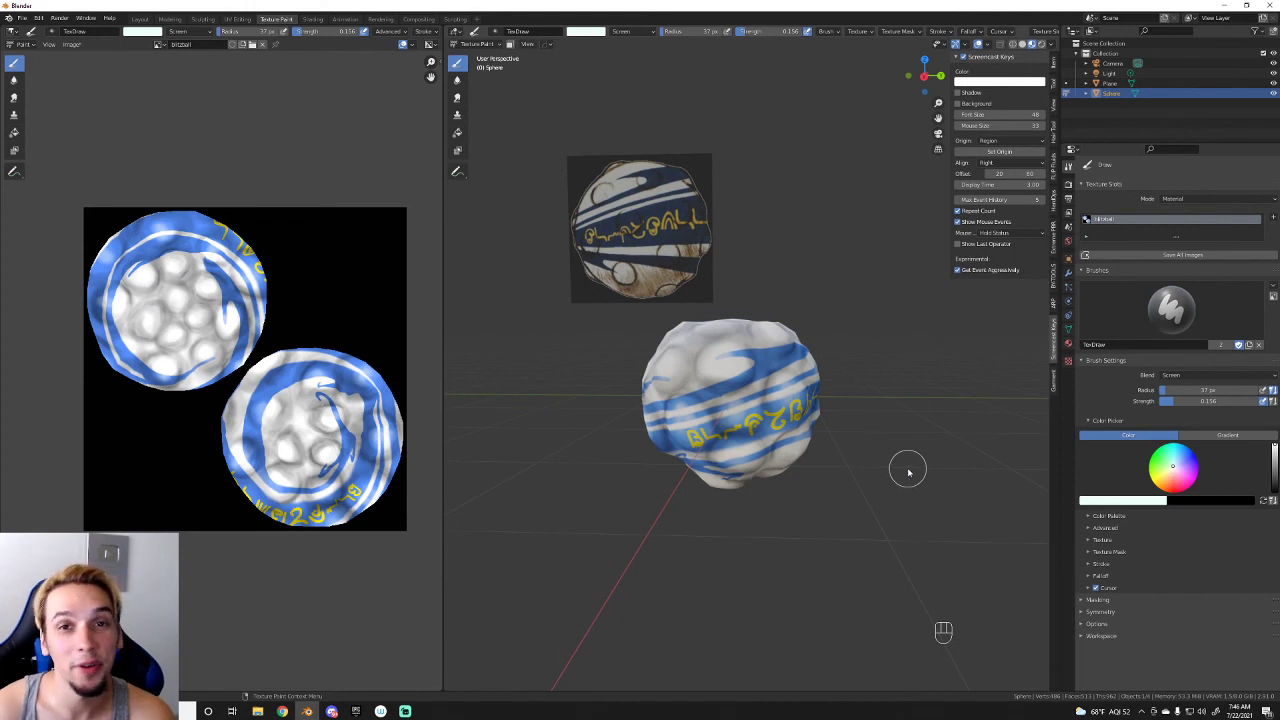